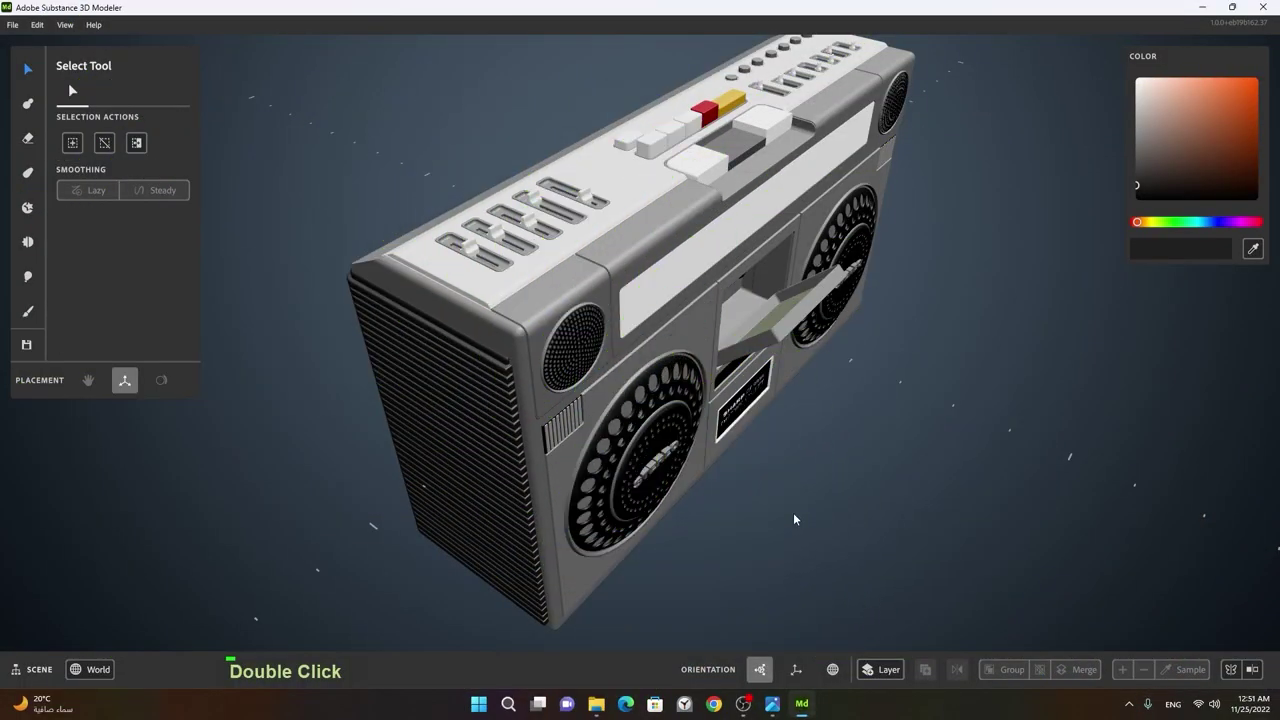
# - Orbit and zoom to frame the recessed panel on the boombox's ribbed back
pyautogui.doubleClick(791, 549)
pyautogui.click(735, 542)
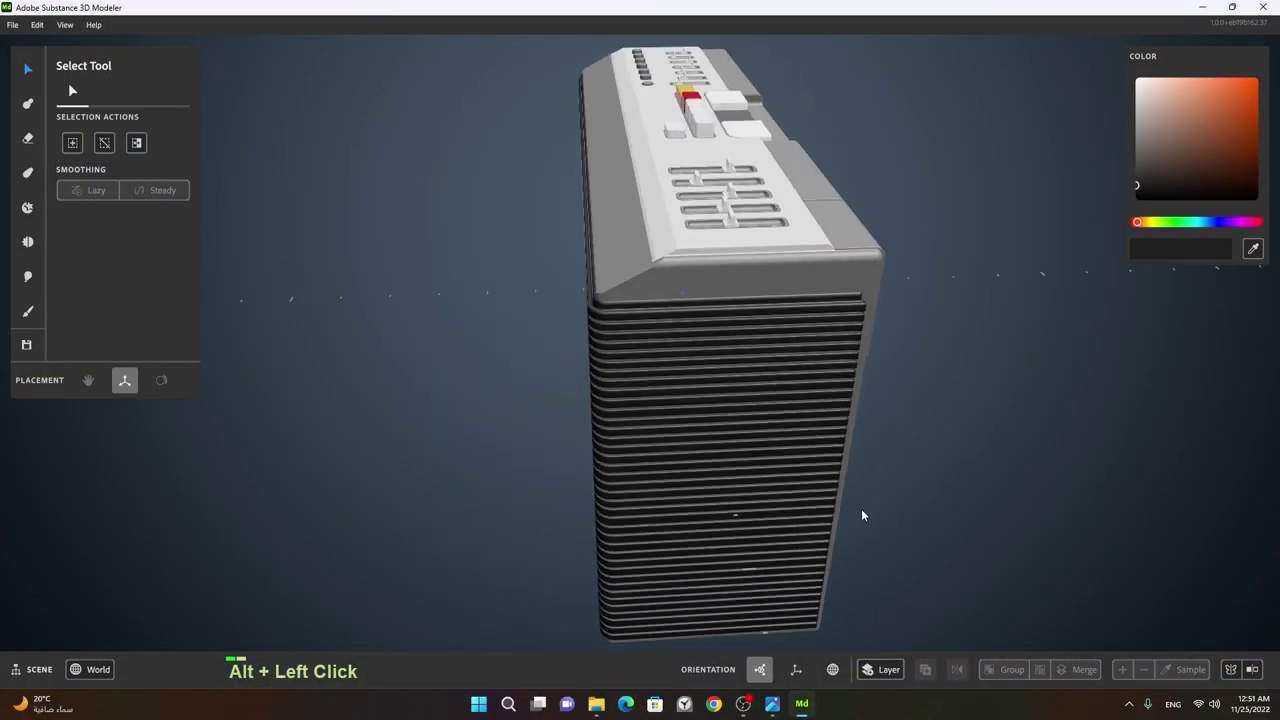
pyautogui.rightClick(758, 384)
pyautogui.click(873, 372)
pyautogui.rightClick(914, 420)
pyautogui.click(720, 443)
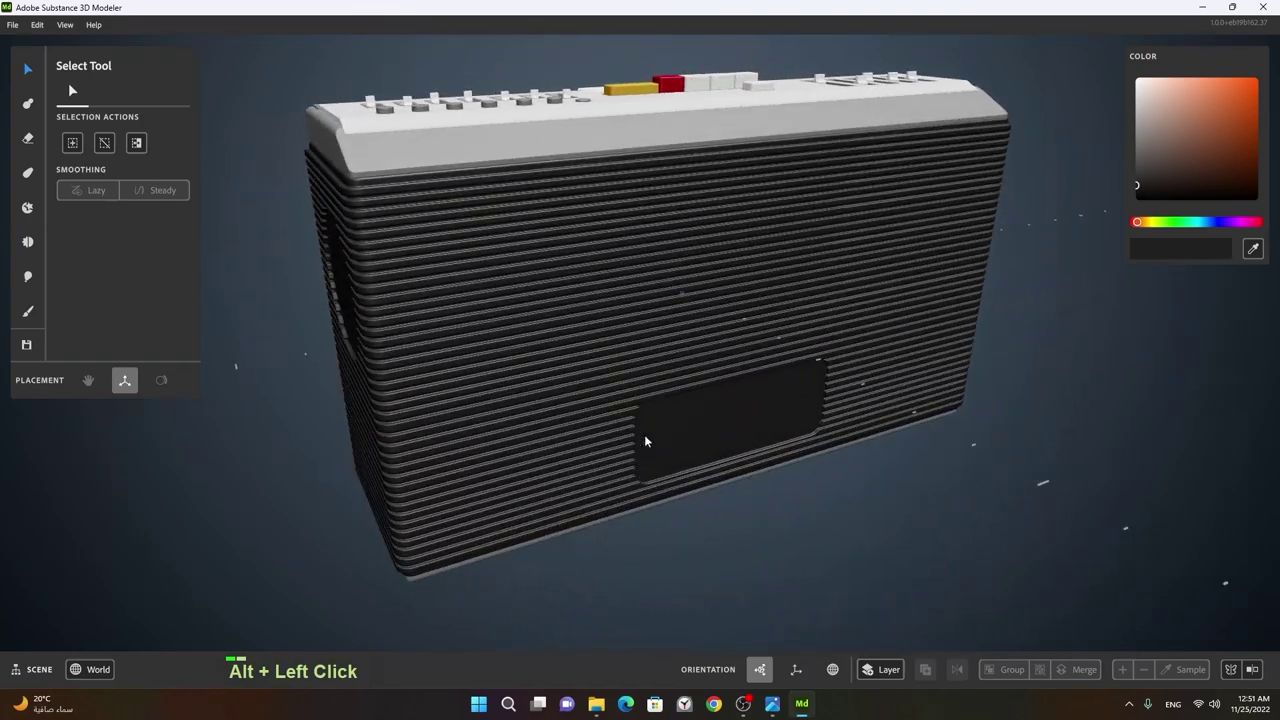
pyautogui.rightClick(668, 436)
pyautogui.click(740, 458)
pyautogui.rightClick(682, 418)
pyautogui.middleClick(814, 478)
pyautogui.rightClick(646, 394)
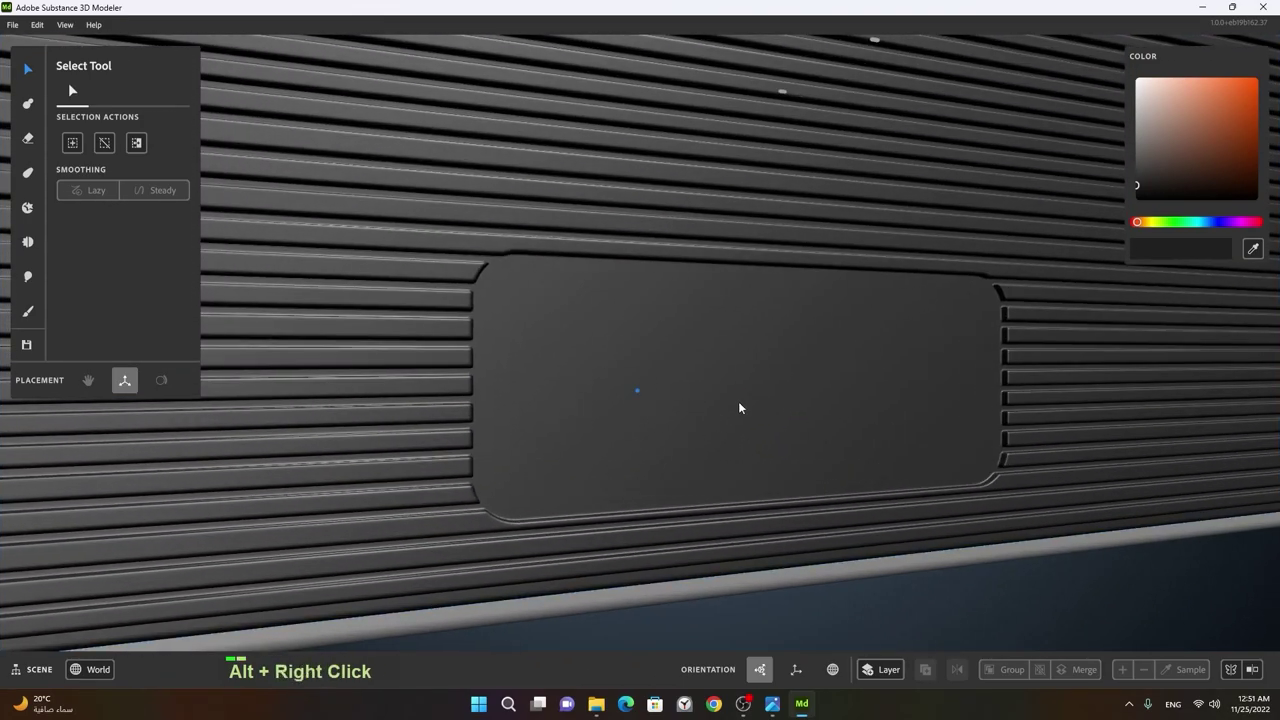
pyautogui.click(678, 402)
pyautogui.middleClick(738, 418)
pyautogui.rightClick(558, 369)
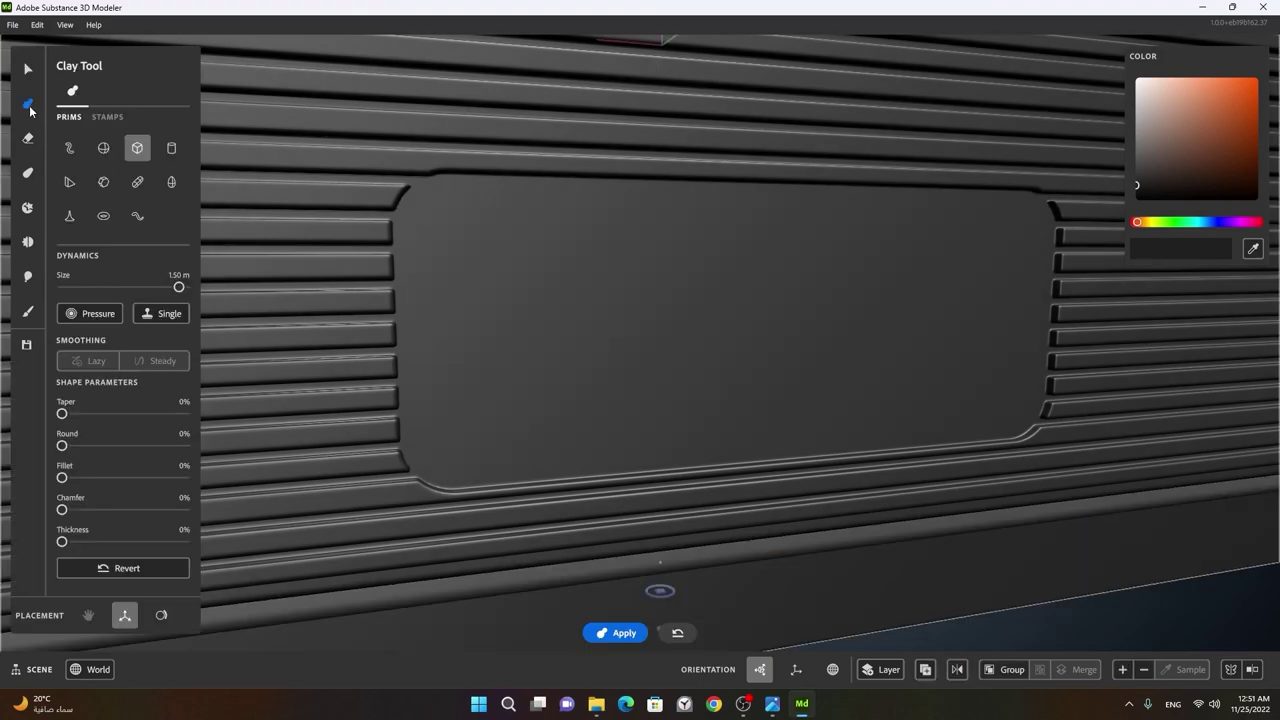
pyautogui.rightClick(740, 365)
pyautogui.middleClick(653, 221)
# - Add a cylinder on the back panel, turned sideways, with filleted edges and a hollow wall
pyautogui.click(627, 411)
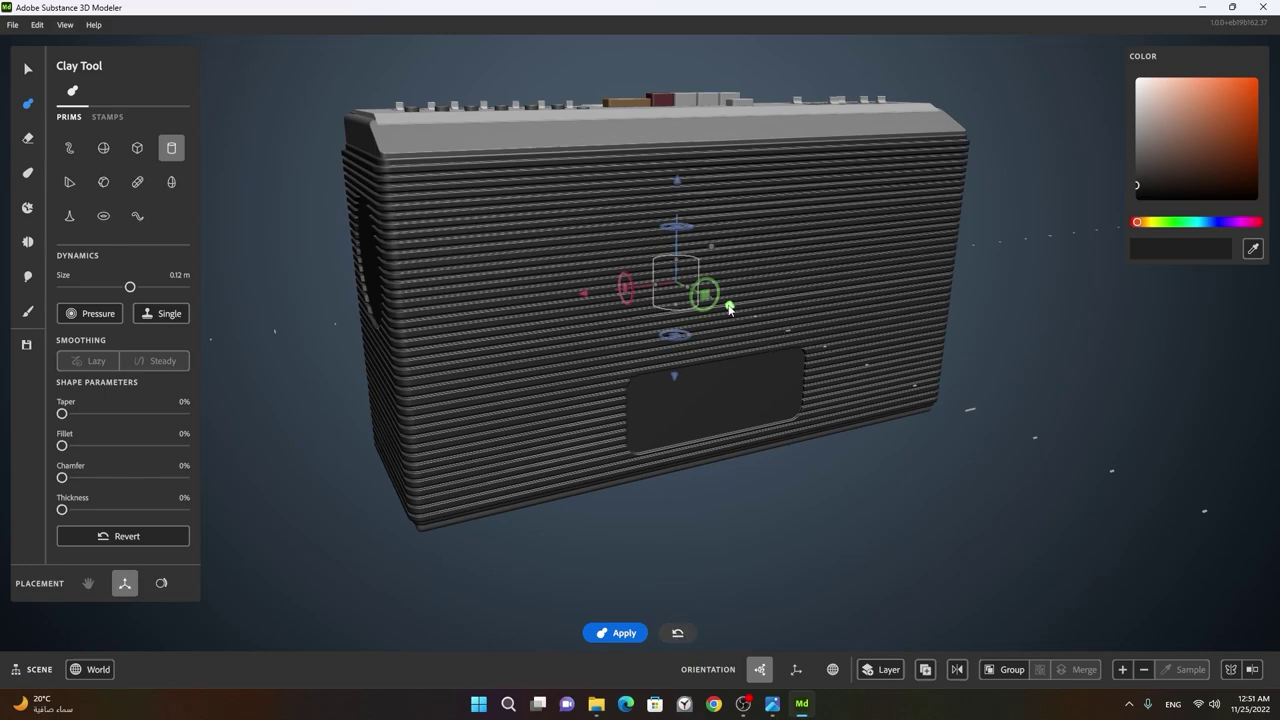
pyautogui.rightClick(740, 385)
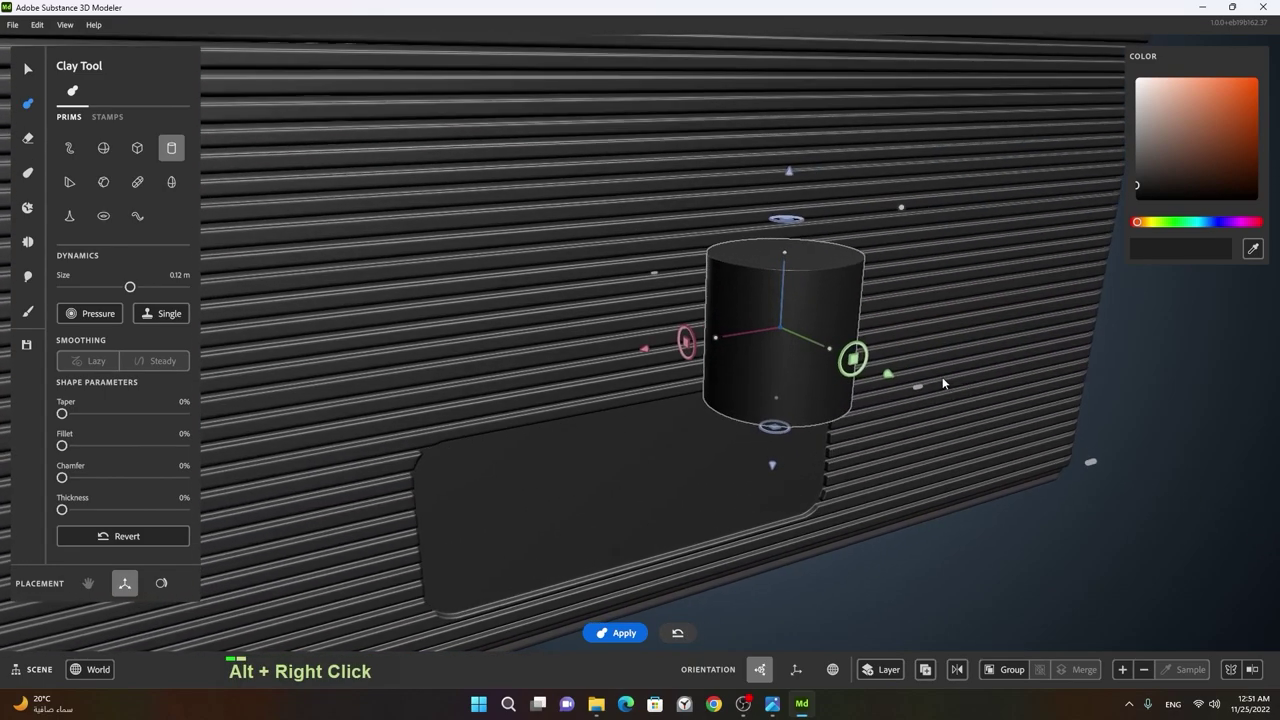
pyautogui.click(856, 390)
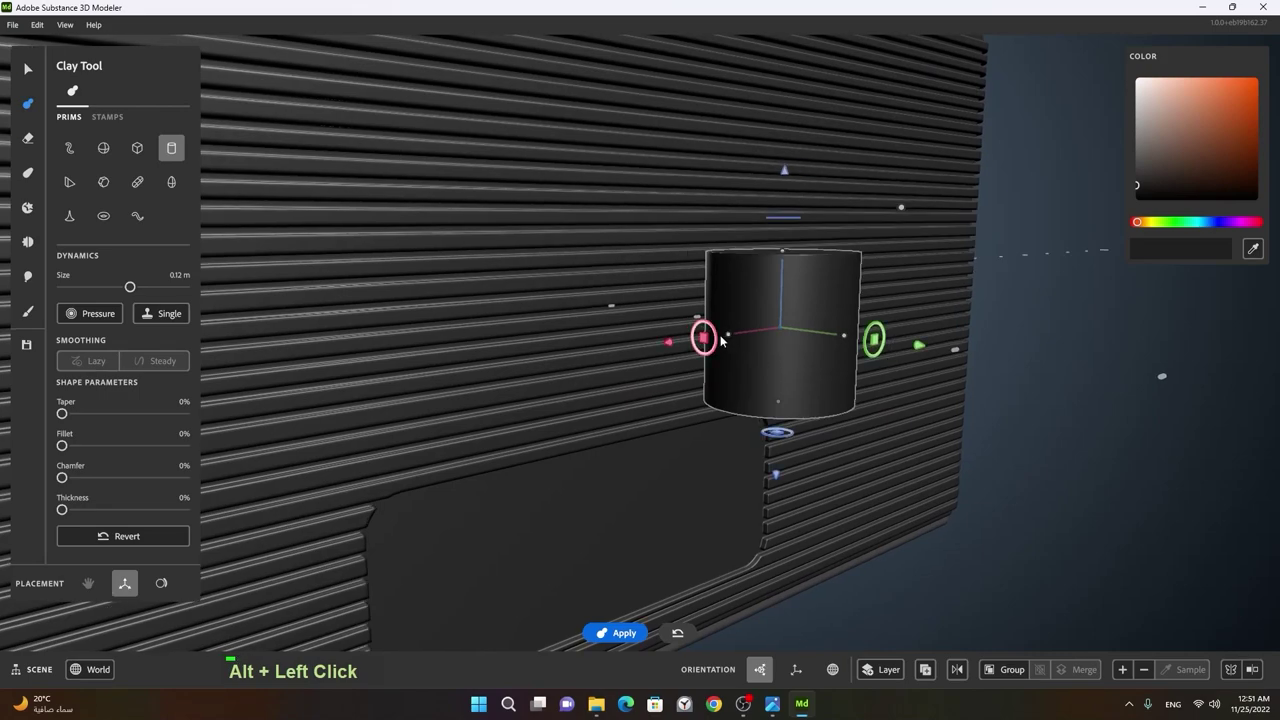
pyautogui.click(724, 340)
pyautogui.click(724, 340)
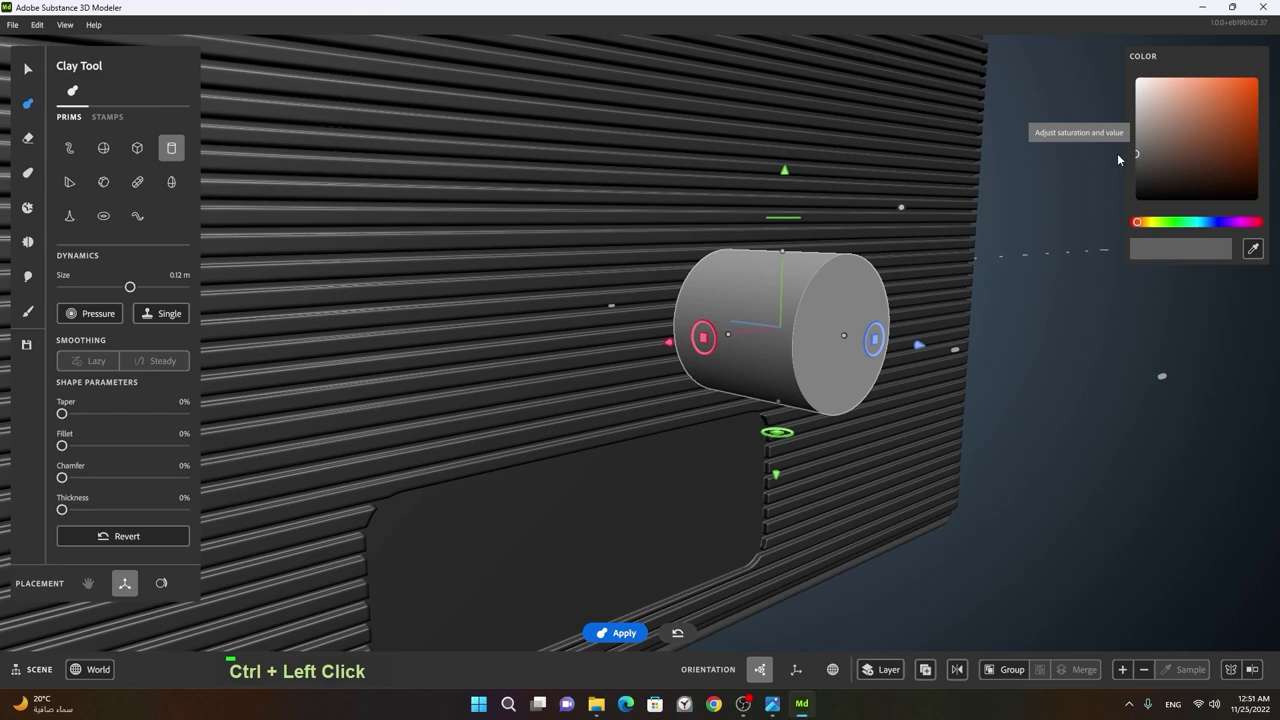
pyautogui.click(1045, 238)
pyautogui.rightClick(892, 317)
pyautogui.click(863, 350)
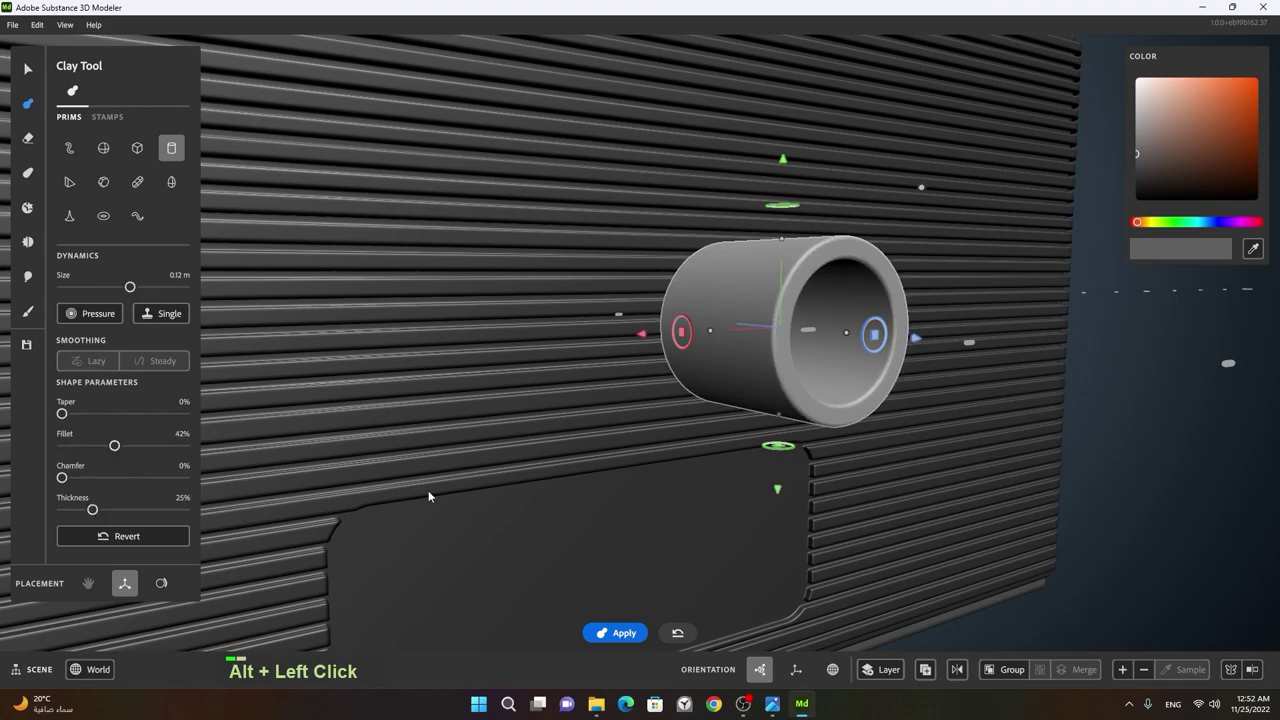
# - Enlarge the hollow cylinder and add a smaller inner cone piece inside it
pyautogui.rightClick(792, 400)
pyautogui.click(788, 398)
pyautogui.rightClick(845, 388)
pyautogui.middleClick(878, 395)
pyautogui.rightClick(732, 411)
pyautogui.middleClick(686, 436)
pyautogui.click(700, 441)
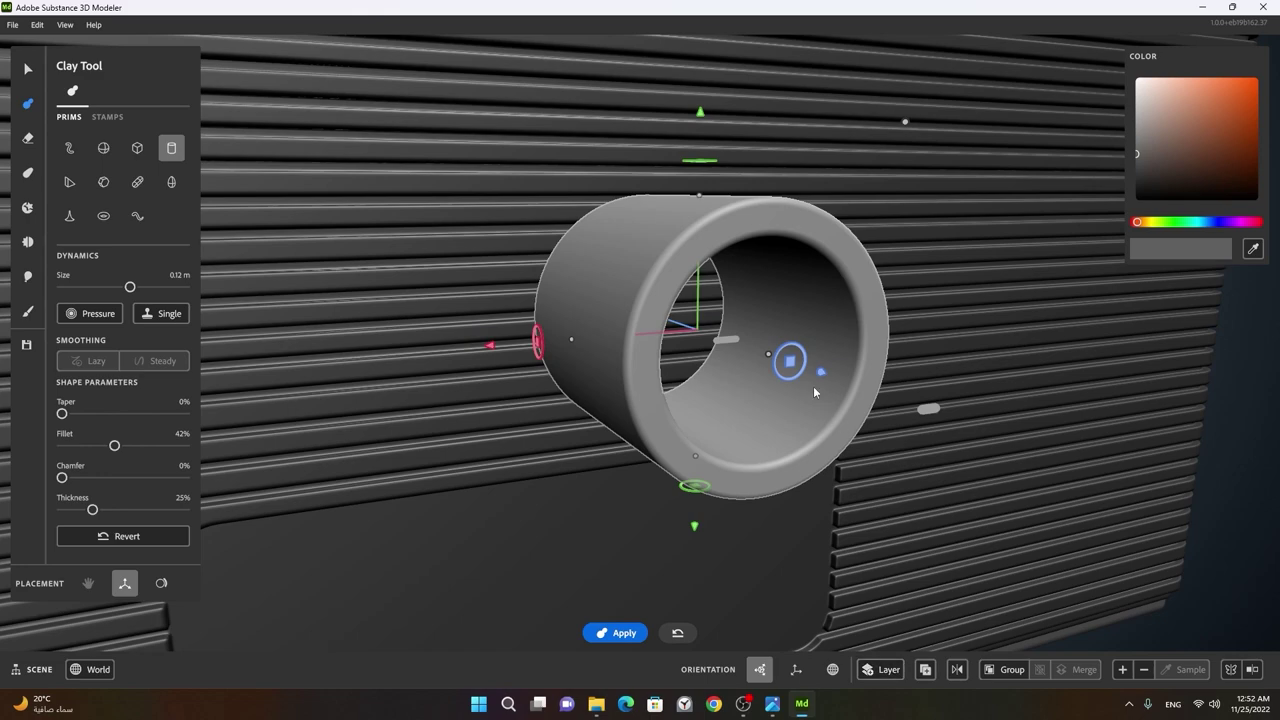
pyautogui.press('space')
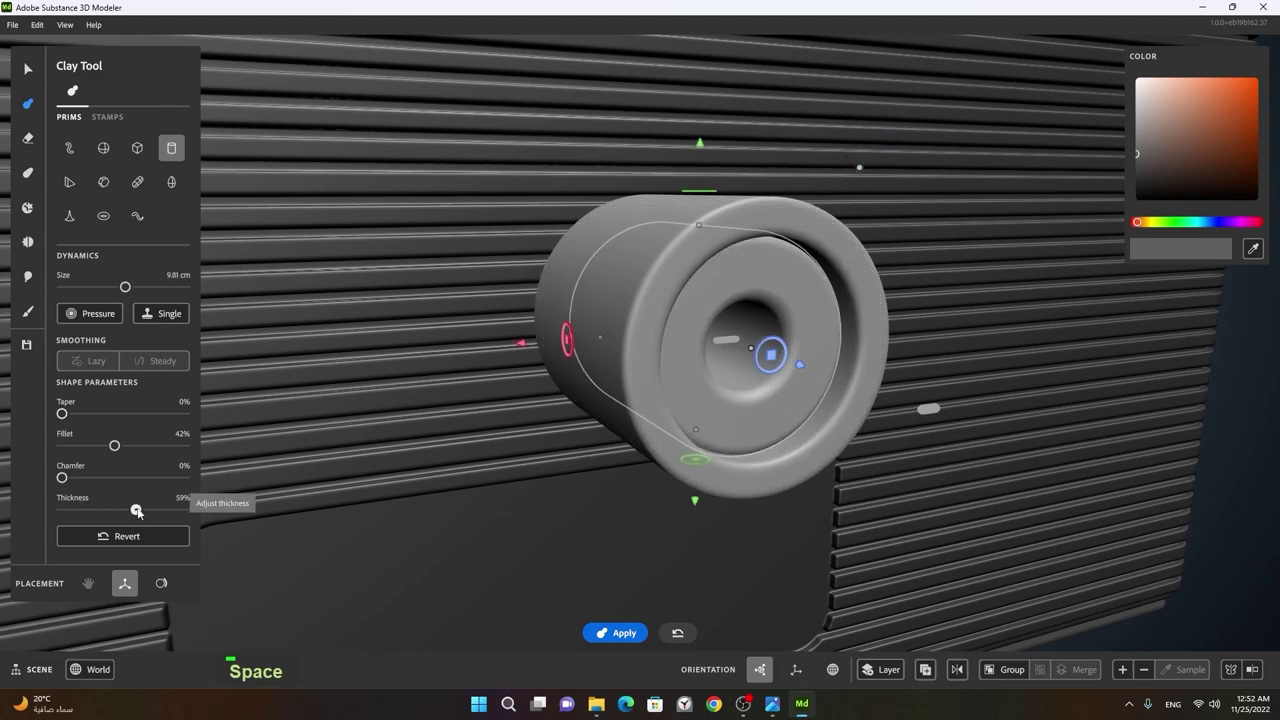
# - Paint the speaker's inner cone red, keeping the grey rim, and check it from the front
pyautogui.click(685, 396)
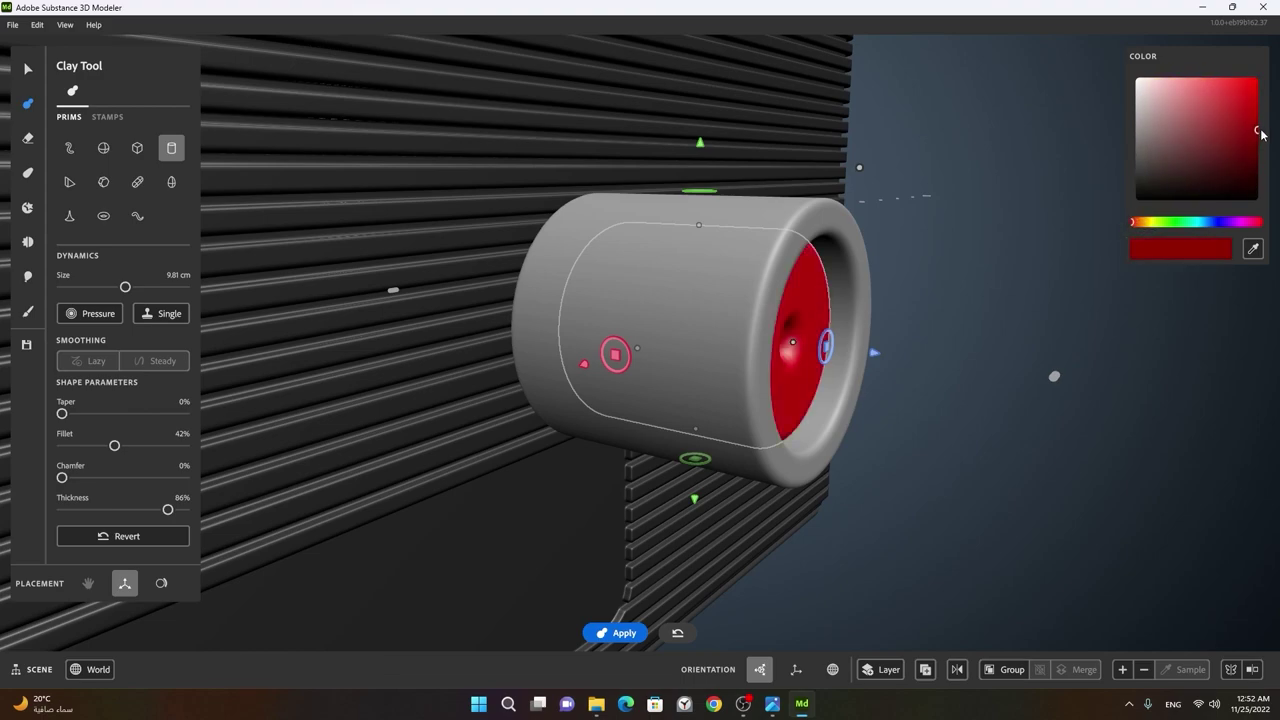
pyautogui.rightClick(1032, 322)
pyautogui.click(947, 352)
pyautogui.rightClick(900, 396)
pyautogui.click(898, 407)
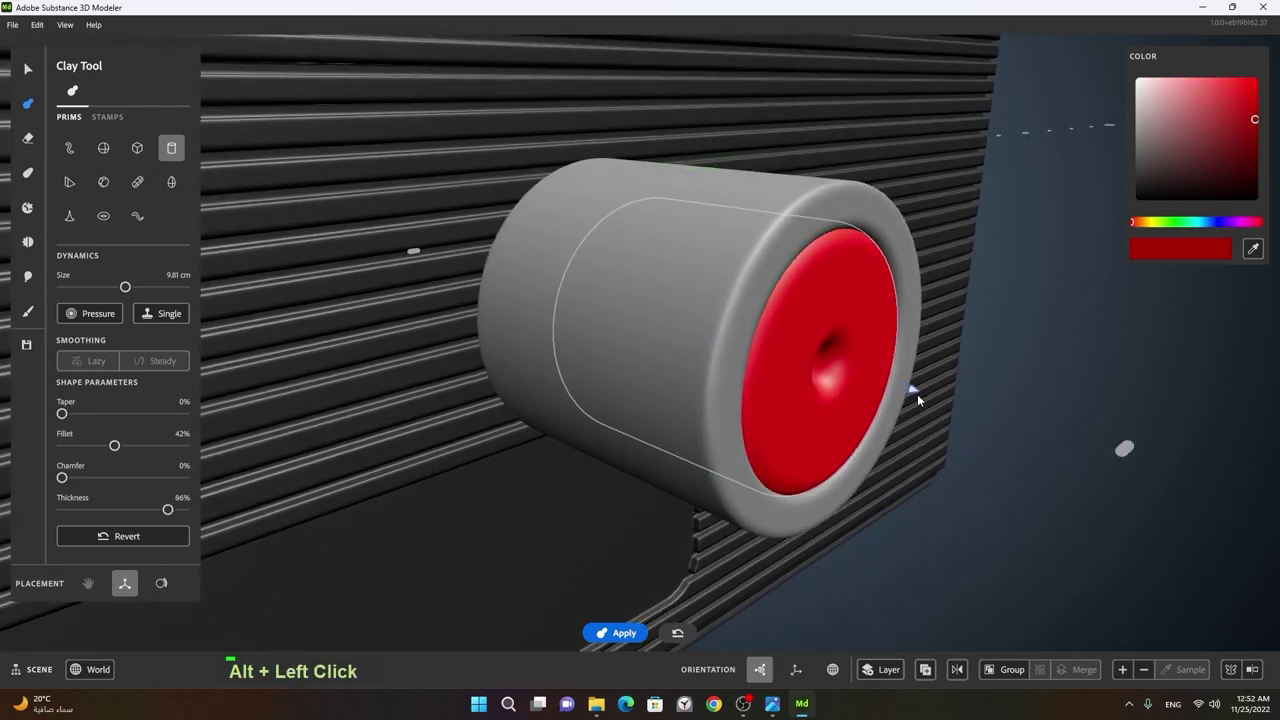
pyautogui.click(973, 422)
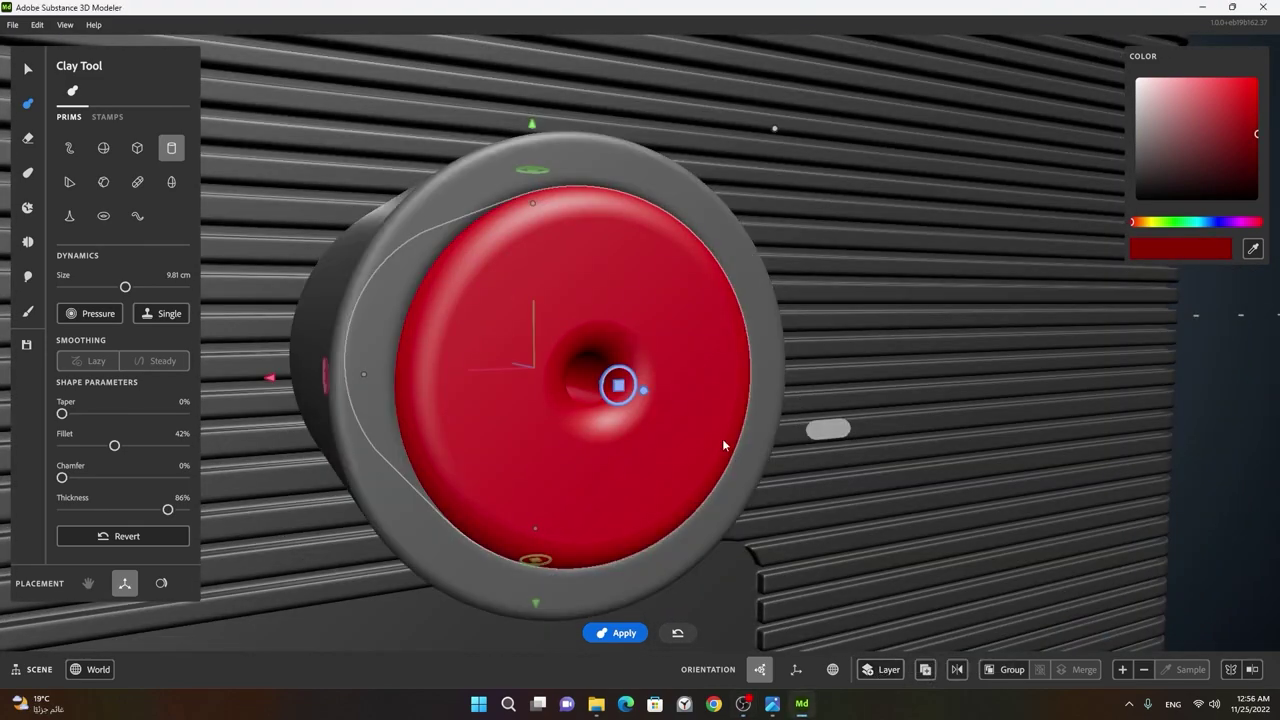
# - Select the red cone and outer tube together, duplicate them and place the copy above
pyautogui.press('space')
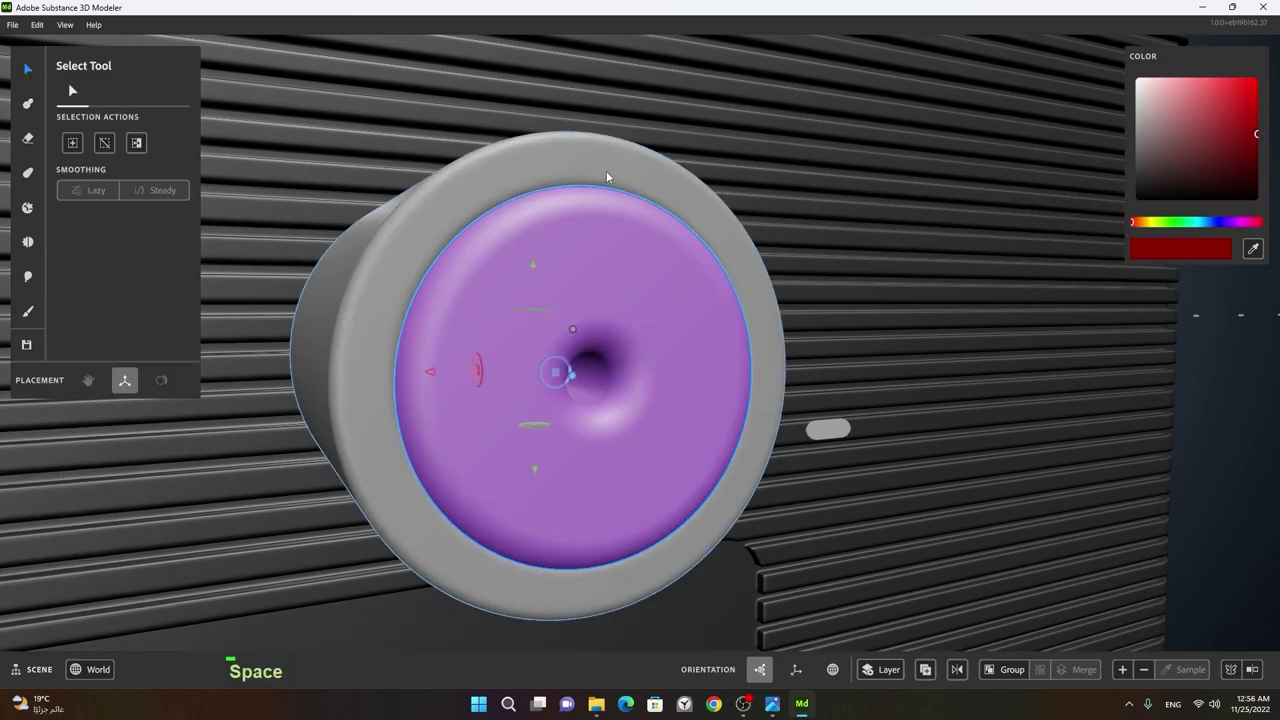
pyautogui.click(646, 252)
pyautogui.rightClick(682, 340)
pyautogui.click(619, 384)
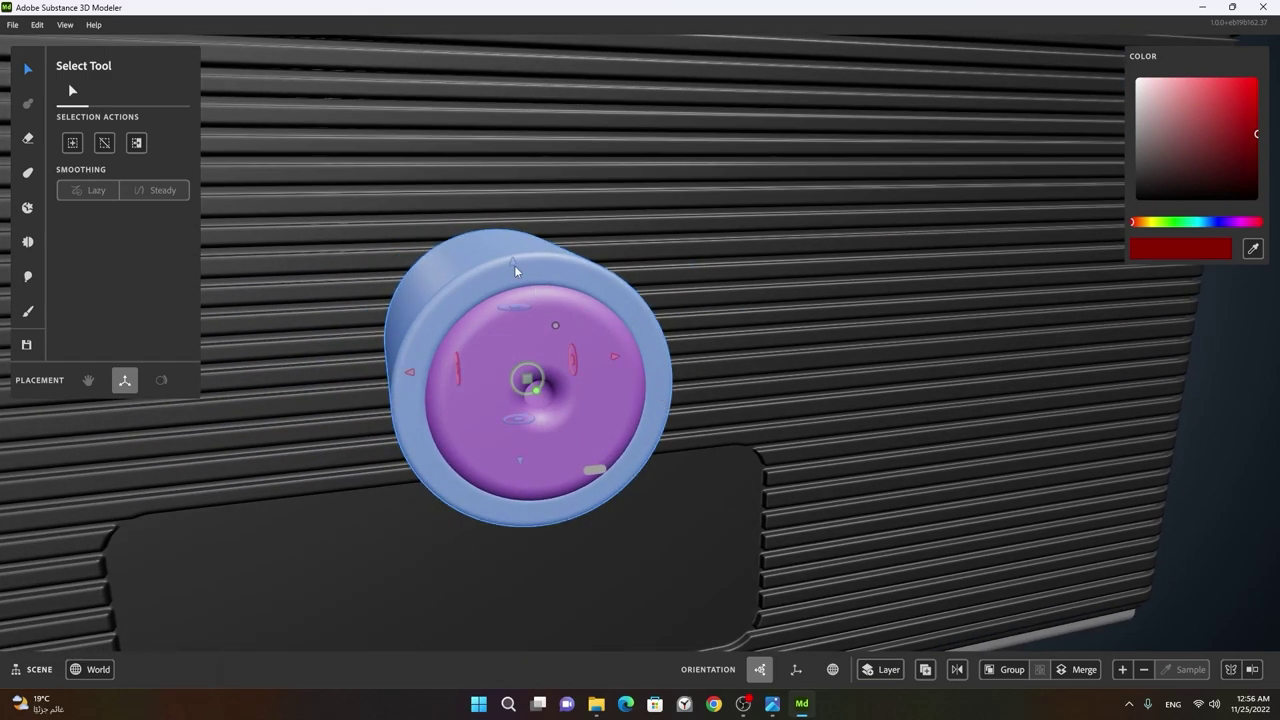
pyautogui.press('d')
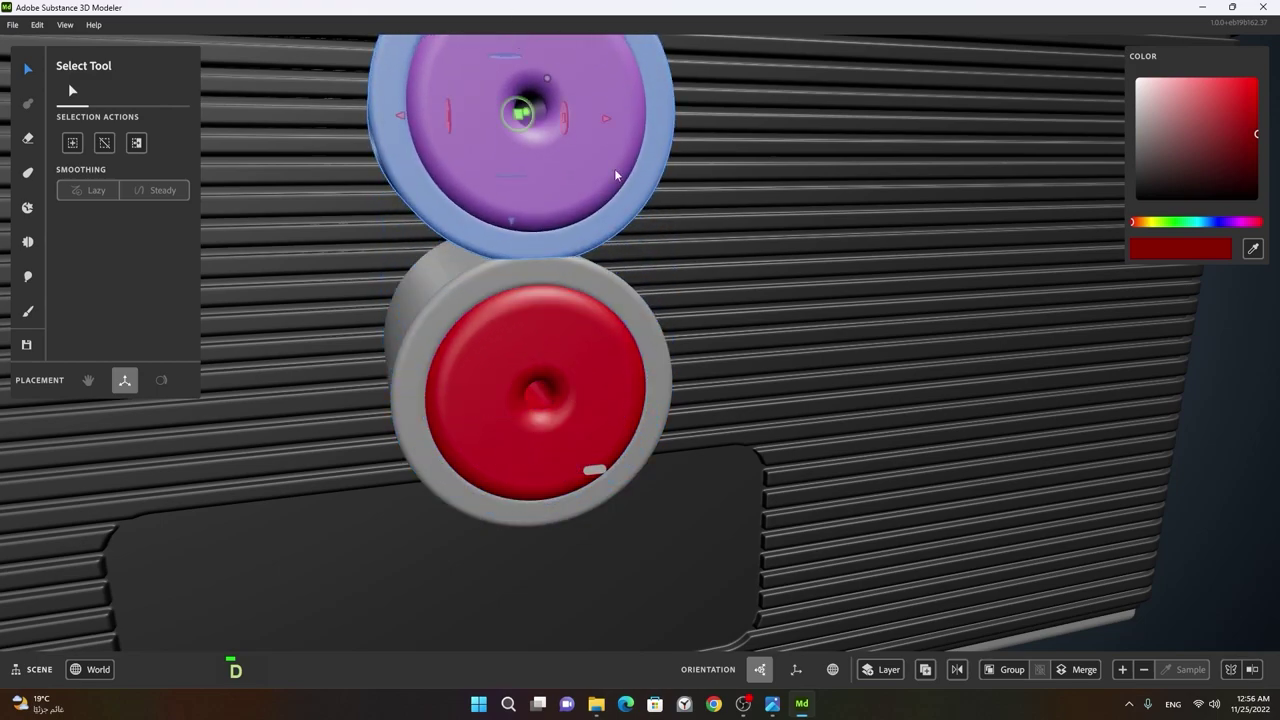
pyautogui.rightClick(775, 266)
pyautogui.middleClick(710, 297)
pyautogui.click(676, 438)
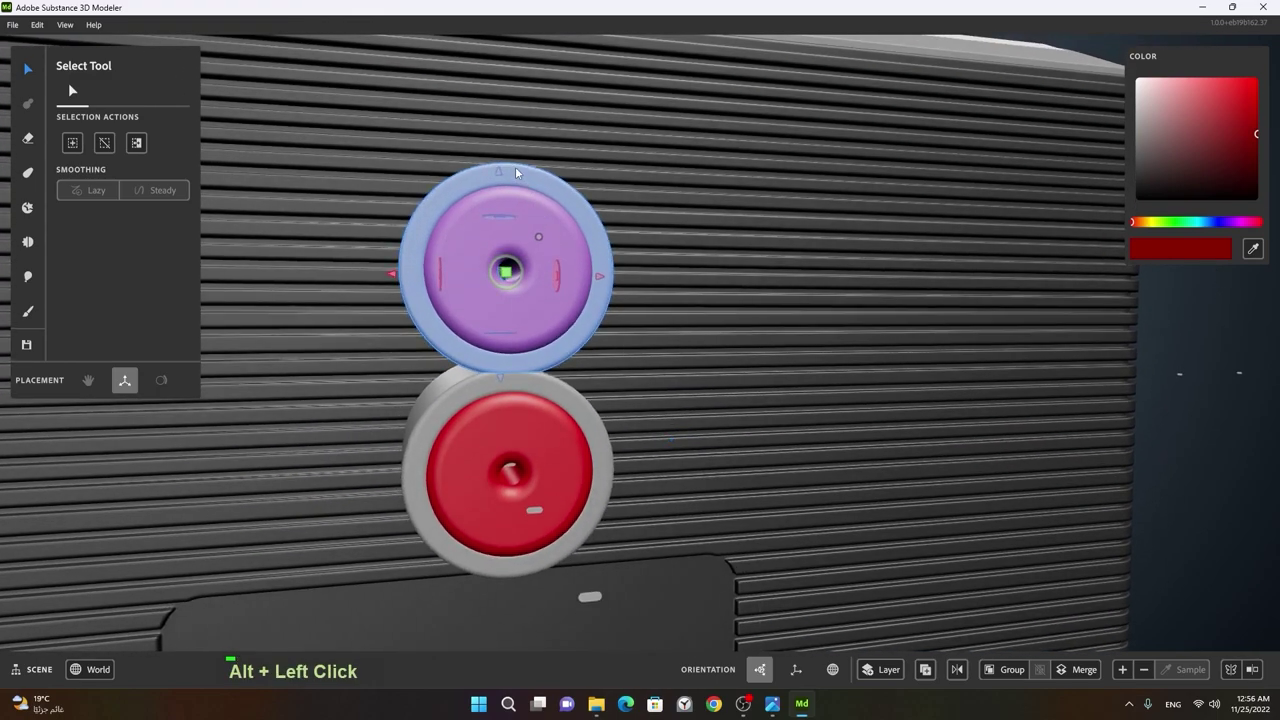
# - Duplicate the pair of speakers and place the new pair beside them, forming a two-by-two block
pyautogui.click(569, 390)
pyautogui.click(560, 390)
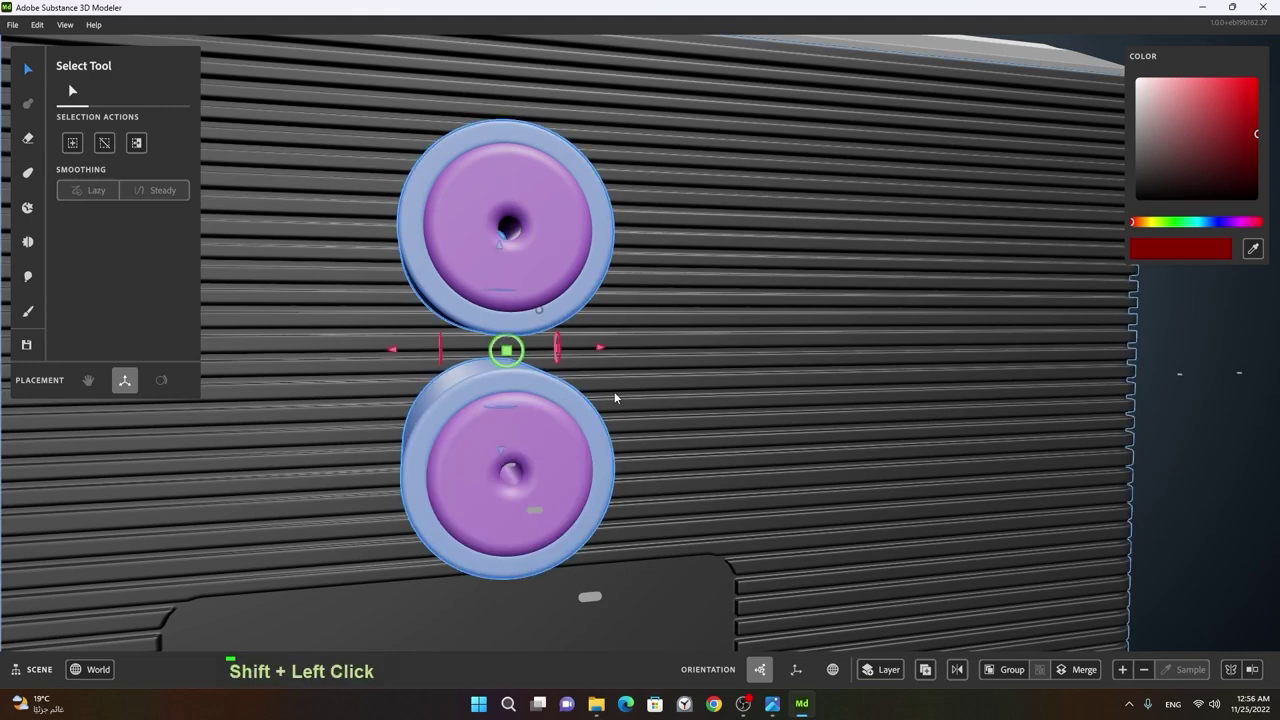
pyautogui.press('d')
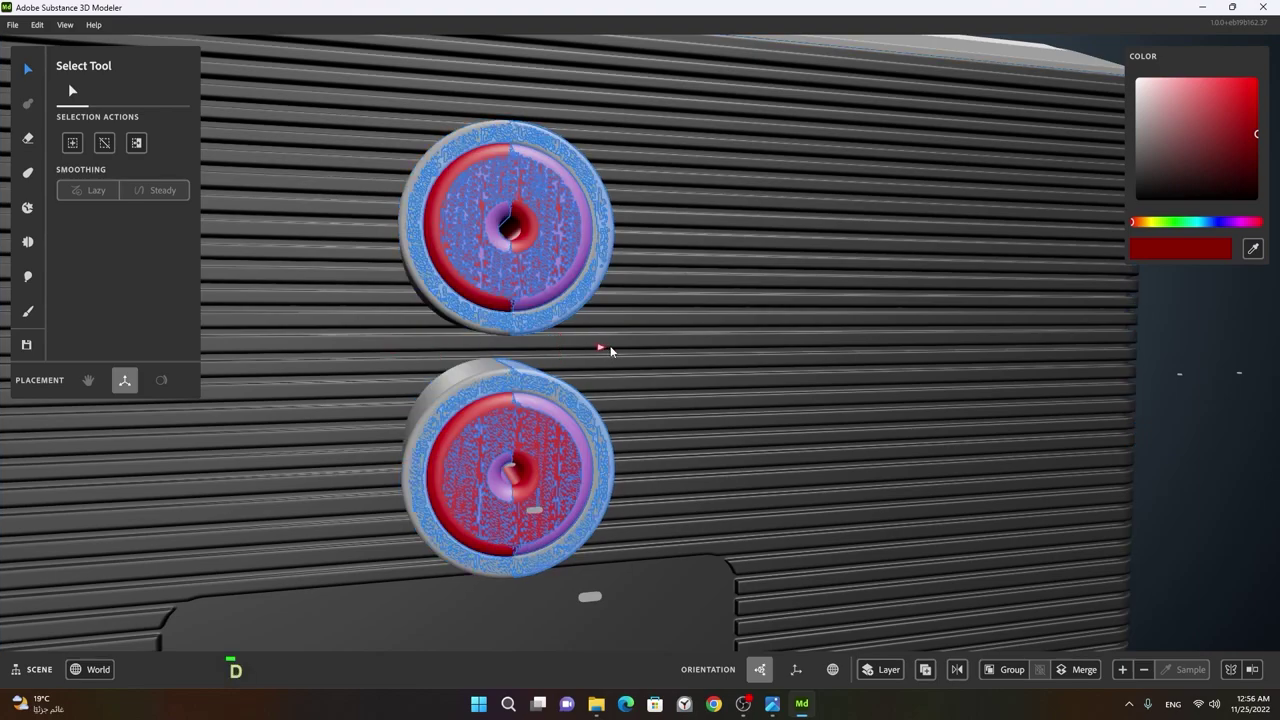
pyautogui.click(738, 413)
pyautogui.rightClick(791, 411)
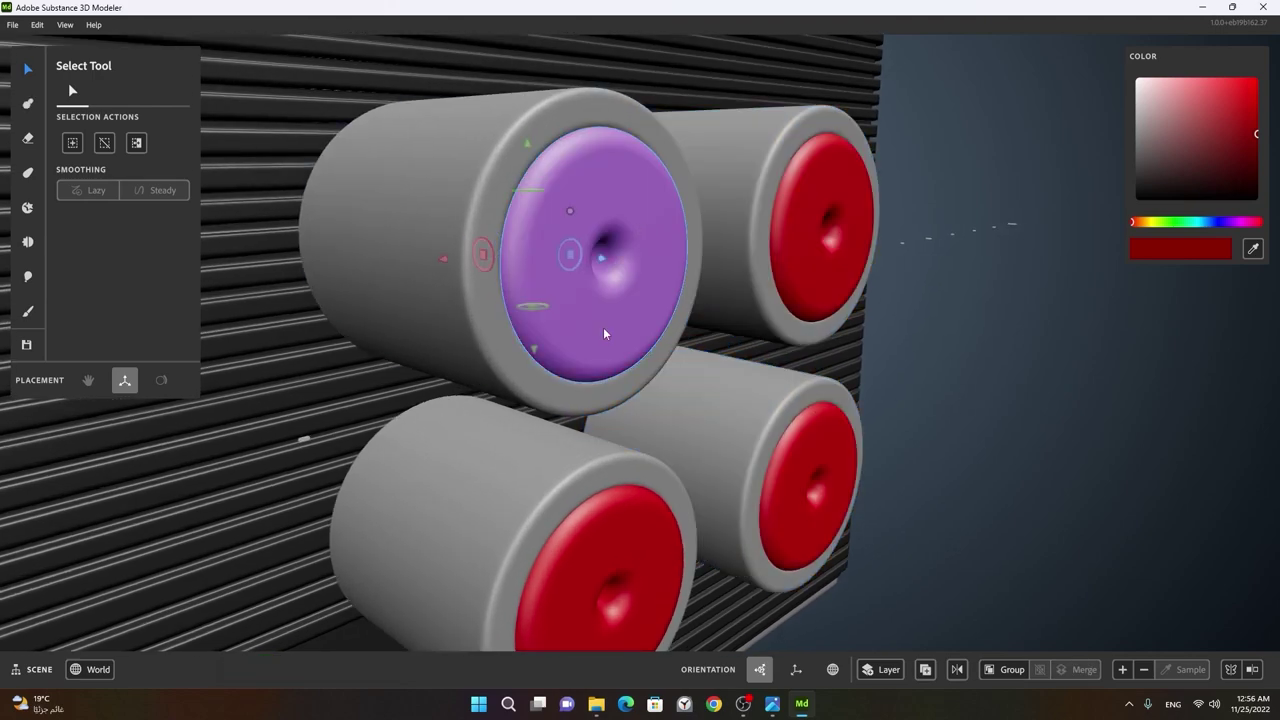
# - Recolour the speaker cones yellow, white and blue, leaving one red
pyautogui.doubleClick(609, 331)
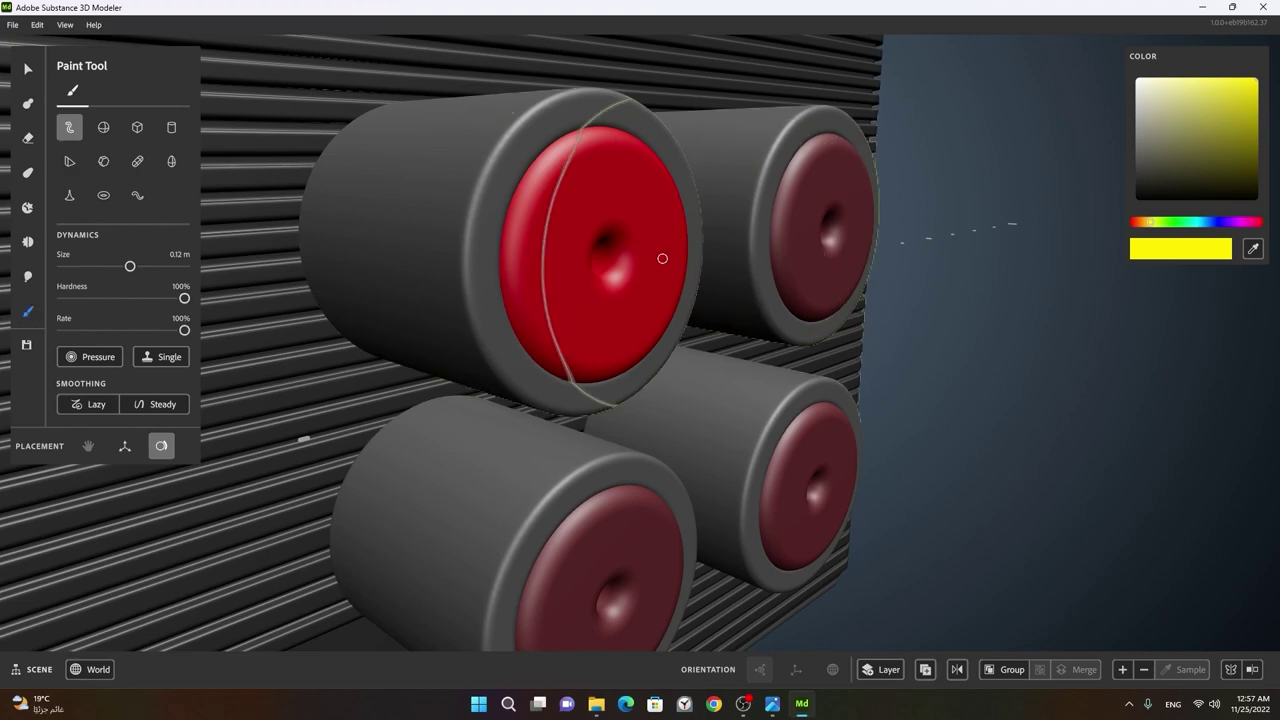
pyautogui.rightClick(582, 264)
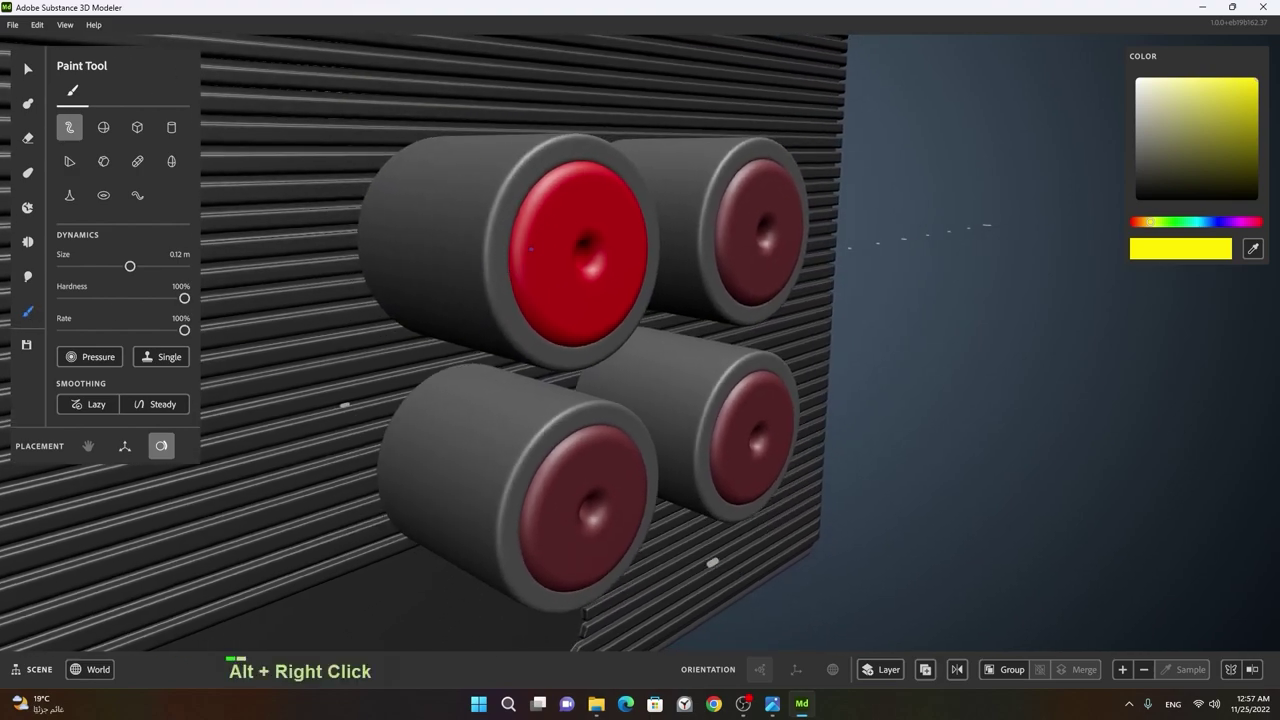
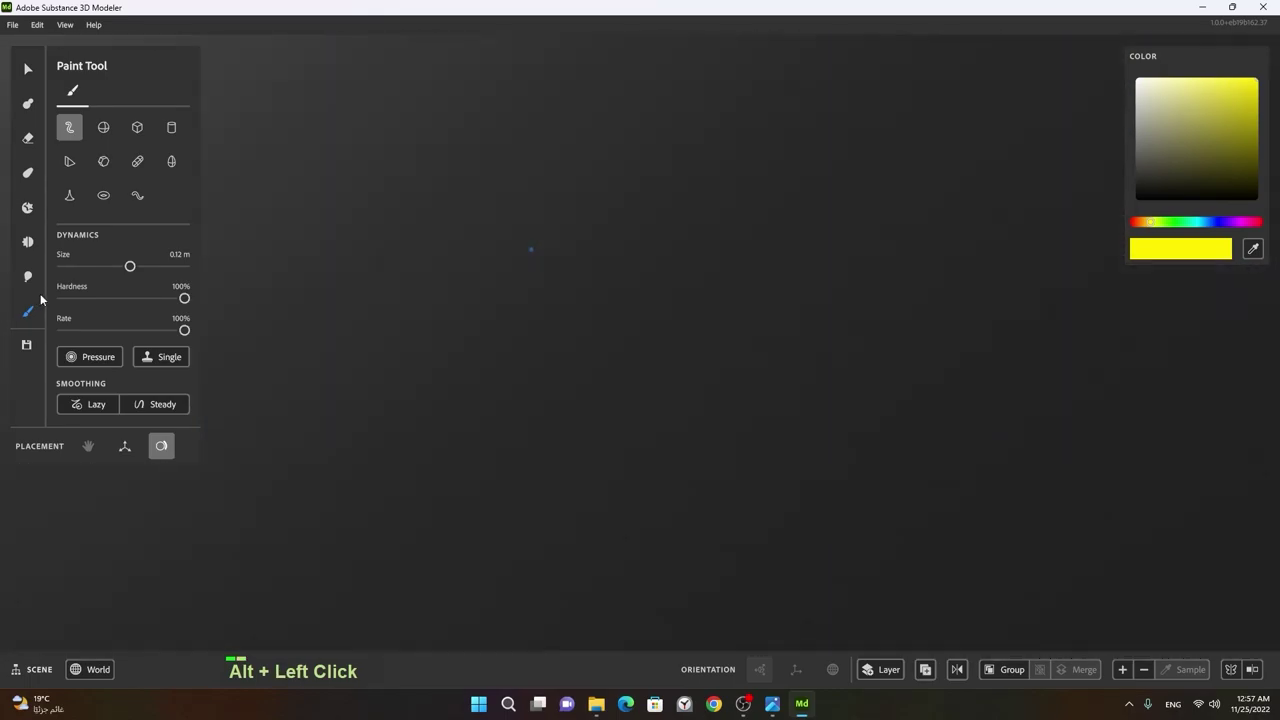
pyautogui.click(620, 278)
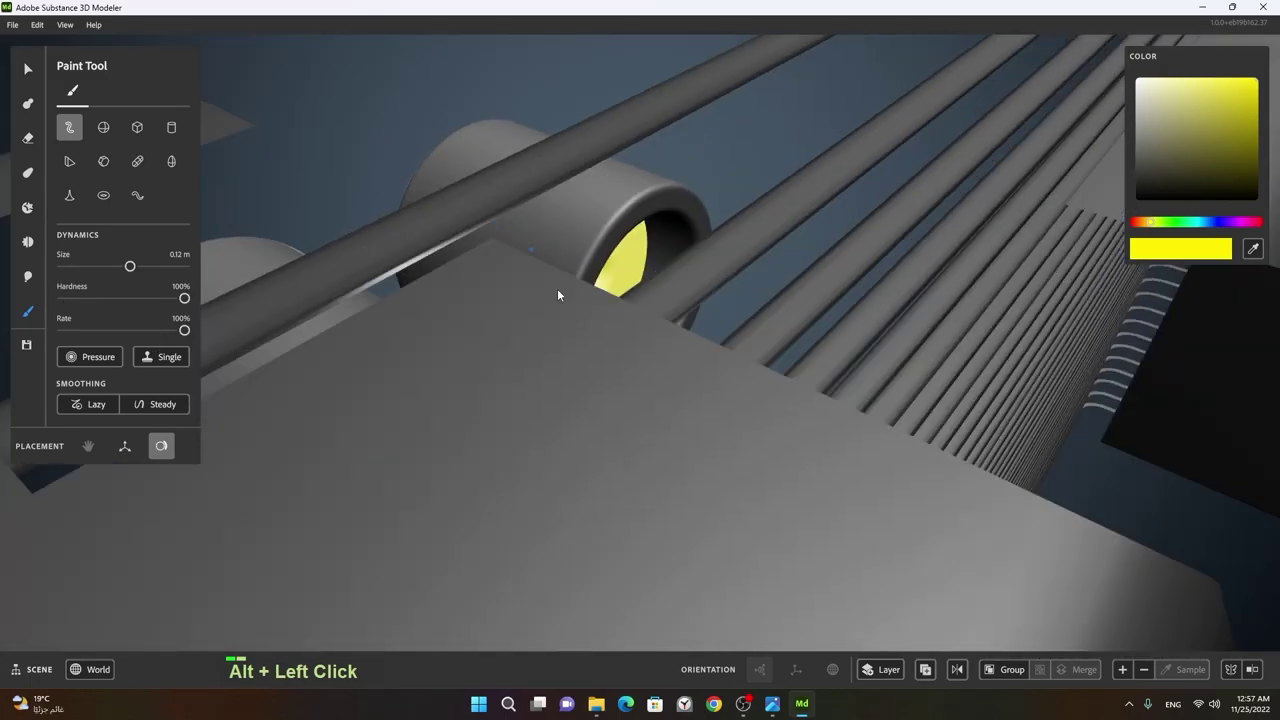
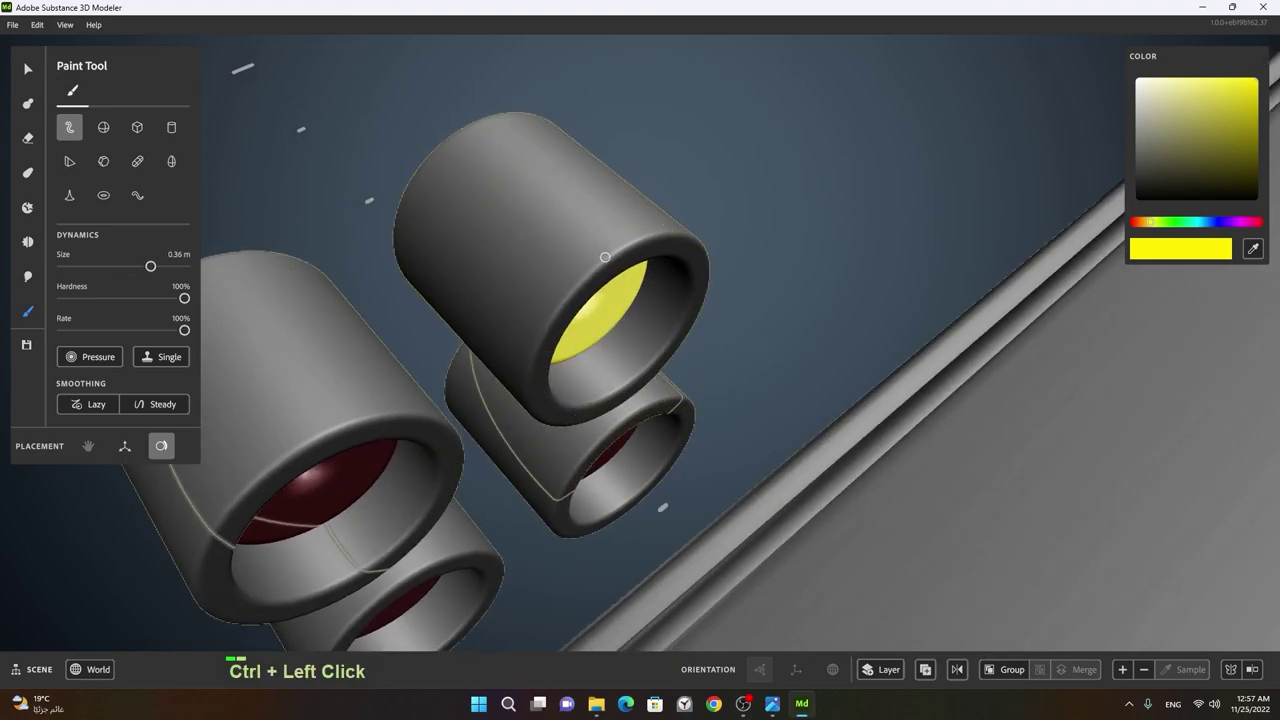
pyautogui.rightClick(603, 264)
pyautogui.click(479, 285)
pyautogui.rightClick(721, 197)
pyautogui.click(644, 228)
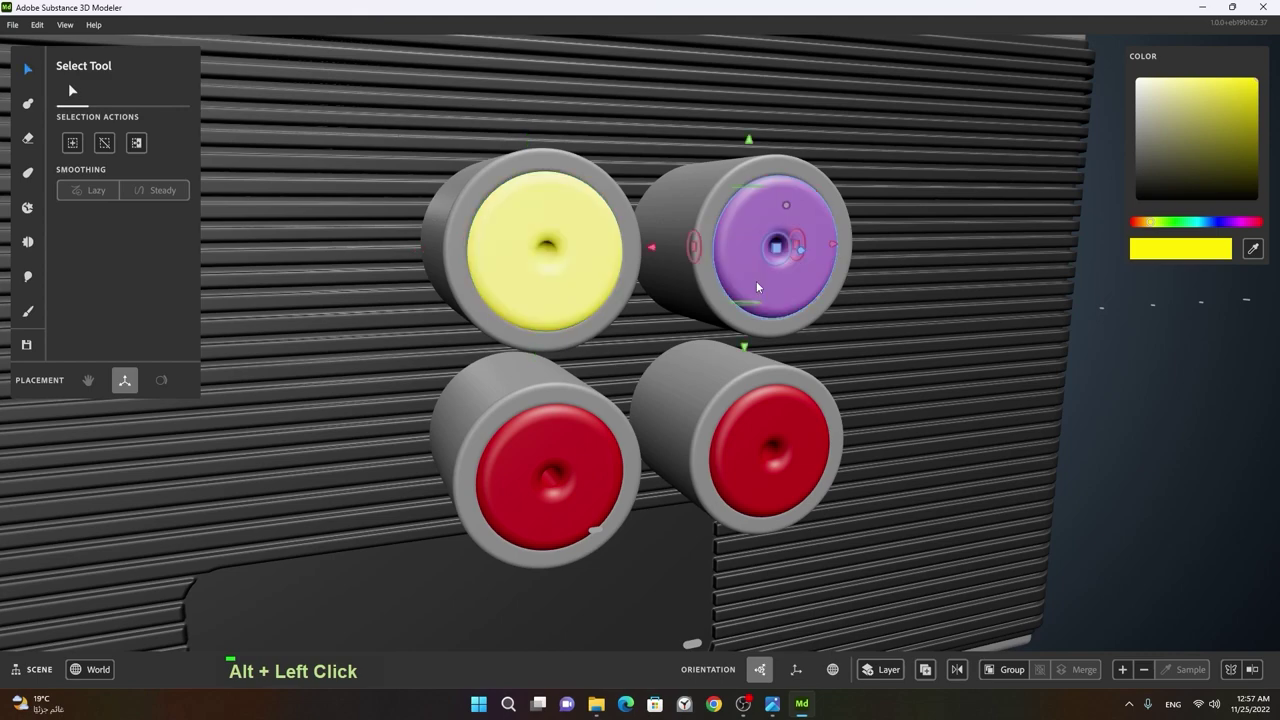
pyautogui.doubleClick(782, 290)
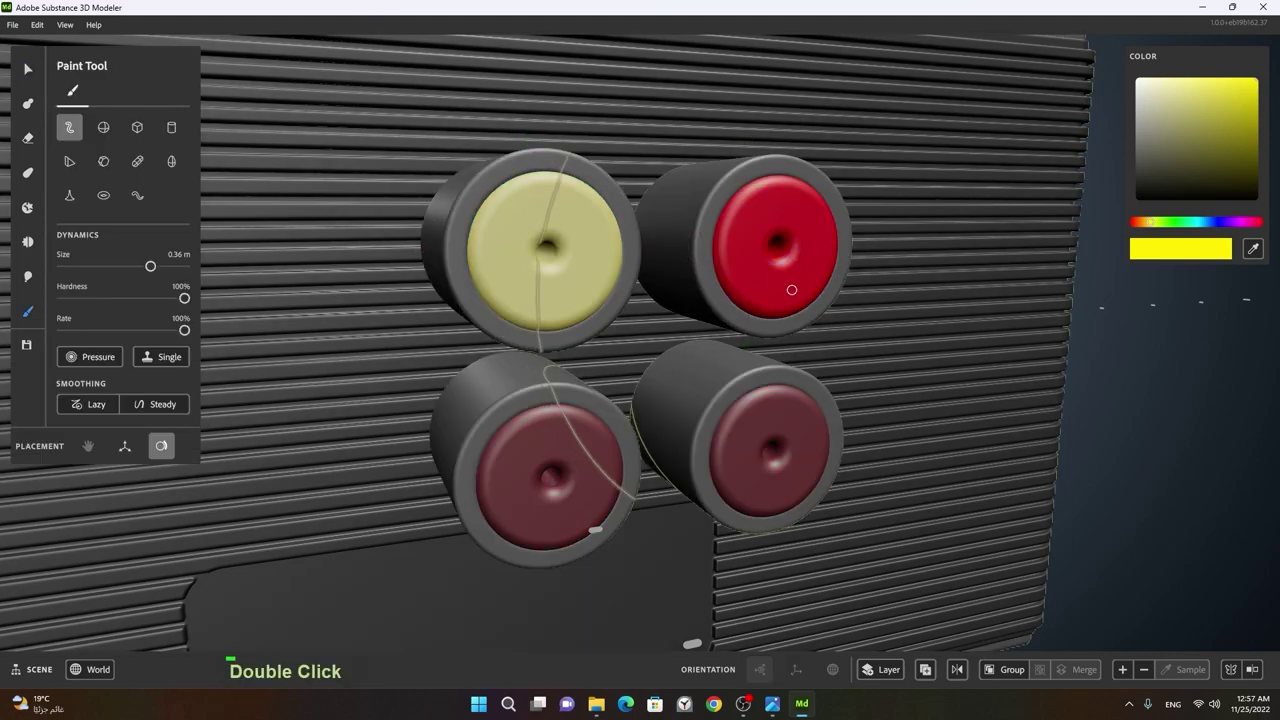
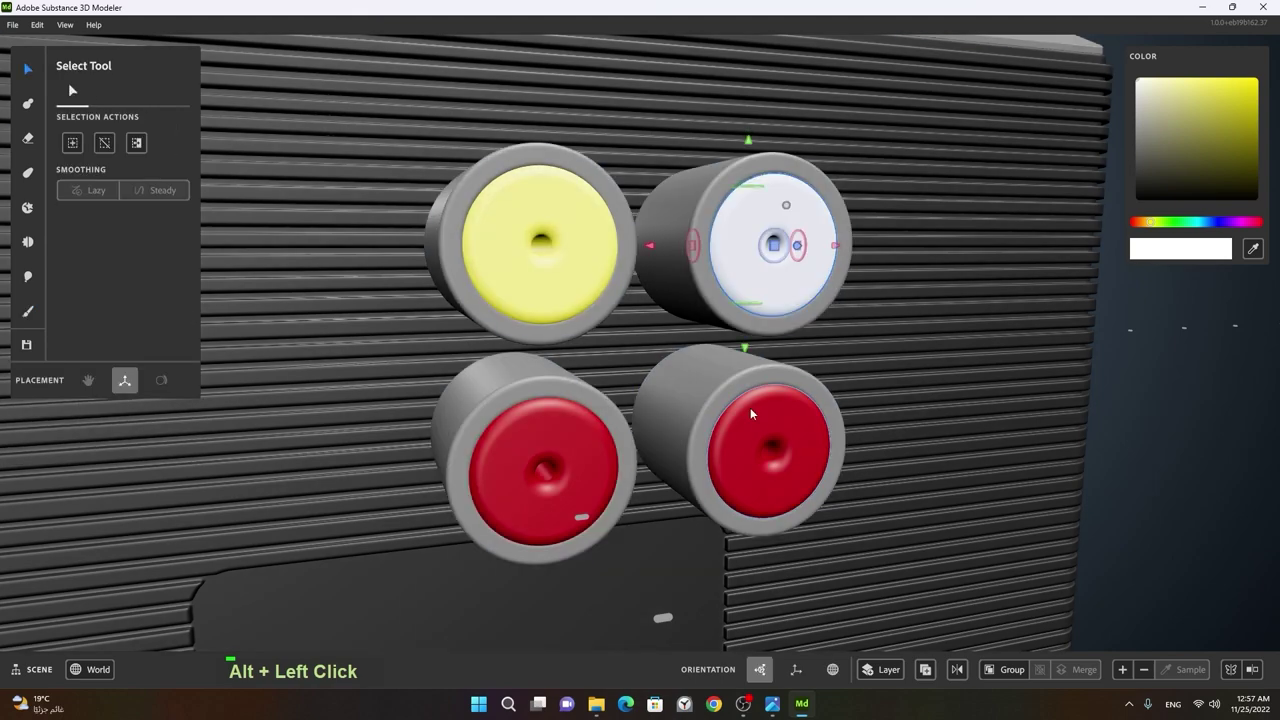
pyautogui.doubleClick(761, 428)
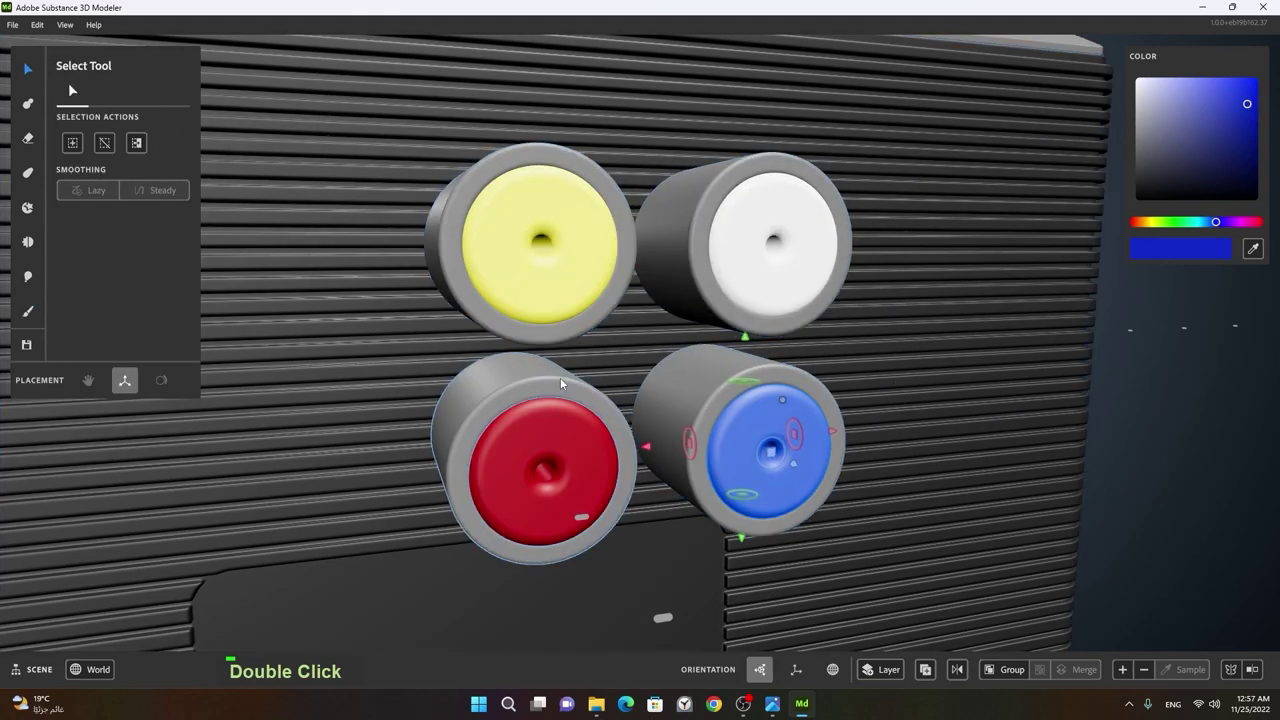
# - Select all four speakers and shrink the cluster down
pyautogui.doubleClick(576, 435)
pyautogui.click(538, 432)
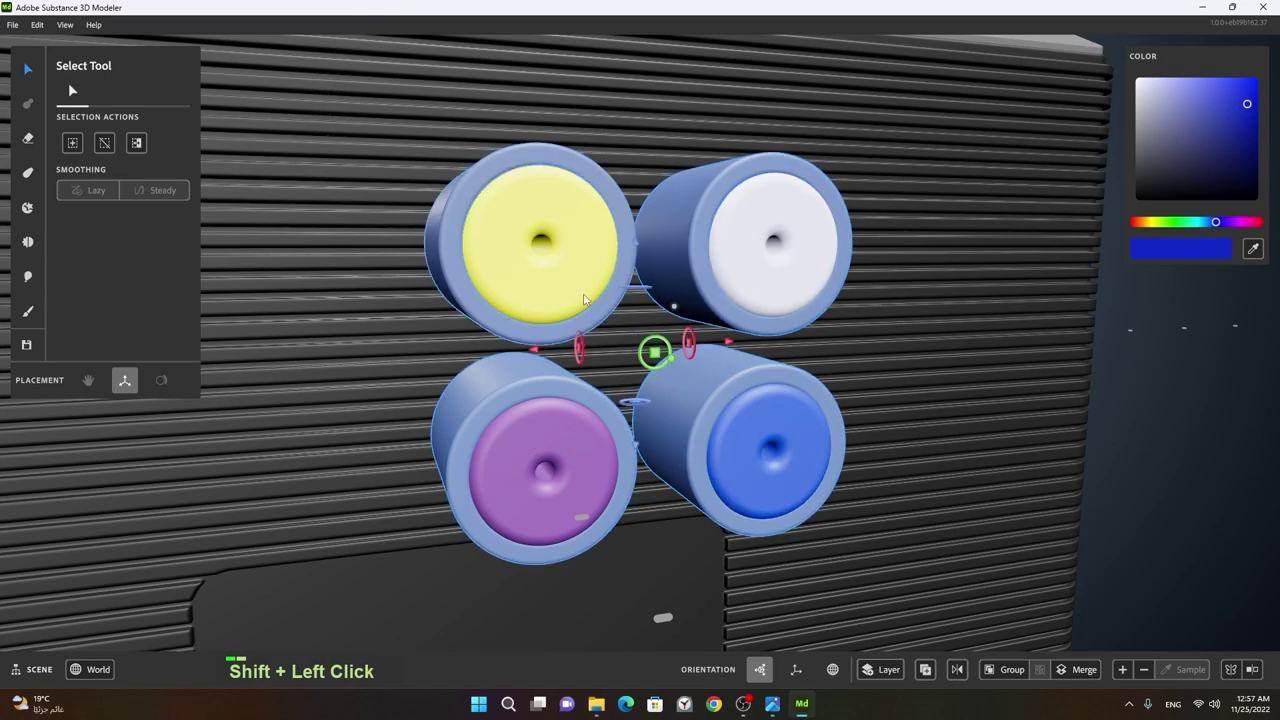
pyautogui.rightClick(741, 332)
# - Orbit and zoom toward the recessed panel on the ridged side
pyautogui.click(578, 359)
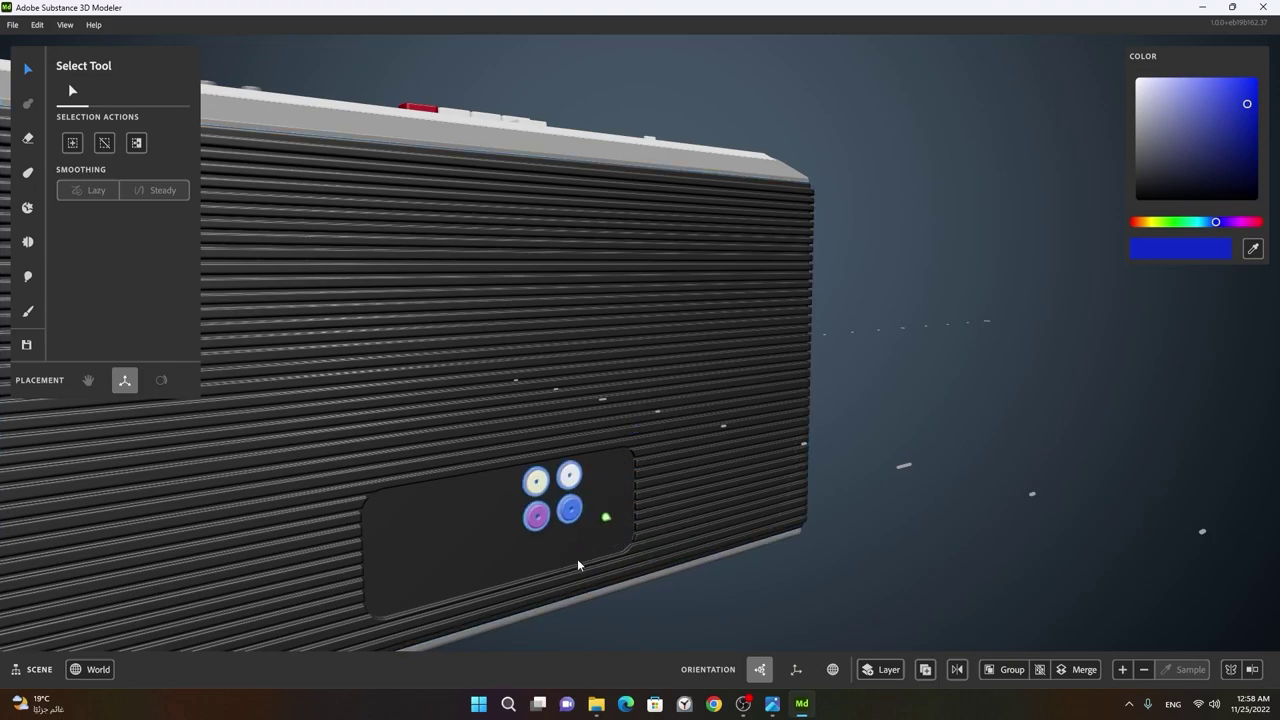
pyautogui.rightClick(542, 561)
pyautogui.click(479, 549)
pyautogui.rightClick(422, 531)
pyautogui.middleClick(599, 510)
pyautogui.click(638, 480)
pyautogui.rightClick(574, 479)
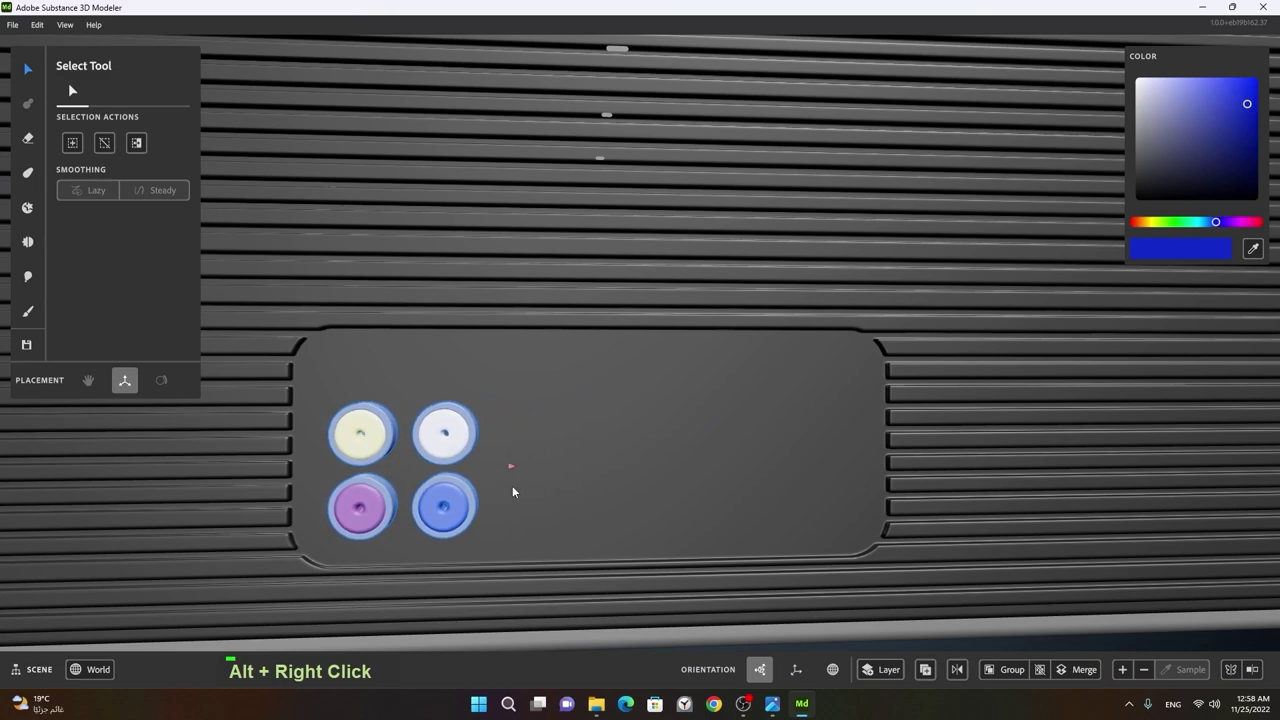
pyautogui.click(486, 521)
pyautogui.rightClick(490, 511)
# - Move the yellow and white round buttons side by side into the recessed panel, then deselect
pyautogui.click(507, 516)
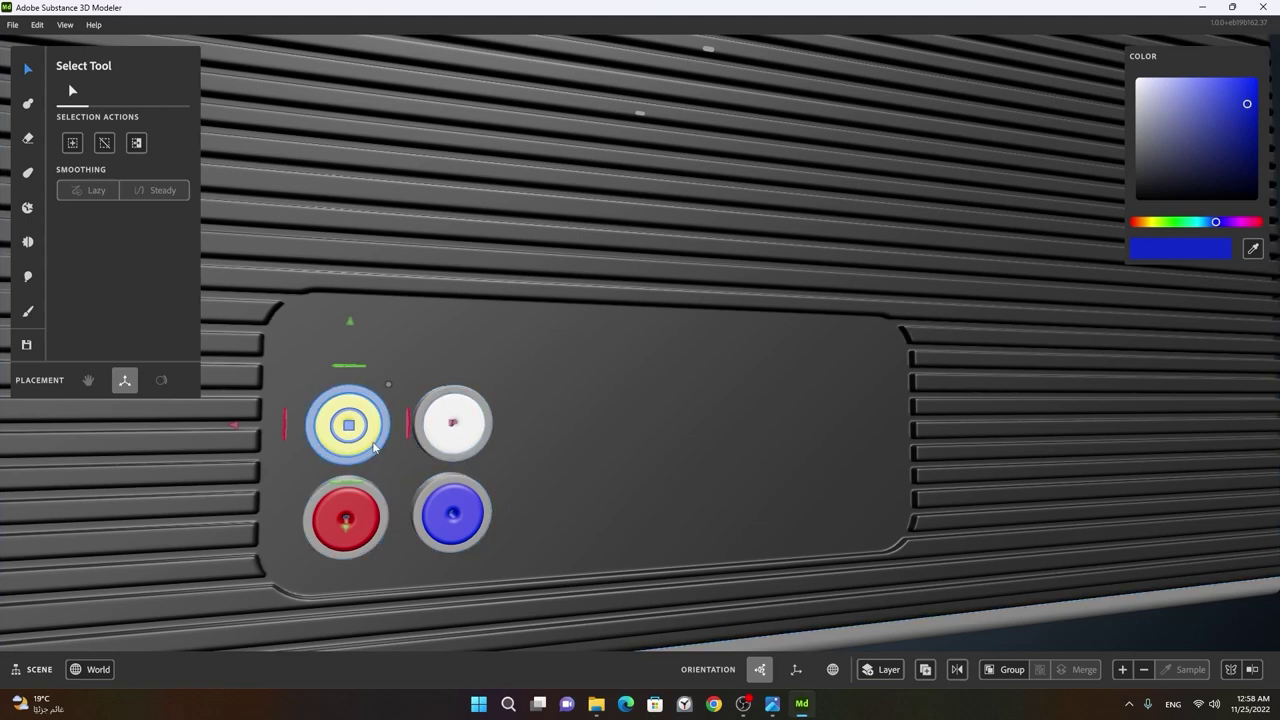
pyautogui.click(342, 462)
pyautogui.doubleClick(372, 458)
pyautogui.click(368, 445)
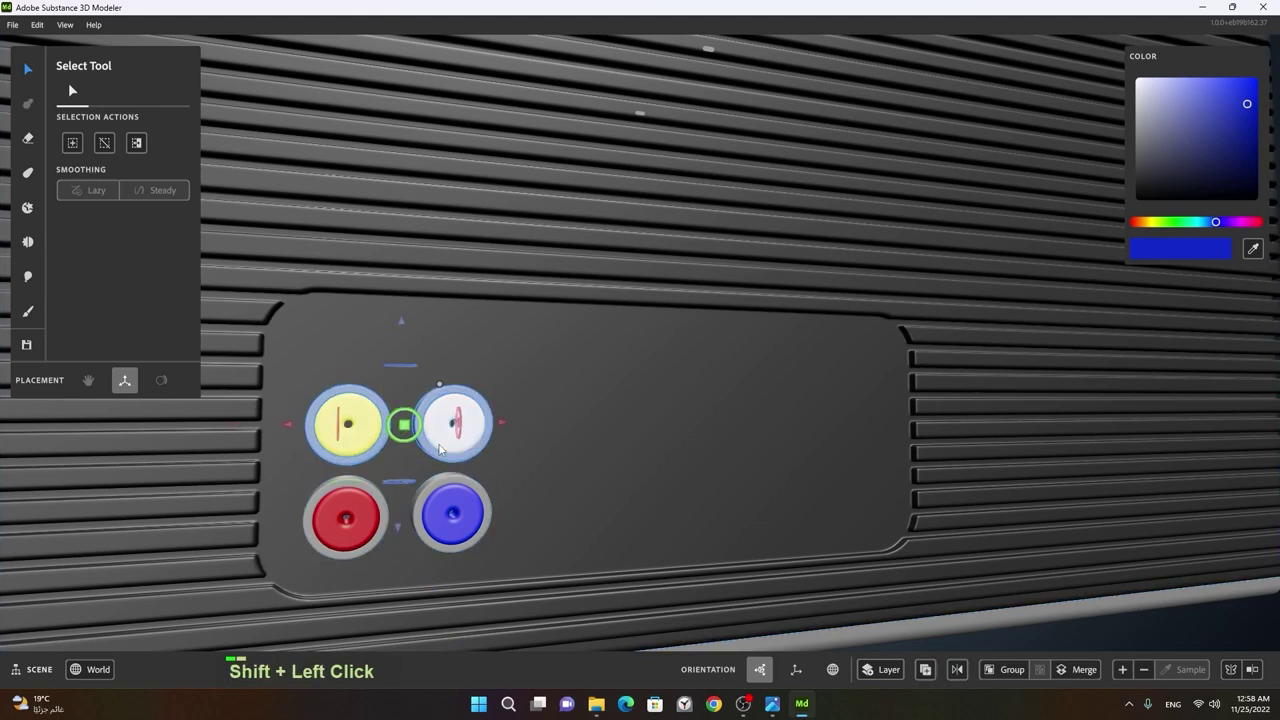
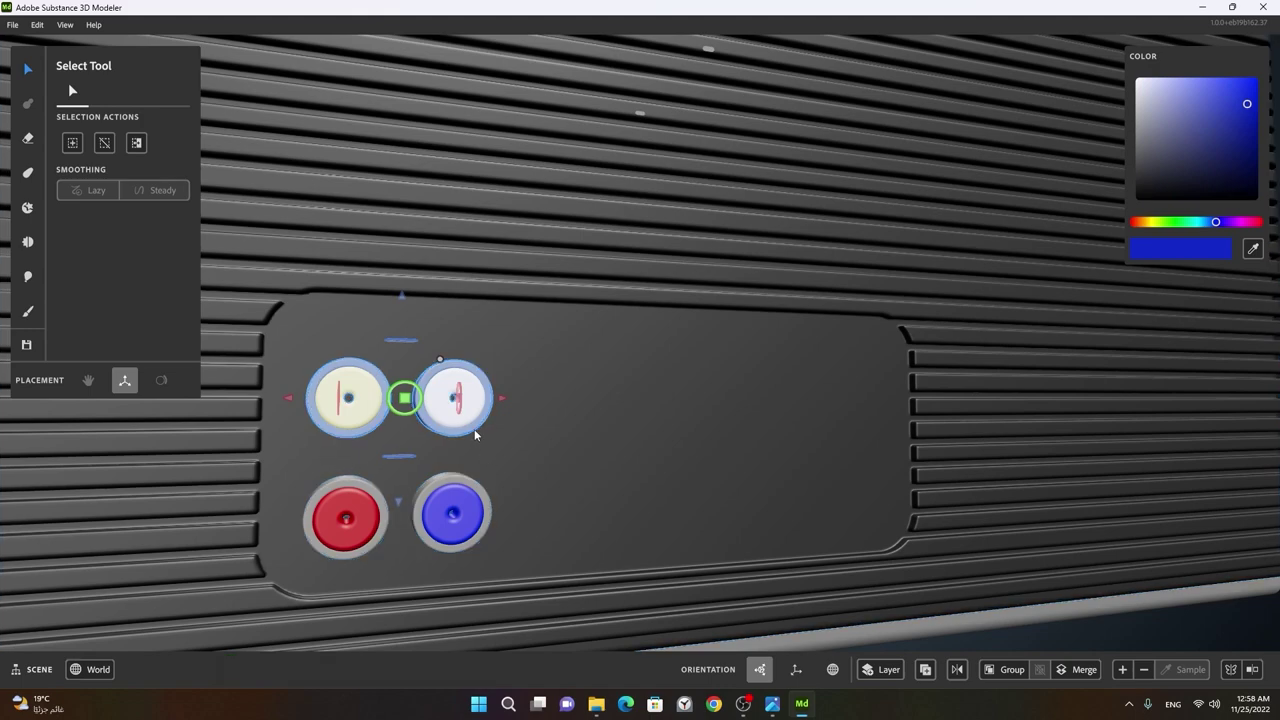
pyautogui.click(486, 425)
pyautogui.click(493, 458)
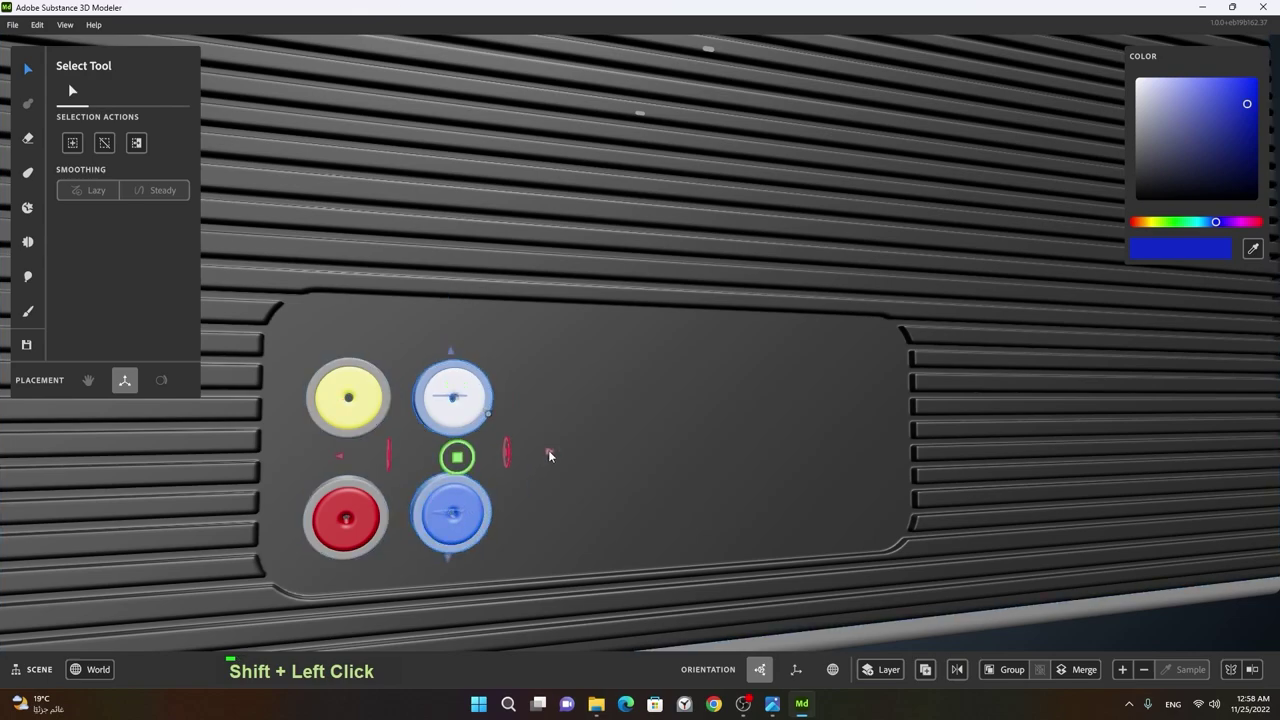
pyautogui.rightClick(724, 457)
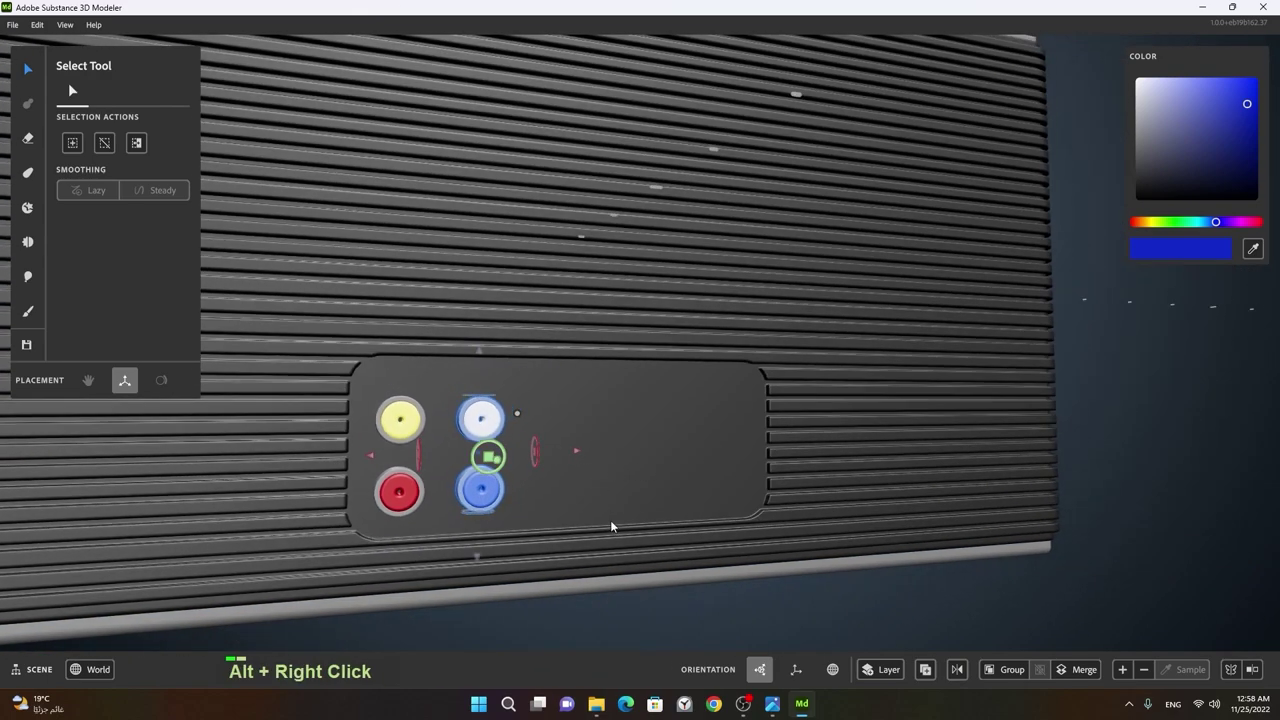
pyautogui.click(610, 481)
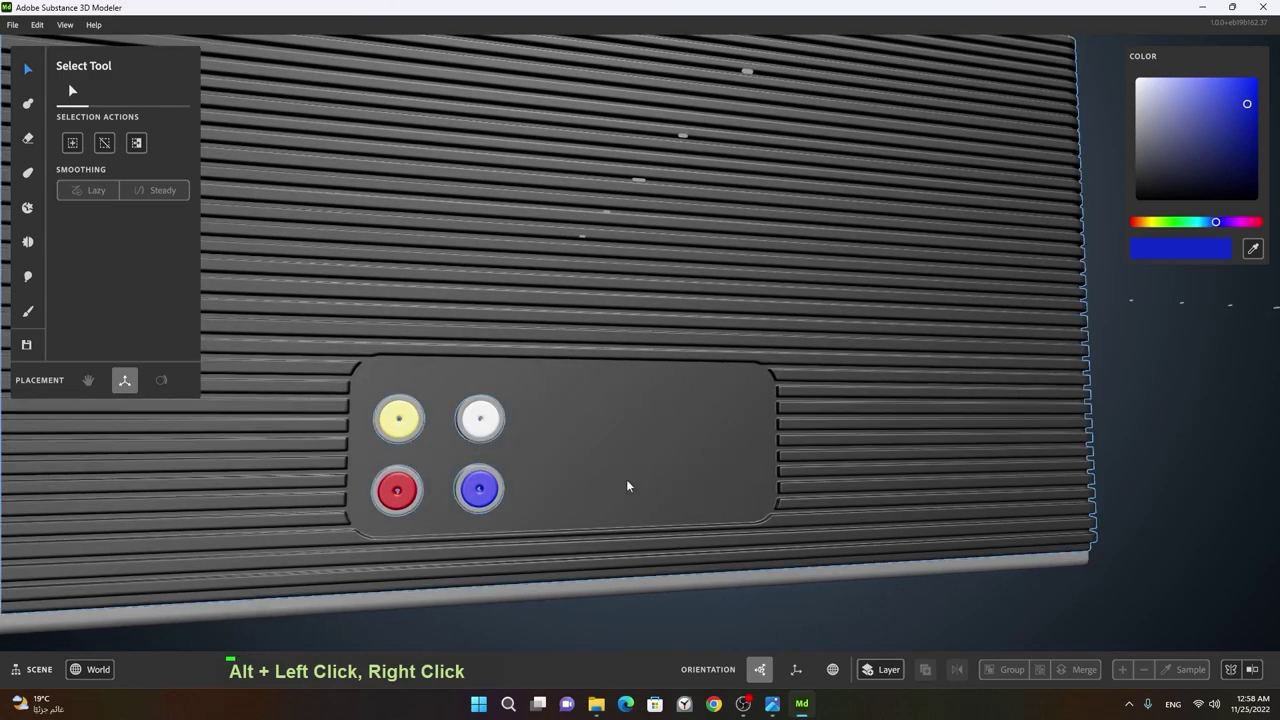
pyautogui.click(659, 494)
# - Add a short black cylinder primitive beside the coloured buttons
pyautogui.rightClick(653, 482)
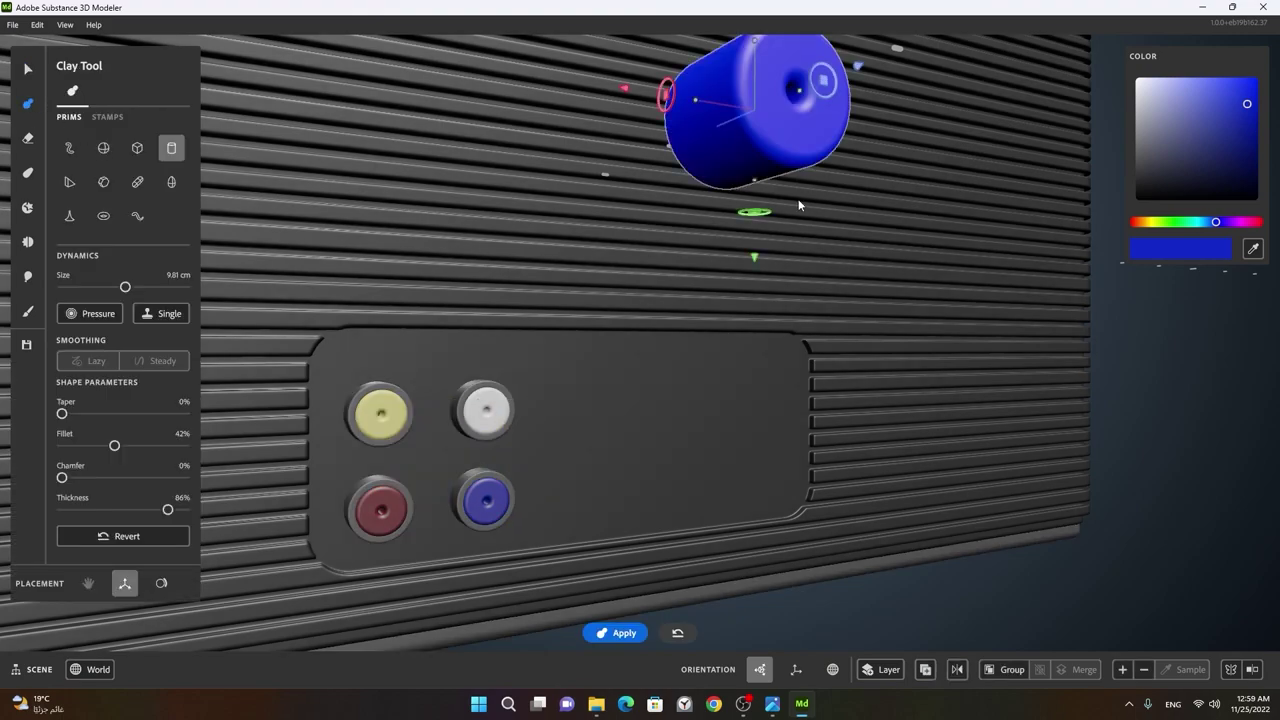
pyautogui.rightClick(774, 210)
pyautogui.click(730, 219)
pyautogui.rightClick(752, 132)
pyautogui.middleClick(758, 119)
pyautogui.middleClick(684, 428)
pyautogui.rightClick(621, 460)
pyautogui.middleClick(760, 423)
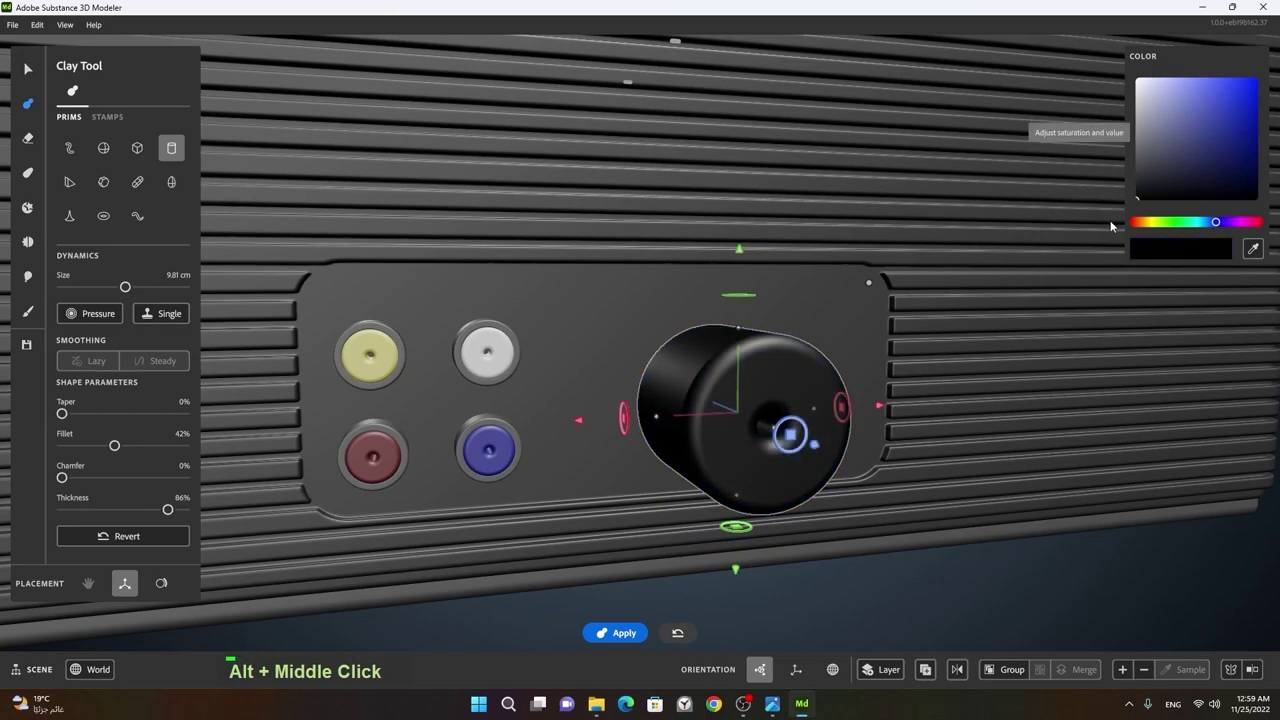
pyautogui.middleClick(780, 421)
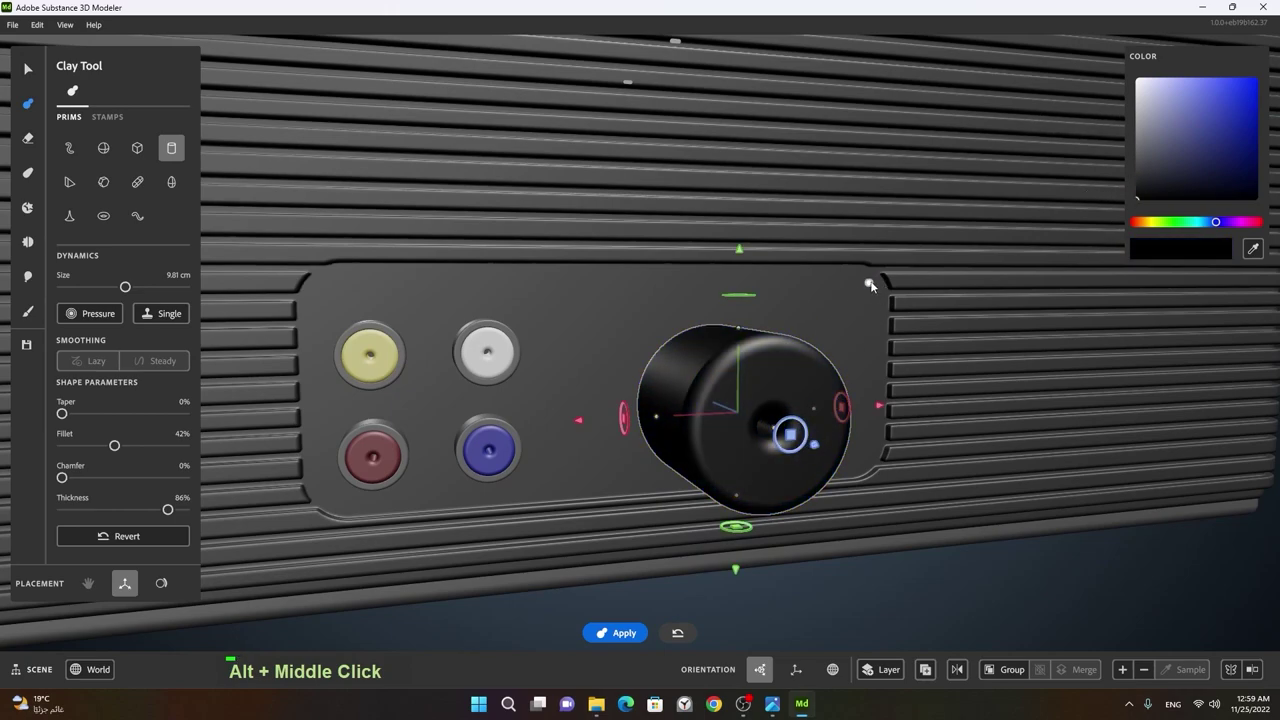
pyautogui.middleClick(852, 383)
pyautogui.click(850, 382)
pyautogui.rightClick(785, 380)
pyautogui.click(781, 399)
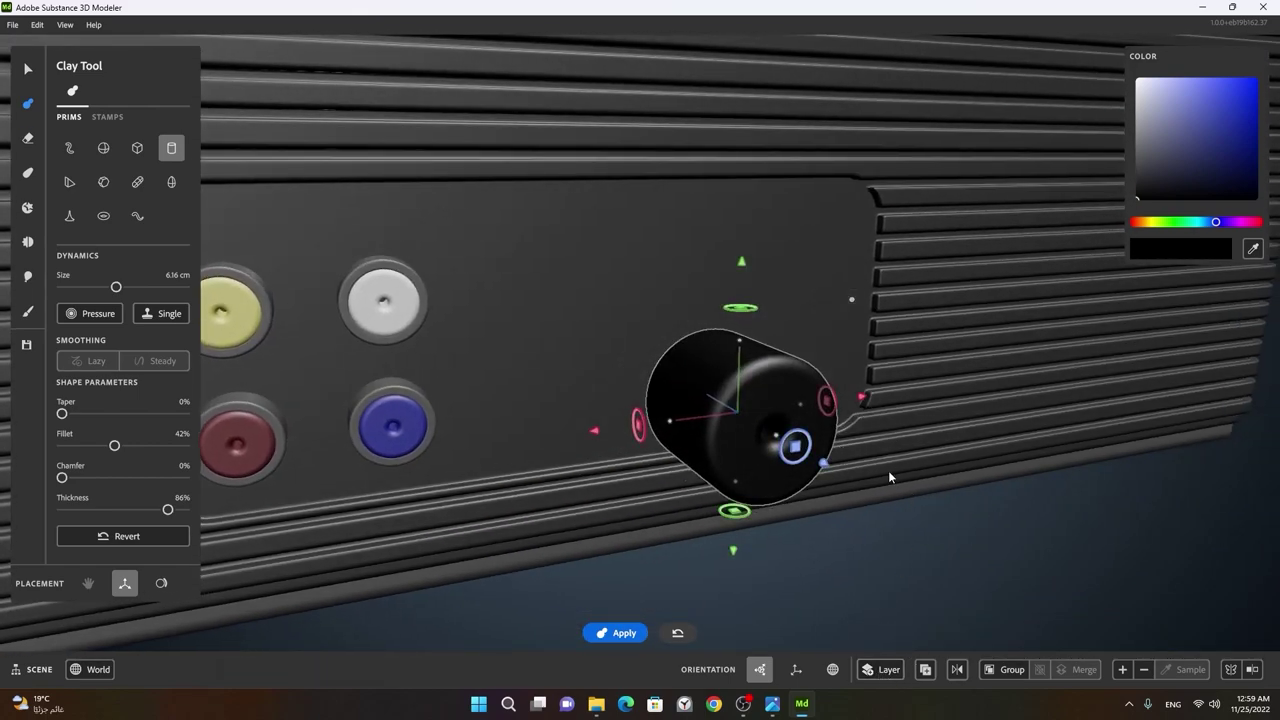
# - Duplicate the black cylinder to make a second one nearby
pyautogui.press('space')
pyautogui.click(877, 516)
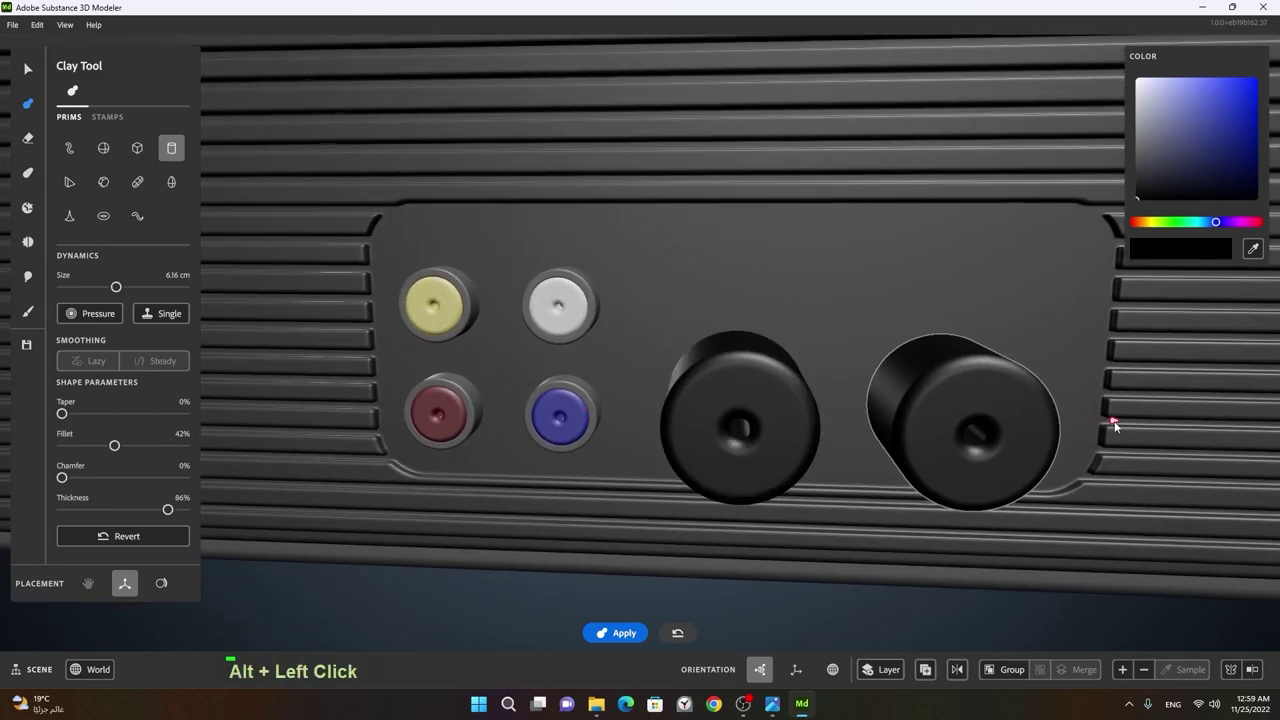
pyautogui.click(1022, 458)
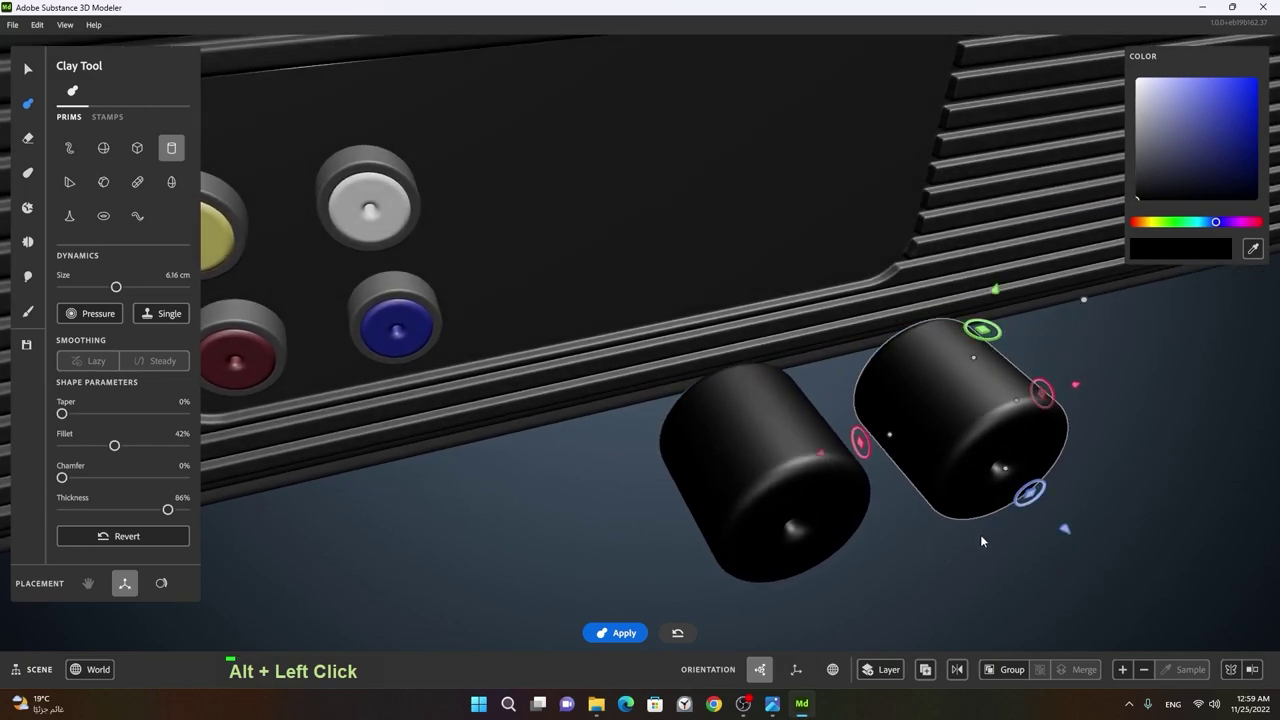
# - Add a larger black capsule primitive bridging the two cylinders
pyautogui.press('space')
pyautogui.click(970, 550)
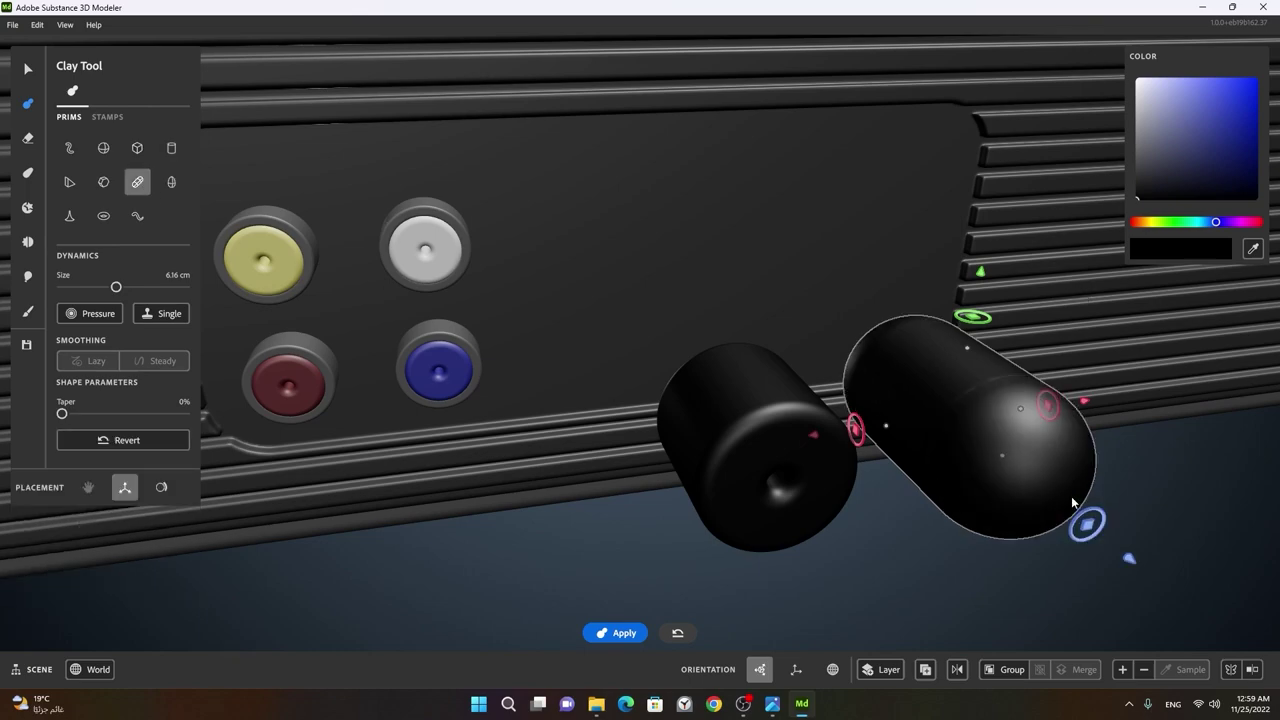
pyautogui.click(992, 326)
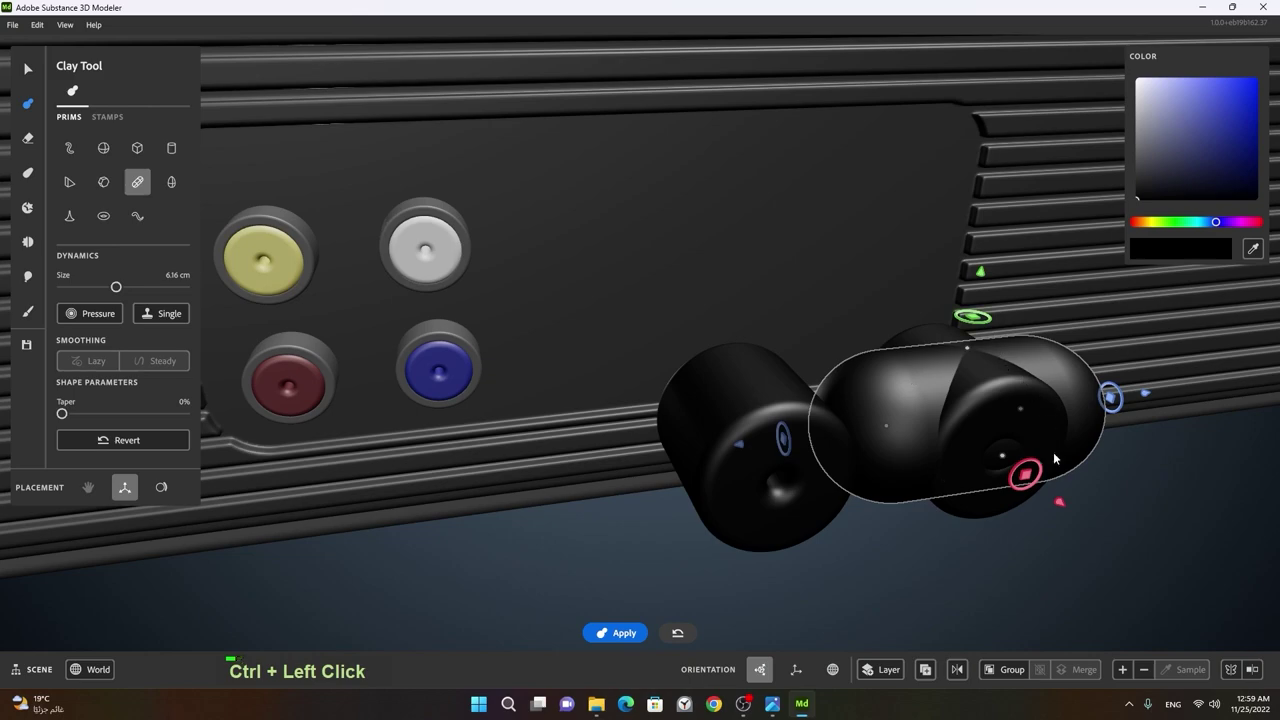
pyautogui.click(1028, 504)
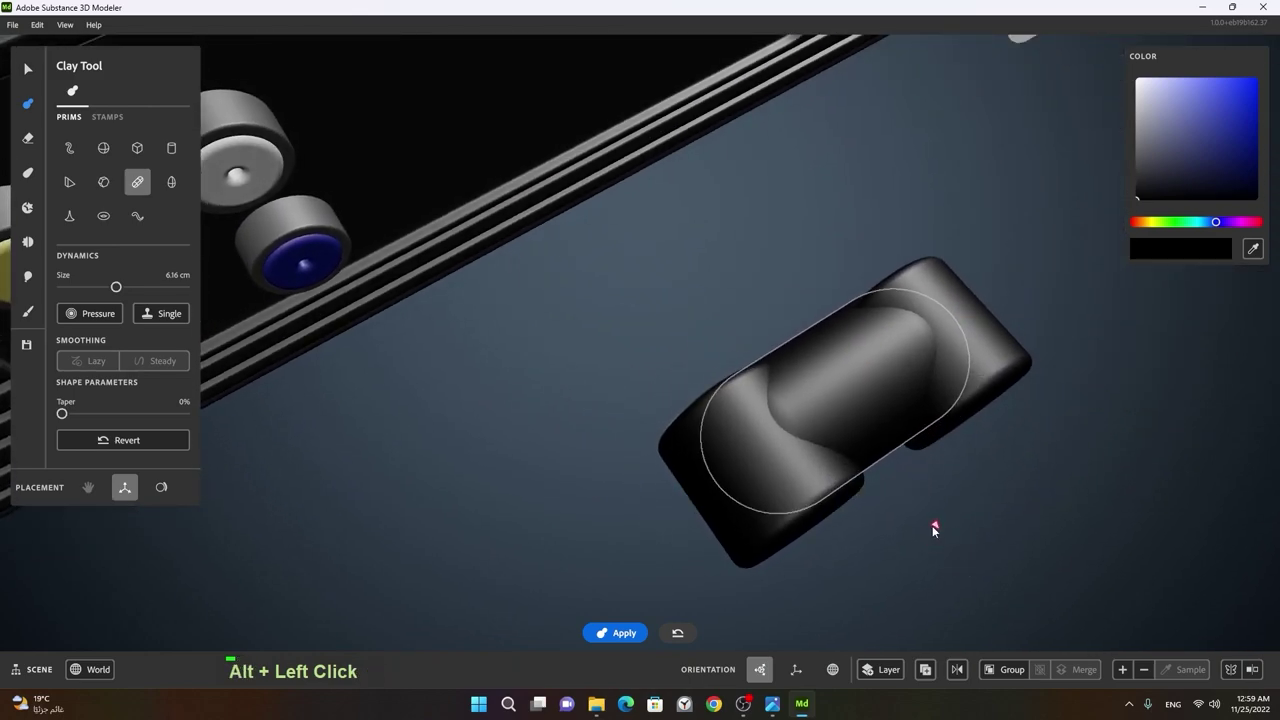
pyautogui.rightClick(981, 480)
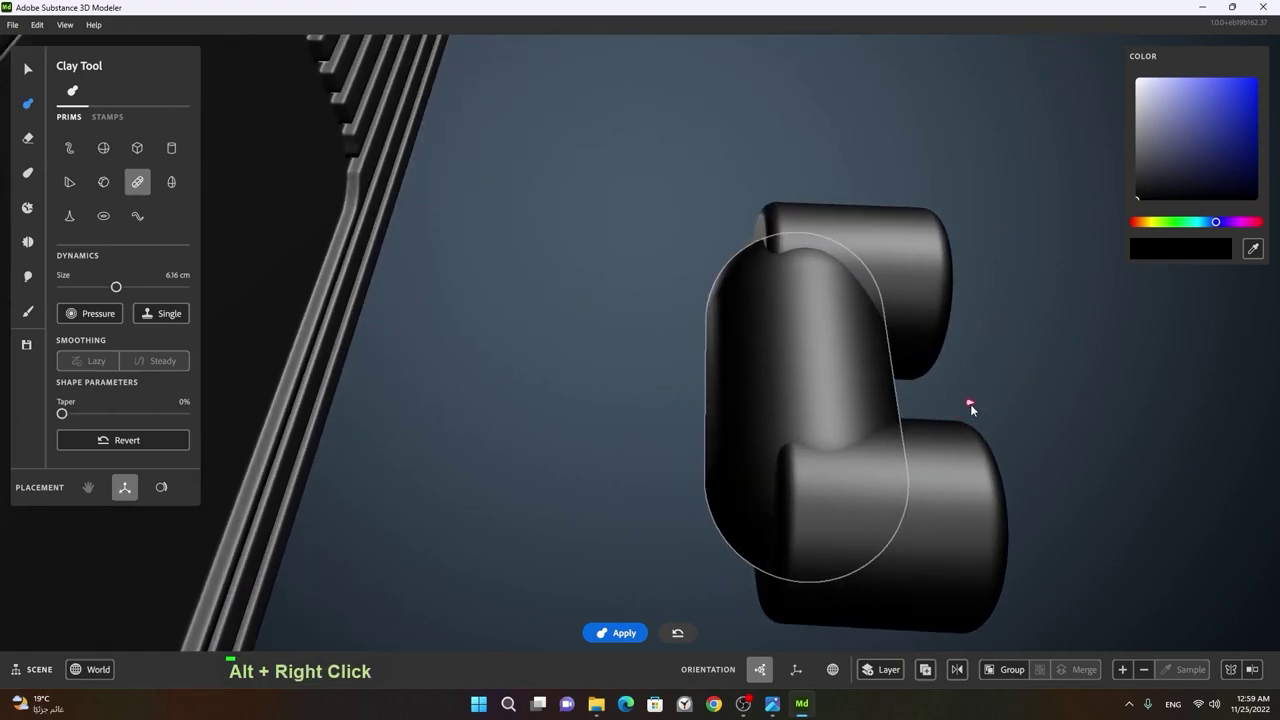
pyautogui.rightClick(862, 439)
pyautogui.click(865, 438)
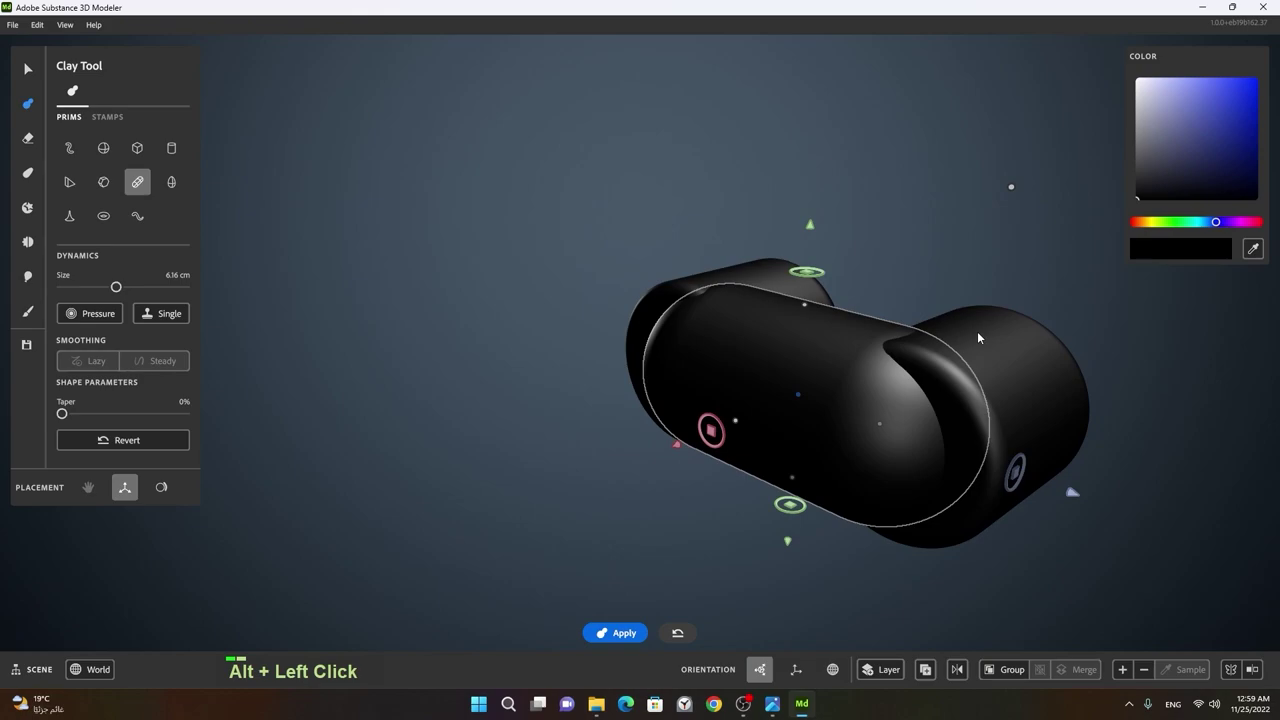
pyautogui.click(774, 478)
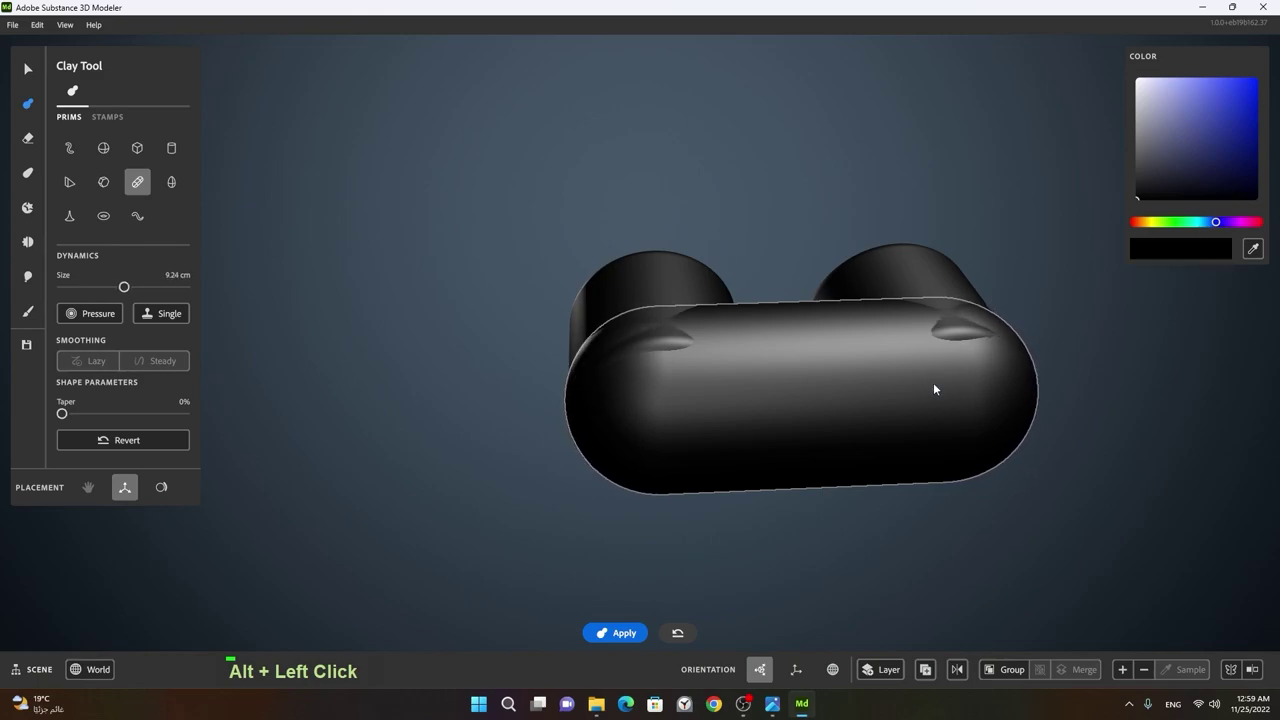
pyautogui.click(801, 408)
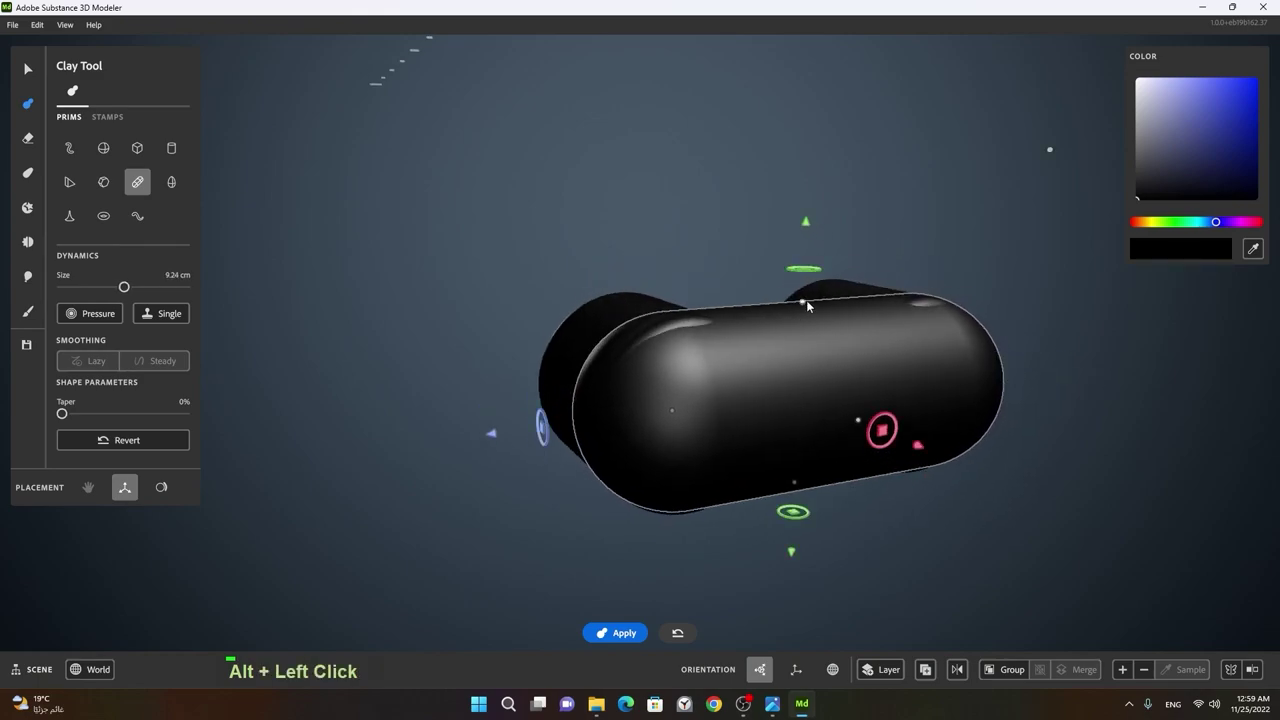
pyautogui.click(777, 383)
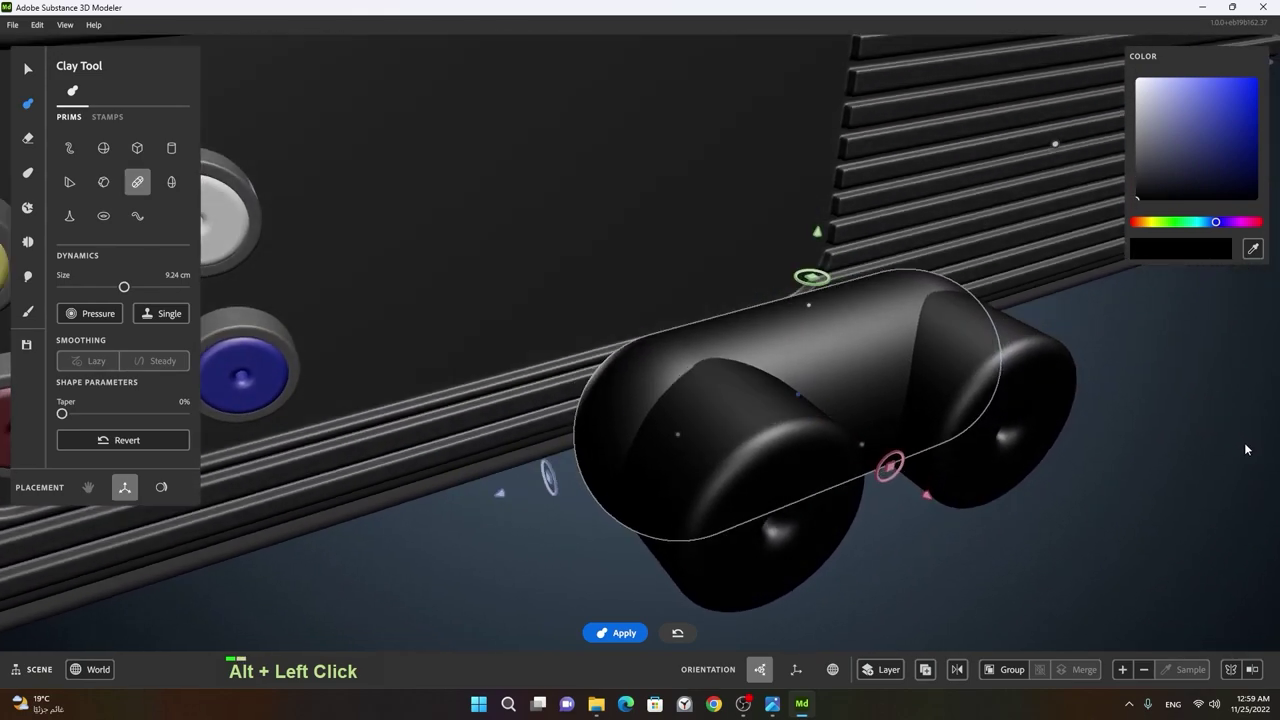
pyautogui.press('space')
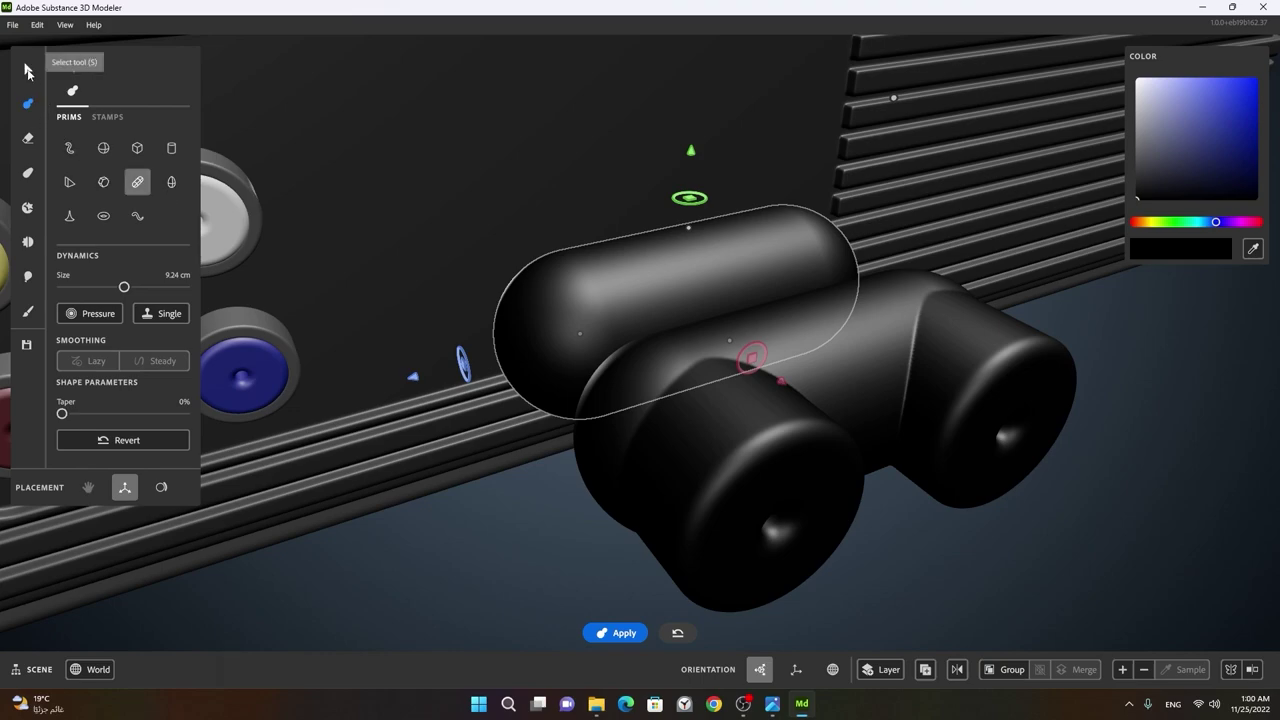
# - Switch to whole-object selection and select the twin-cylinder shape
pyautogui.doubleClick(758, 480)
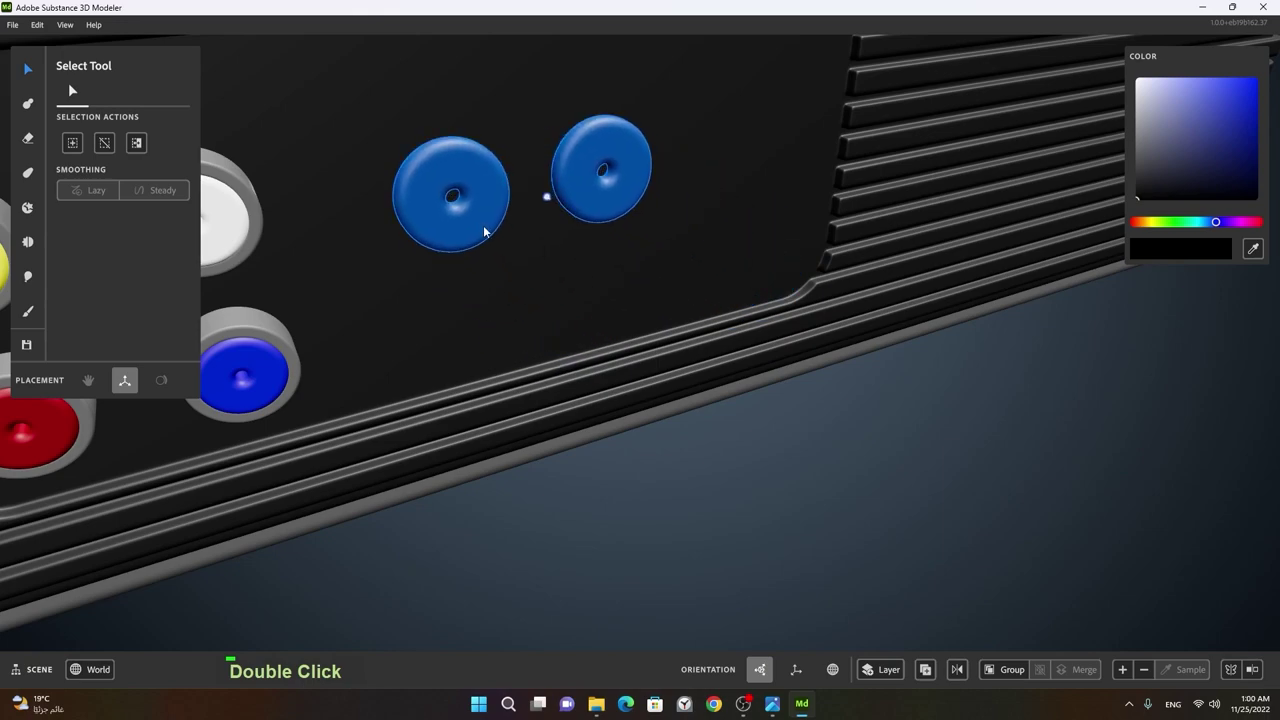
pyautogui.middleClick(576, 287)
pyautogui.click(628, 405)
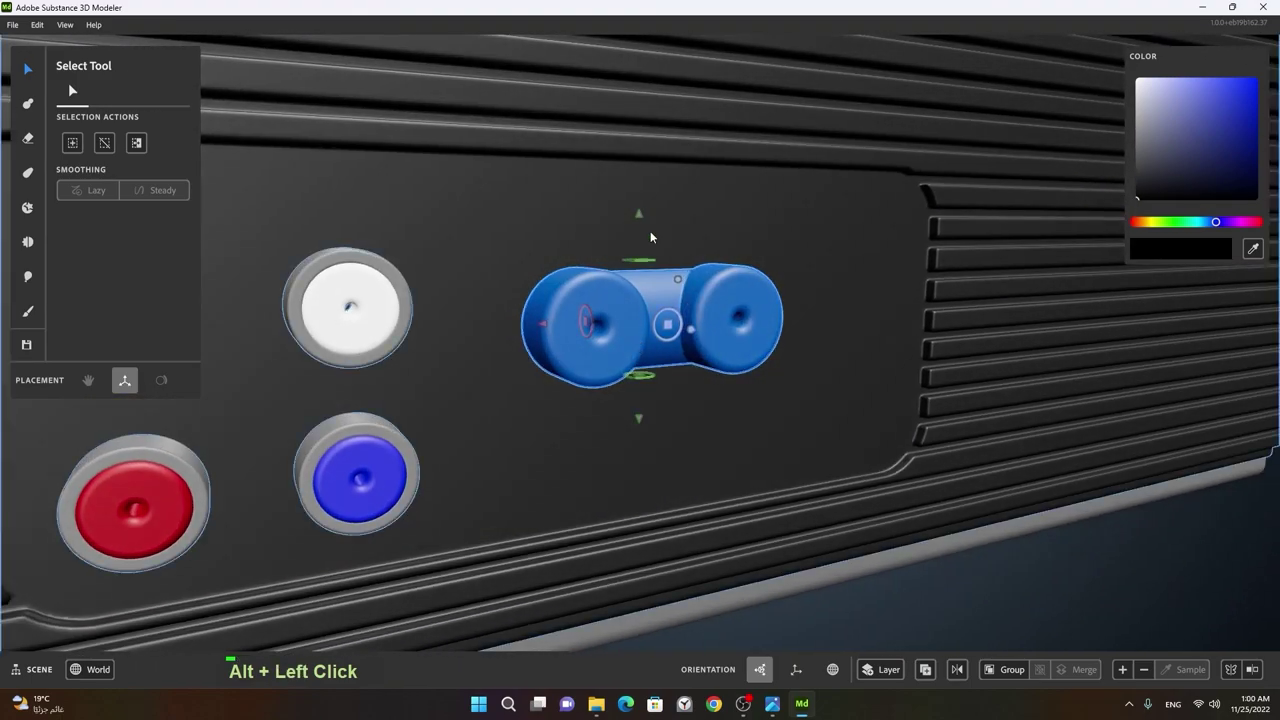
pyautogui.click(674, 369)
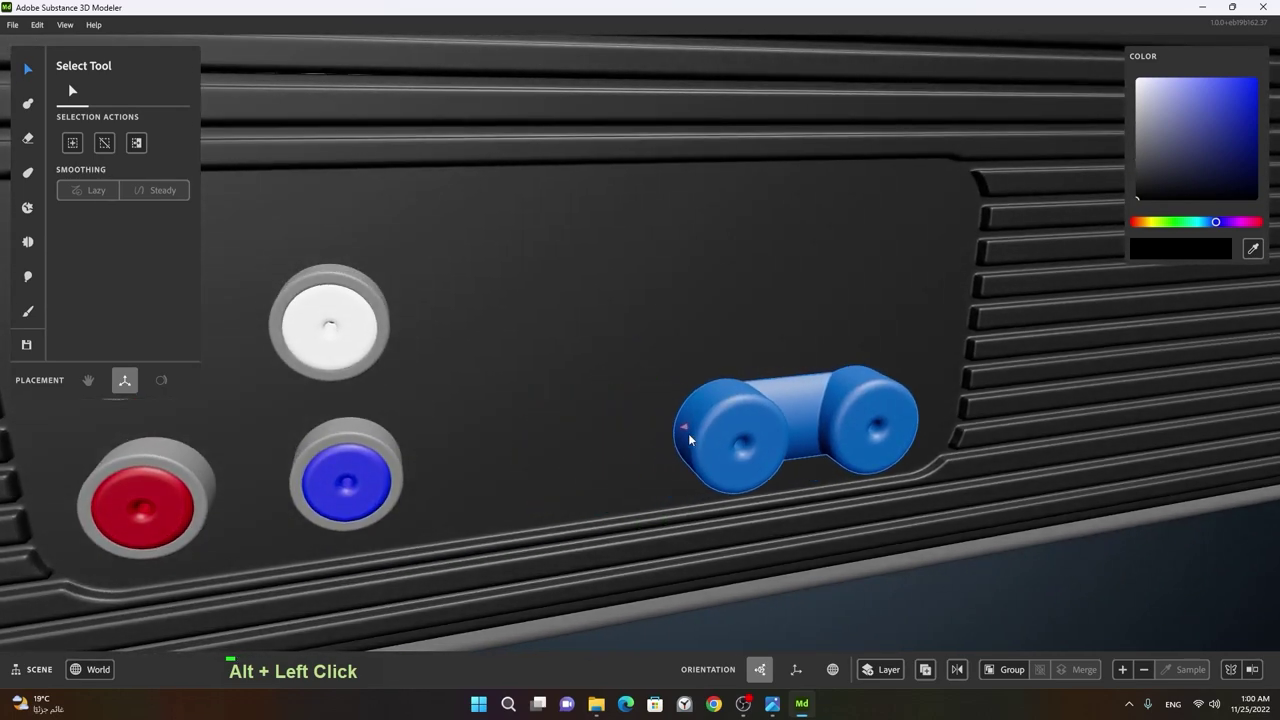
# - Boolean-subtract the twin-cylinder shape from the recessed side panel via the Actions panel
pyautogui.click(733, 453)
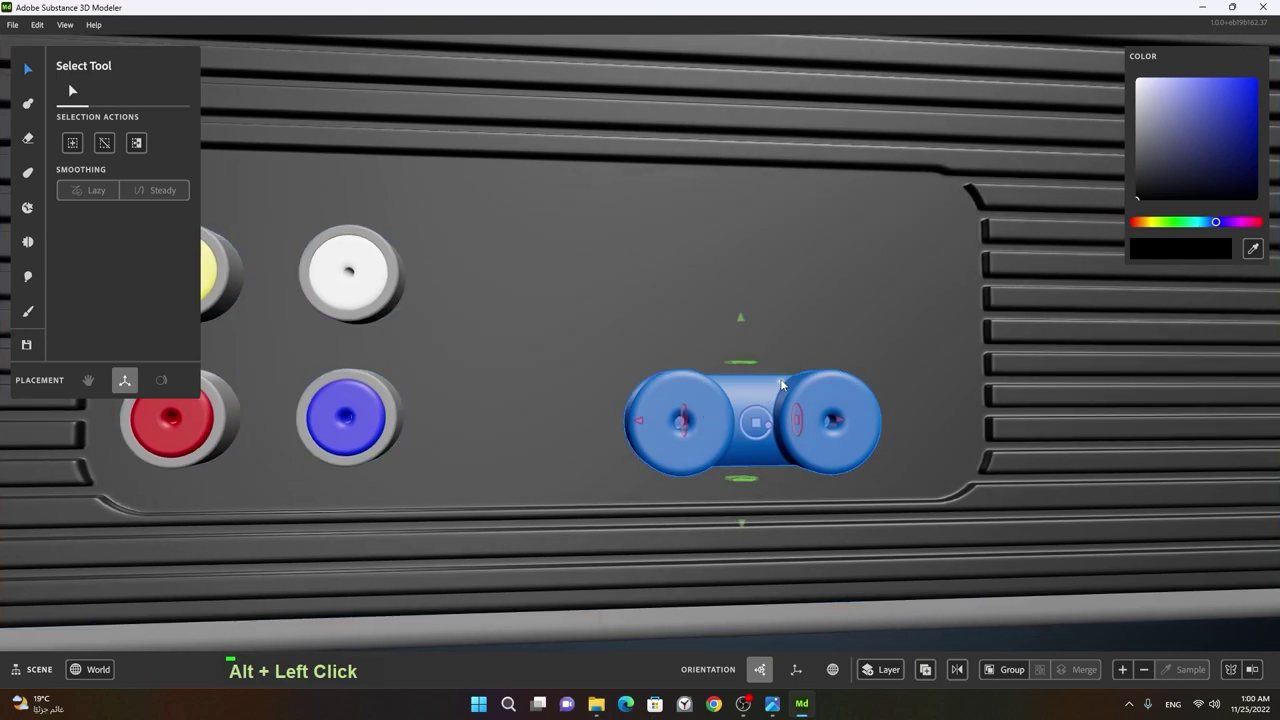
pyautogui.click(676, 392)
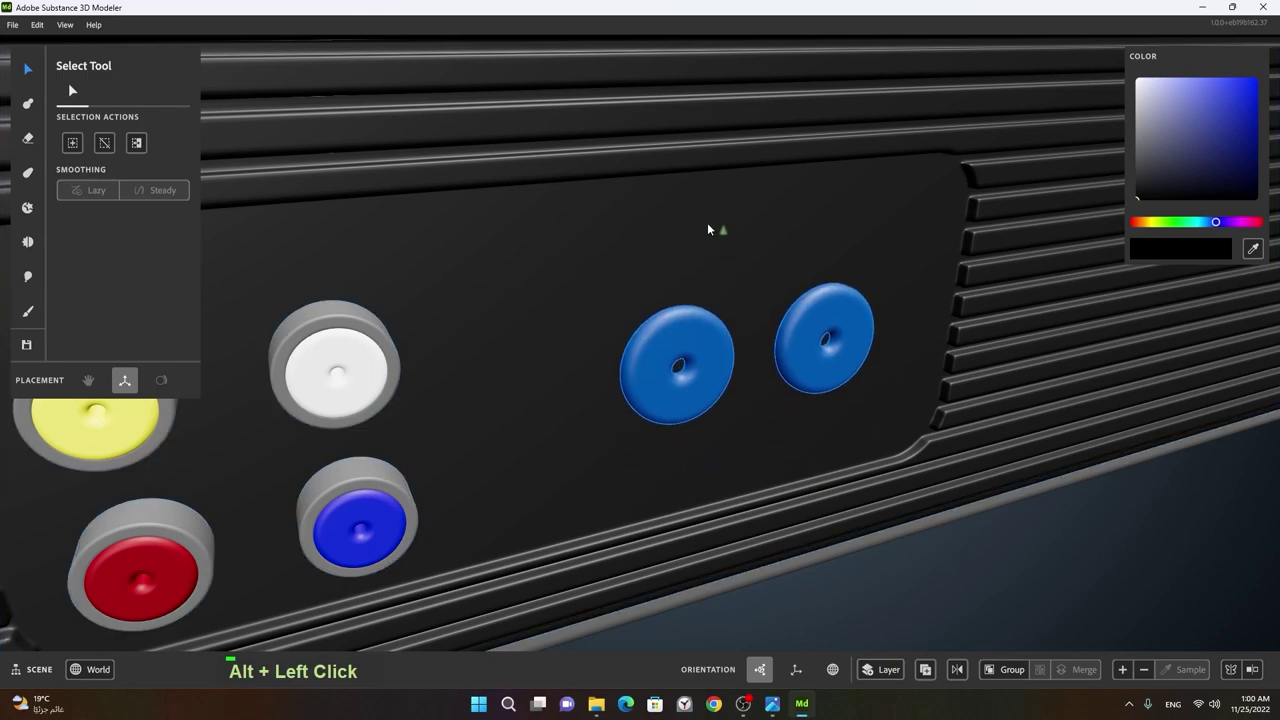
pyautogui.click(759, 356)
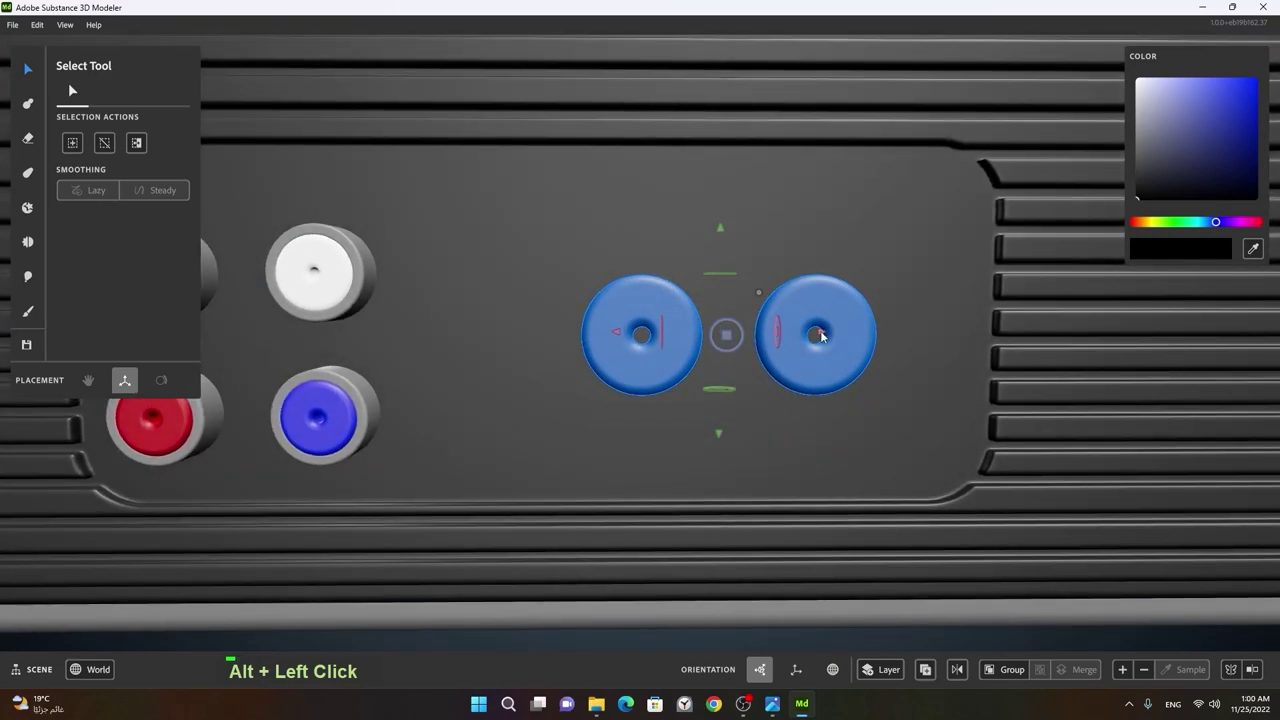
pyautogui.rightClick(805, 374)
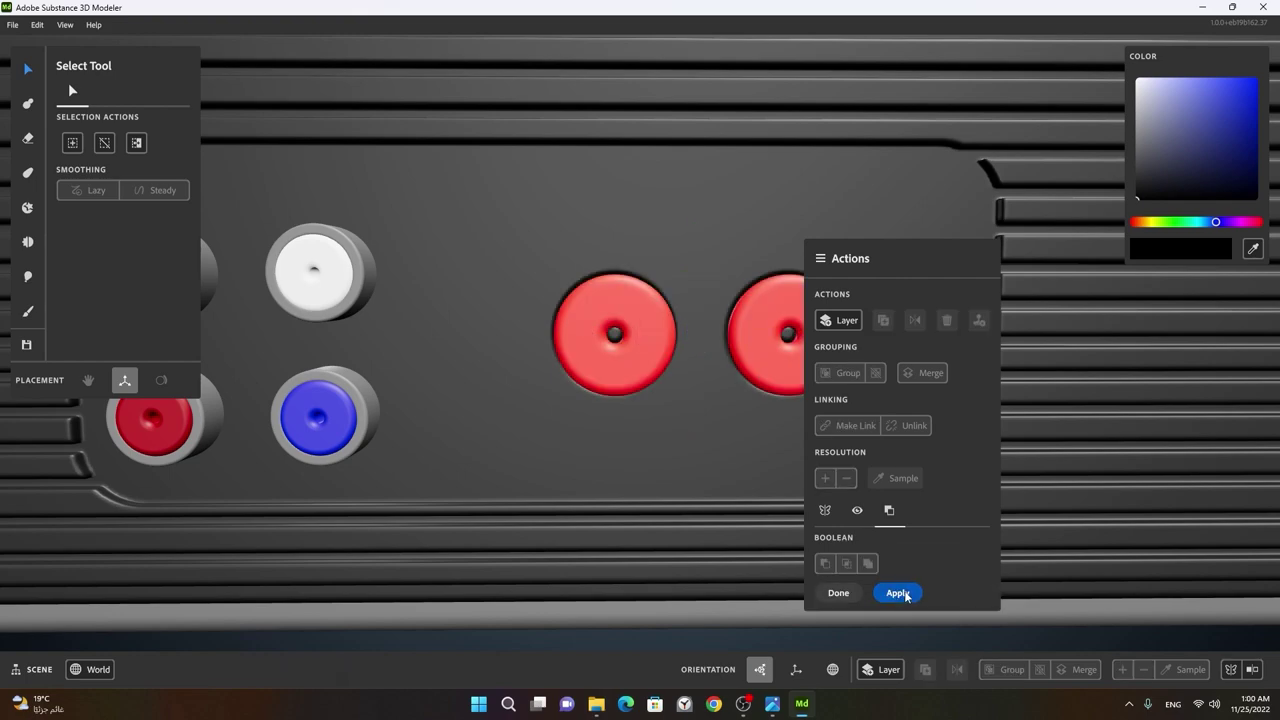
pyautogui.rightClick(739, 465)
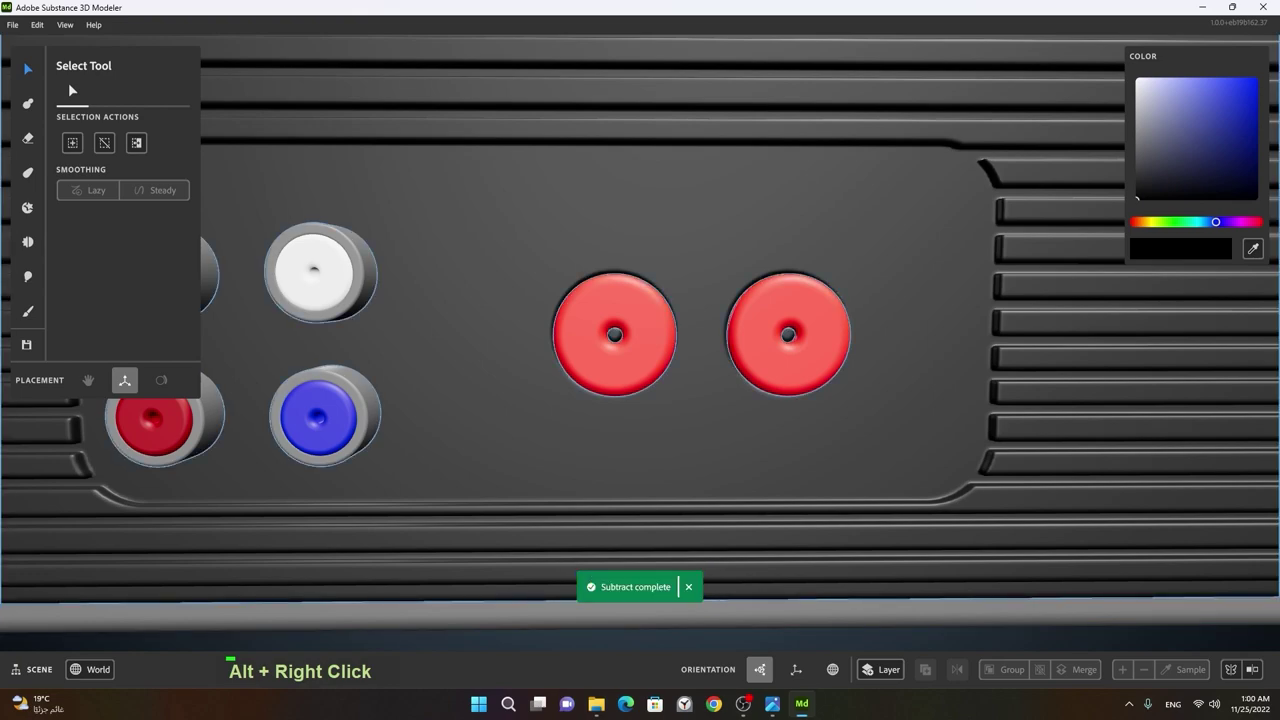
# - Inspect and select the cone pieces inside the two speaker holes, then clear the selection
pyautogui.click(689, 487)
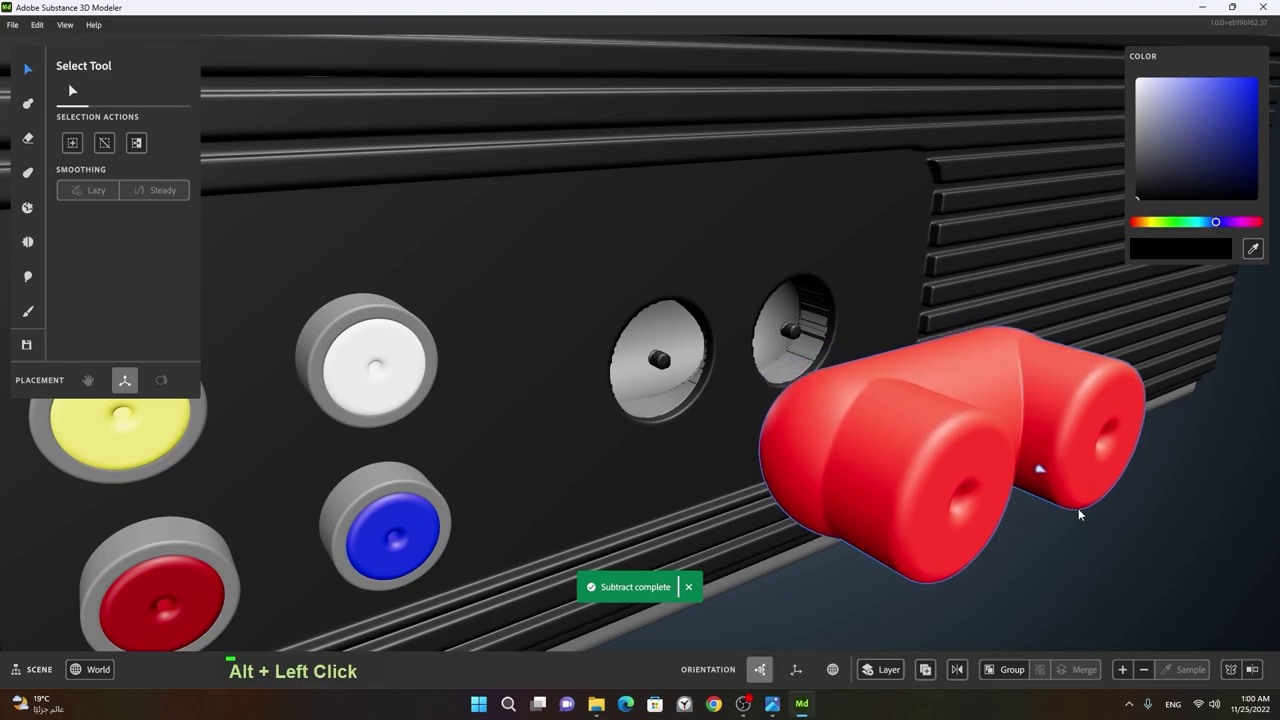
pyautogui.click(1132, 543)
pyautogui.rightClick(770, 485)
pyautogui.click(693, 446)
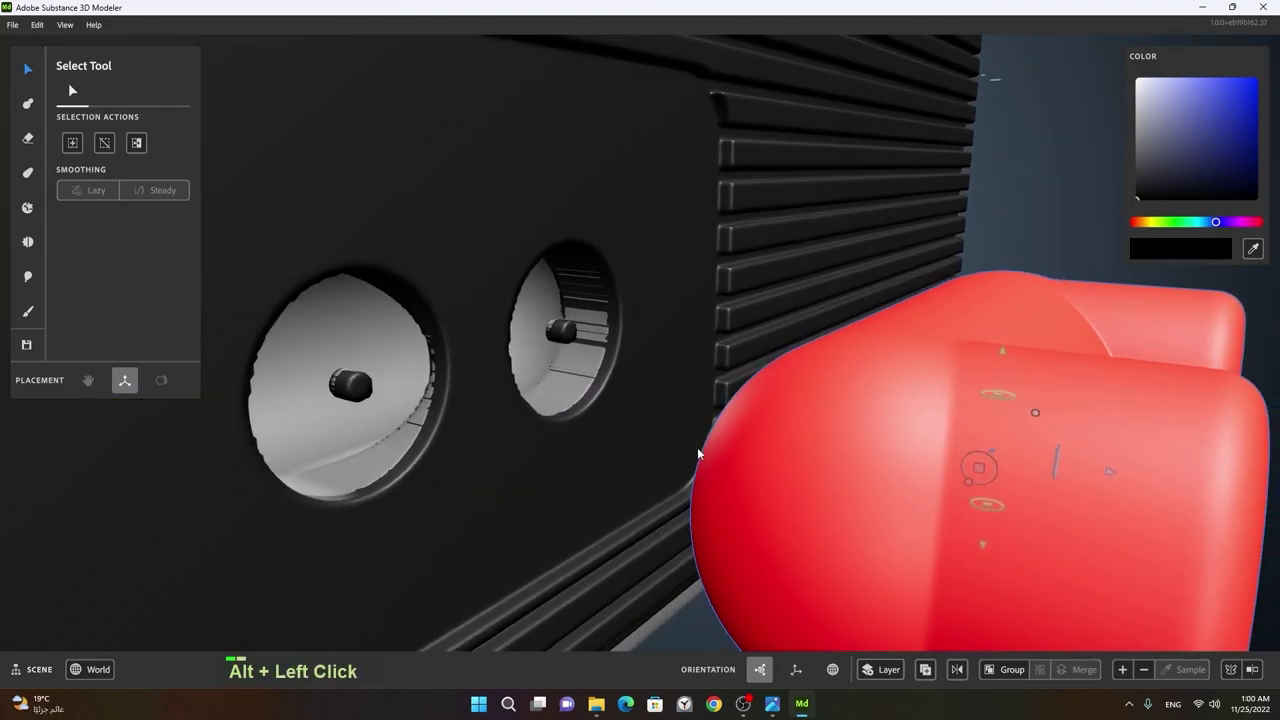
pyautogui.rightClick(802, 452)
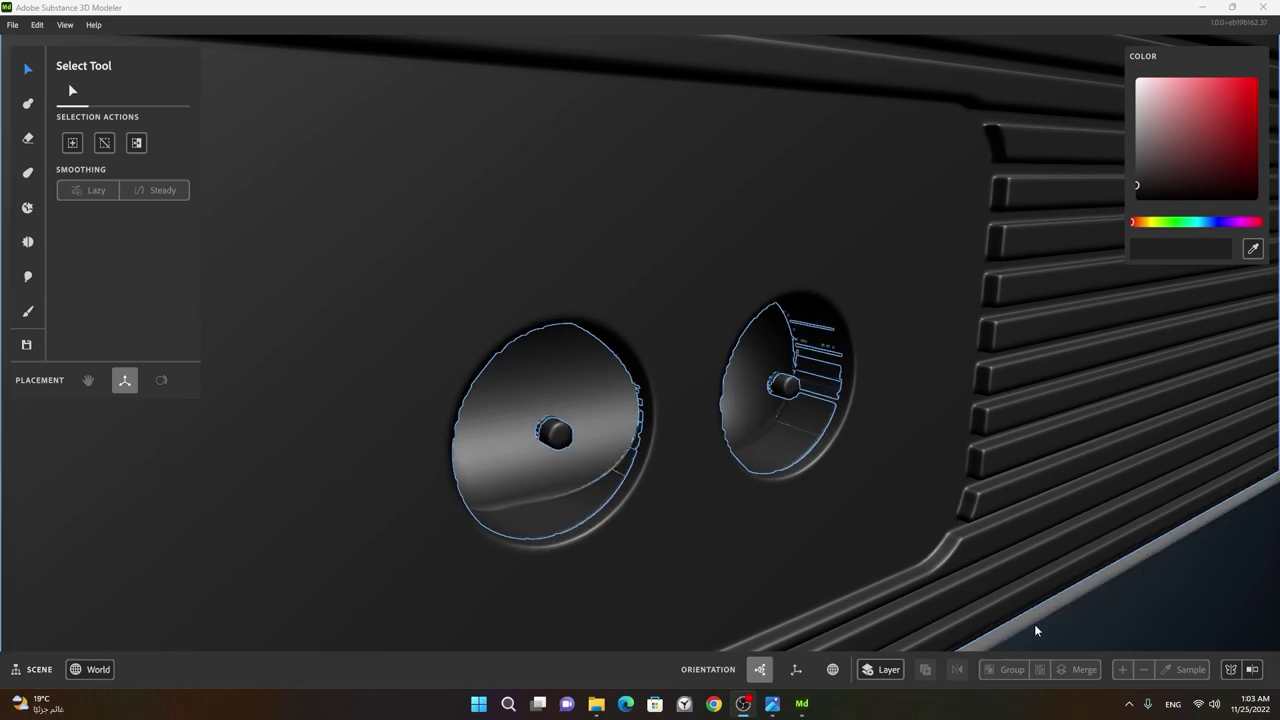
pyautogui.click(527, 454)
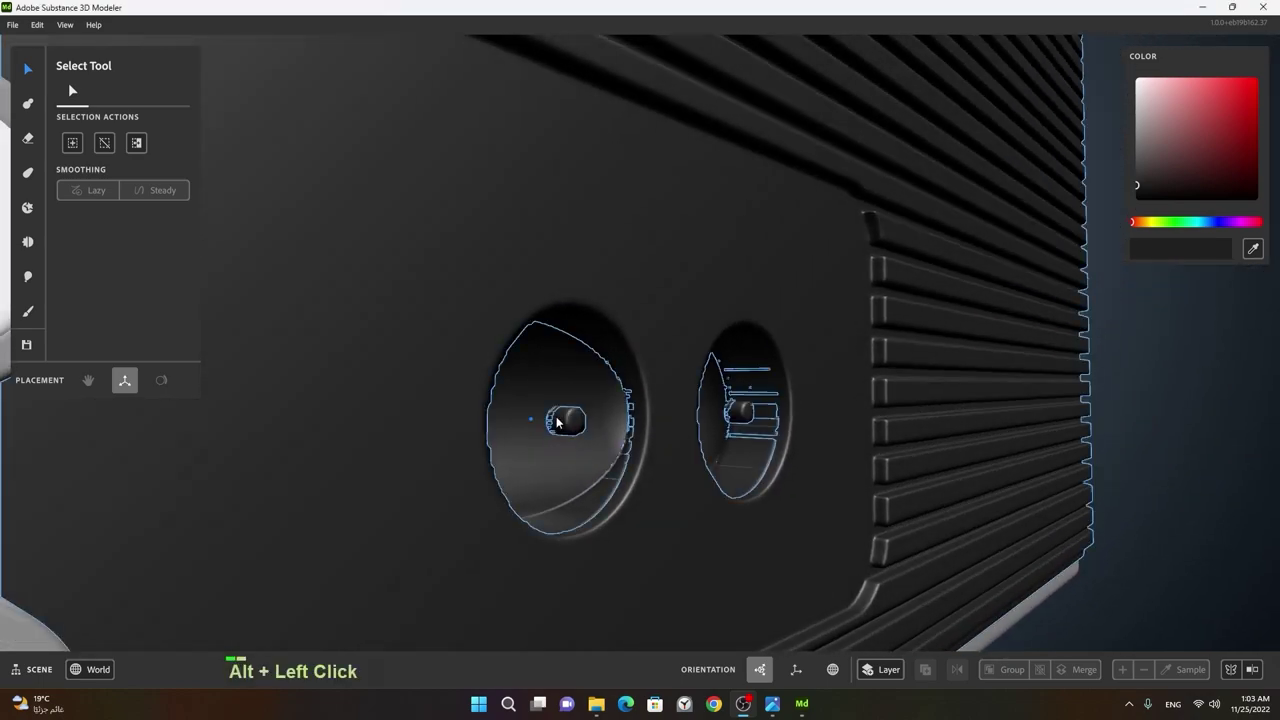
pyautogui.rightClick(556, 434)
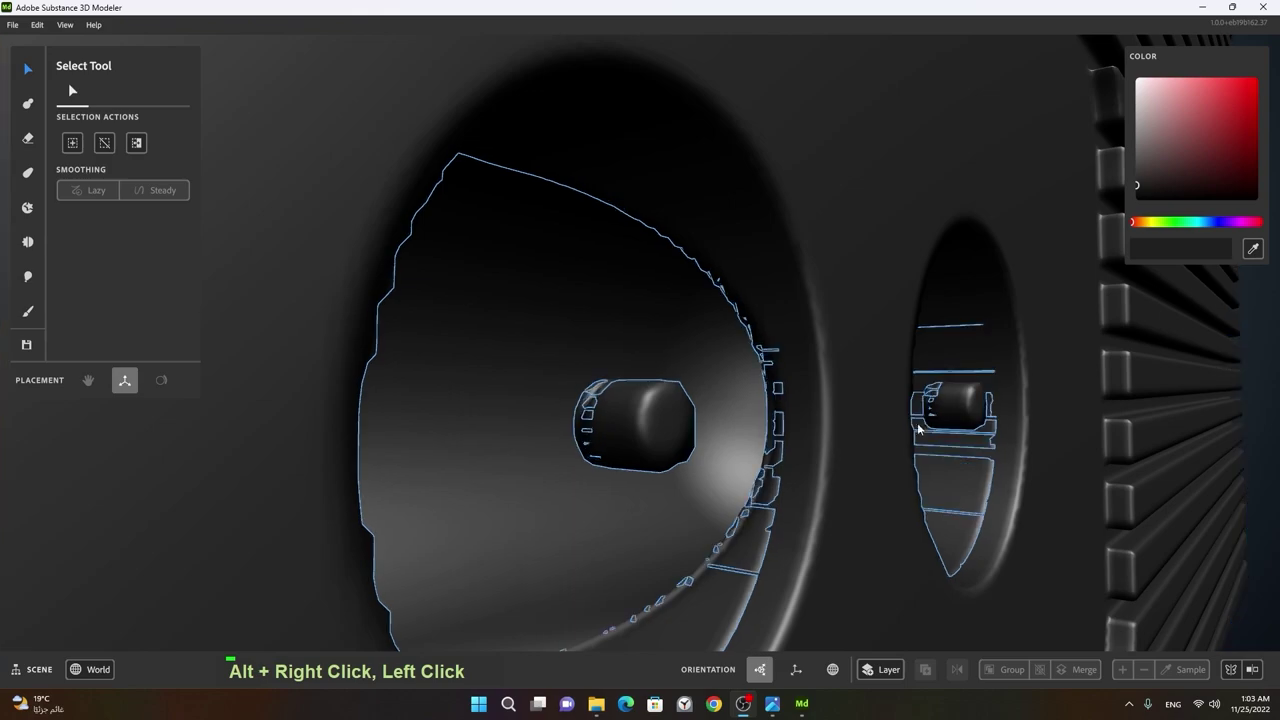
pyautogui.click(628, 486)
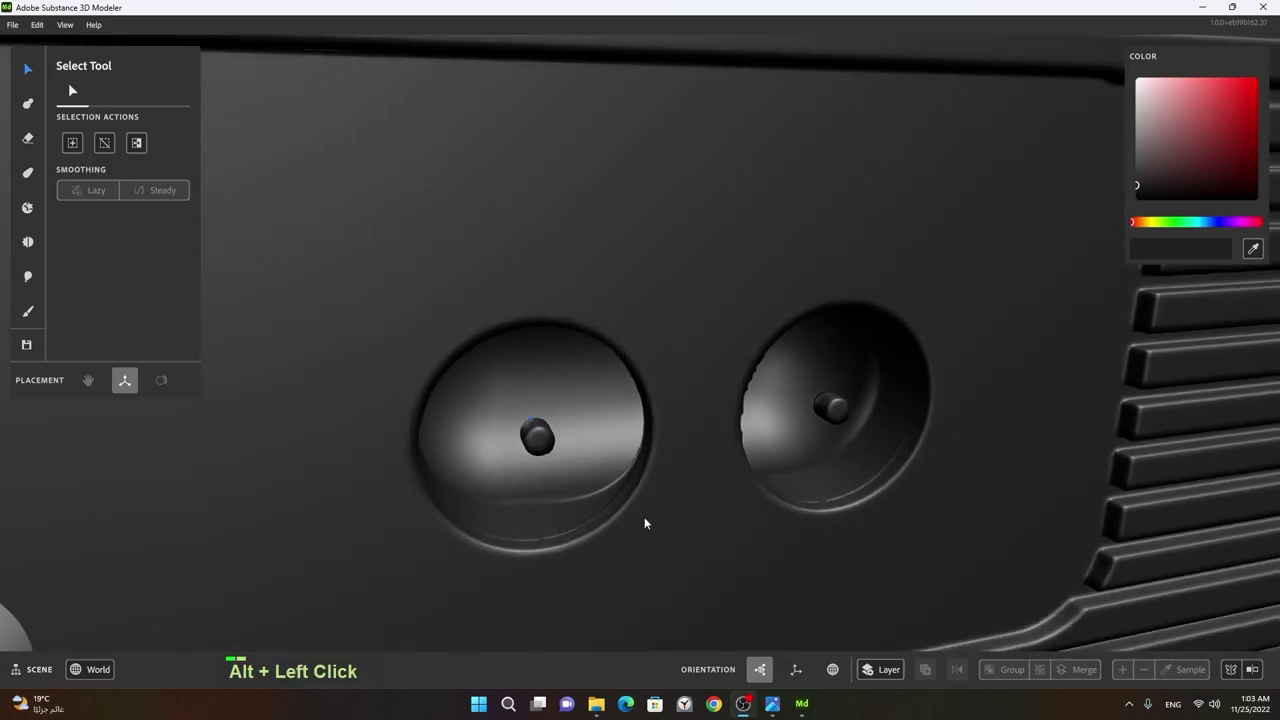
# - Switch to the Erase Tool with the Capsule primitive to start carving
pyautogui.rightClick(629, 519)
pyautogui.click(585, 523)
pyautogui.rightClick(566, 482)
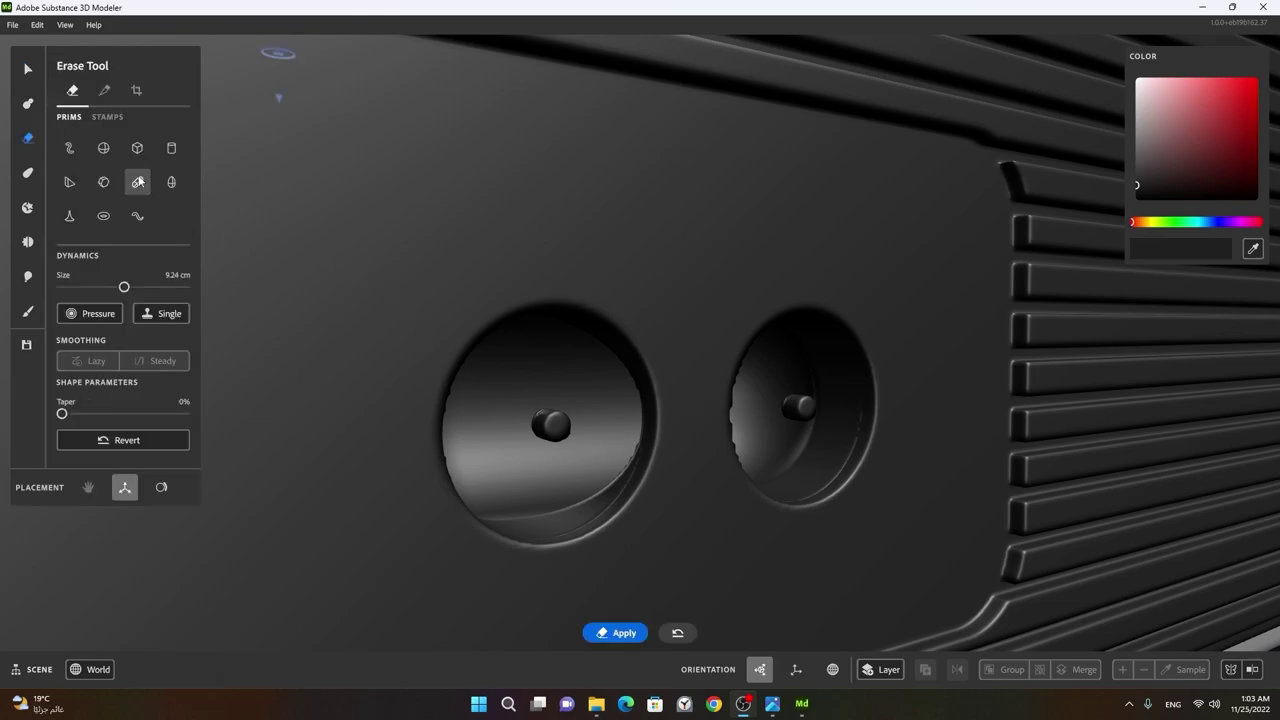
# - Place a 3.24 cm erase cylinder over the left hole and stretch it through both nubs
pyautogui.rightClick(753, 440)
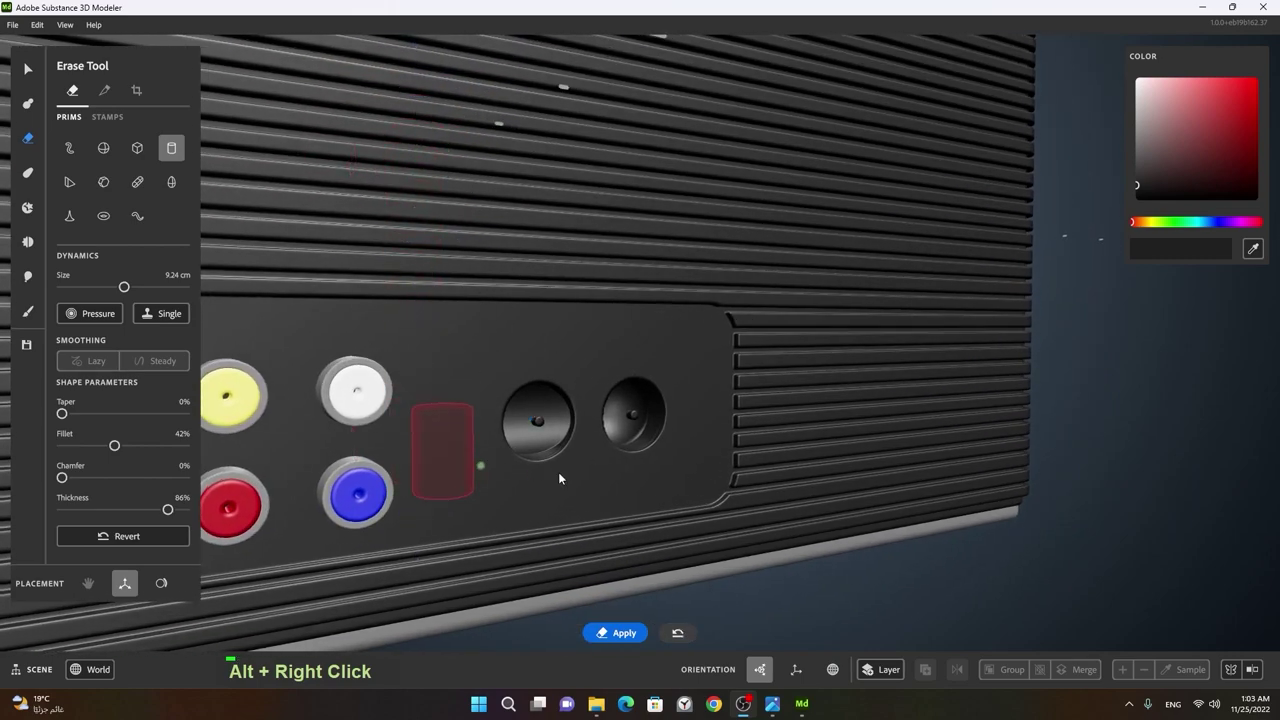
pyautogui.click(488, 498)
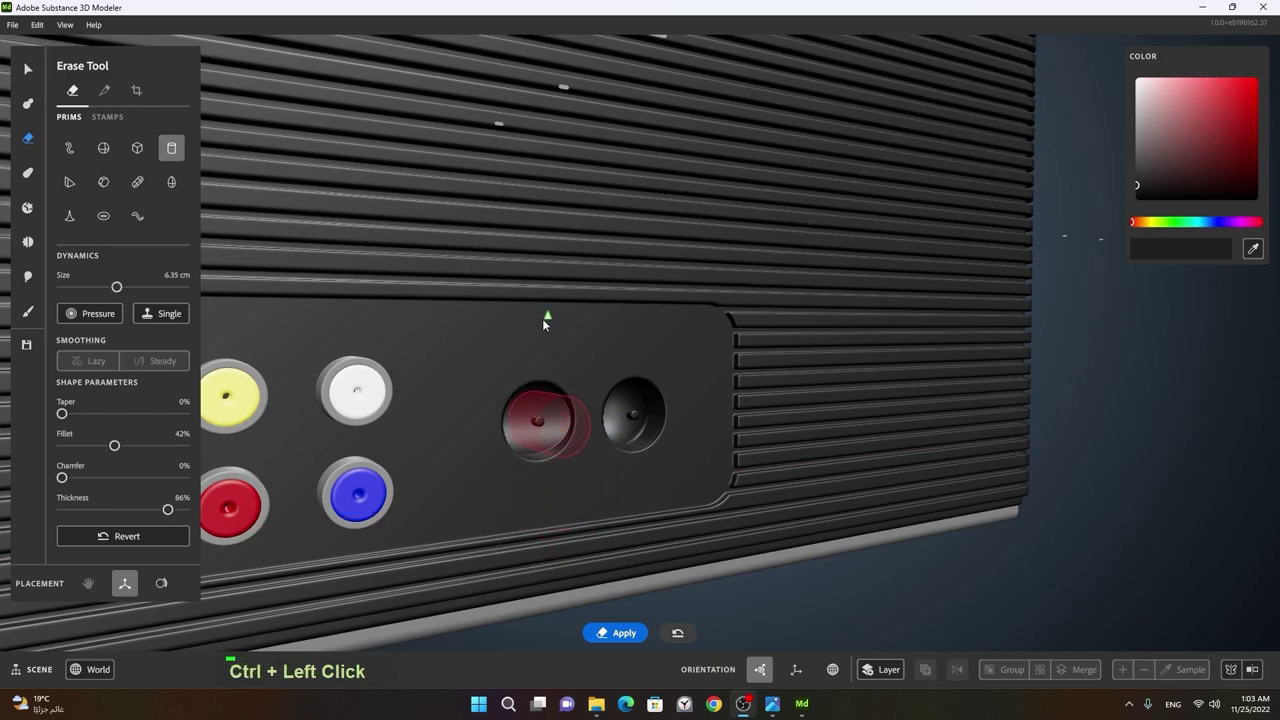
pyautogui.rightClick(473, 375)
pyautogui.click(513, 433)
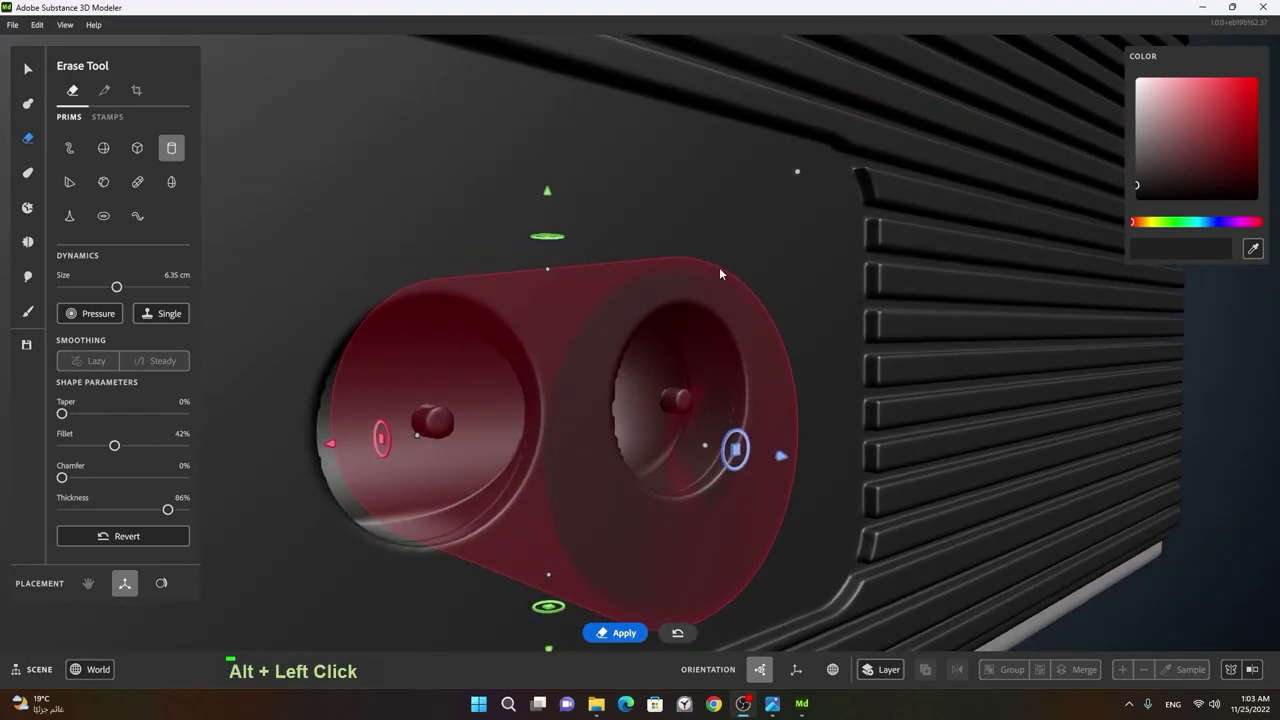
pyautogui.click(470, 429)
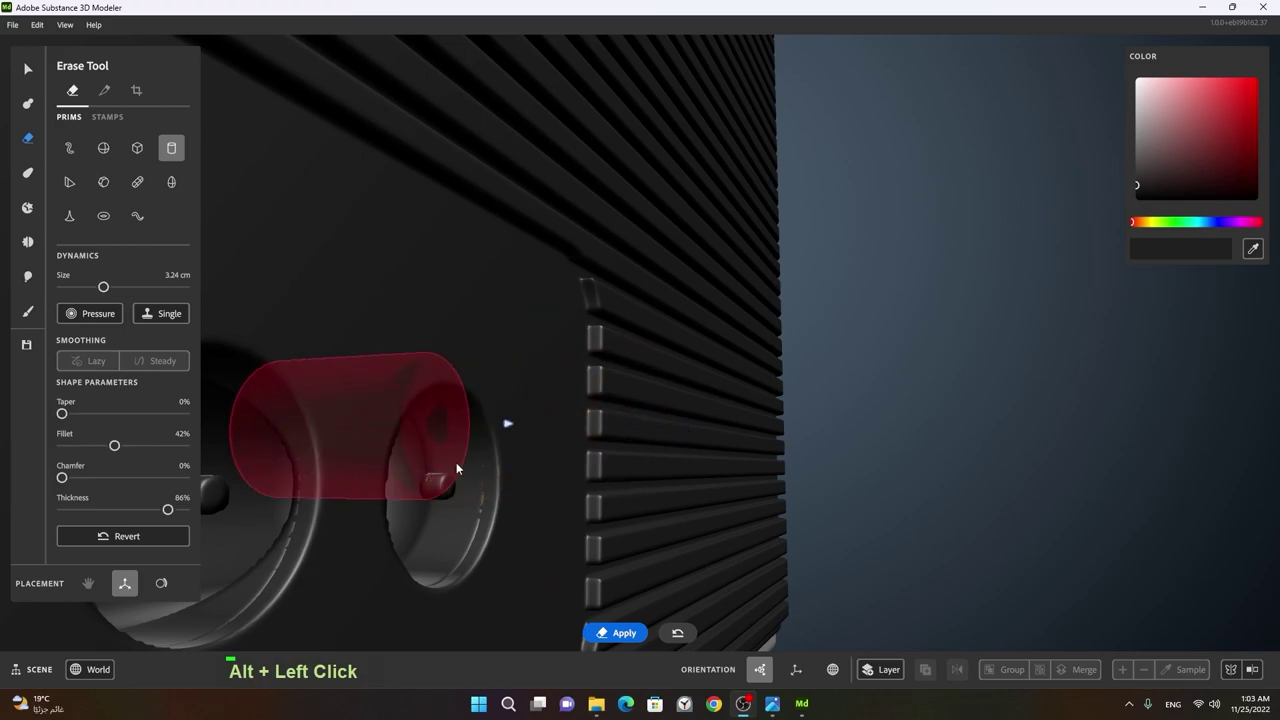
pyautogui.middleClick(380, 444)
pyautogui.click(626, 445)
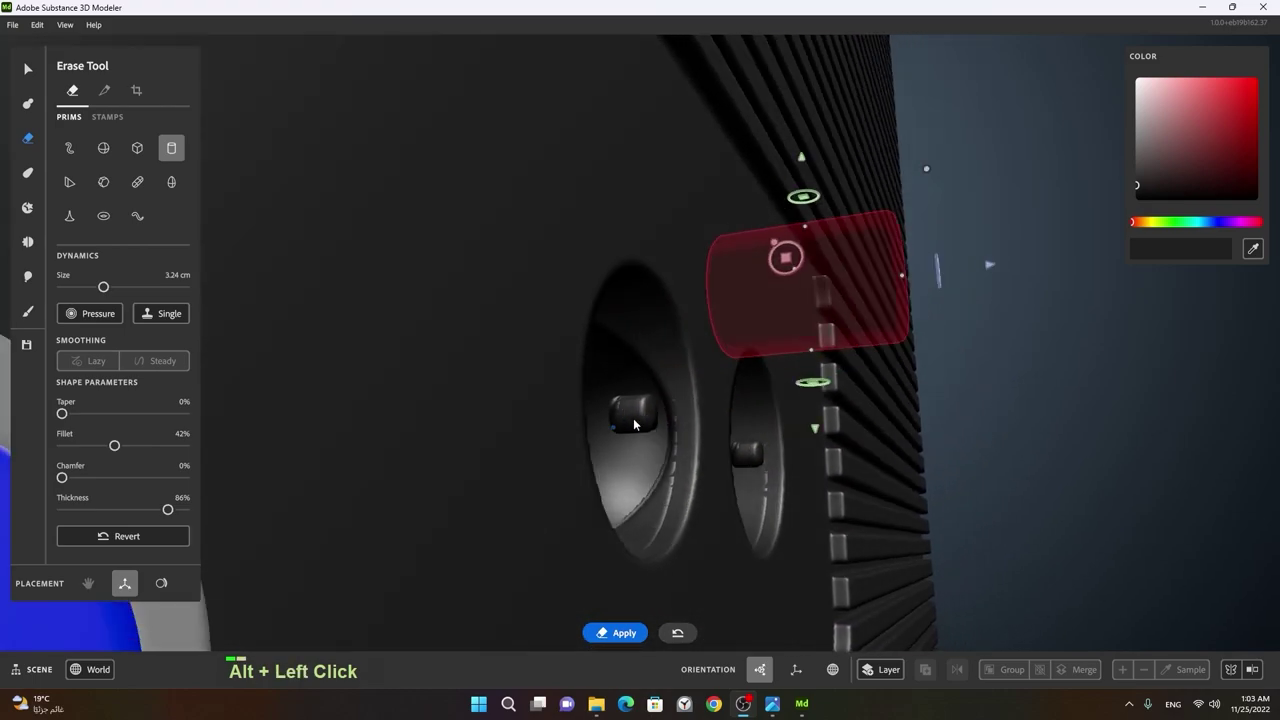
pyautogui.click(796, 350)
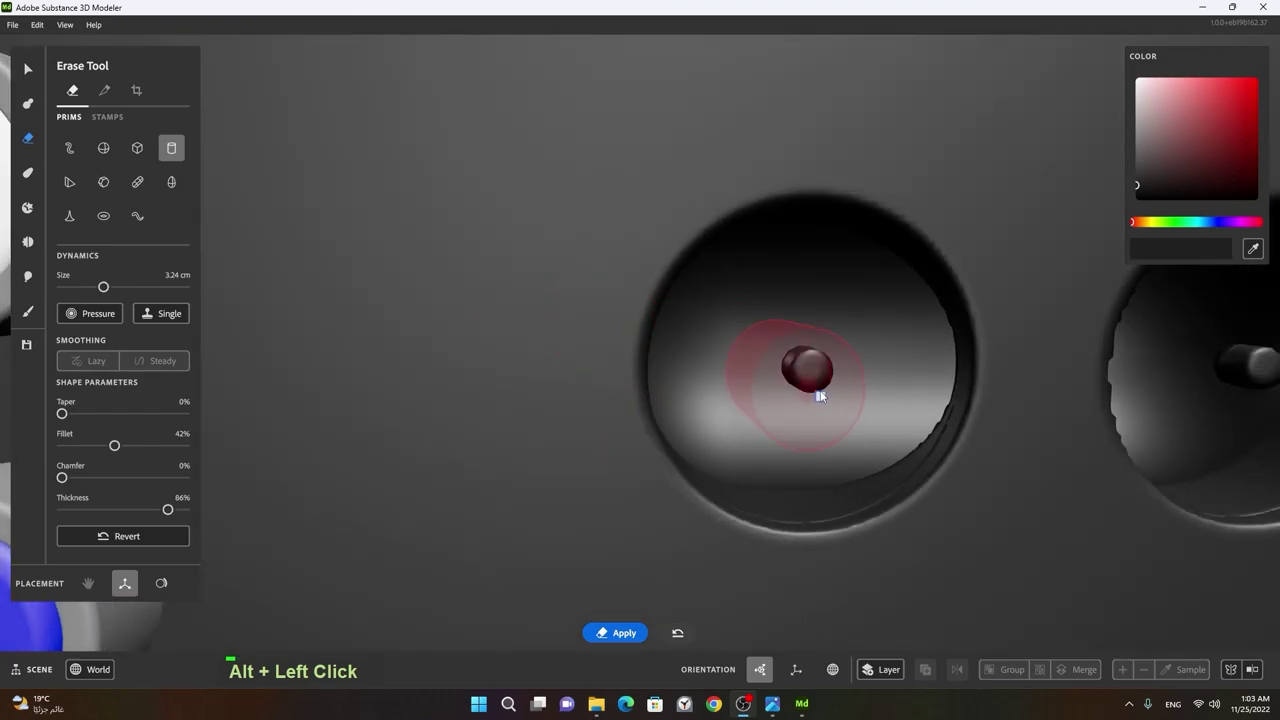
pyautogui.click(846, 391)
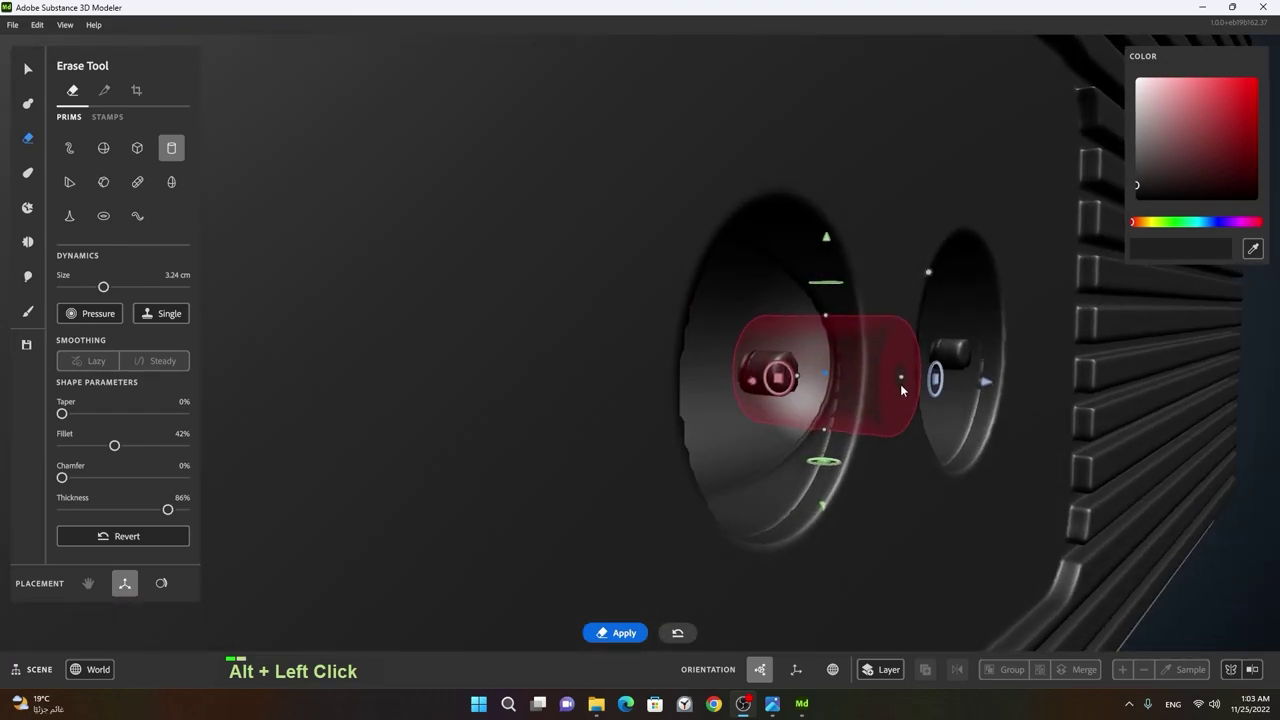
# - Fine-tune the cutter depth and carve away both nubs, leaving smooth empty cones
pyautogui.rightClick(837, 405)
pyautogui.click(883, 416)
pyautogui.rightClick(784, 404)
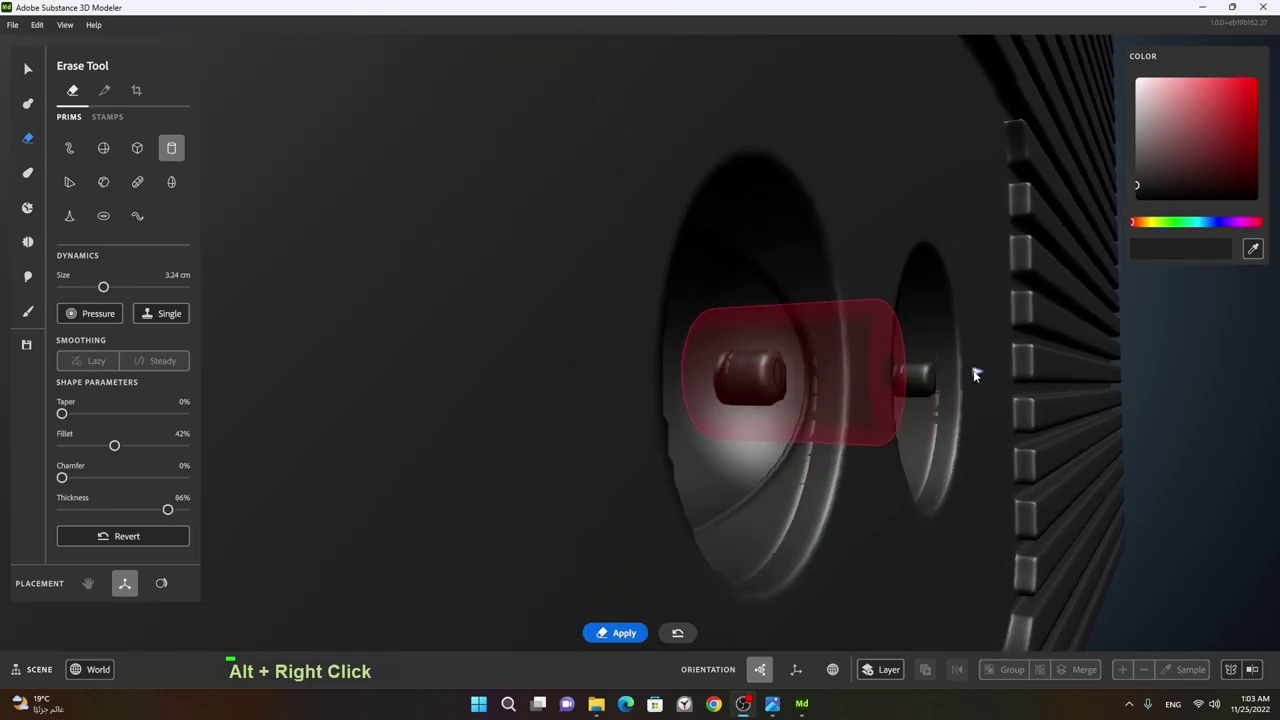
pyautogui.press('space')
pyautogui.click(945, 399)
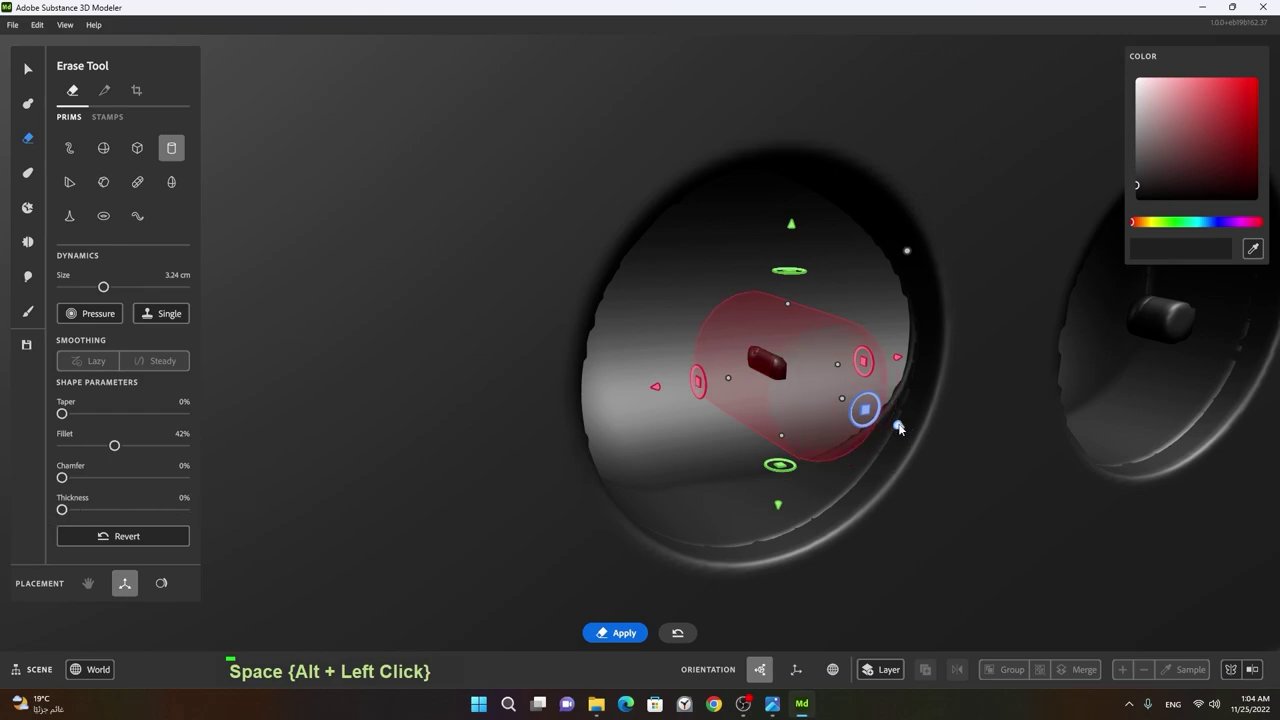
pyautogui.click(911, 453)
pyautogui.middleClick(910, 434)
pyautogui.click(590, 415)
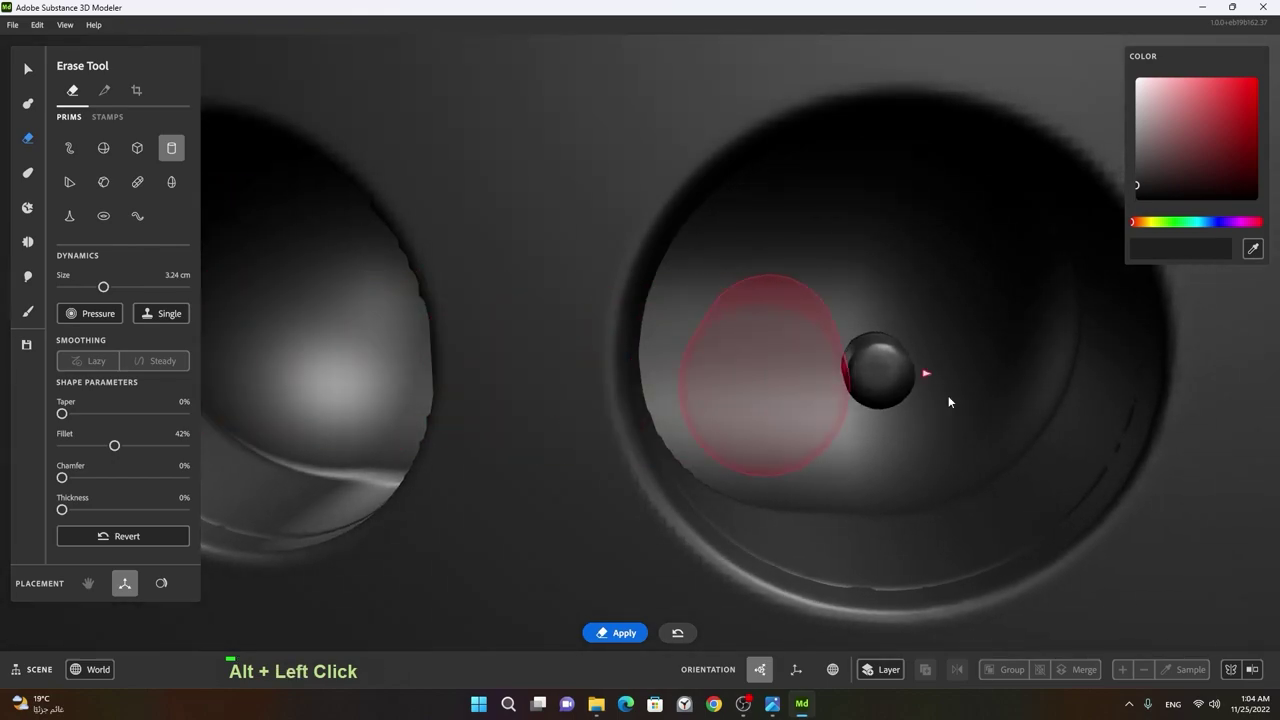
pyautogui.press('space')
pyautogui.rightClick(1050, 407)
# - Switch to the Clay Tool and choose the Capsule primitive as solid clay
pyautogui.click(715, 536)
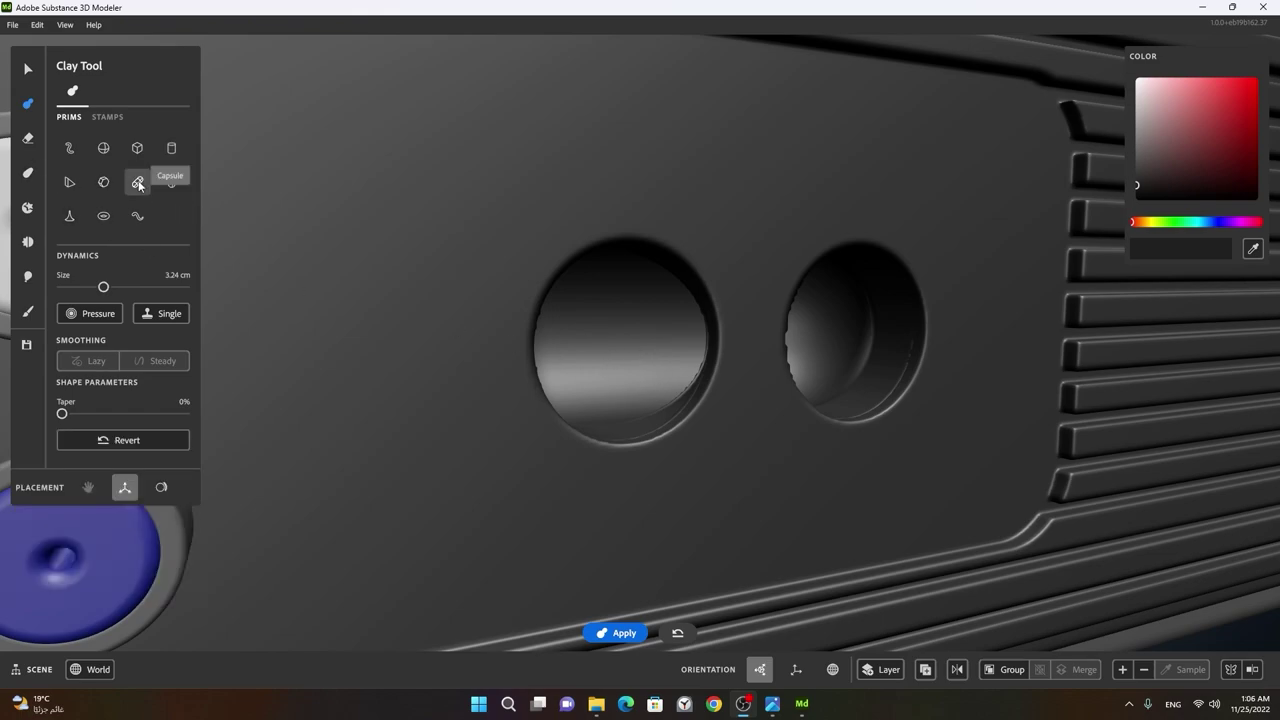
pyautogui.rightClick(714, 323)
pyautogui.middleClick(655, 233)
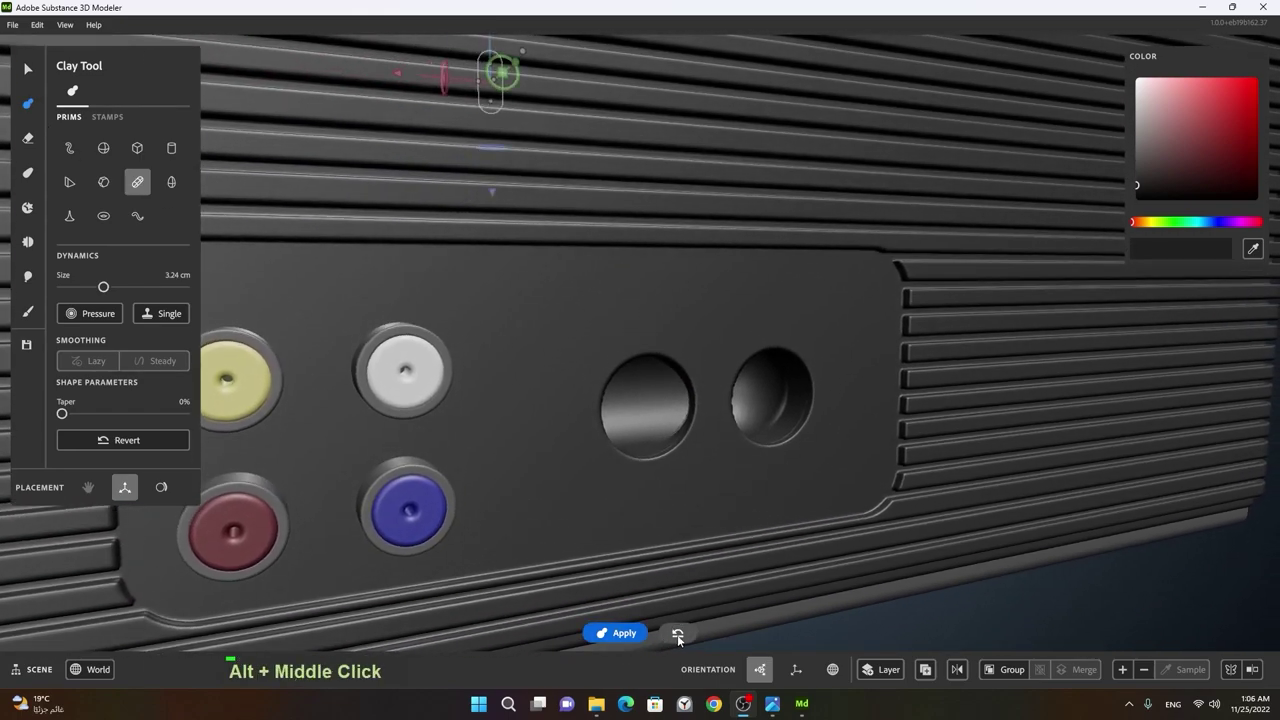
pyautogui.rightClick(599, 188)
pyautogui.middleClick(568, 183)
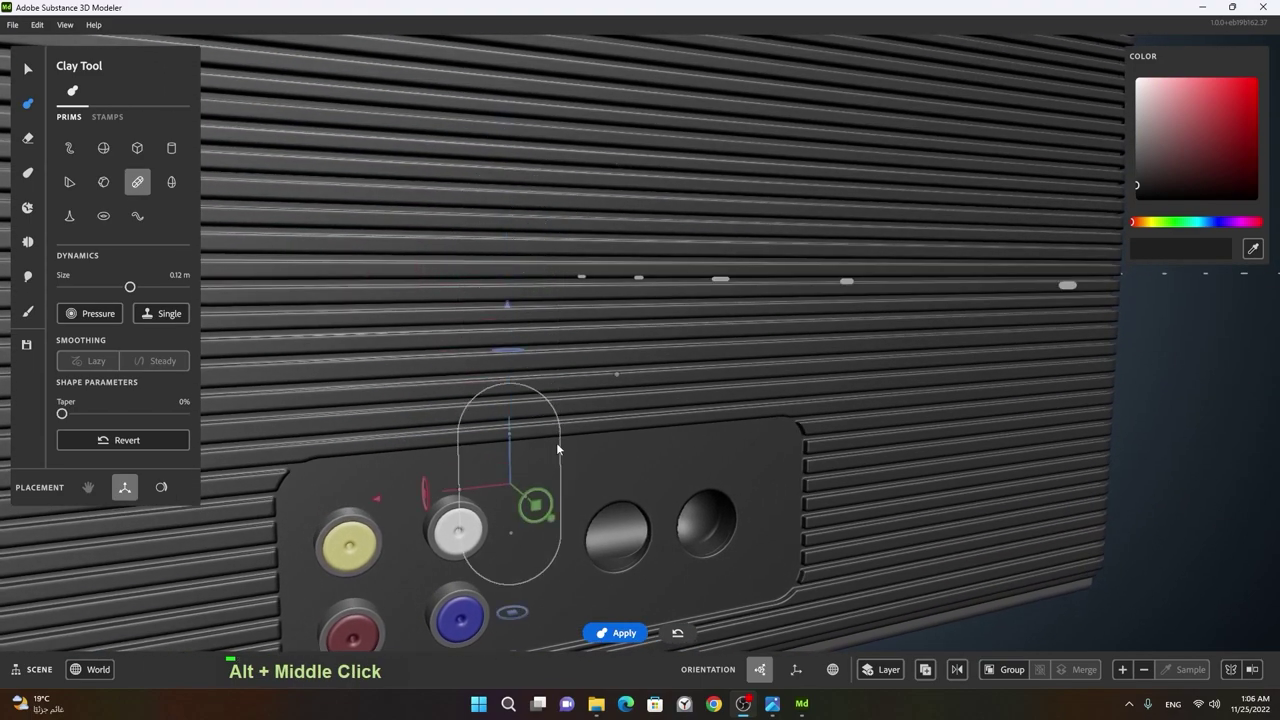
pyautogui.rightClick(561, 425)
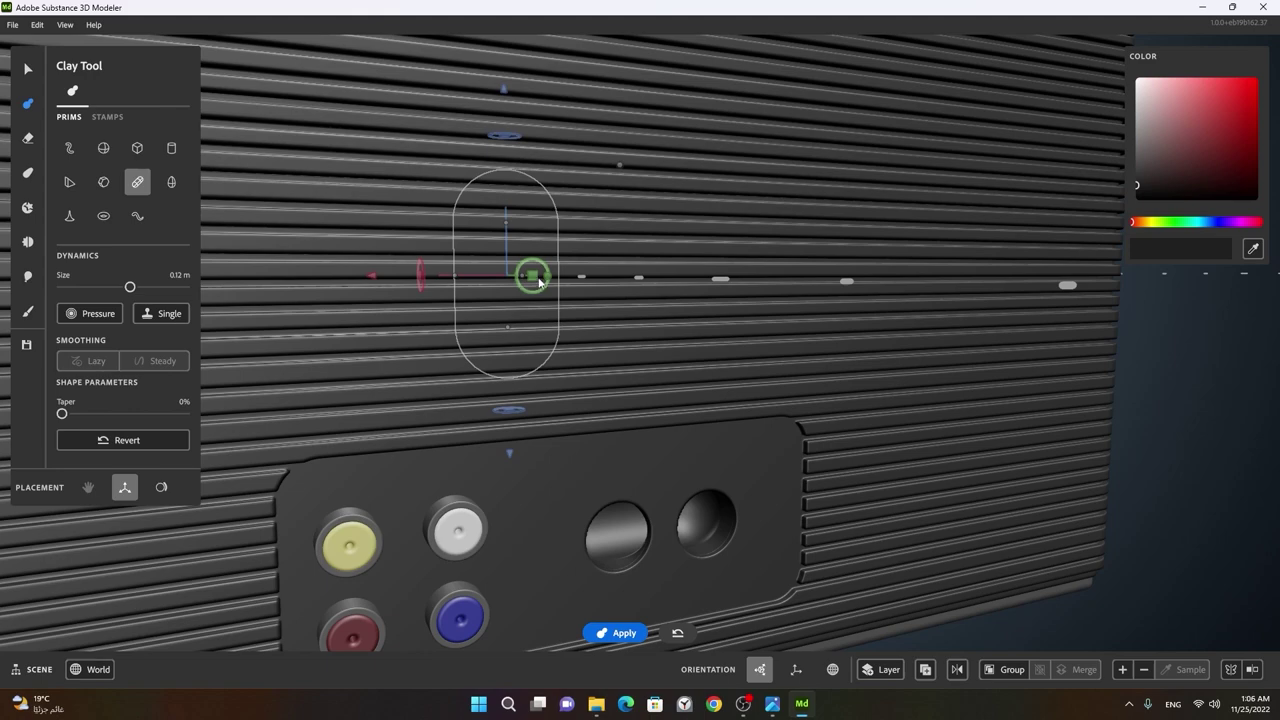
pyautogui.rightClick(524, 284)
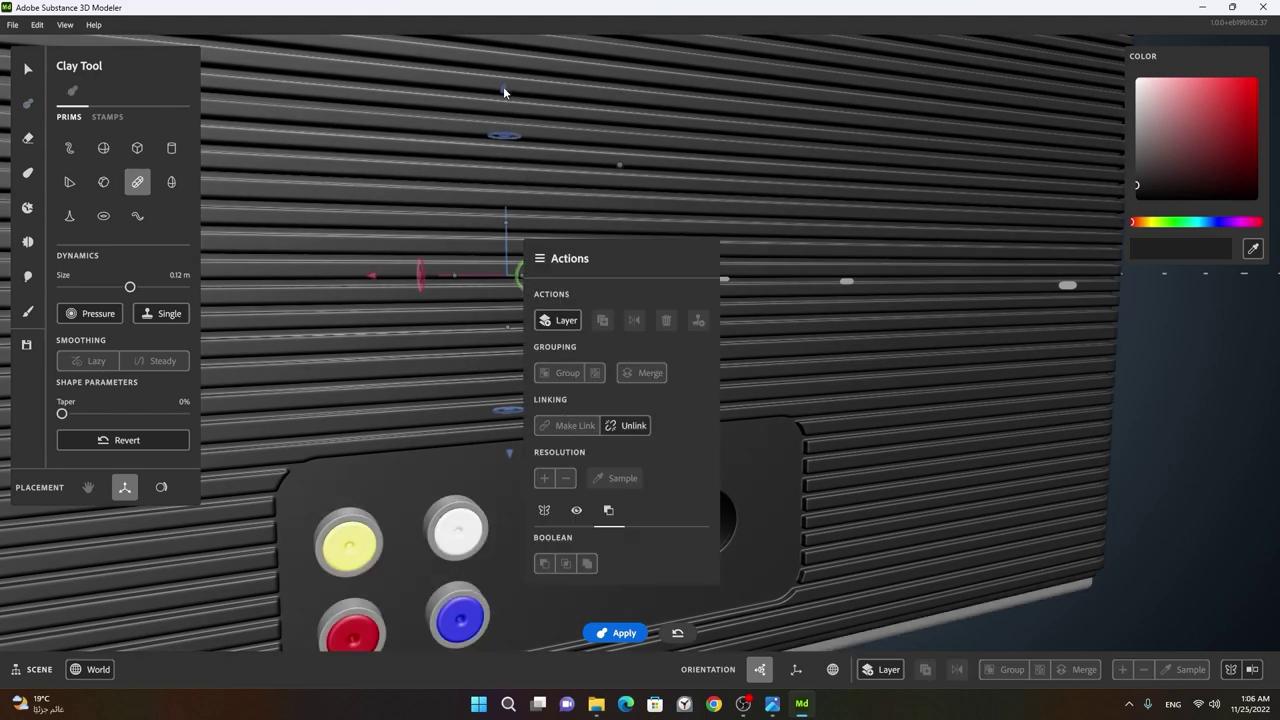
pyautogui.click(429, 418)
pyautogui.click(786, 558)
# - Place a small capsule nub centred in the left speaker hole, tilted to point outward
pyautogui.middleClick(749, 461)
pyautogui.rightClick(584, 356)
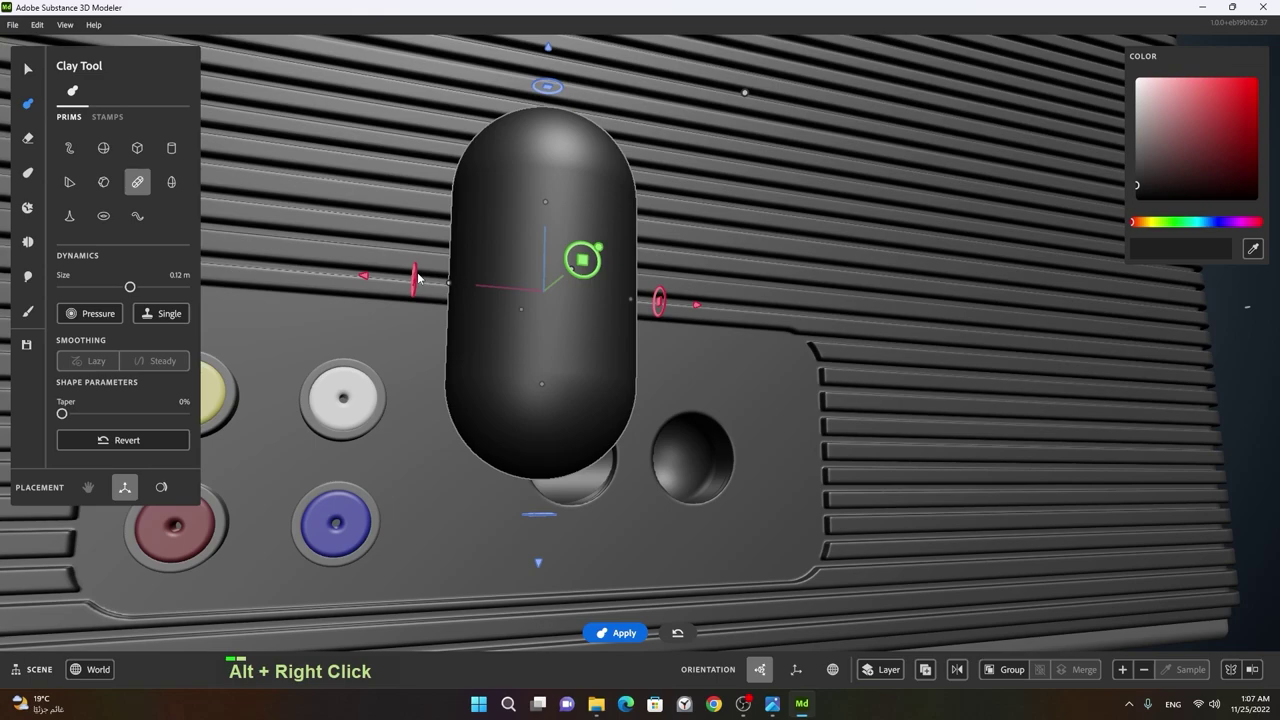
pyautogui.click(422, 276)
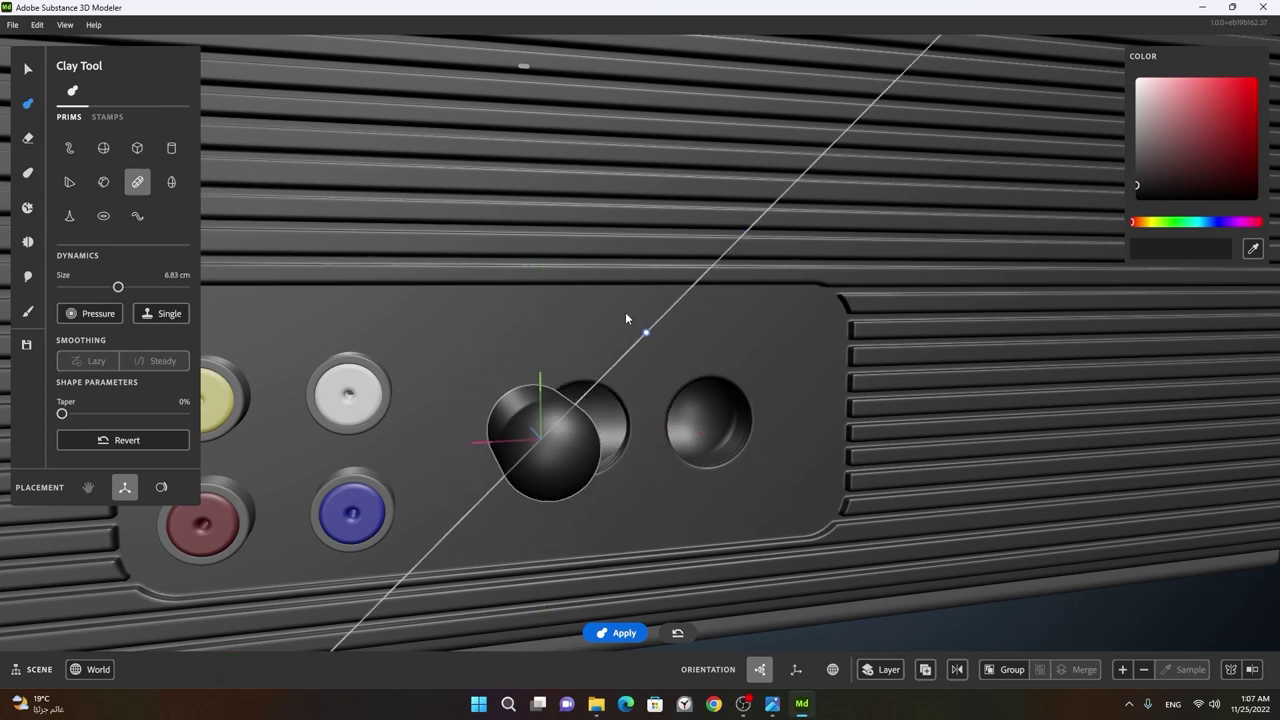
pyautogui.click(492, 391)
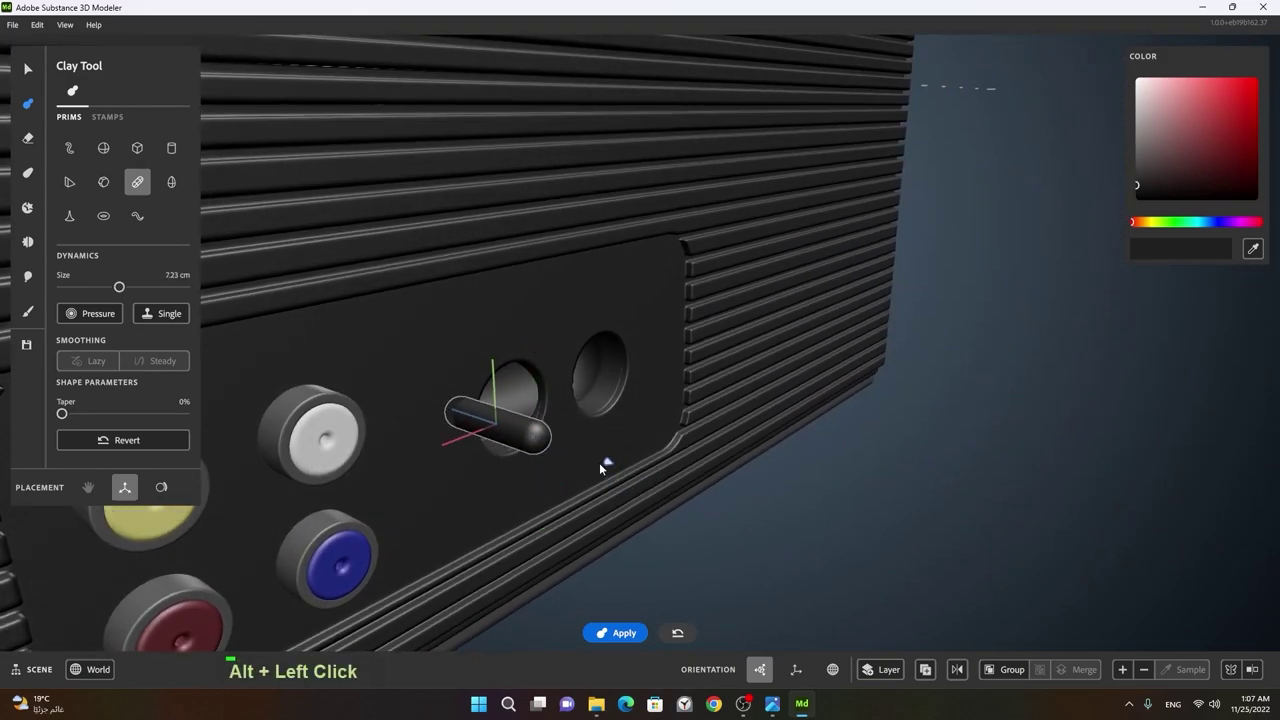
pyautogui.click(555, 457)
pyautogui.rightClick(418, 406)
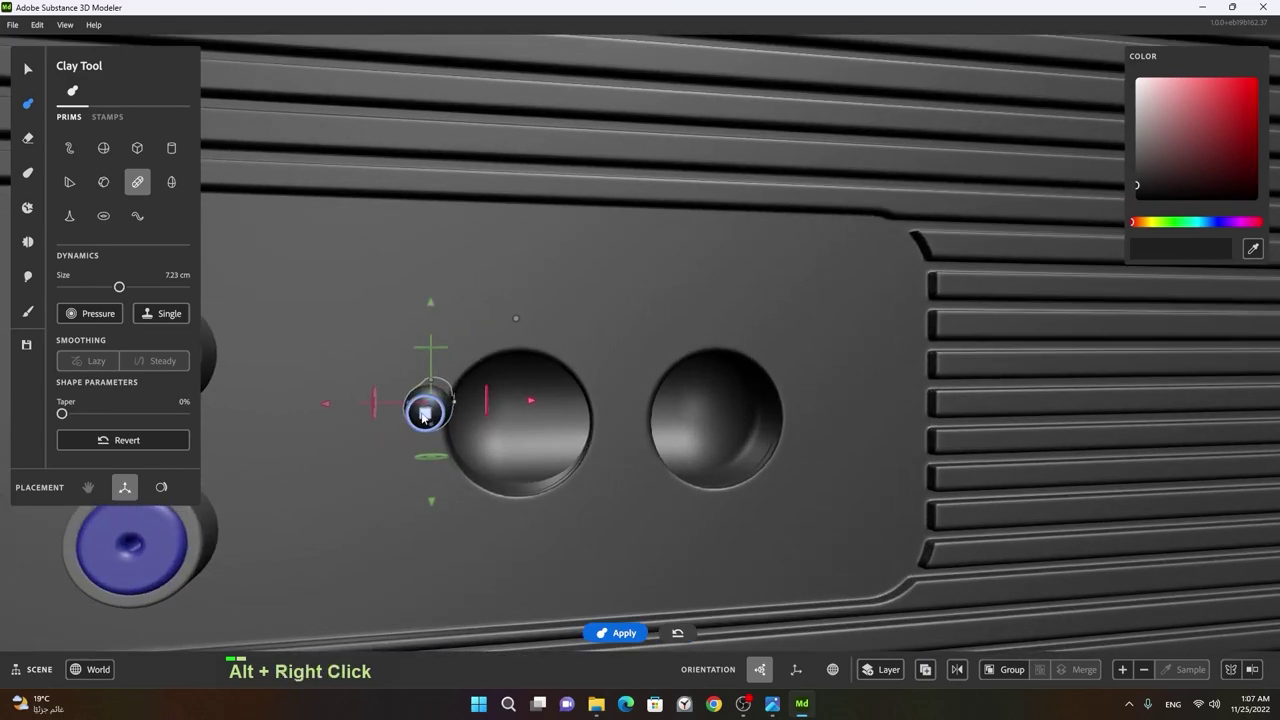
pyautogui.rightClick(527, 464)
pyautogui.click(533, 464)
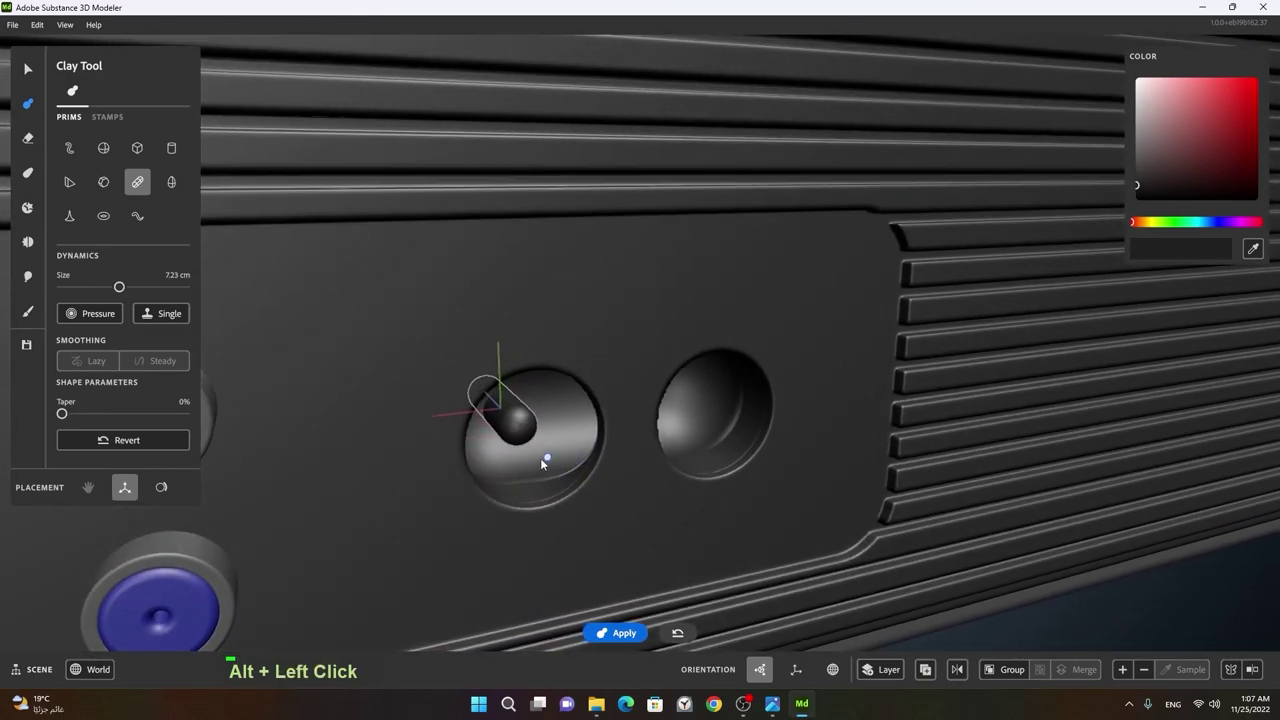
pyautogui.click(555, 487)
pyautogui.rightClick(494, 442)
pyautogui.middleClick(587, 439)
pyautogui.click(622, 456)
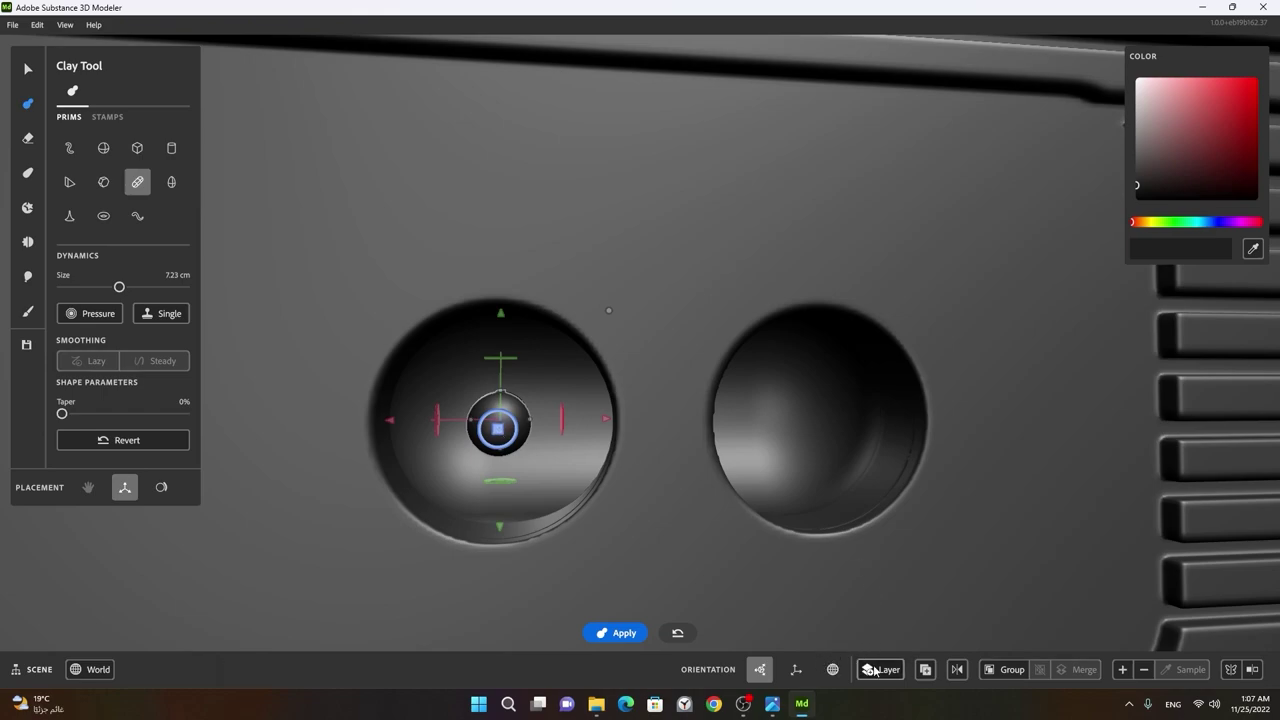
# - Duplicate the capsule into the right hole's centre and return to the Select Tool
pyautogui.press('space')
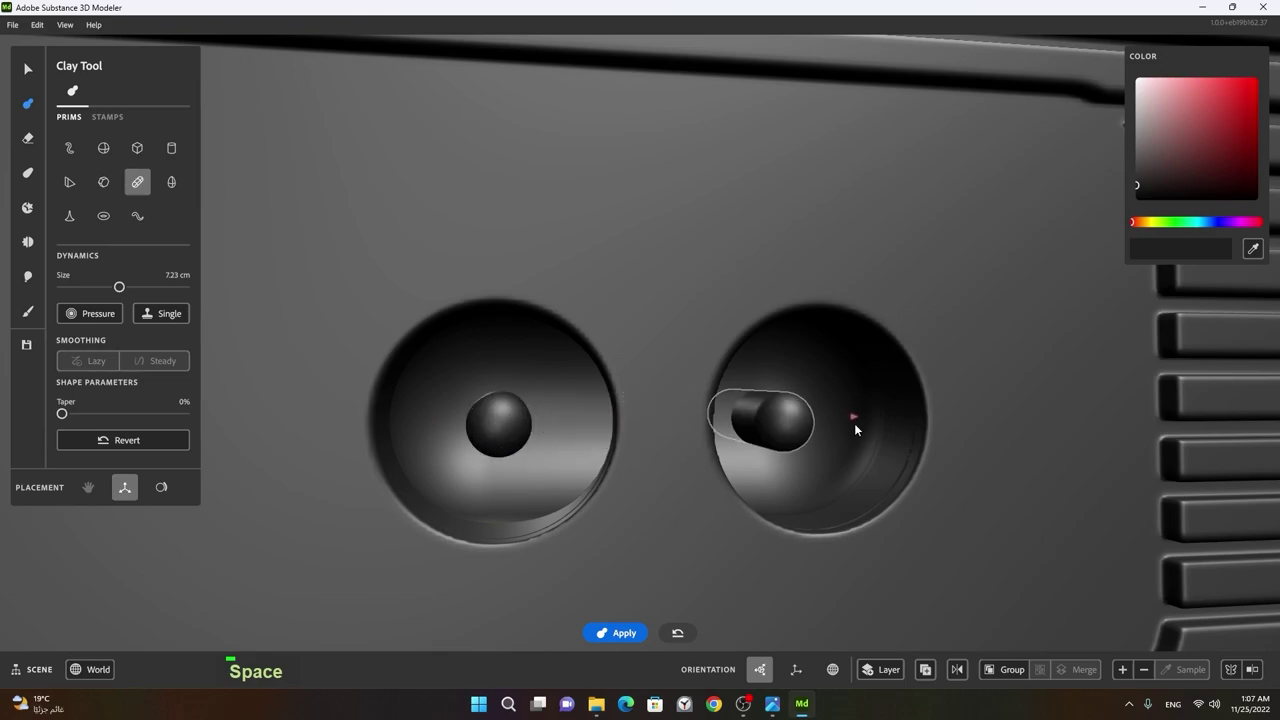
pyautogui.click(898, 478)
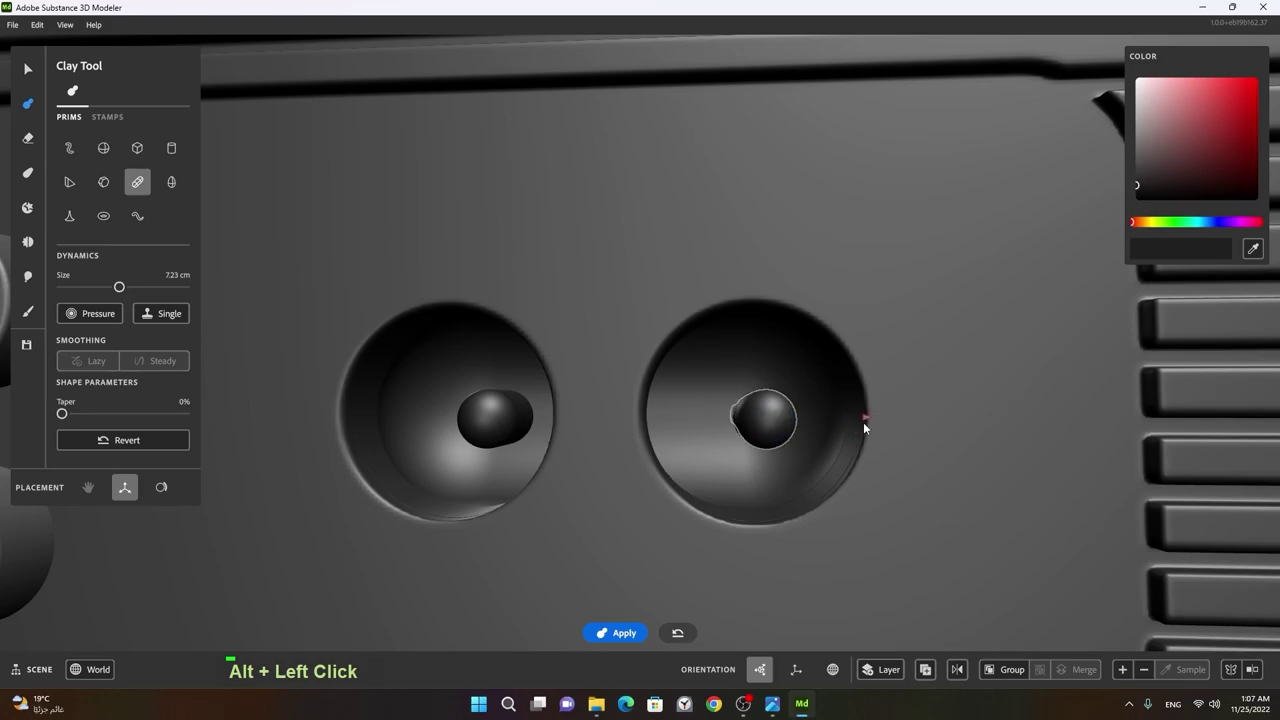
pyautogui.click(798, 468)
pyautogui.press('space')
pyautogui.rightClick(846, 471)
pyautogui.click(681, 490)
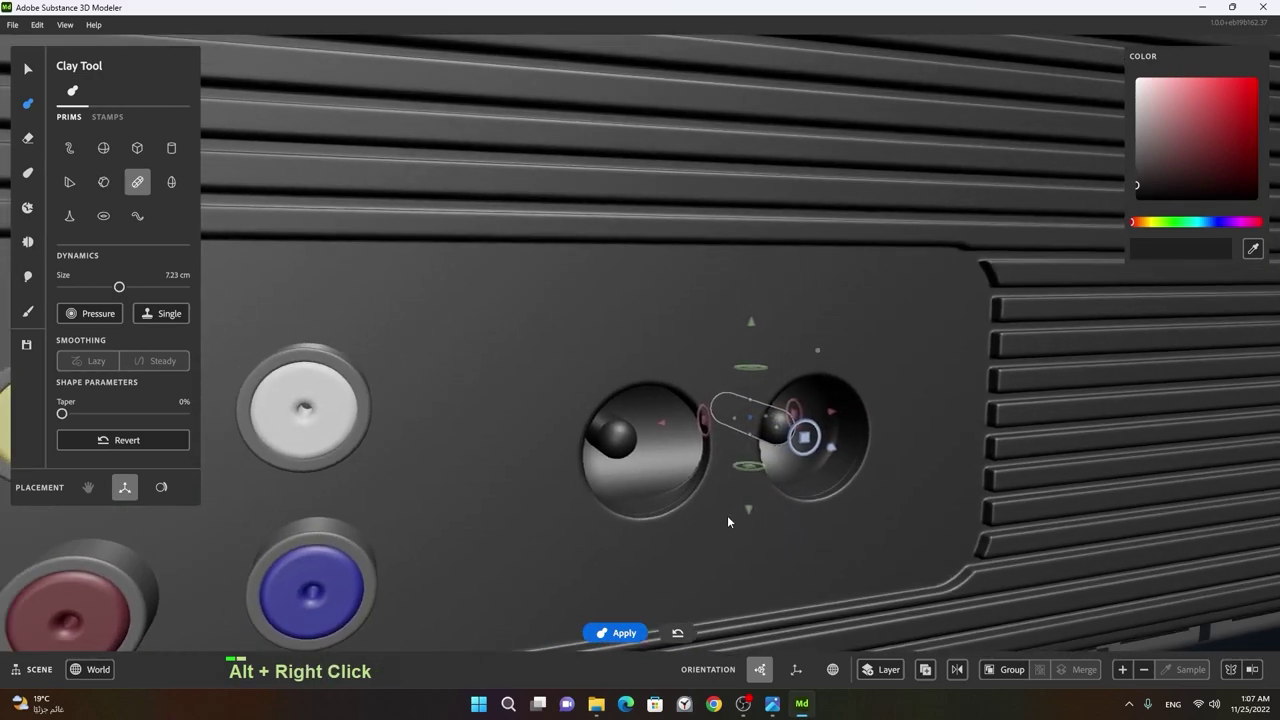
pyautogui.rightClick(882, 512)
pyautogui.middleClick(847, 509)
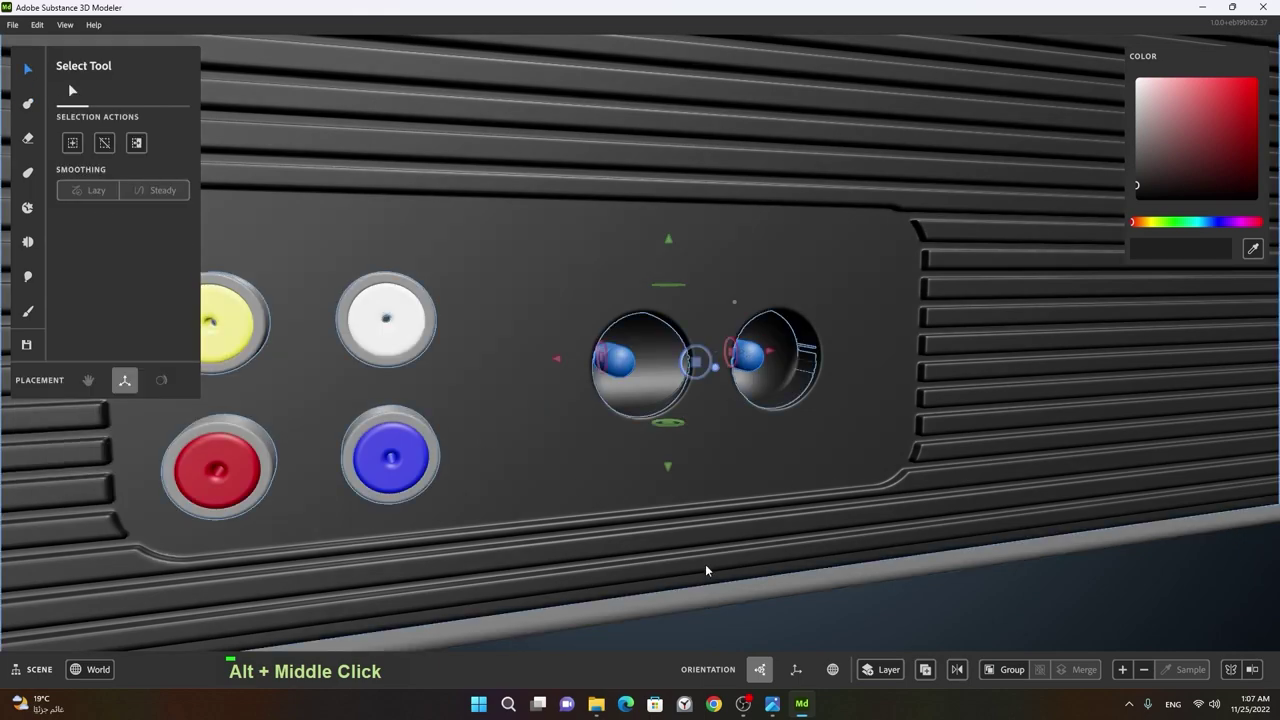
pyautogui.click(626, 363)
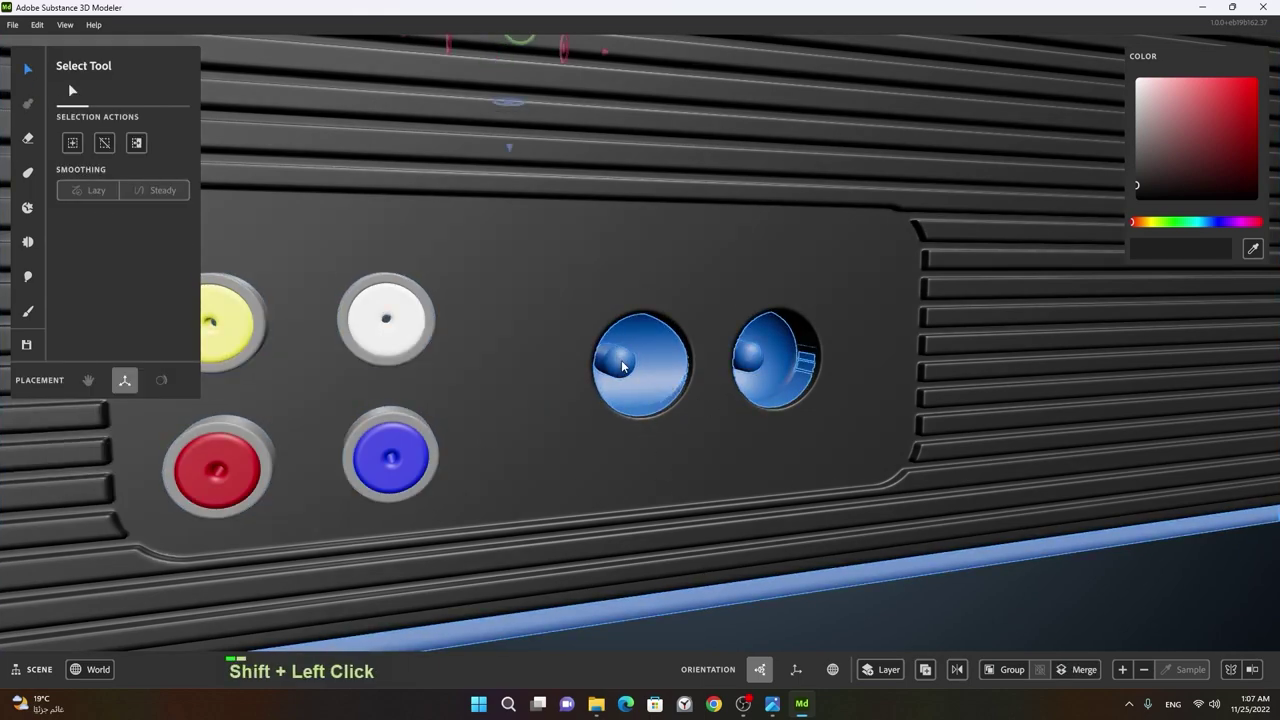
pyautogui.click(928, 556)
pyautogui.rightClick(919, 558)
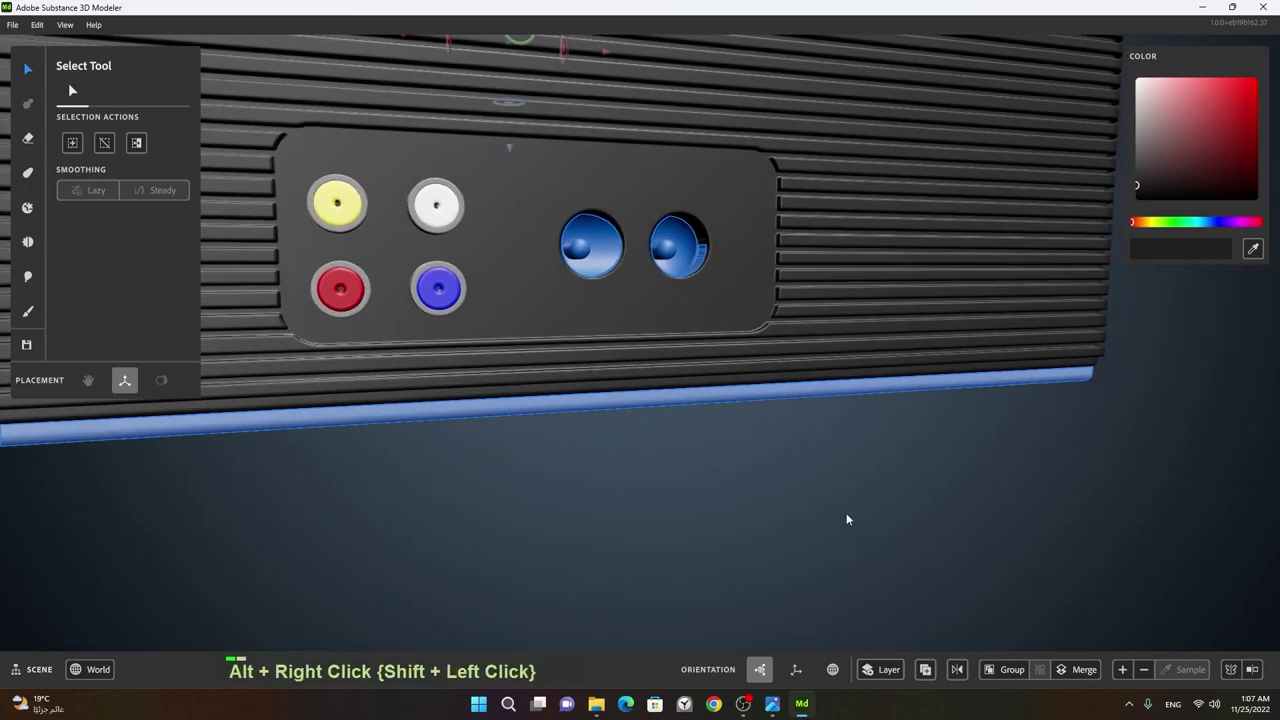
pyautogui.middleClick(810, 468)
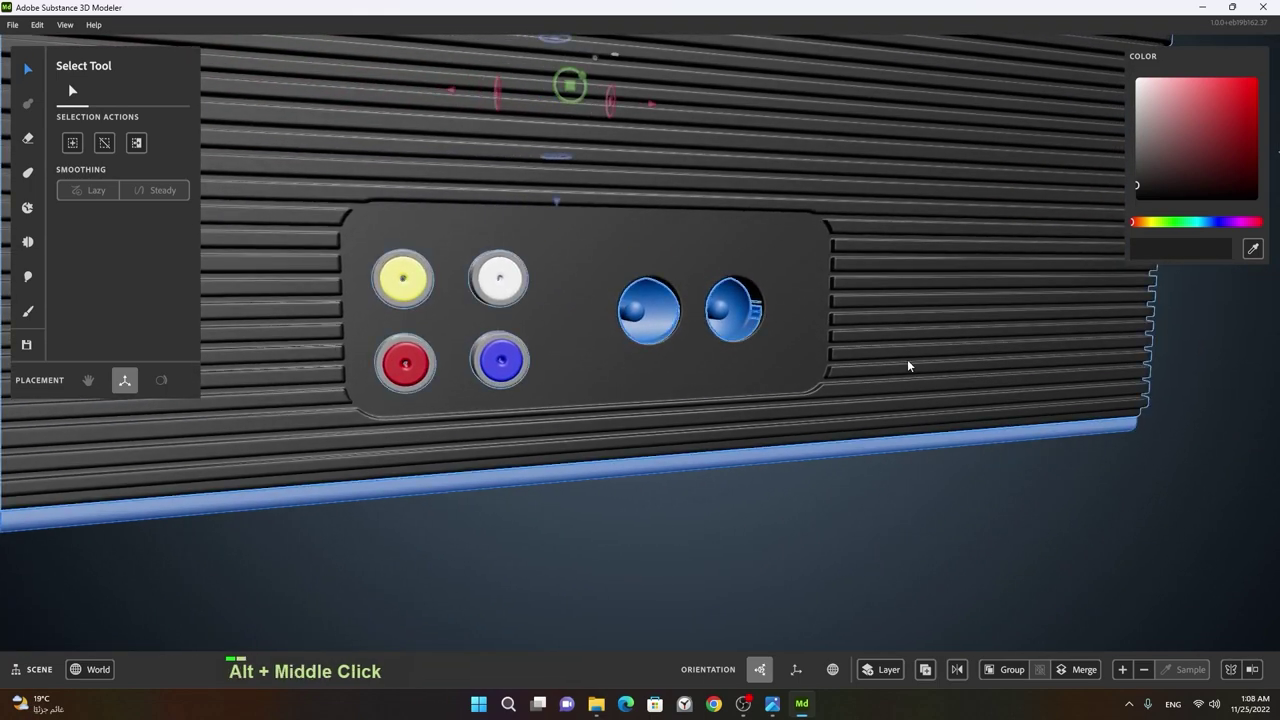
pyautogui.middleClick(818, 333)
pyautogui.click(841, 329)
pyautogui.click(911, 365)
pyautogui.rightClick(884, 366)
pyautogui.middleClick(670, 376)
pyautogui.click(432, 306)
pyautogui.press('f')
pyautogui.click(496, 433)
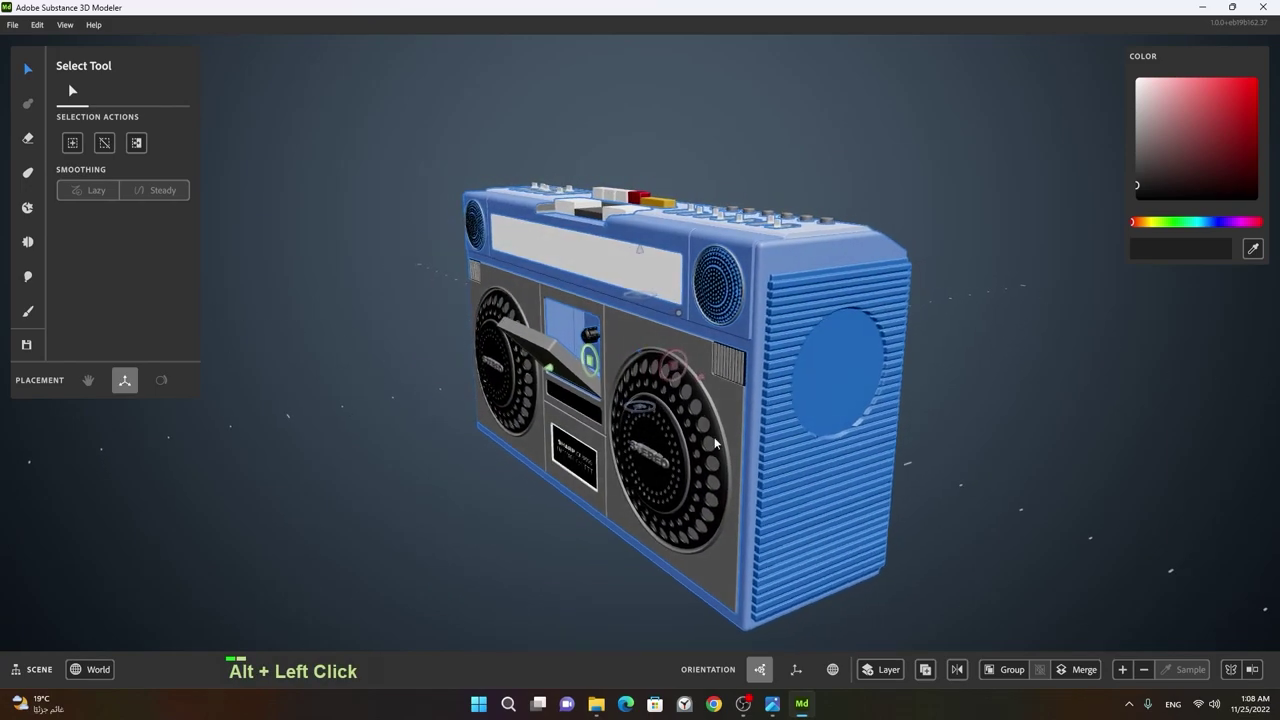
pyautogui.middleClick(846, 466)
pyautogui.click(803, 430)
pyautogui.middleClick(900, 426)
pyautogui.click(701, 422)
pyautogui.rightClick(714, 411)
pyautogui.middleClick(906, 418)
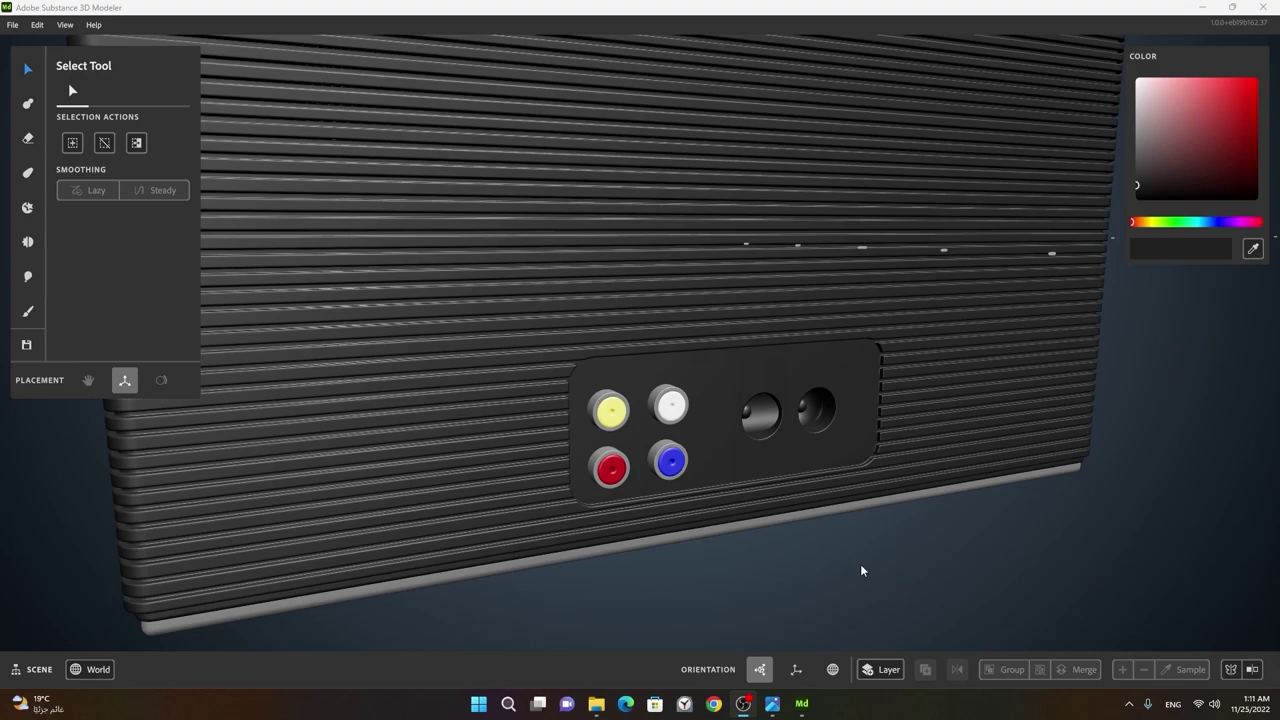
# - Orbit and pan around the boombox to review the speakers and cassette deck
pyautogui.click(871, 573)
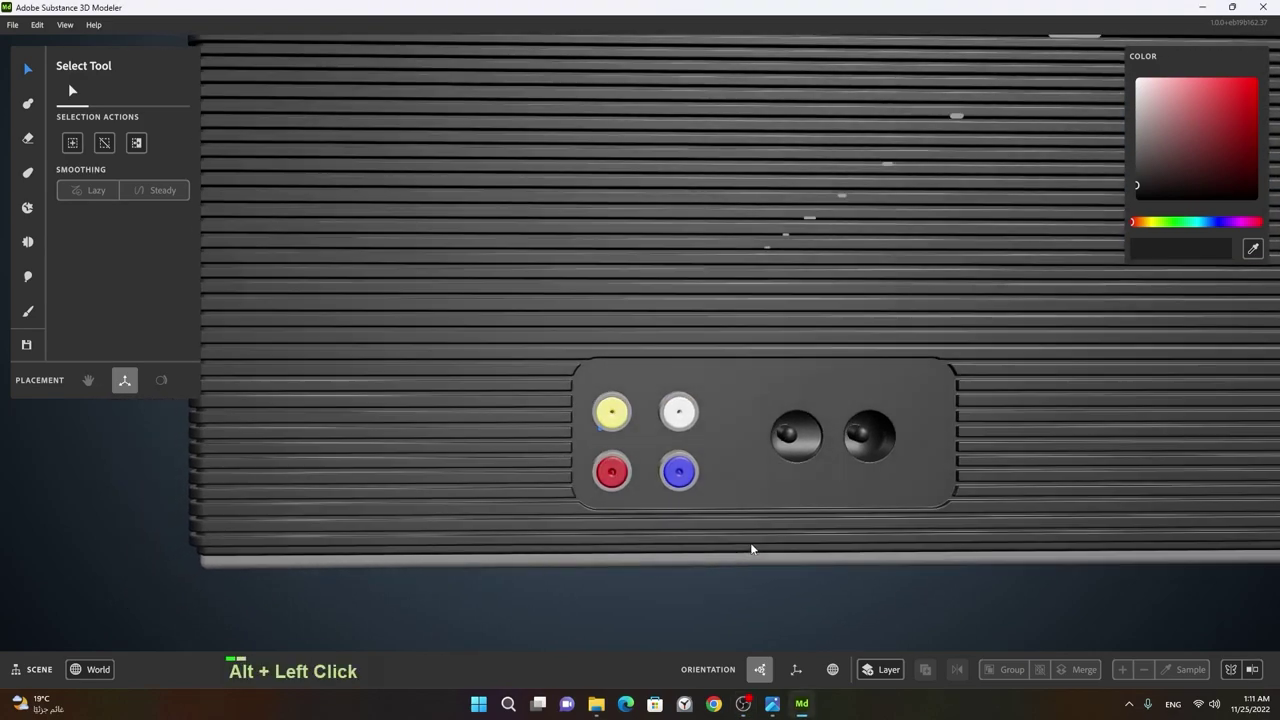
pyautogui.rightClick(843, 563)
pyautogui.click(603, 545)
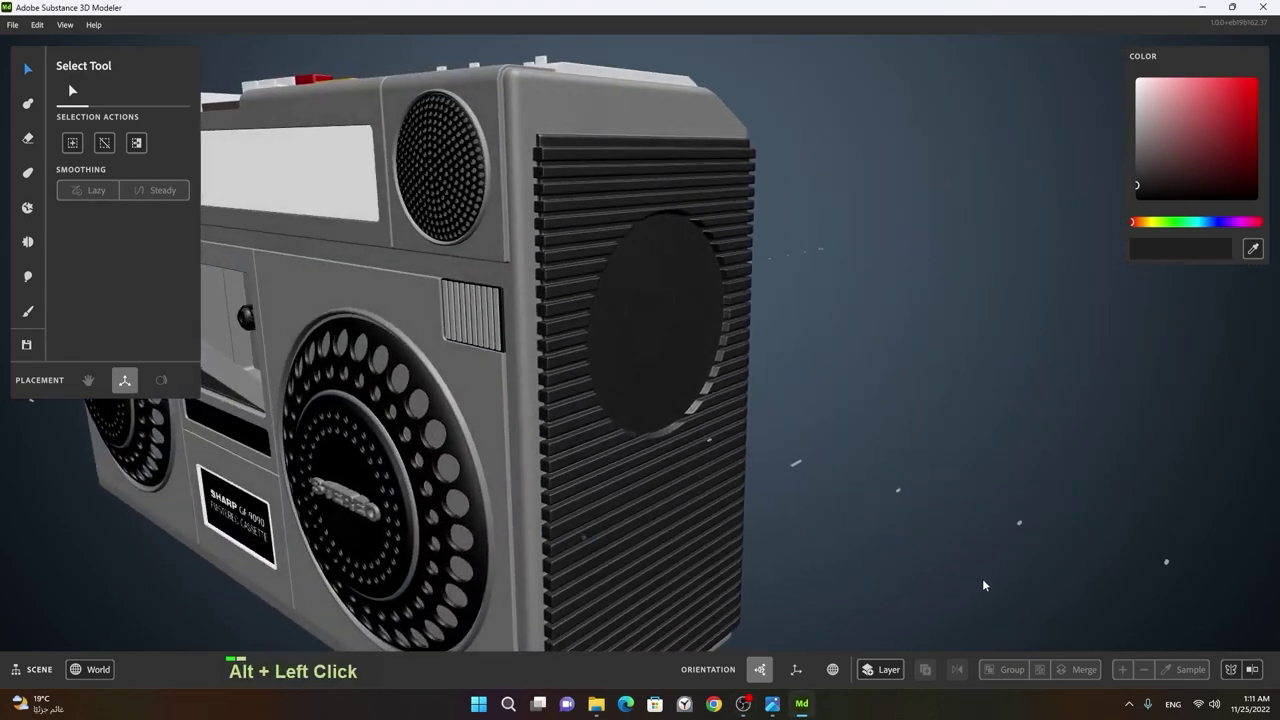
pyautogui.rightClick(722, 418)
pyautogui.middleClick(562, 280)
pyautogui.rightClick(539, 394)
pyautogui.click(704, 428)
pyautogui.middleClick(909, 520)
pyautogui.click(759, 393)
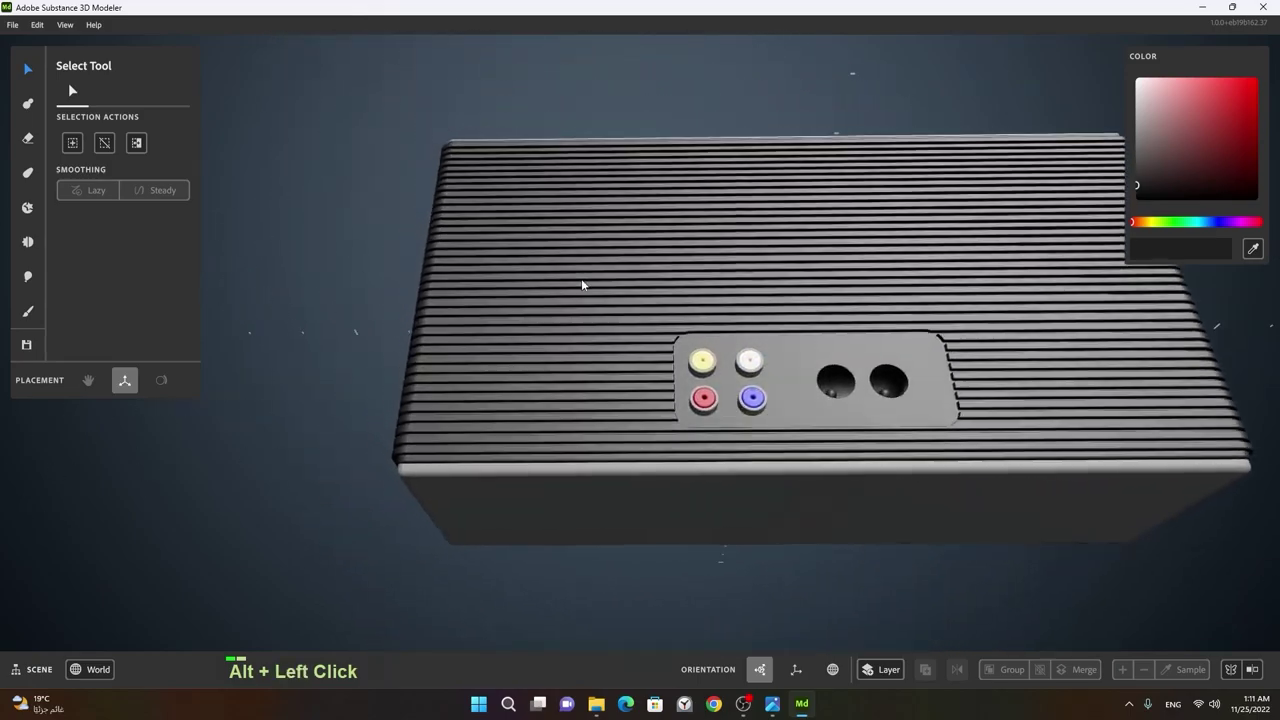
# - Finish reviewing the model and save the scene with Ctrl+S
pyautogui.rightClick(734, 395)
pyautogui.middleClick(990, 385)
pyautogui.rightClick(905, 375)
pyautogui.click(901, 382)
pyautogui.rightClick(920, 372)
pyautogui.click(683, 451)
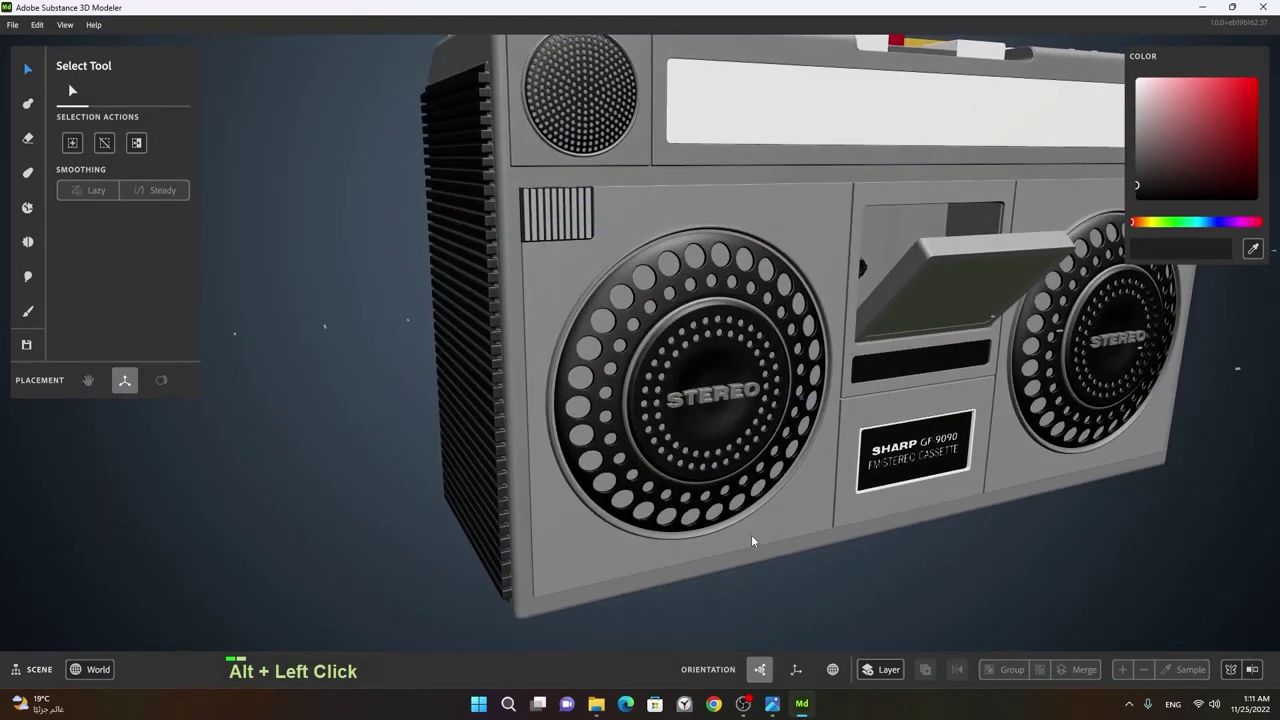
pyautogui.press('ctrl+s')
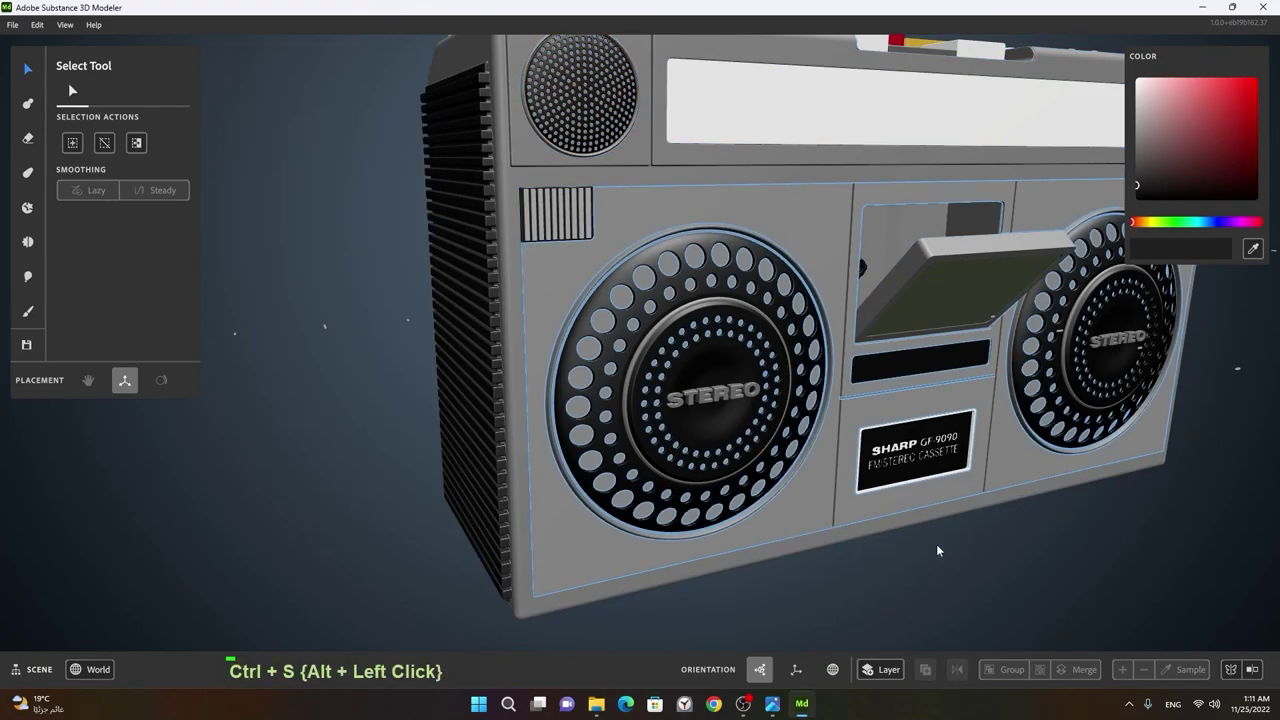
pyautogui.rightClick(984, 537)
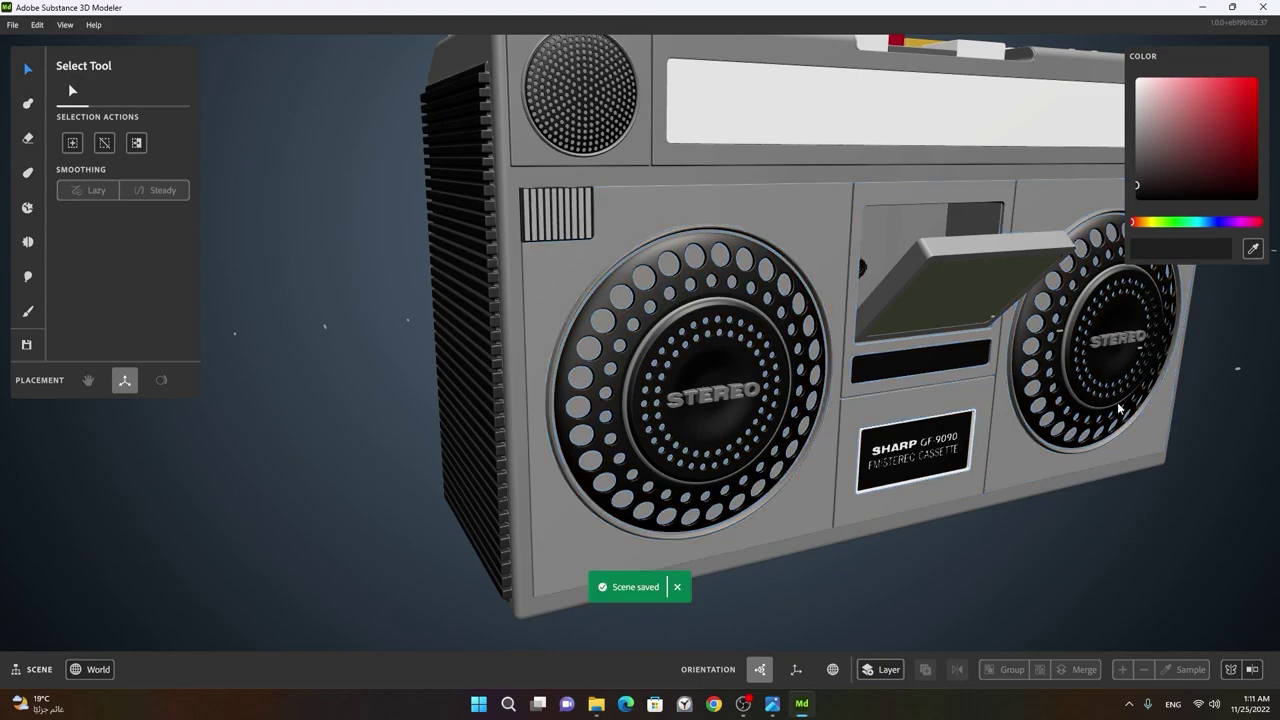
pyautogui.rightClick(1011, 561)
# - Switch to the Clay Tool with the Cylinder primitive and bring the side recess into view
pyautogui.middleClick(960, 497)
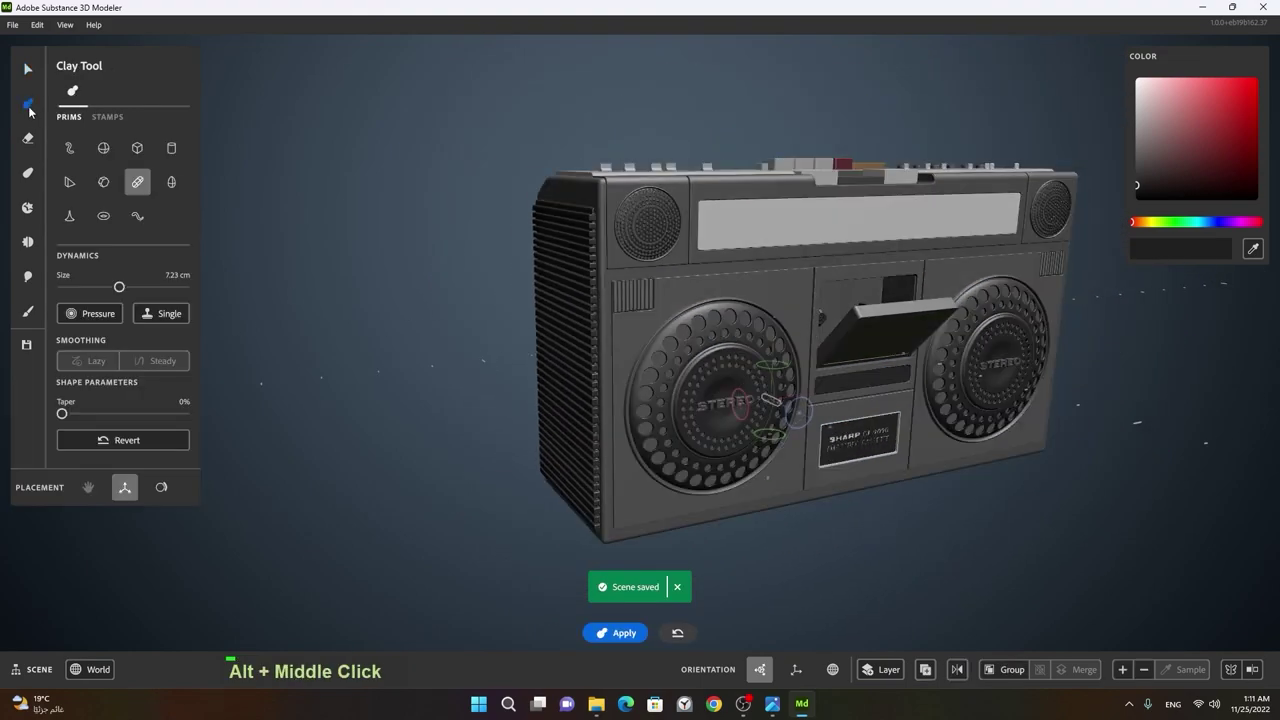
pyautogui.middleClick(958, 471)
pyautogui.click(1007, 474)
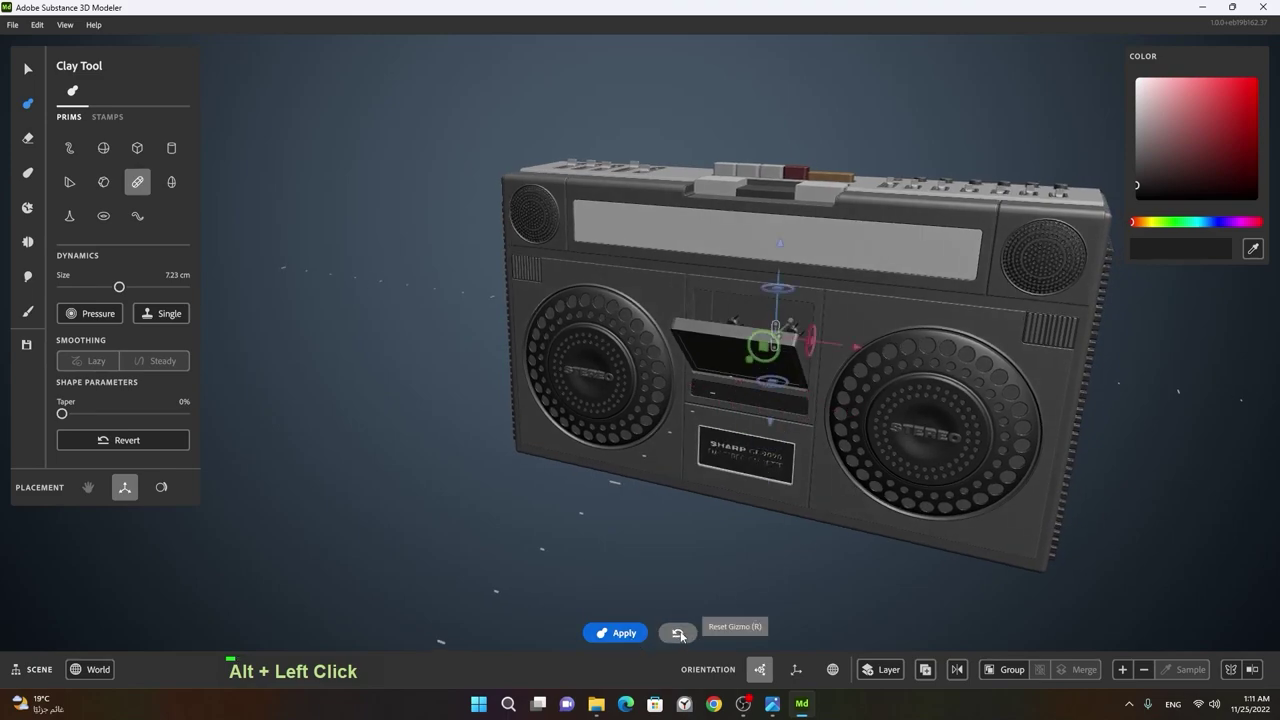
pyautogui.doubleClick(686, 634)
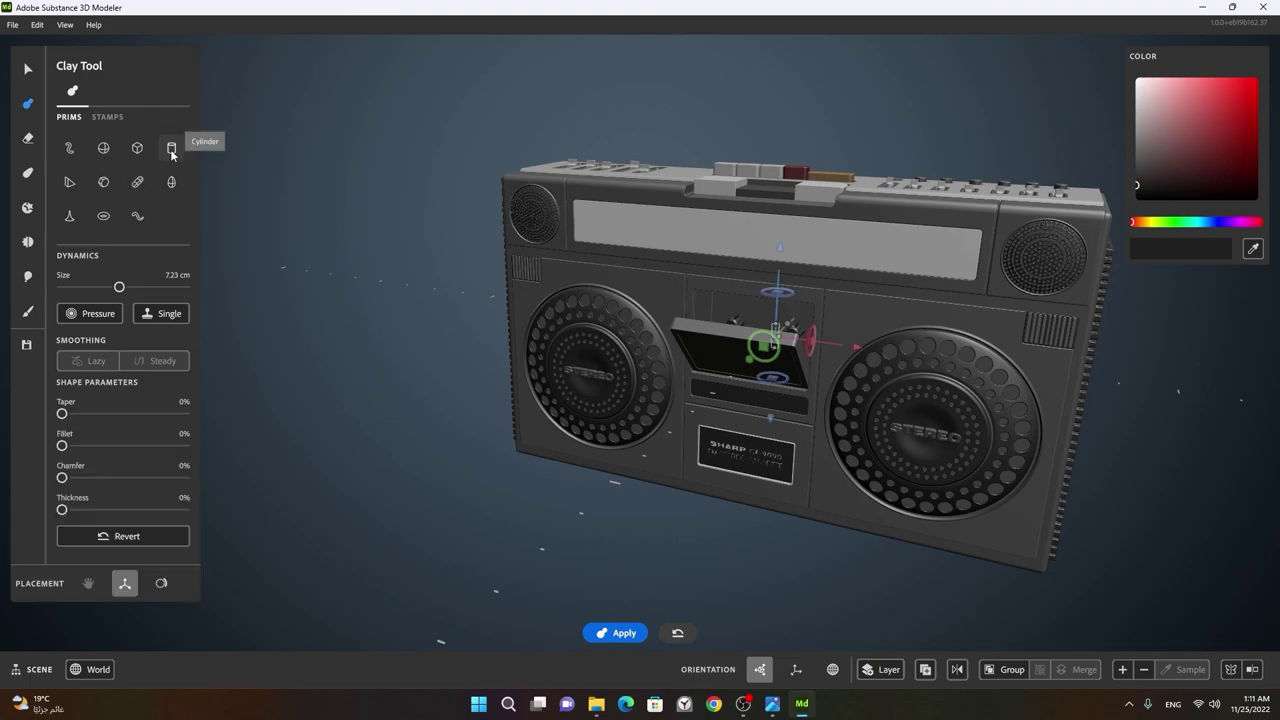
pyautogui.doubleClick(177, 153)
pyautogui.middleClick(1001, 343)
pyautogui.click(1030, 441)
pyautogui.rightClick(895, 465)
pyautogui.middleClick(1088, 442)
pyautogui.click(862, 443)
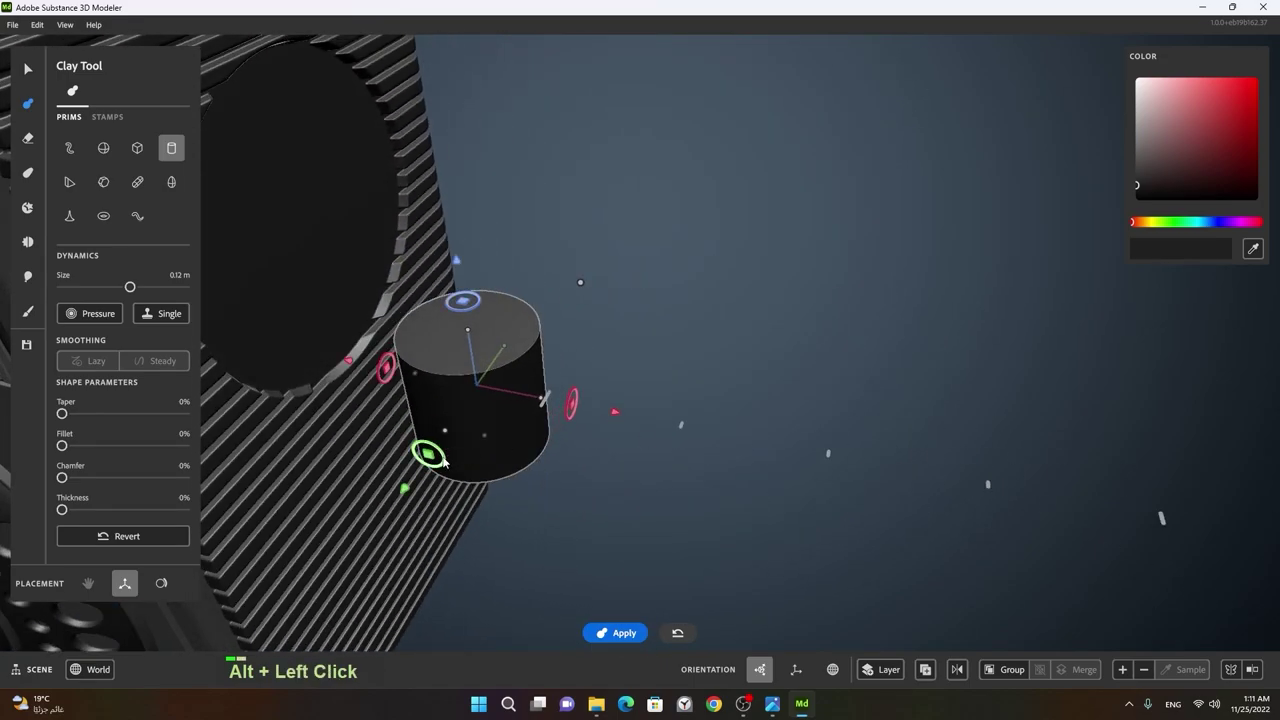
# - Move and scale the cylinder gizmo so it covers the round recess on the side panel
pyautogui.click(448, 459)
pyautogui.doubleClick(638, 460)
pyautogui.middleClick(605, 424)
pyautogui.click(730, 441)
pyautogui.middleClick(867, 420)
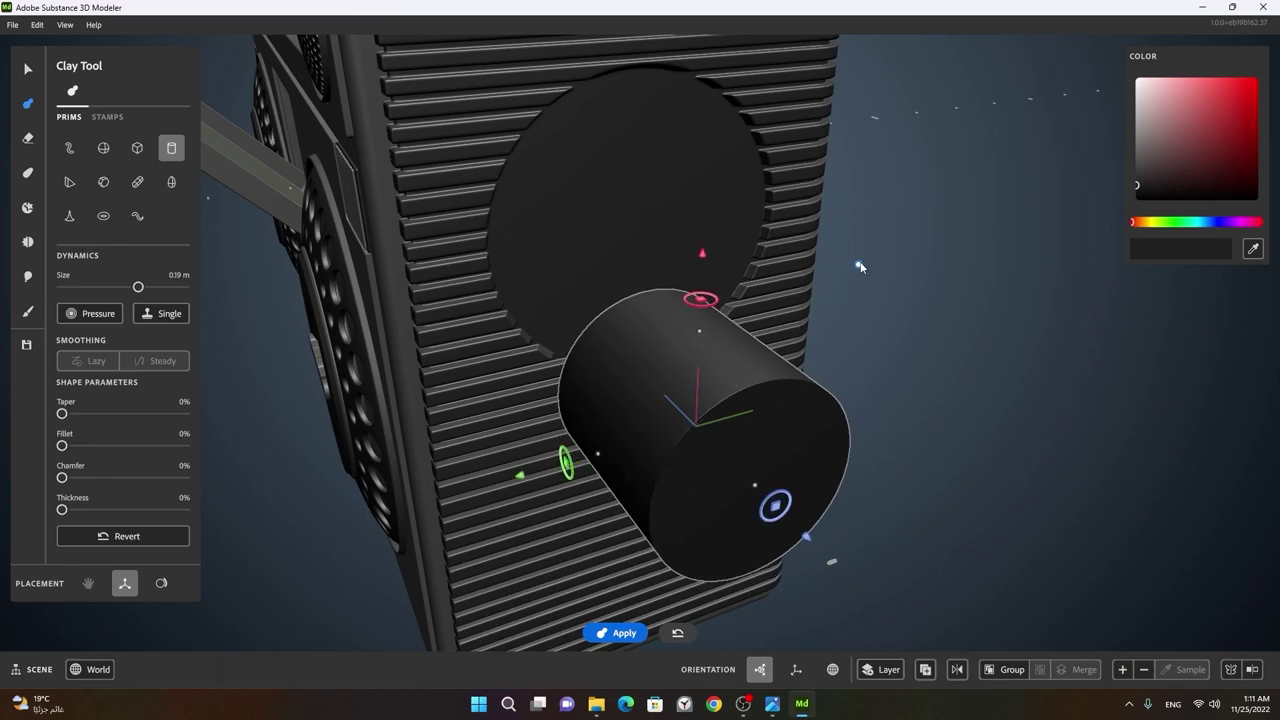
pyautogui.click(829, 403)
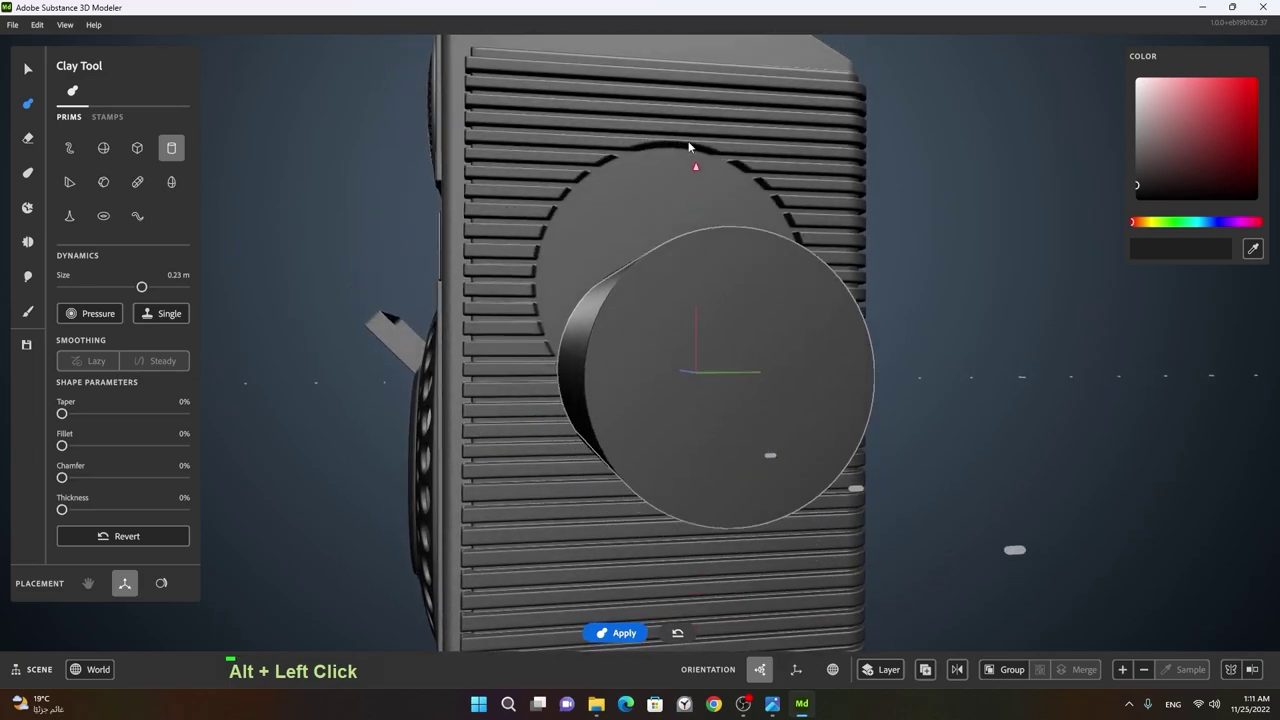
pyautogui.click(637, 302)
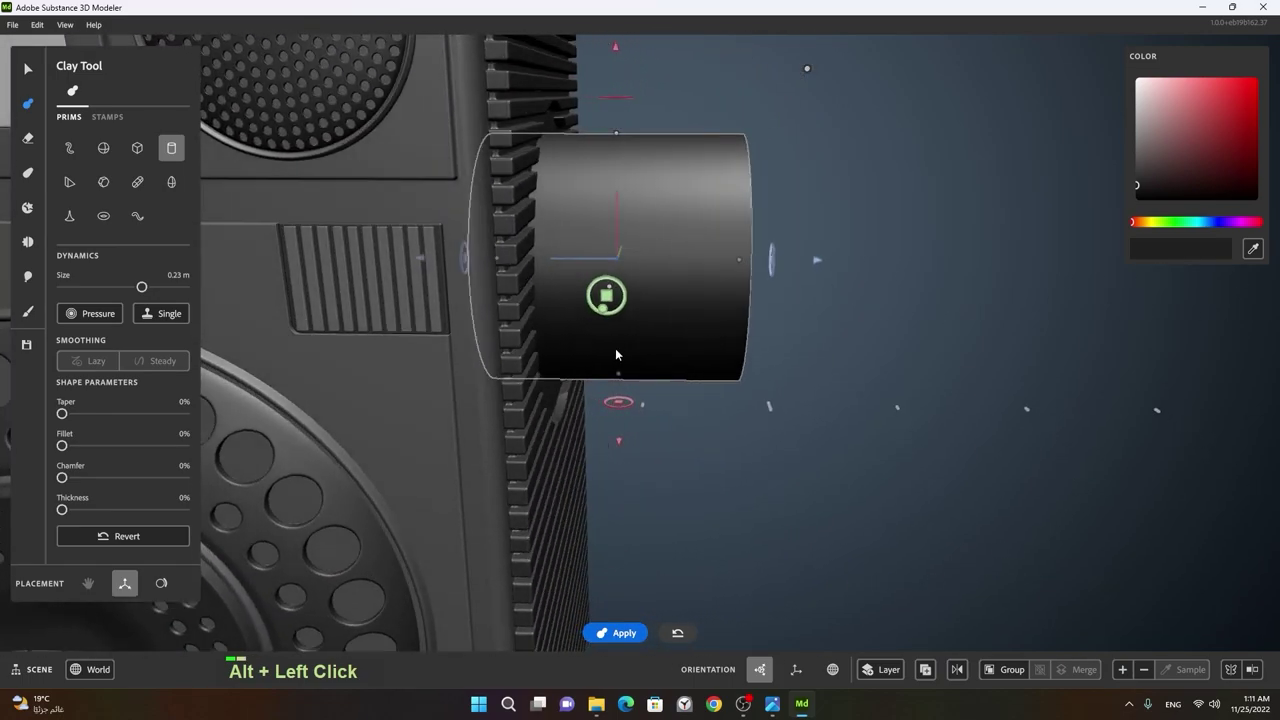
pyautogui.click(778, 307)
pyautogui.middleClick(596, 281)
pyautogui.click(654, 324)
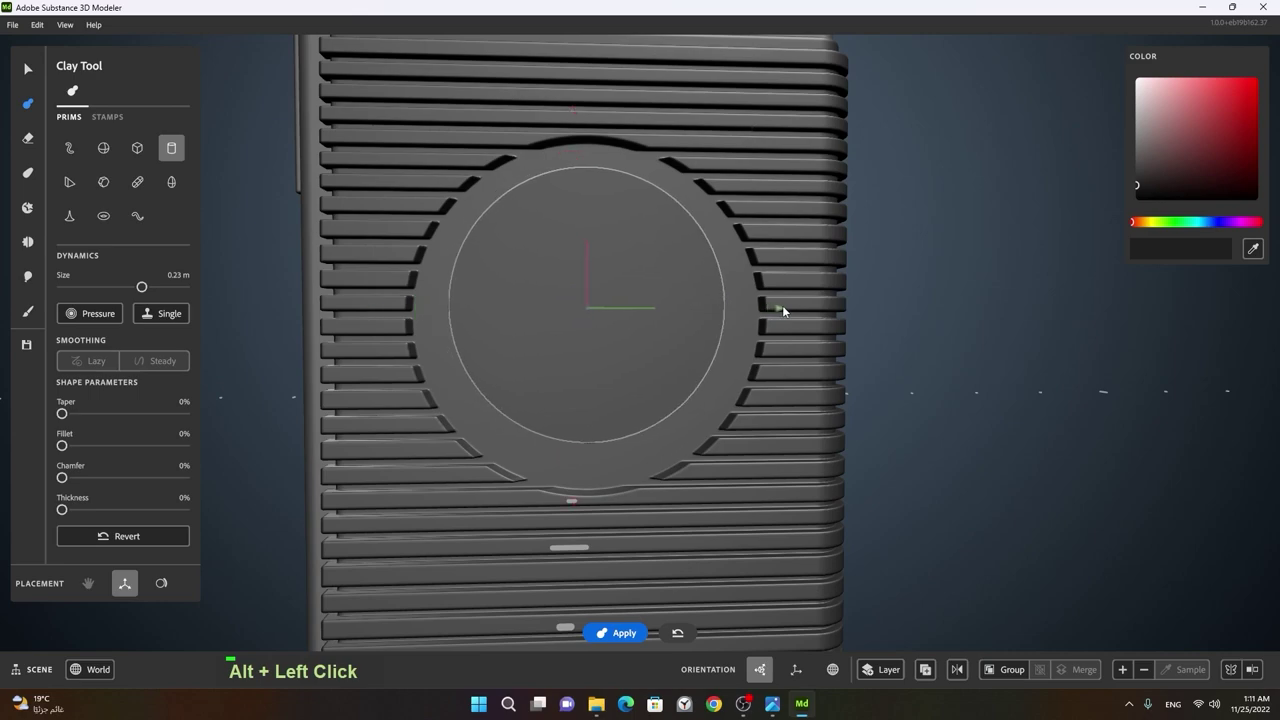
pyautogui.click(768, 322)
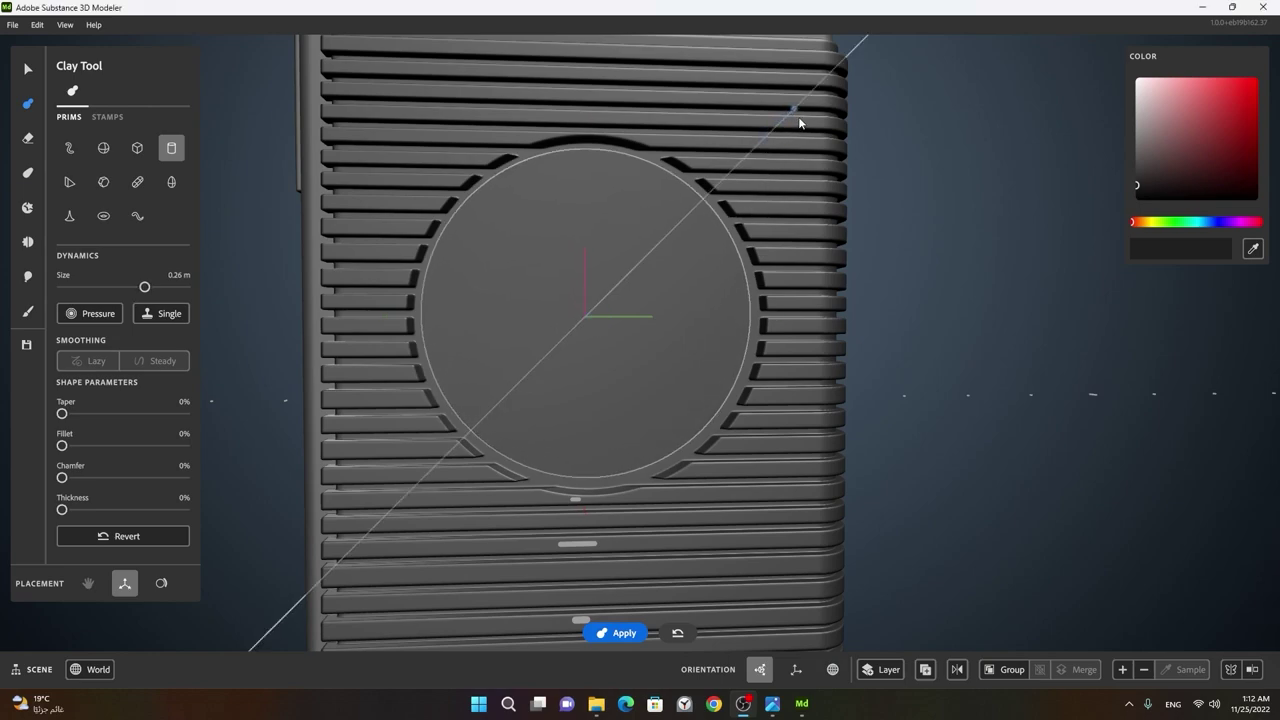
# - Rotate and flatten the cylinder into a black disc seated in the recess
pyautogui.click(604, 266)
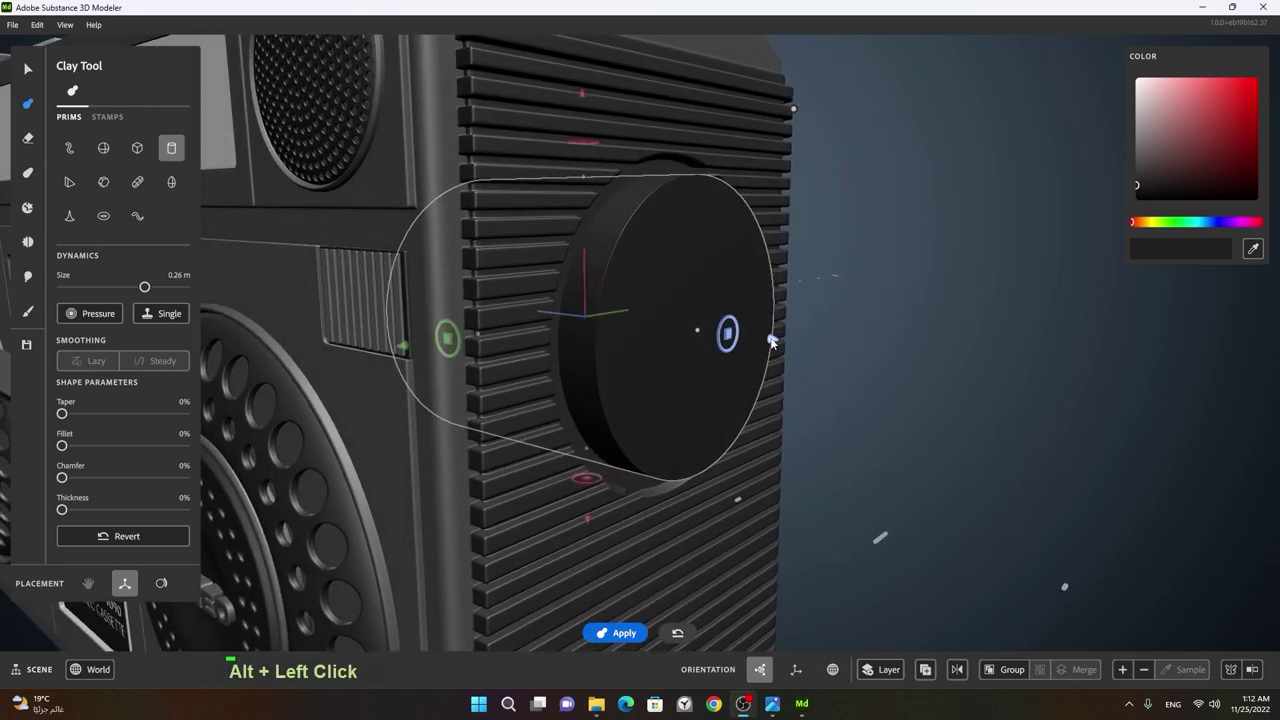
pyautogui.click(804, 446)
pyautogui.middleClick(880, 425)
pyautogui.click(710, 428)
pyautogui.rightClick(854, 398)
pyautogui.click(815, 361)
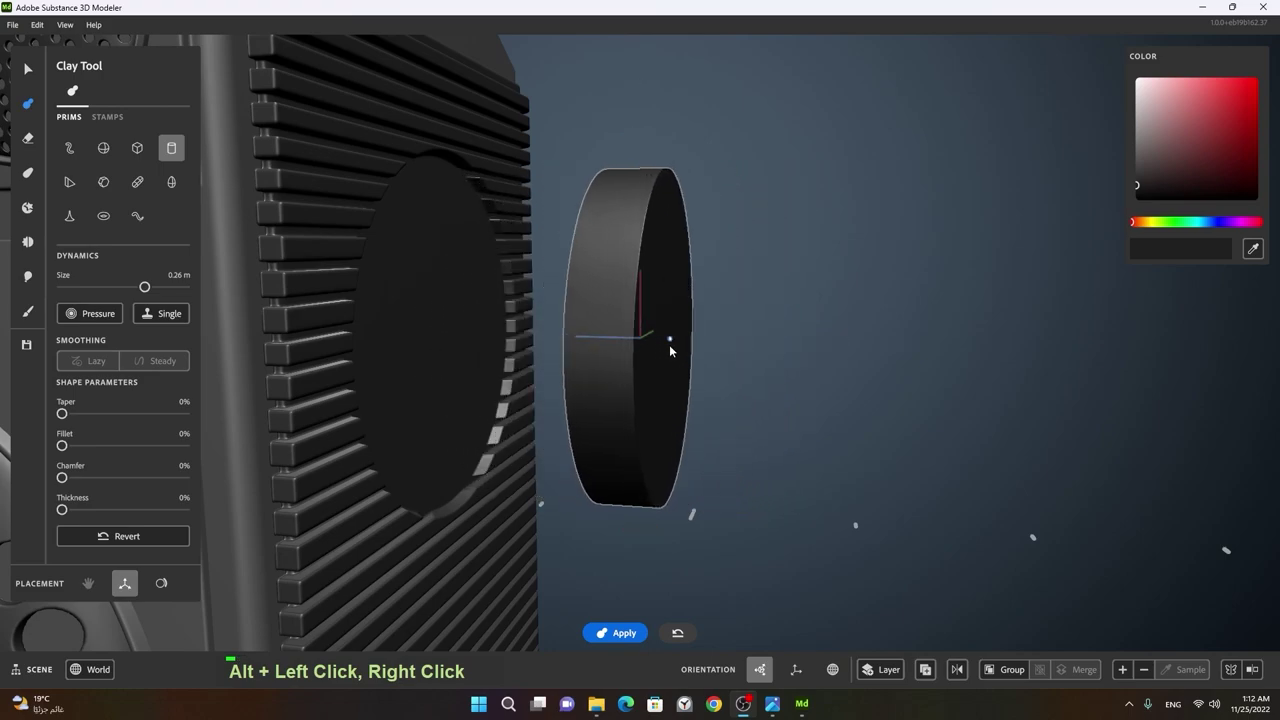
# - Round the disc edges with the Fillet and Chamfer sliders, then switch to erasing
pyautogui.click(732, 385)
pyautogui.rightClick(656, 380)
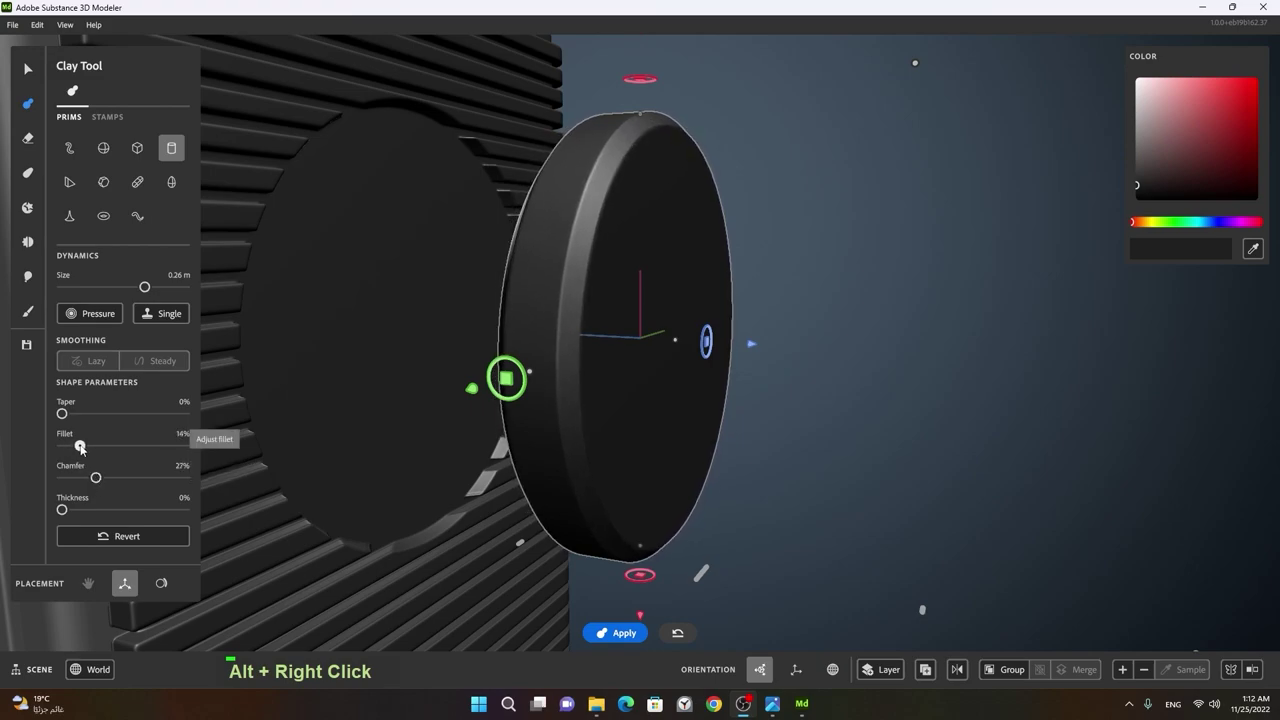
pyautogui.click(715, 458)
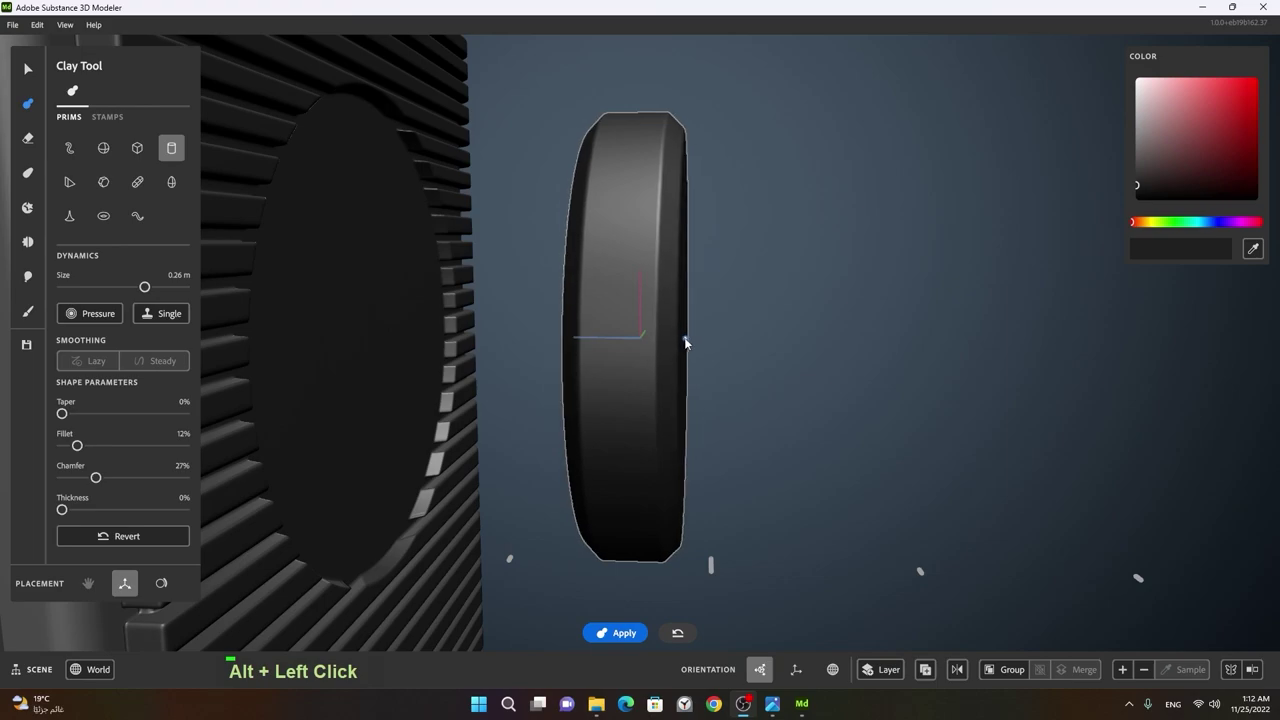
pyautogui.click(808, 386)
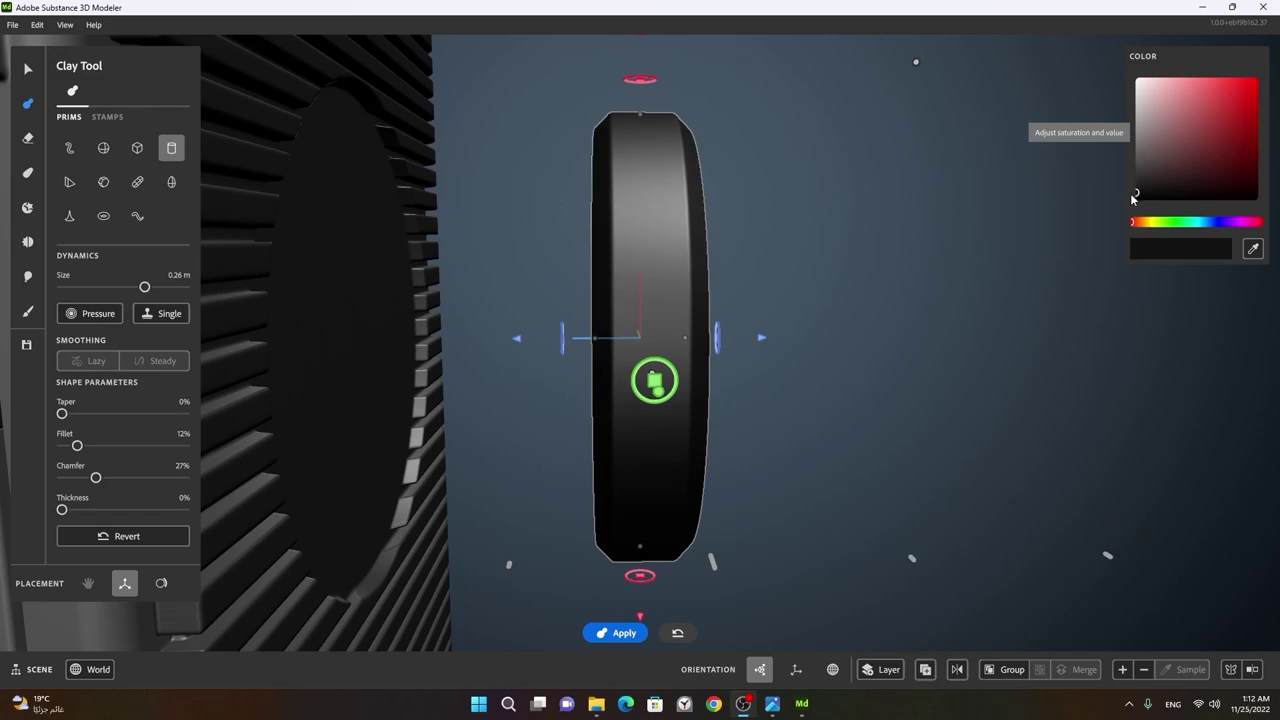
pyautogui.press('space')
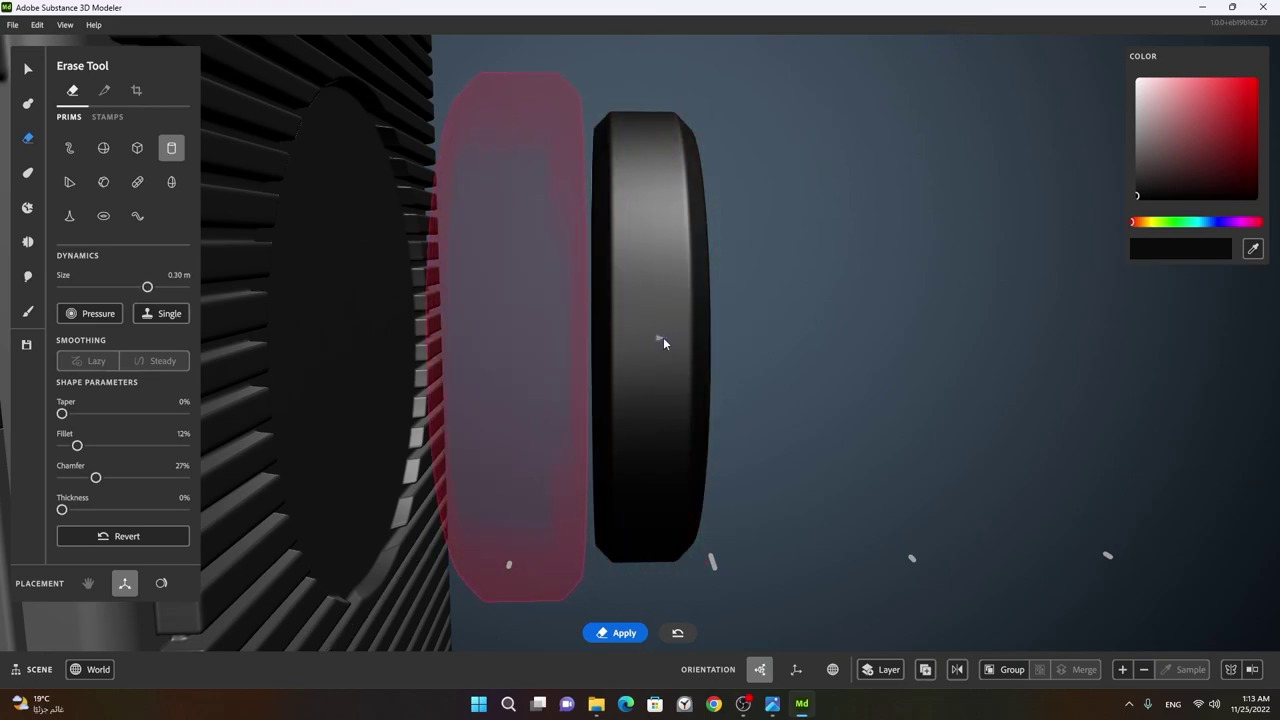
# - Cut the disc with the Erase Tool to thin the outer rounded disc
pyautogui.press('space')
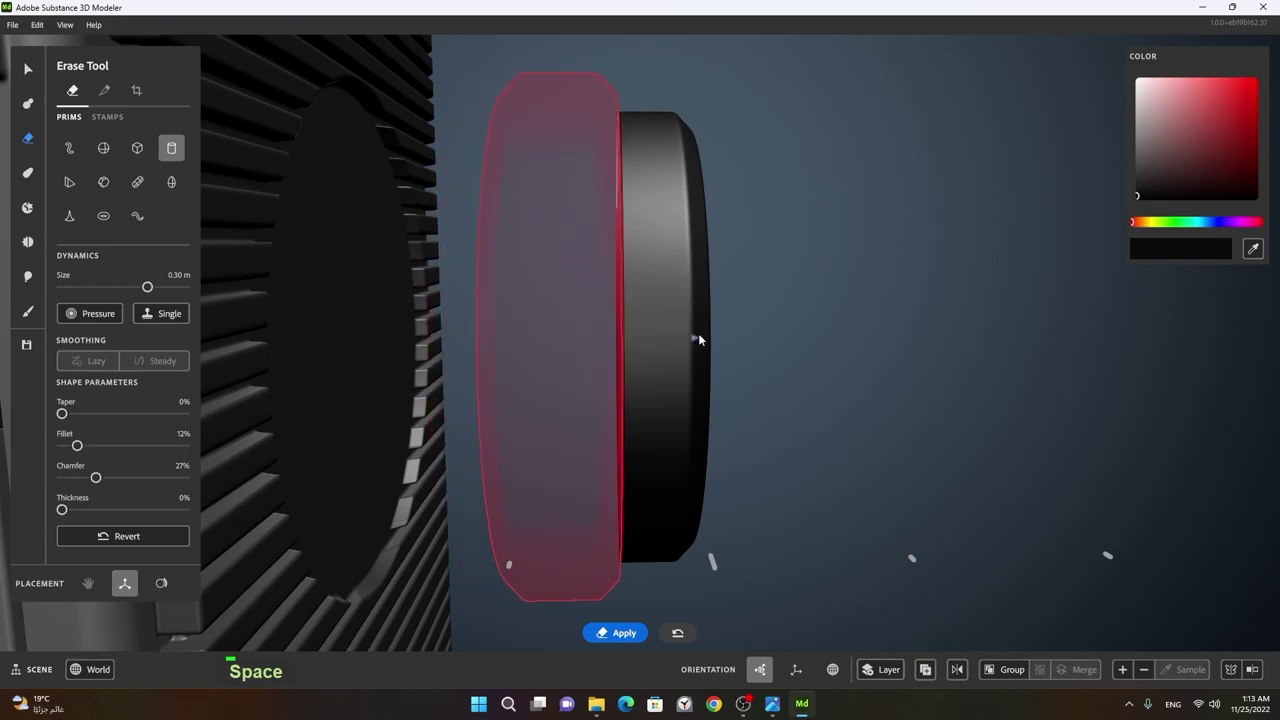
pyautogui.click(718, 281)
pyautogui.click(717, 310)
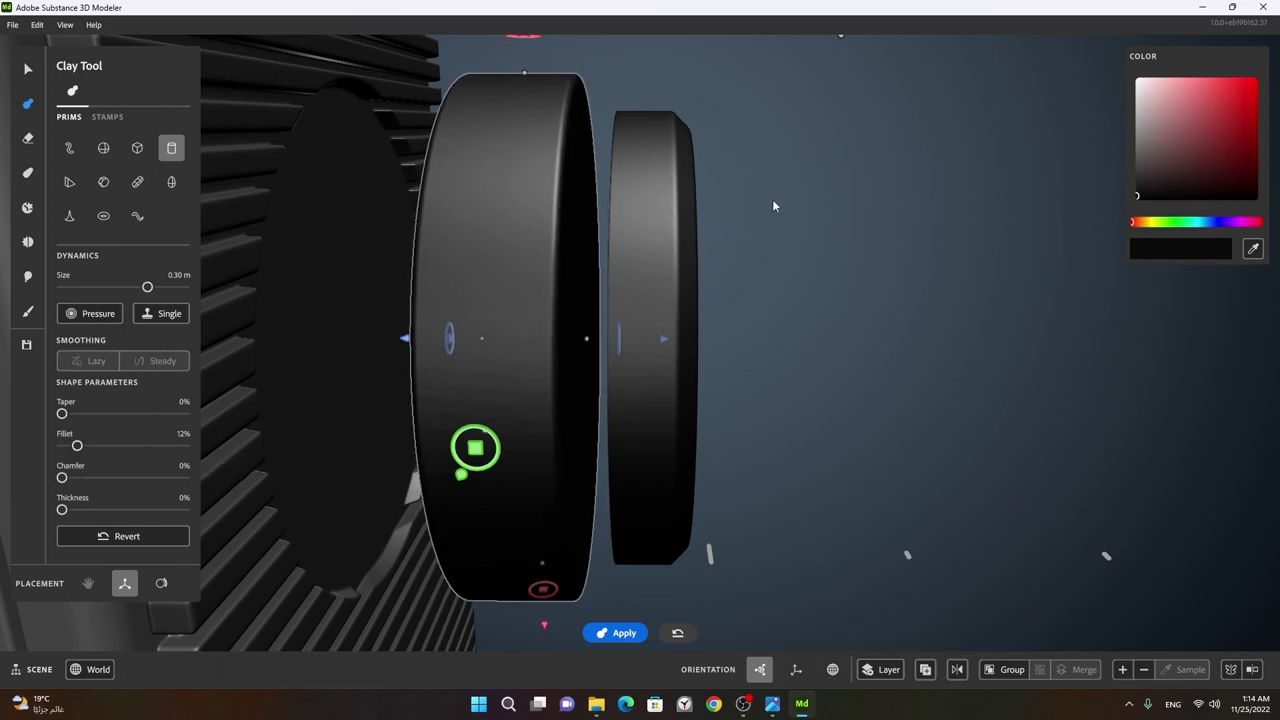
pyautogui.rightClick(821, 233)
pyautogui.click(772, 274)
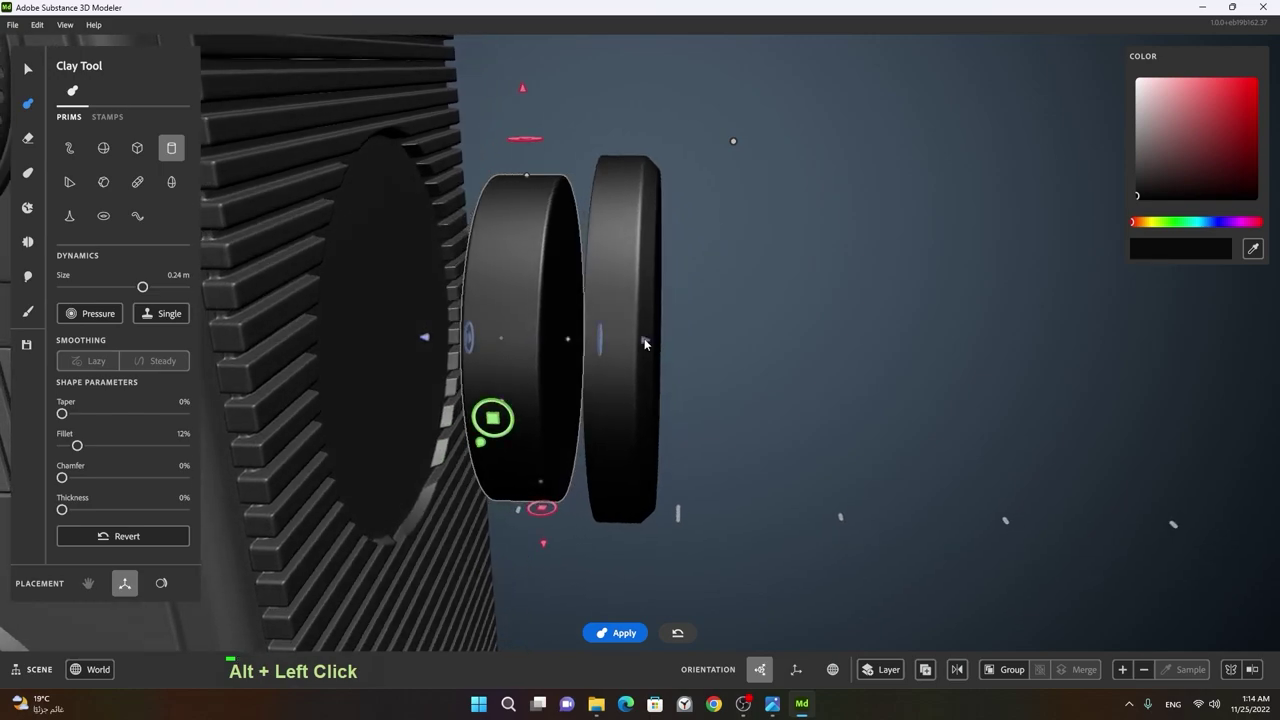
pyautogui.click(670, 340)
# - Add a wider cylinder base disc against the recess with the Clay Tool
pyautogui.rightClick(666, 305)
pyautogui.click(797, 290)
pyautogui.middleClick(828, 285)
pyautogui.click(726, 371)
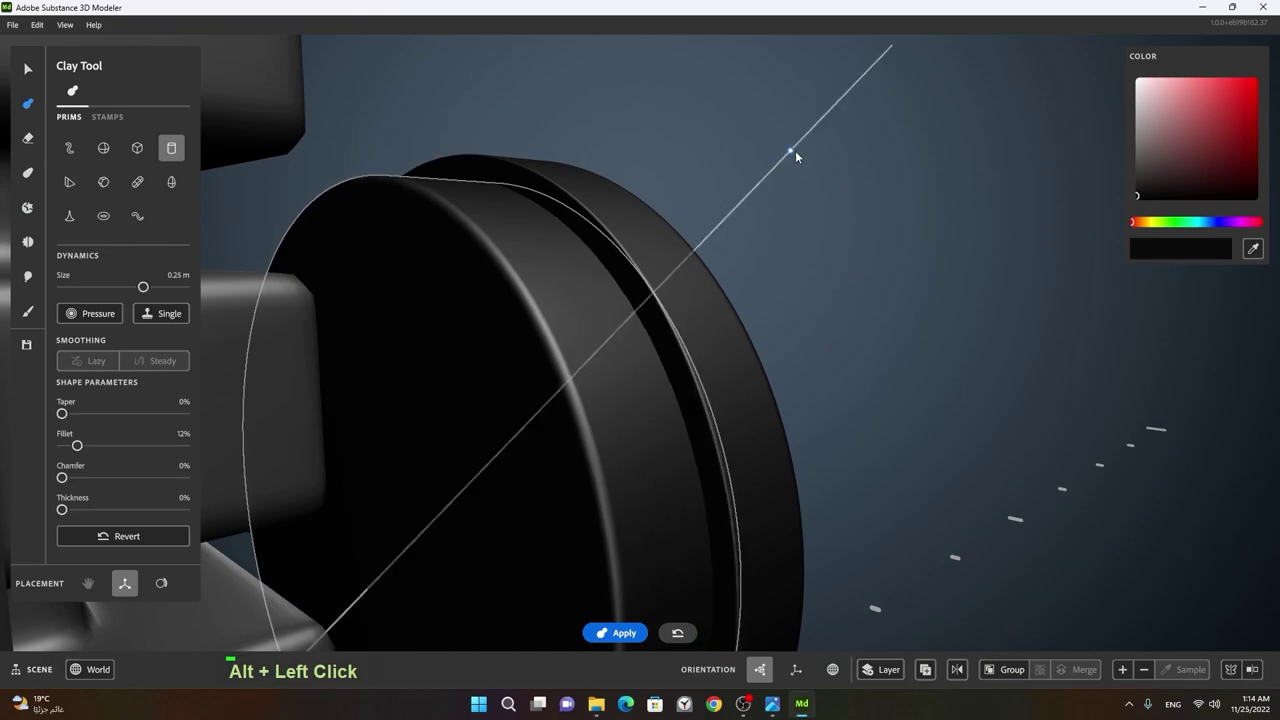
pyautogui.rightClick(852, 229)
pyautogui.click(792, 268)
pyautogui.middleClick(783, 306)
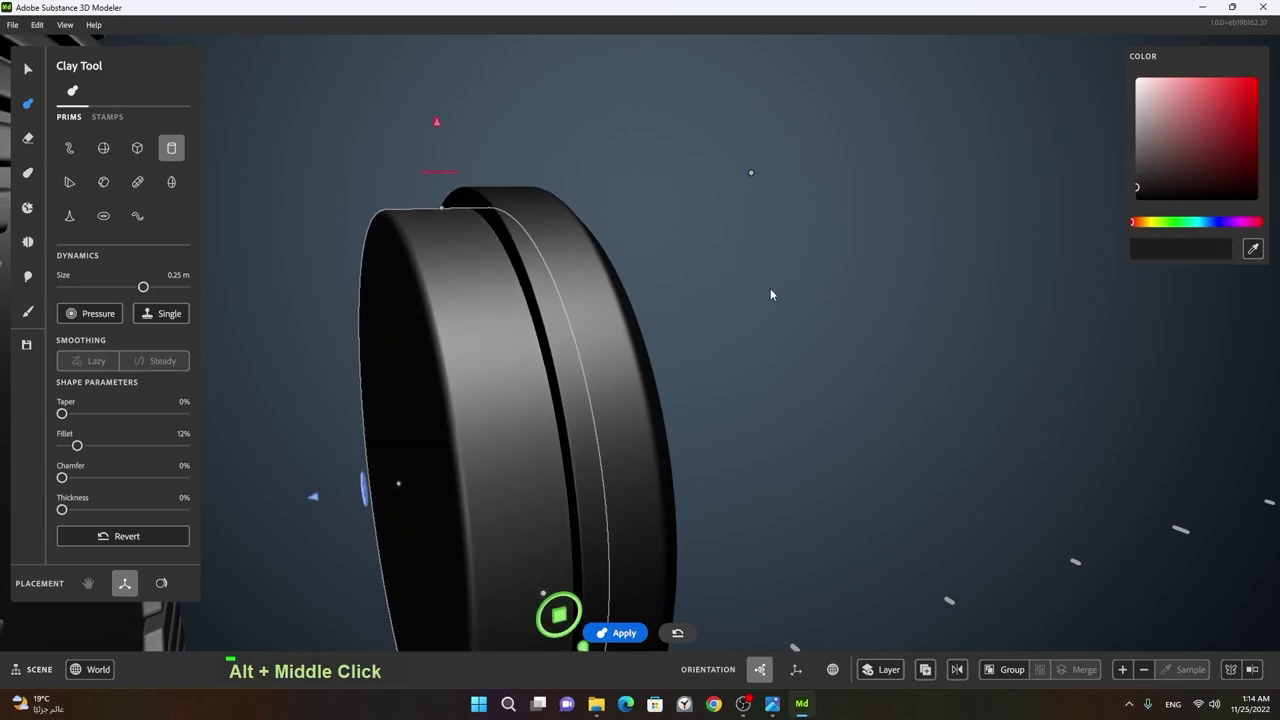
pyautogui.press('space')
# - Select the thinner outer disc with the Select Tool
pyautogui.rightClick(809, 312)
pyautogui.click(744, 350)
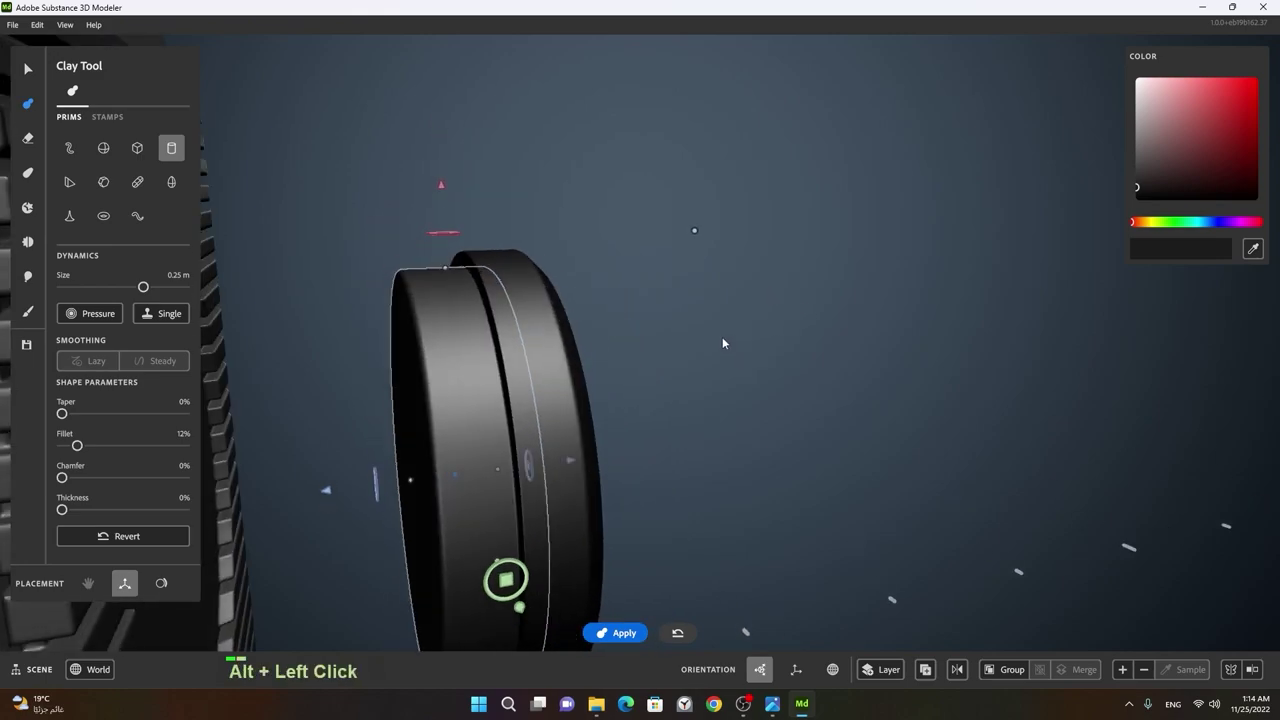
pyautogui.click(665, 456)
pyautogui.rightClick(582, 458)
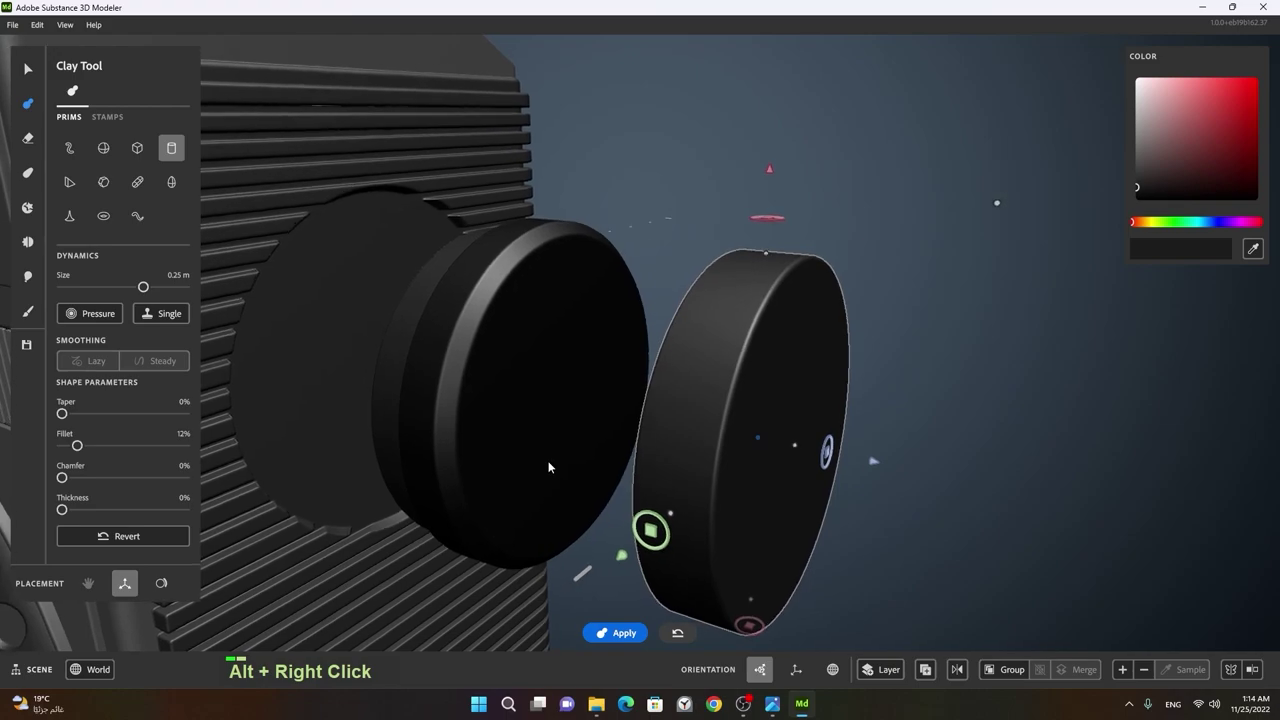
pyautogui.click(562, 471)
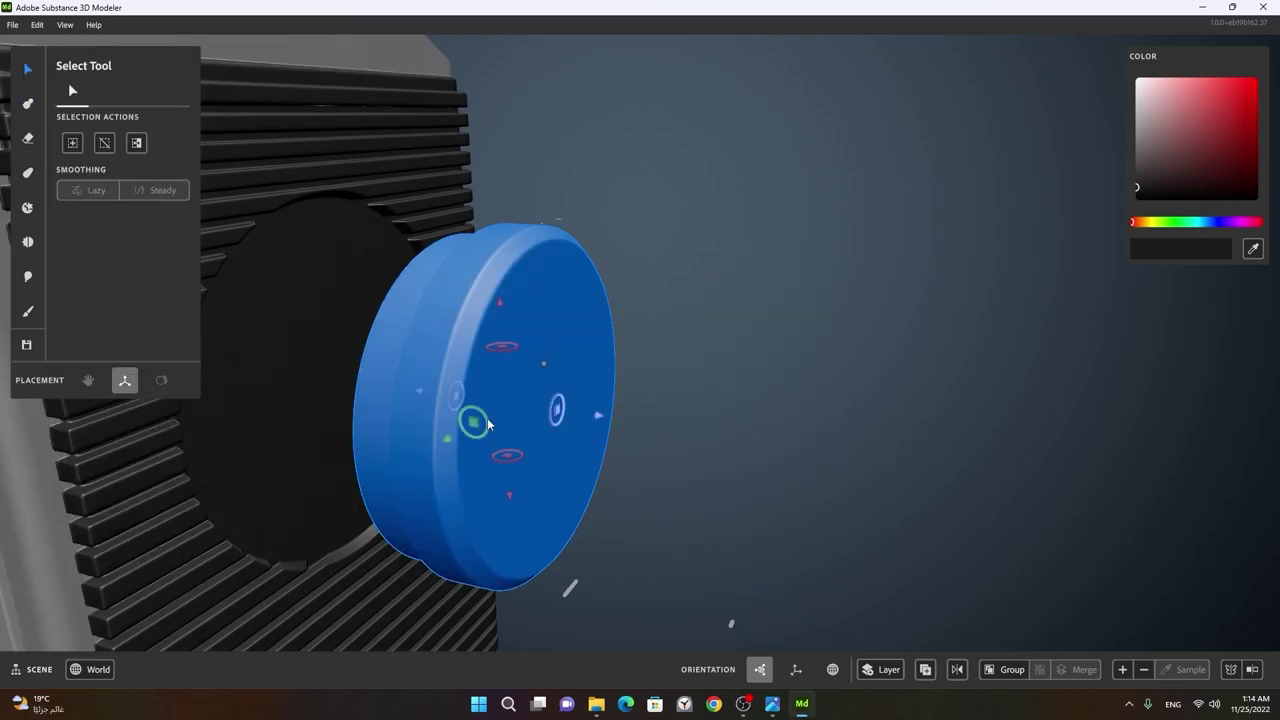
# - Select the black knob and frame its top face in view
pyautogui.click(492, 422)
pyautogui.click(637, 452)
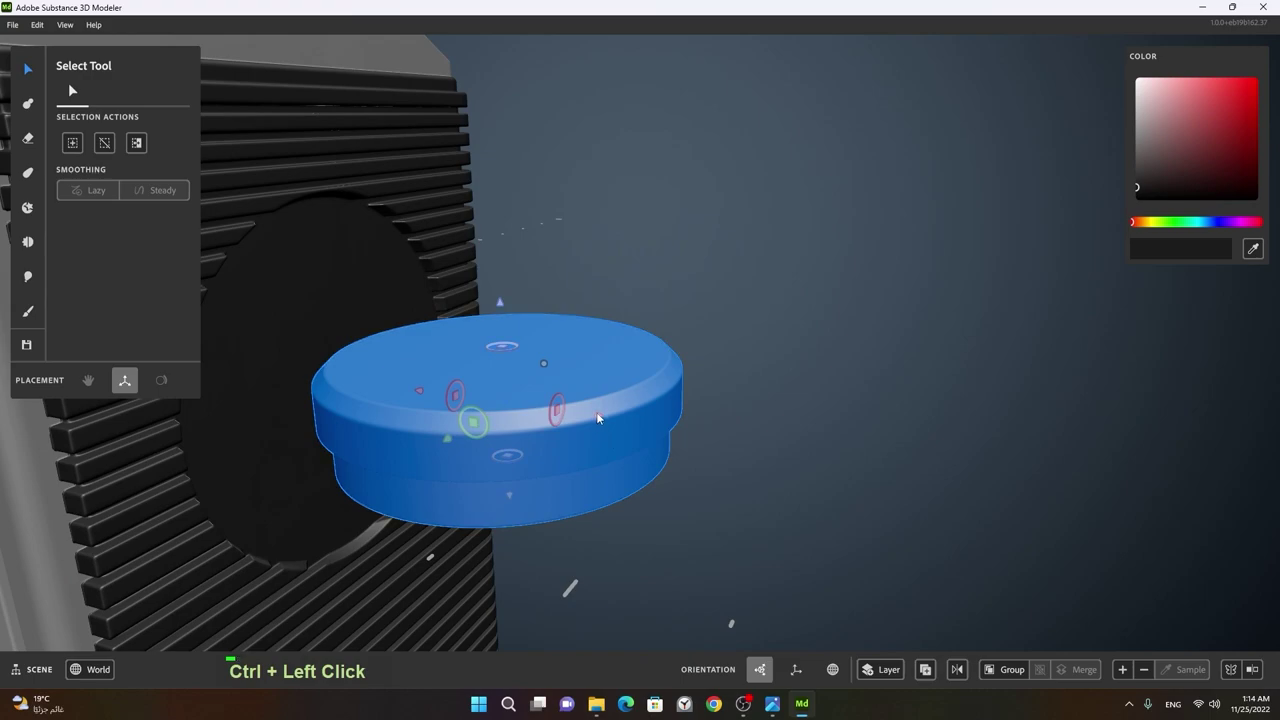
pyautogui.click(777, 444)
pyautogui.middleClick(877, 501)
# - Place a thin cylinder disc over the top face of the knob with the Clay Tool
pyautogui.click(746, 456)
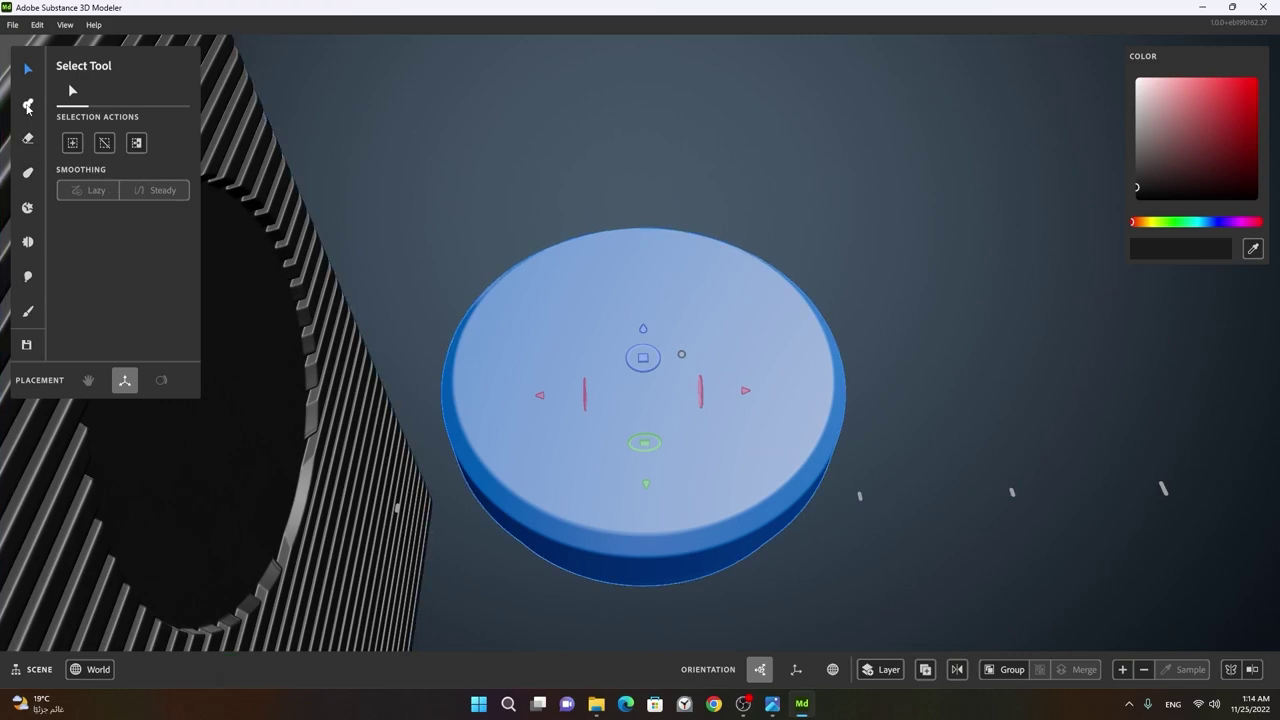
pyautogui.rightClick(750, 305)
pyautogui.middleClick(690, 296)
pyautogui.click(692, 361)
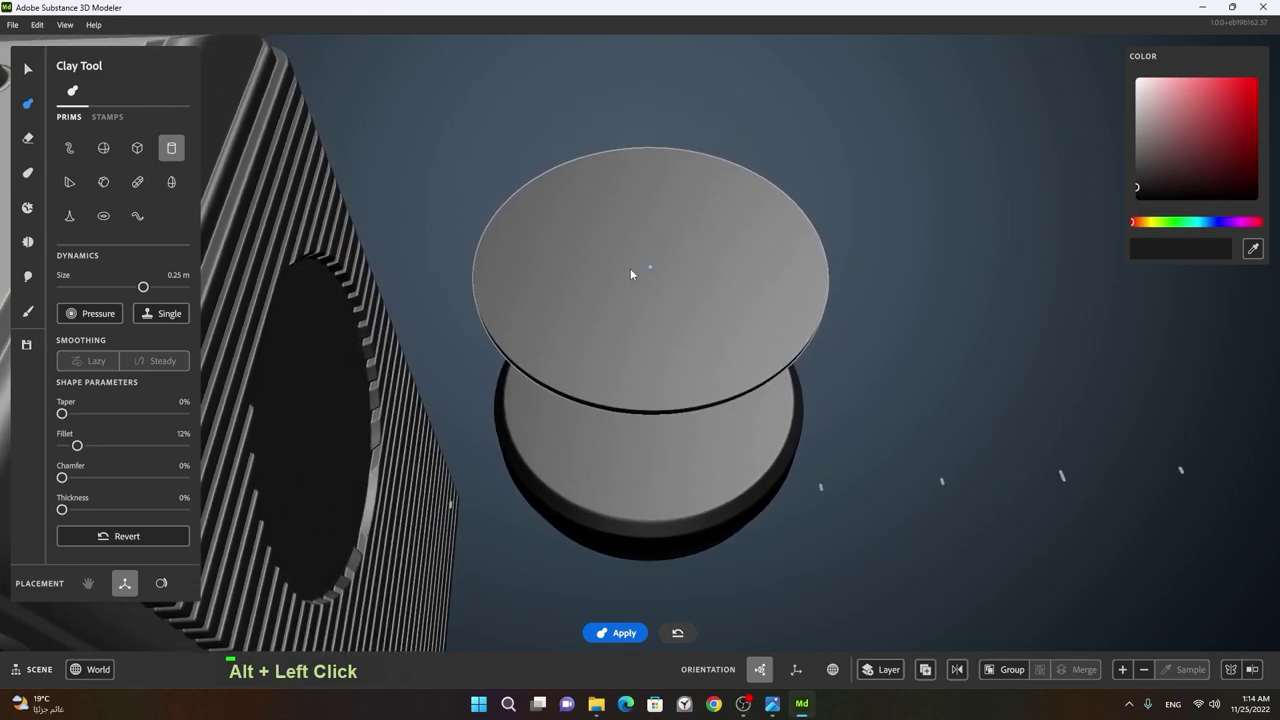
# - Place a cube bar with radial symmetry and move it onto the edge of the black knob
pyautogui.rightClick(876, 288)
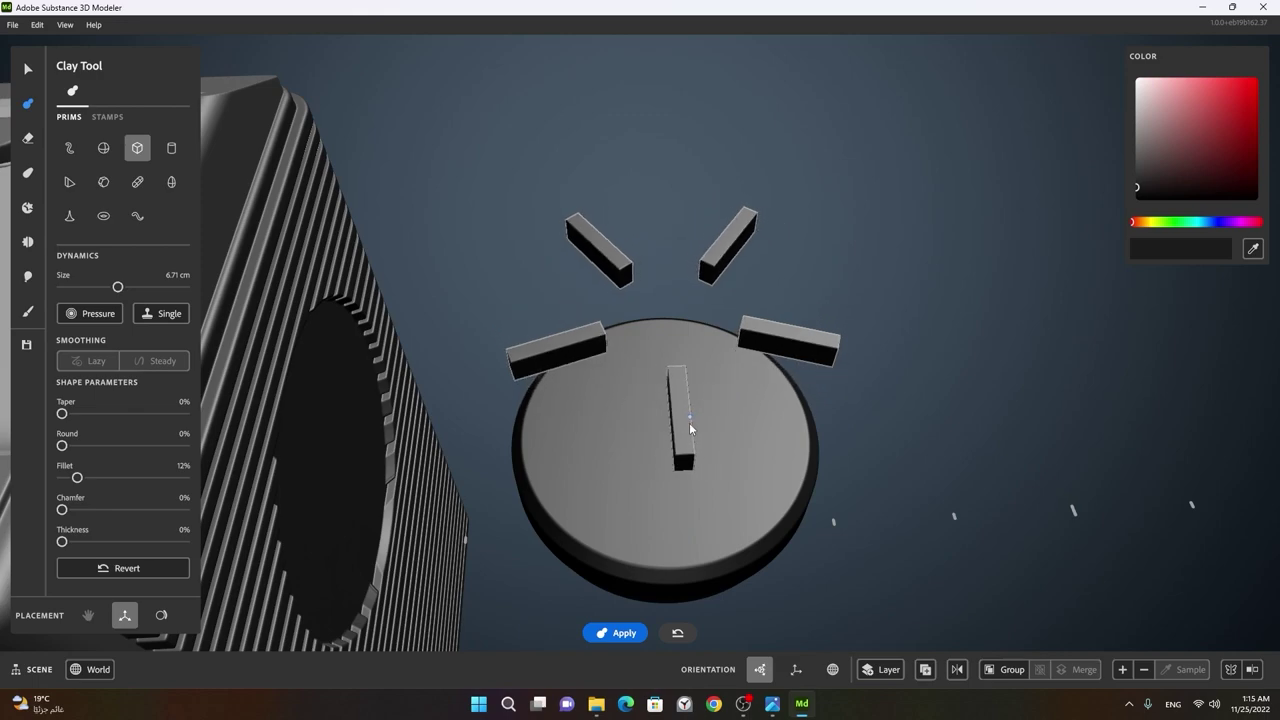
pyautogui.click(703, 464)
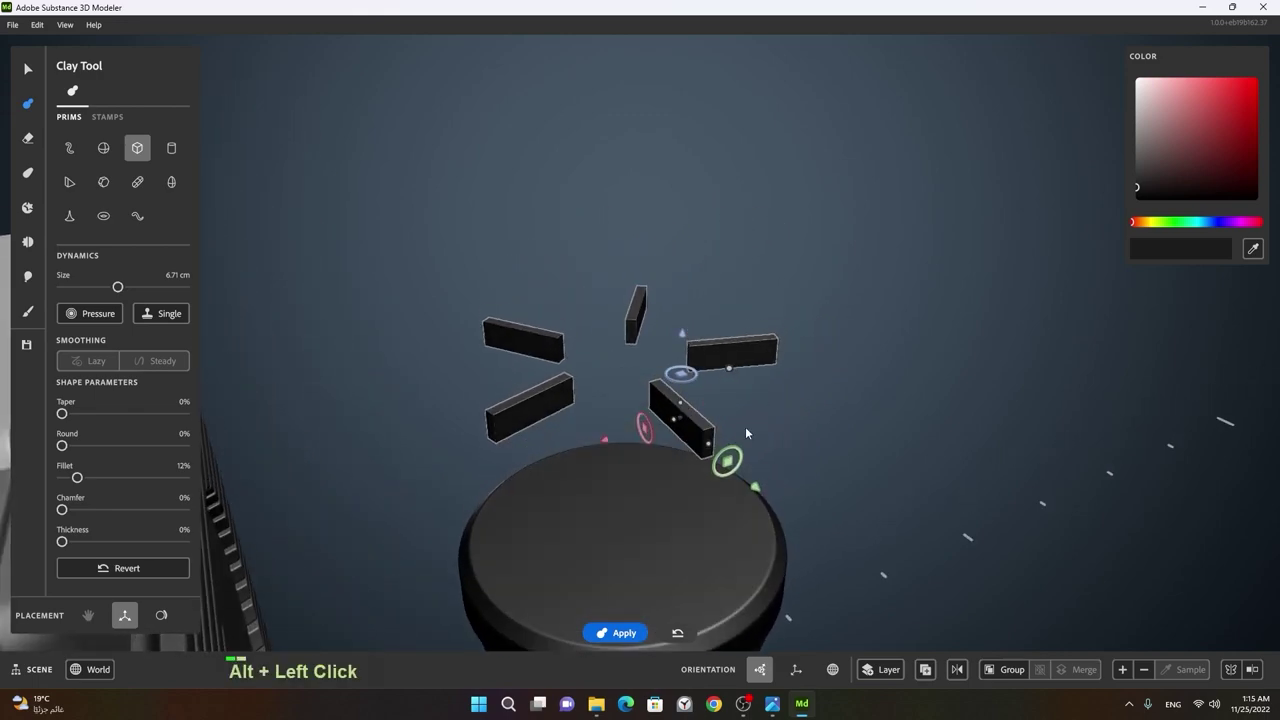
pyautogui.click(752, 579)
pyautogui.middleClick(765, 542)
pyautogui.rightClick(672, 422)
pyautogui.click(796, 432)
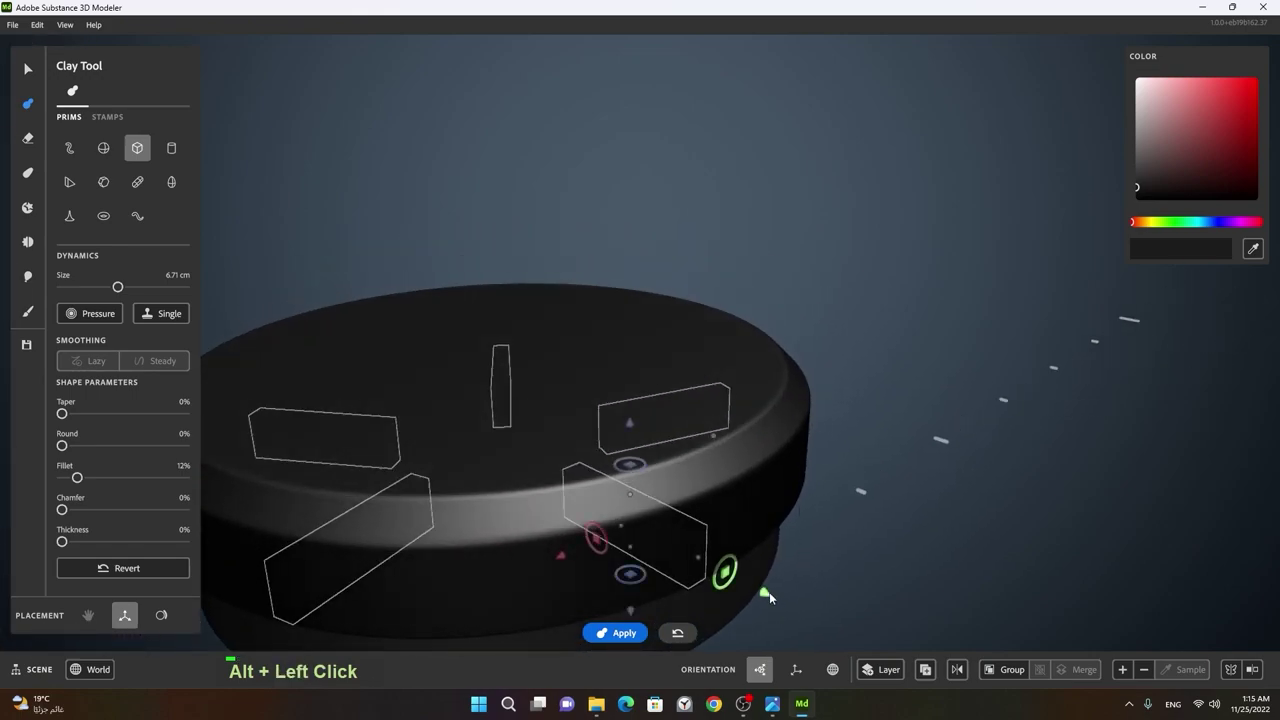
pyautogui.click(792, 603)
pyautogui.middleClick(760, 525)
pyautogui.click(764, 509)
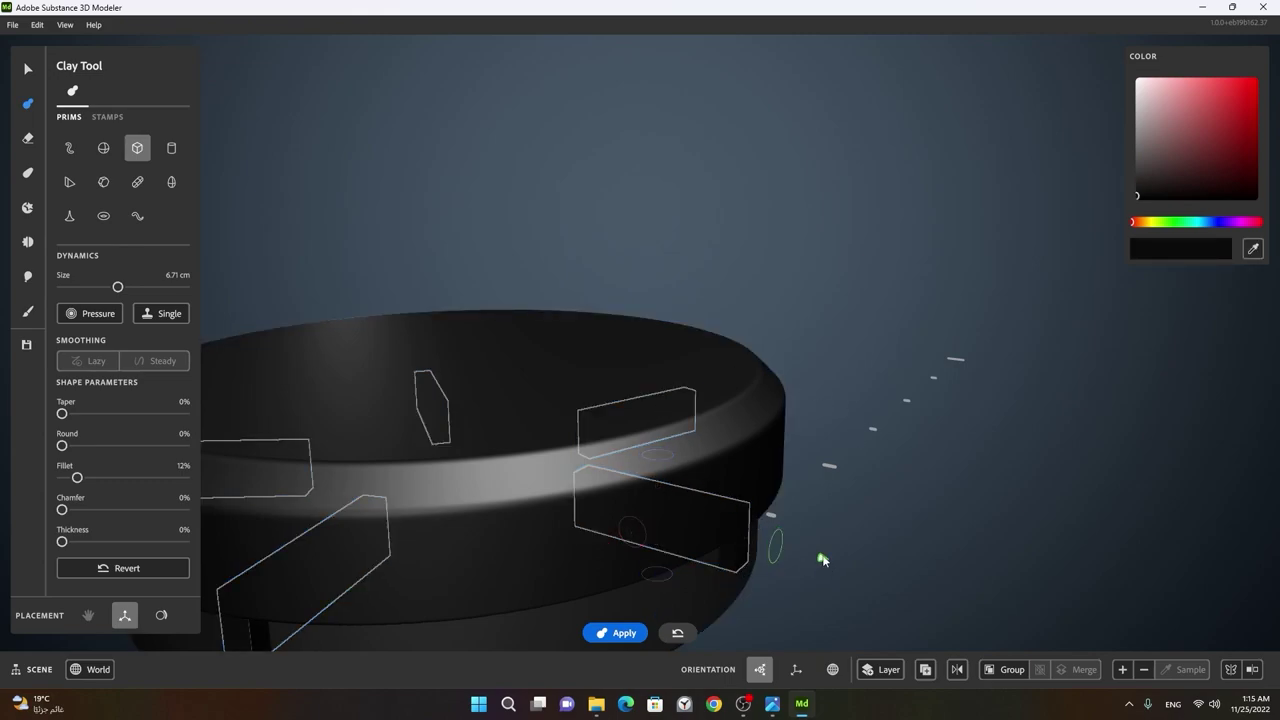
pyautogui.click(743, 572)
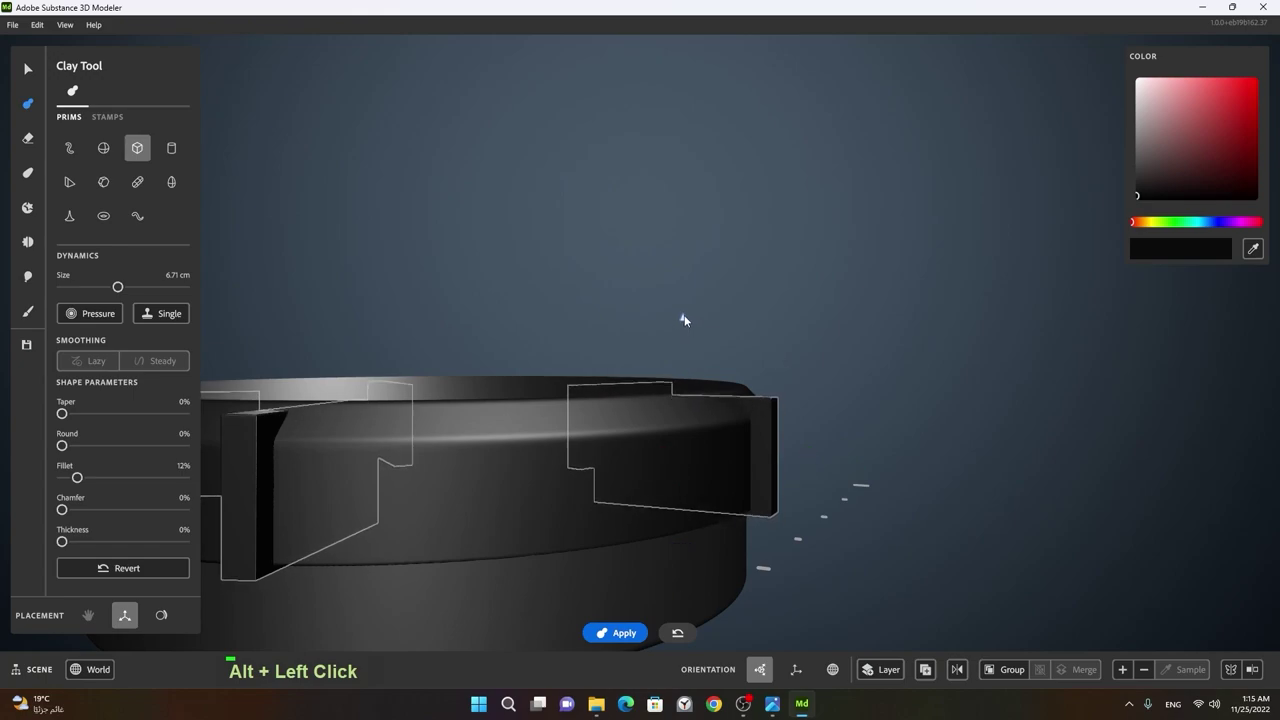
# - Raise the bar's Round to 51% so the radial copies become rounded grip ridges
pyautogui.click(705, 337)
pyautogui.rightClick(720, 506)
pyautogui.click(824, 494)
pyautogui.rightClick(806, 507)
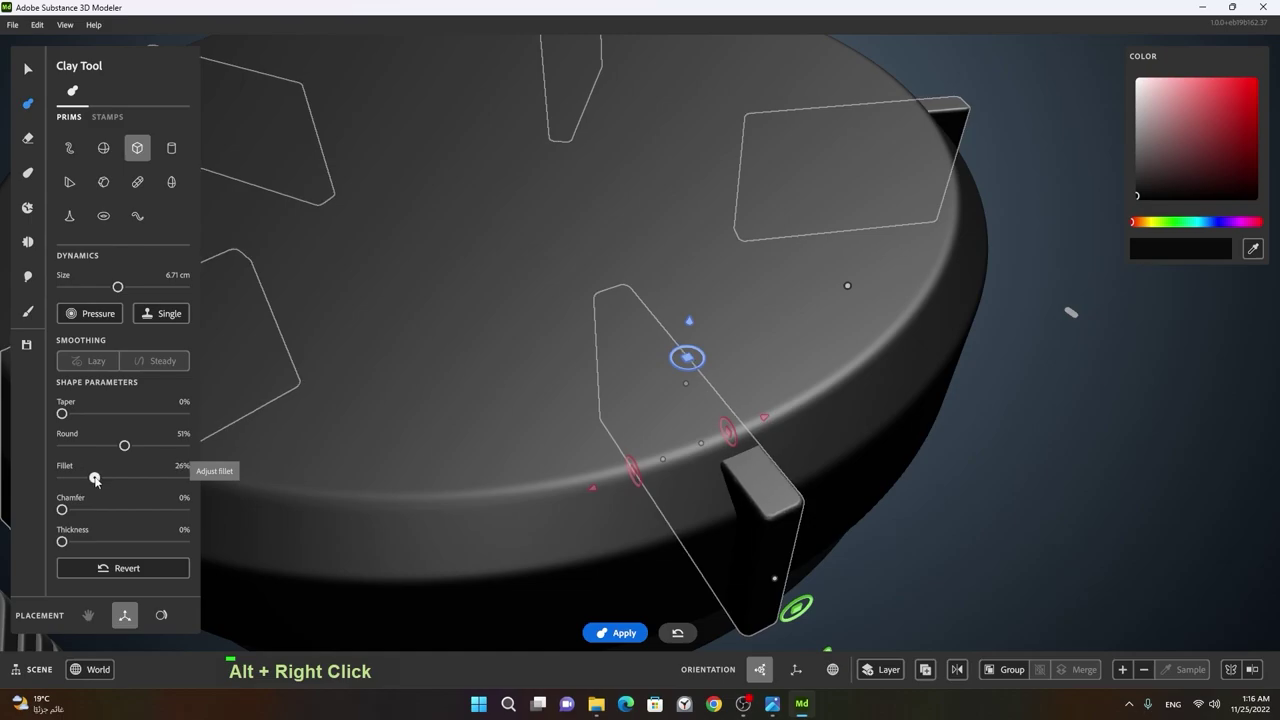
pyautogui.click(815, 466)
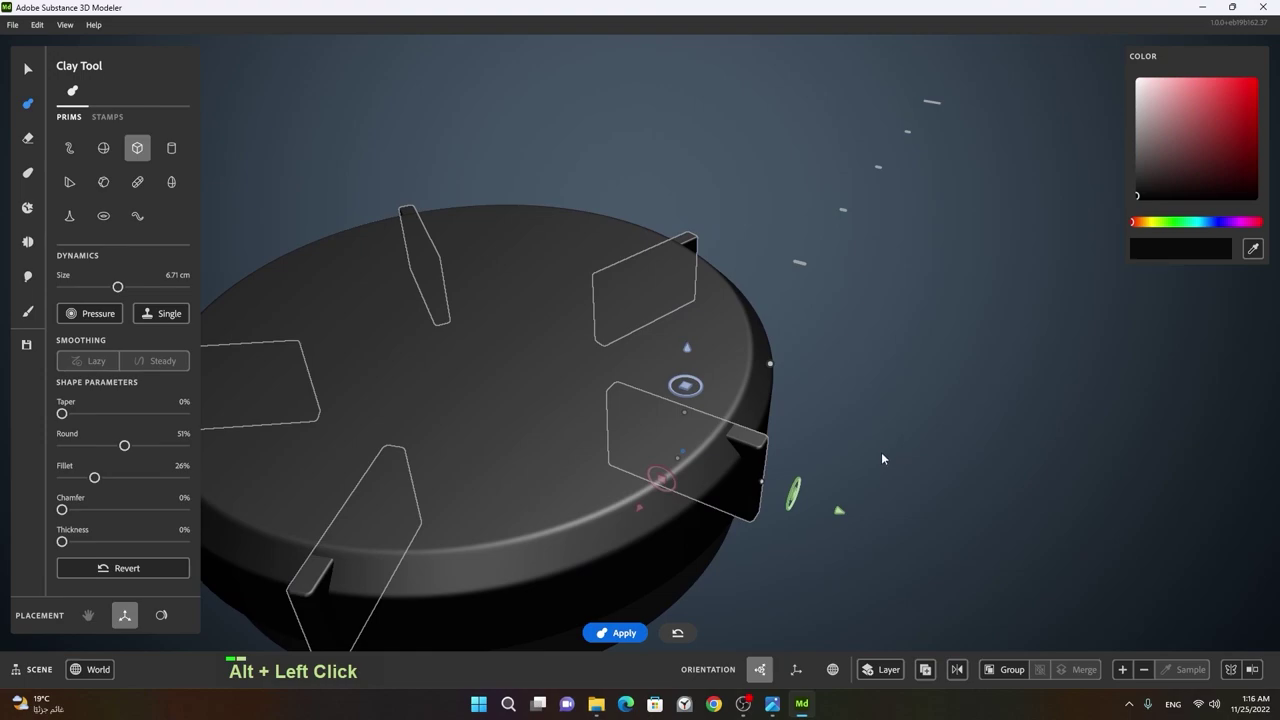
pyautogui.rightClick(886, 457)
pyautogui.click(905, 463)
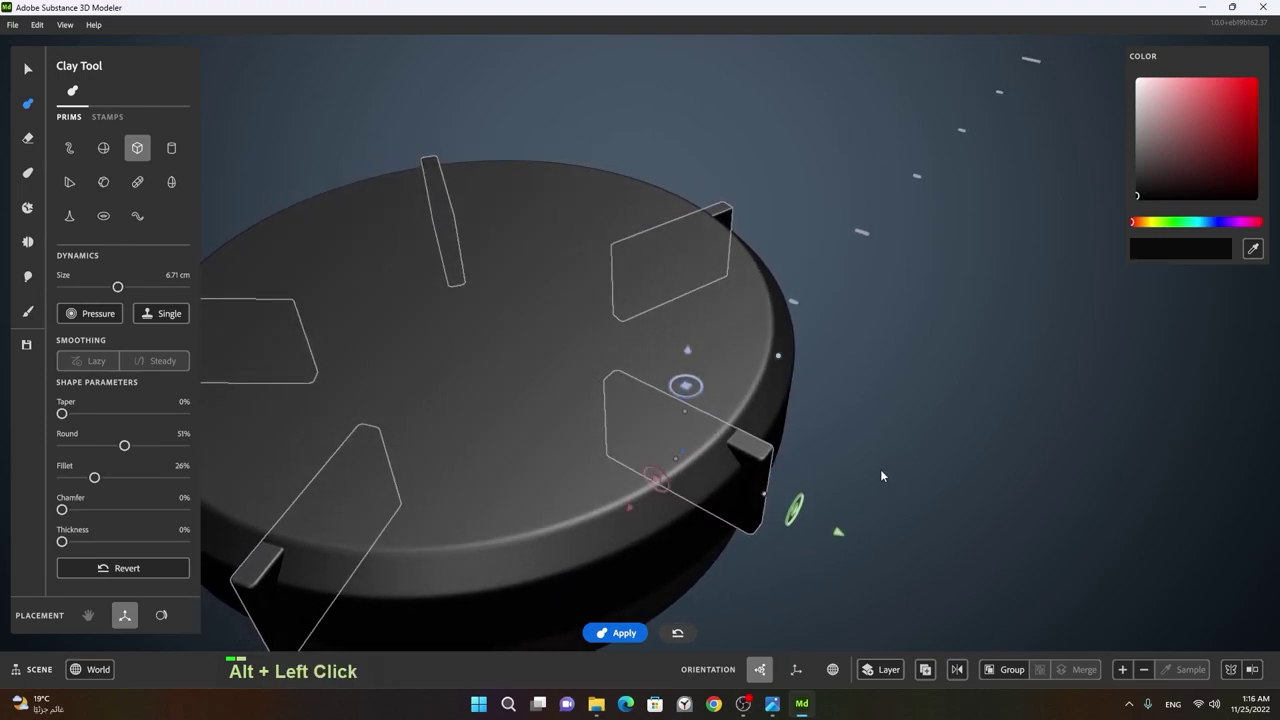
pyautogui.click(800, 549)
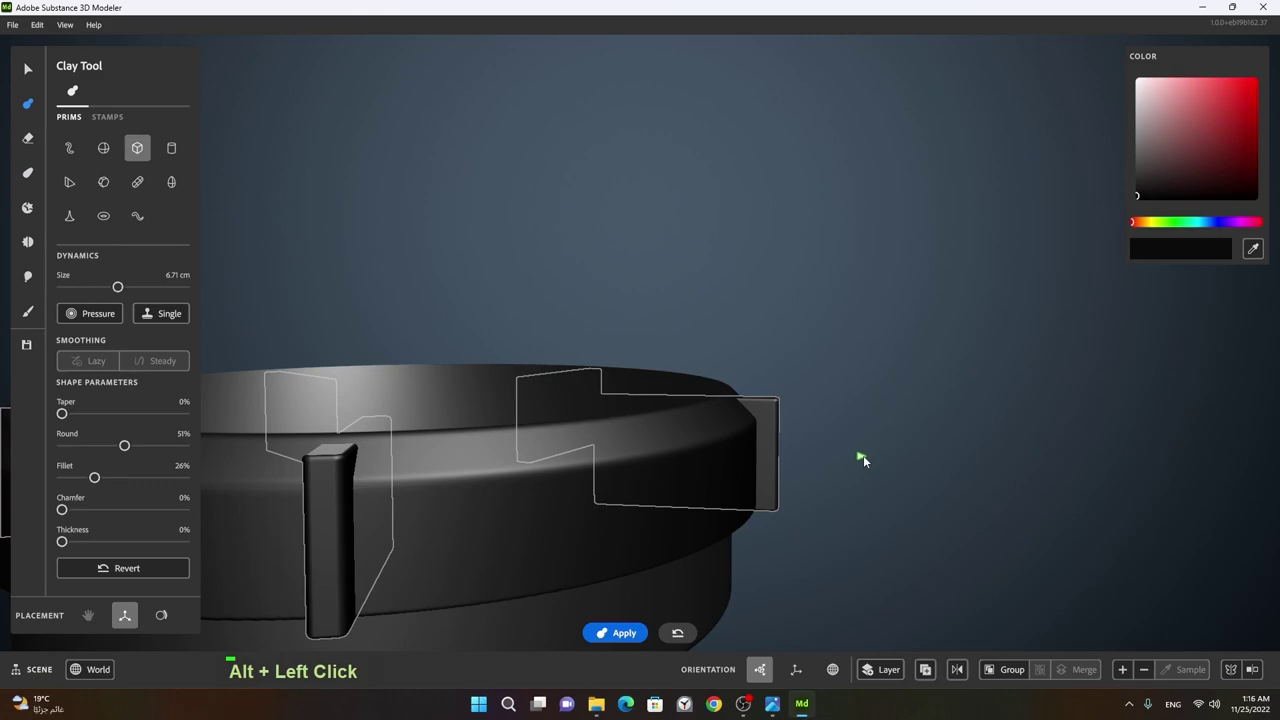
pyautogui.rightClick(776, 422)
# - Increase the radial symmetry amount so more bar copies ring the knob
pyautogui.doubleClick(908, 567)
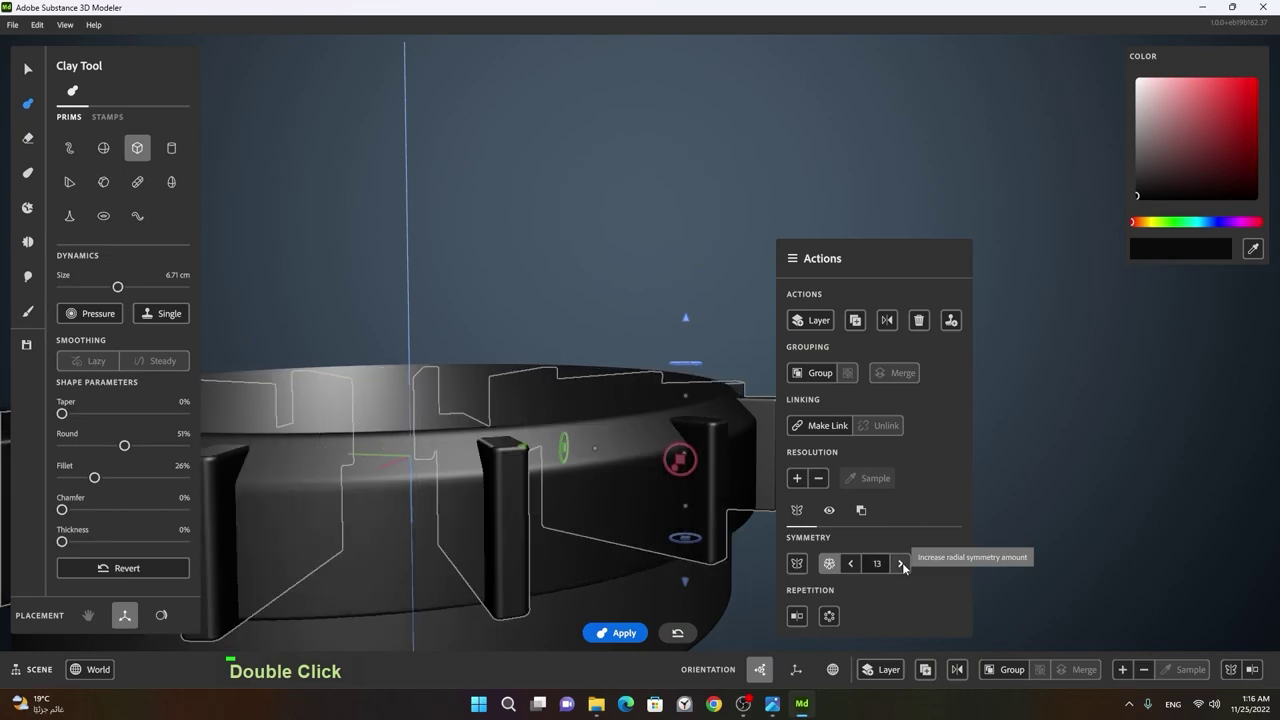
pyautogui.rightClick(673, 521)
pyautogui.click(624, 490)
pyautogui.rightClick(657, 503)
pyautogui.click(728, 503)
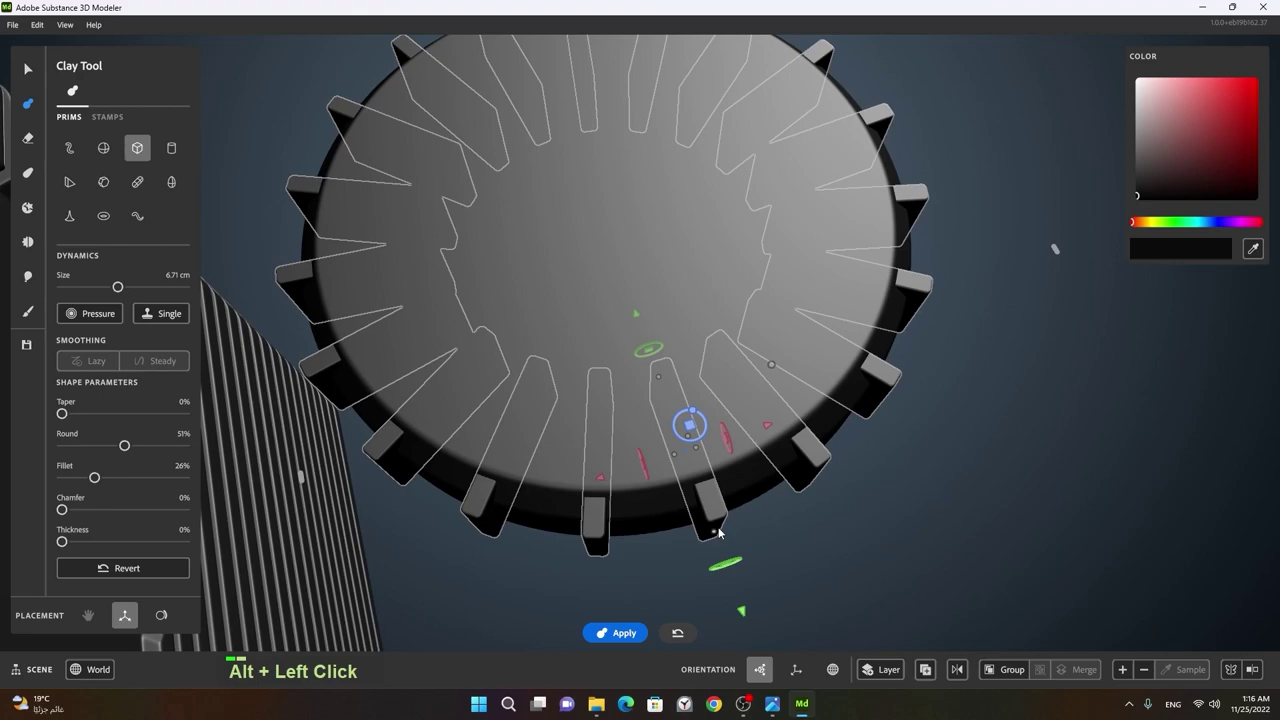
pyautogui.rightClick(720, 511)
# - Raise the radial copies to 73 to fill the rim and apply the ridges to the knob
pyautogui.doubleClick(853, 566)
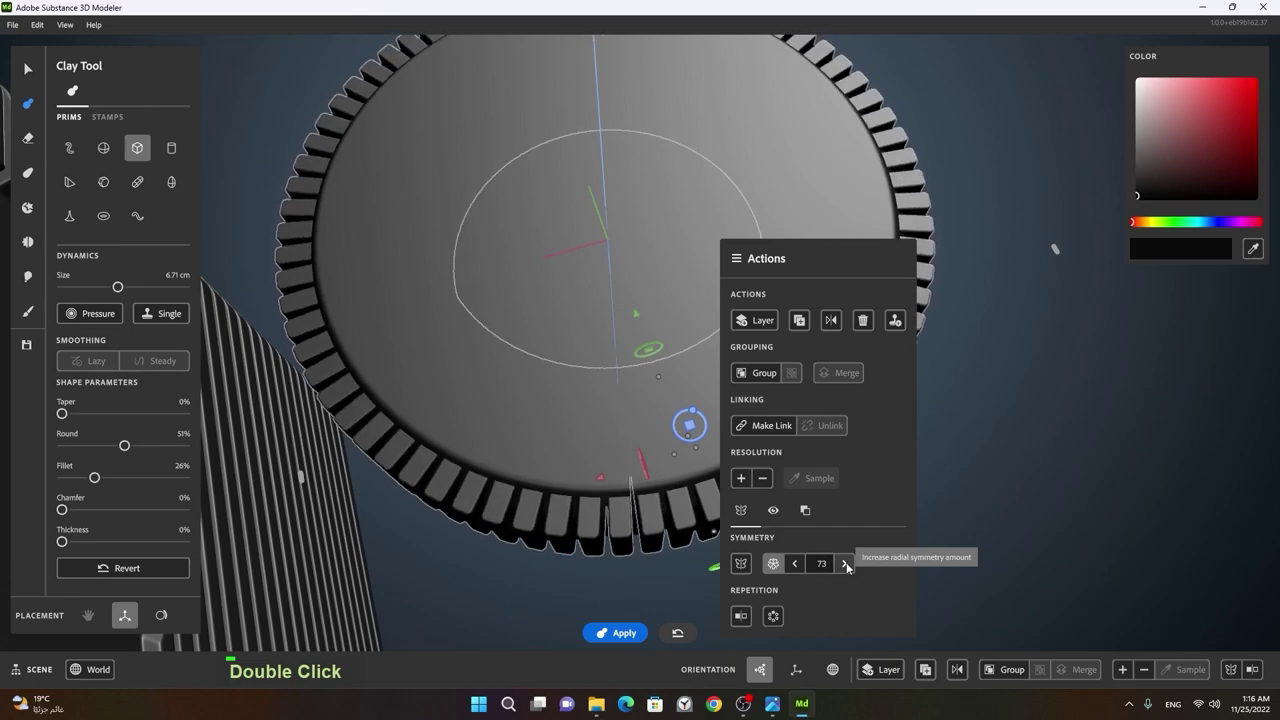
pyautogui.click(540, 567)
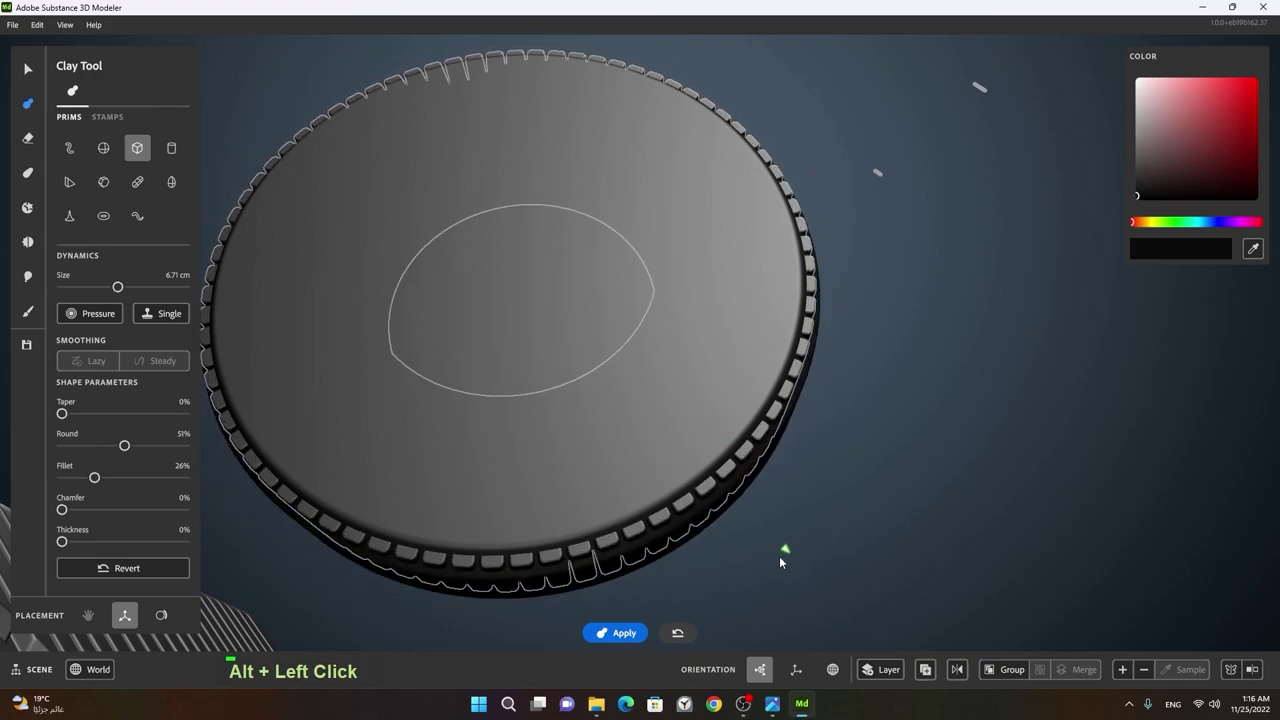
pyautogui.click(780, 570)
pyautogui.rightClick(780, 462)
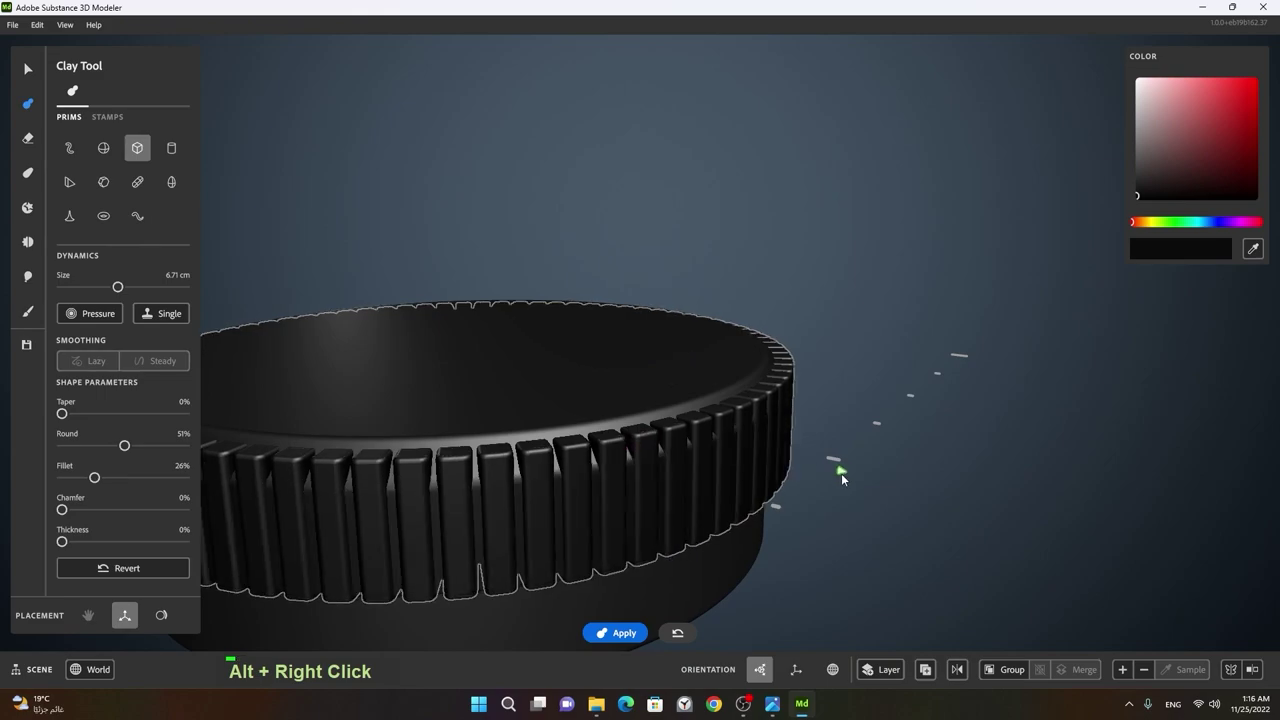
pyautogui.click(792, 500)
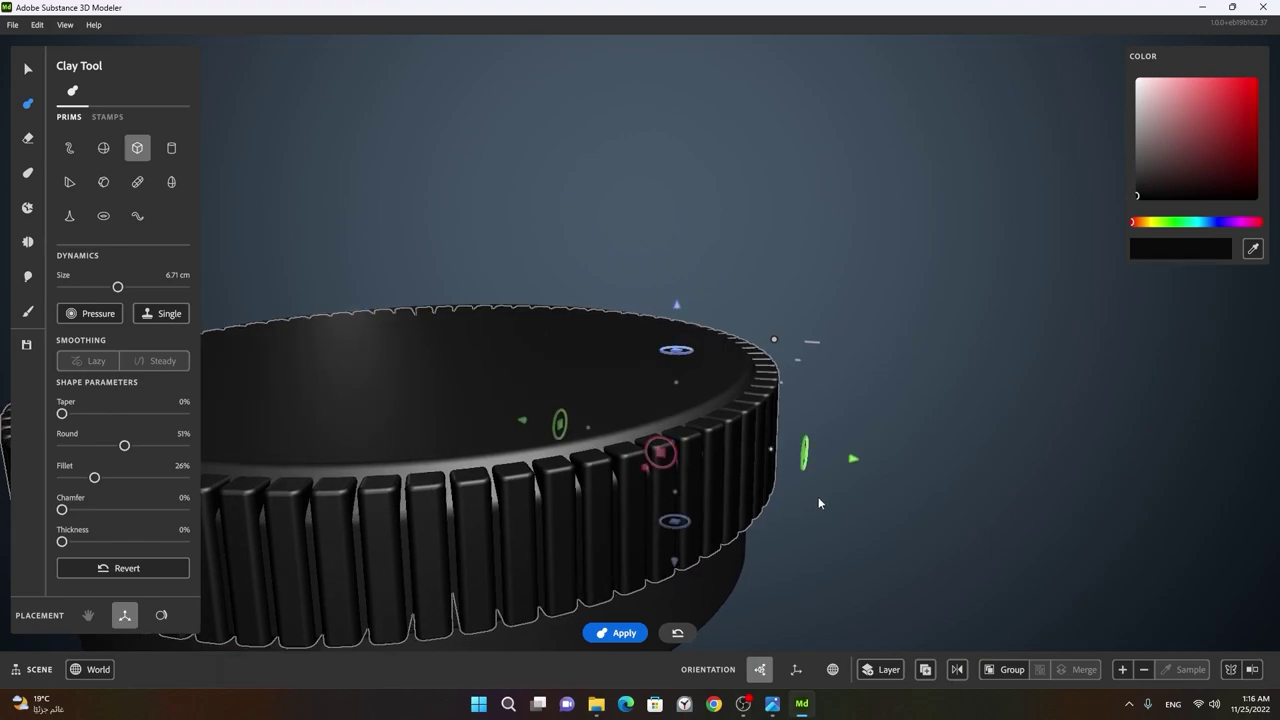
pyautogui.press('space')
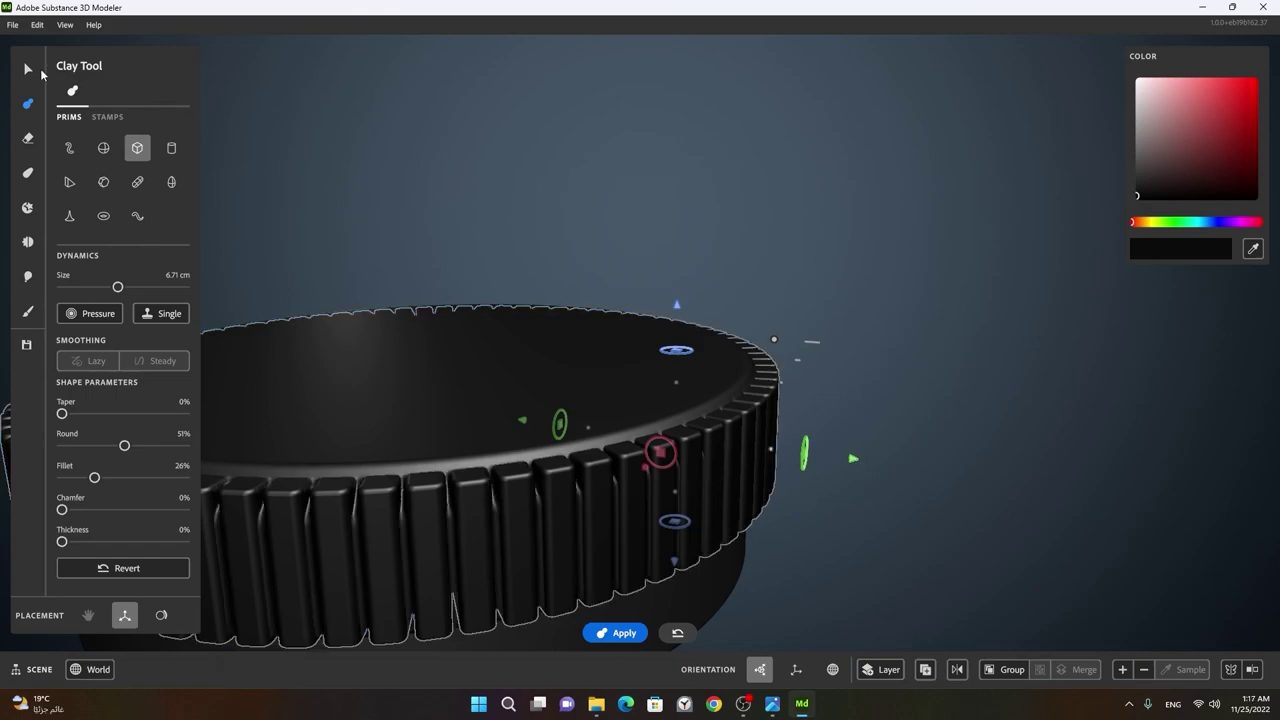
# - Select the ridged knob with the Select Tool and orbit to inspect it beside the boombox
pyautogui.click(813, 404)
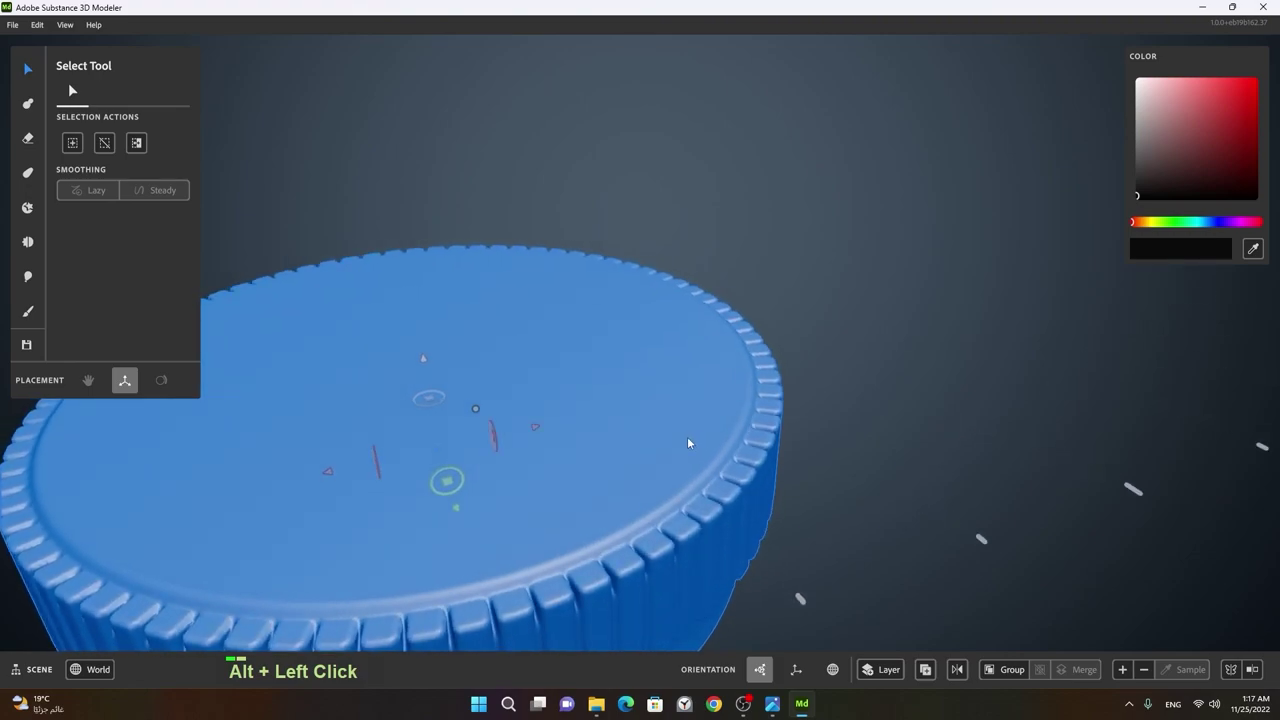
pyautogui.rightClick(759, 428)
pyautogui.click(692, 440)
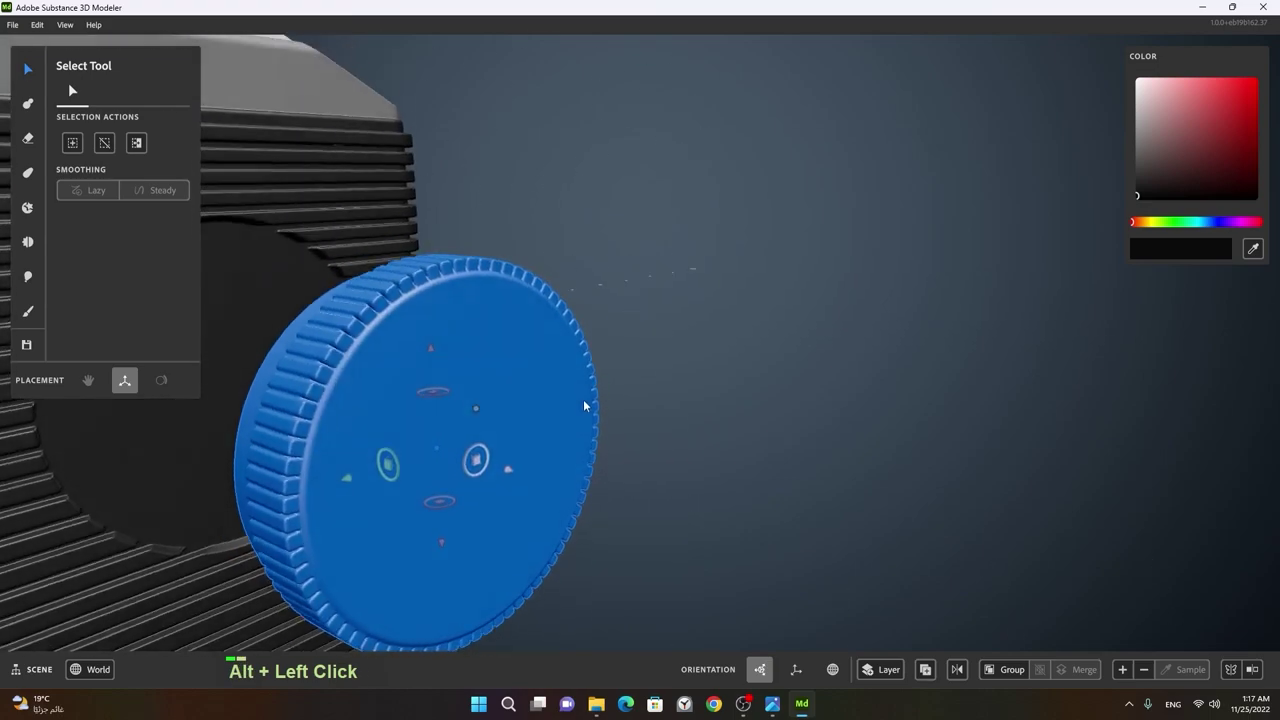
pyautogui.middleClick(646, 419)
# - Start a Clay Tool cylinder with 100% Taper and thickness as a hollow tube
pyautogui.click(659, 402)
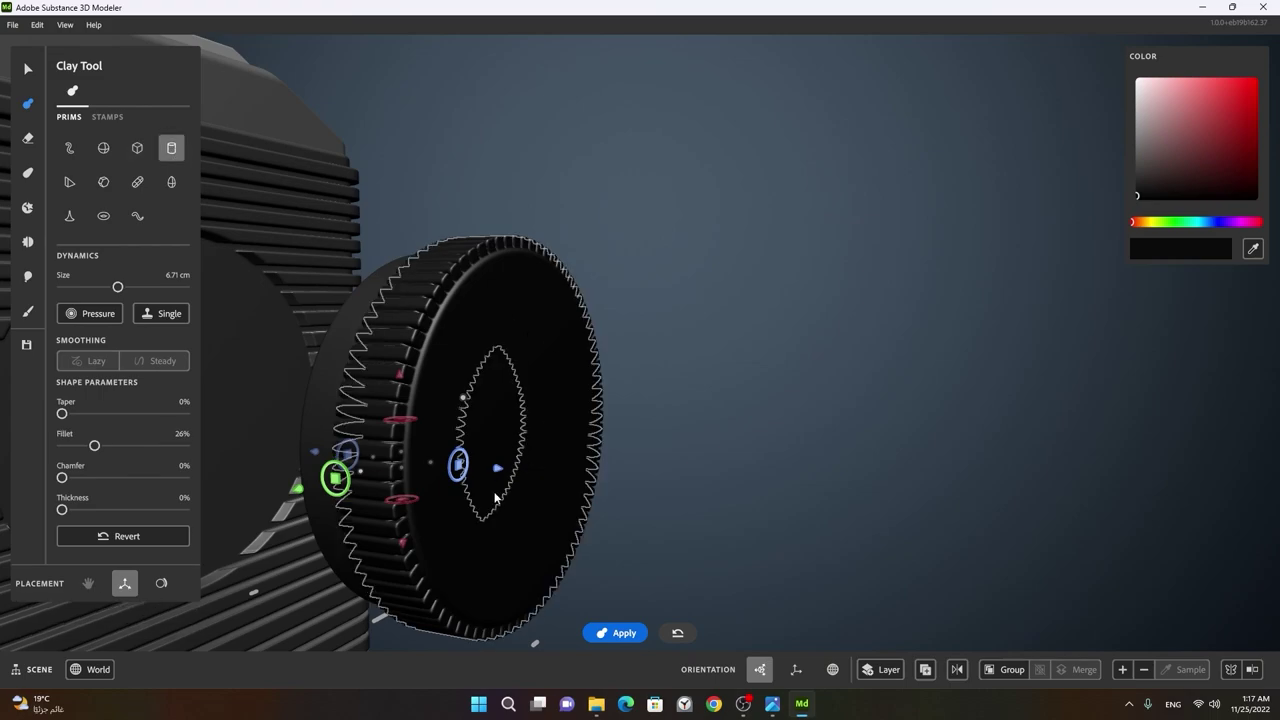
pyautogui.rightClick(502, 507)
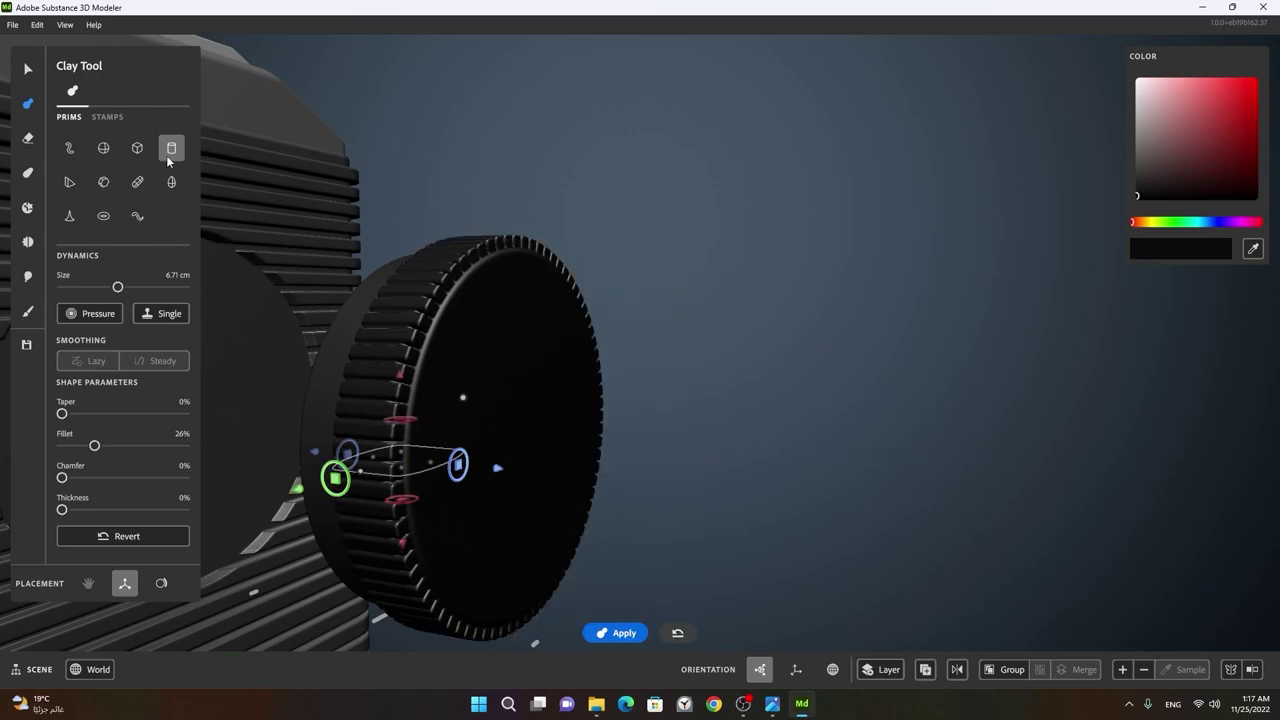
pyautogui.click(558, 449)
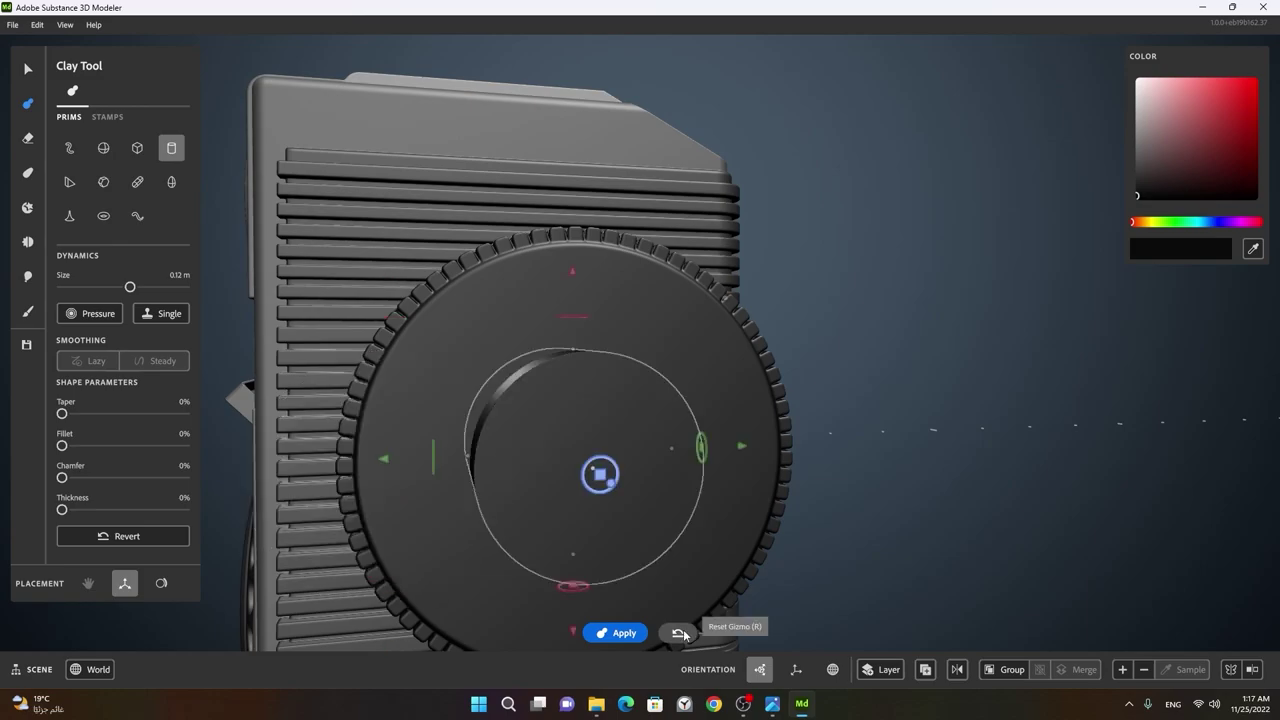
pyautogui.click(508, 467)
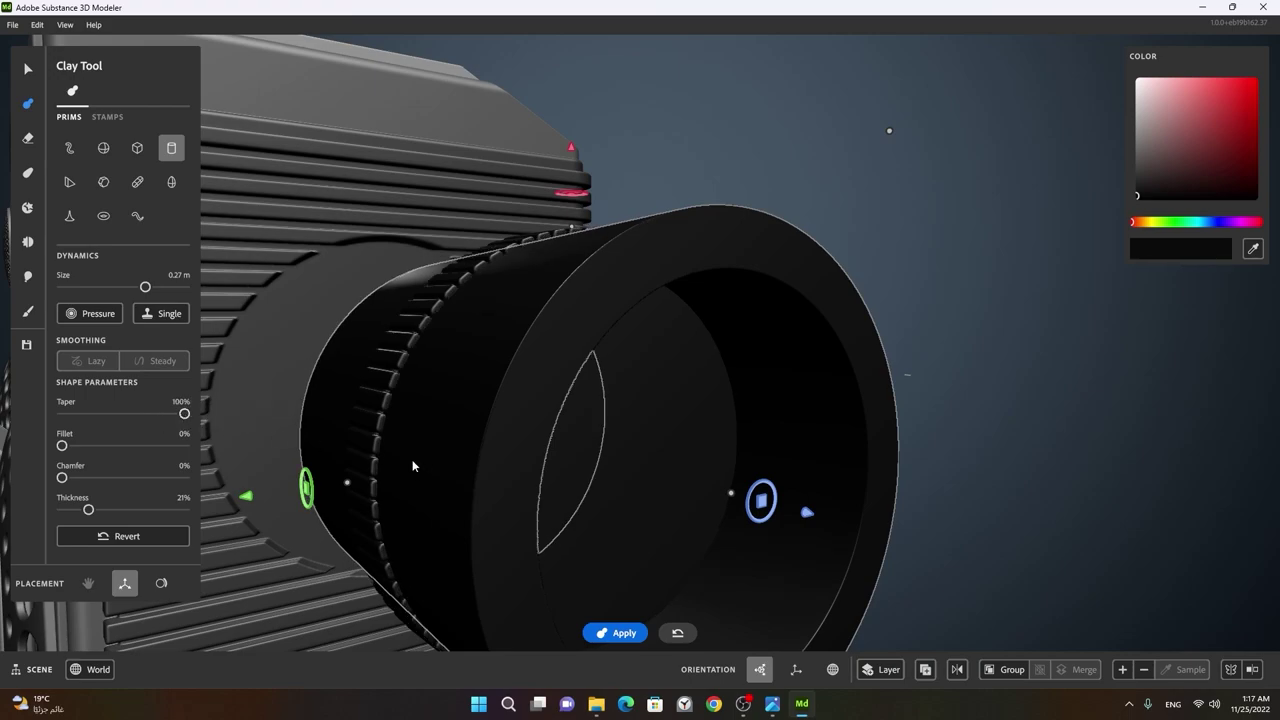
# - Stretch and scale the hollow tube so it surrounds the ridged knob
pyautogui.rightClick(674, 436)
pyautogui.click(540, 472)
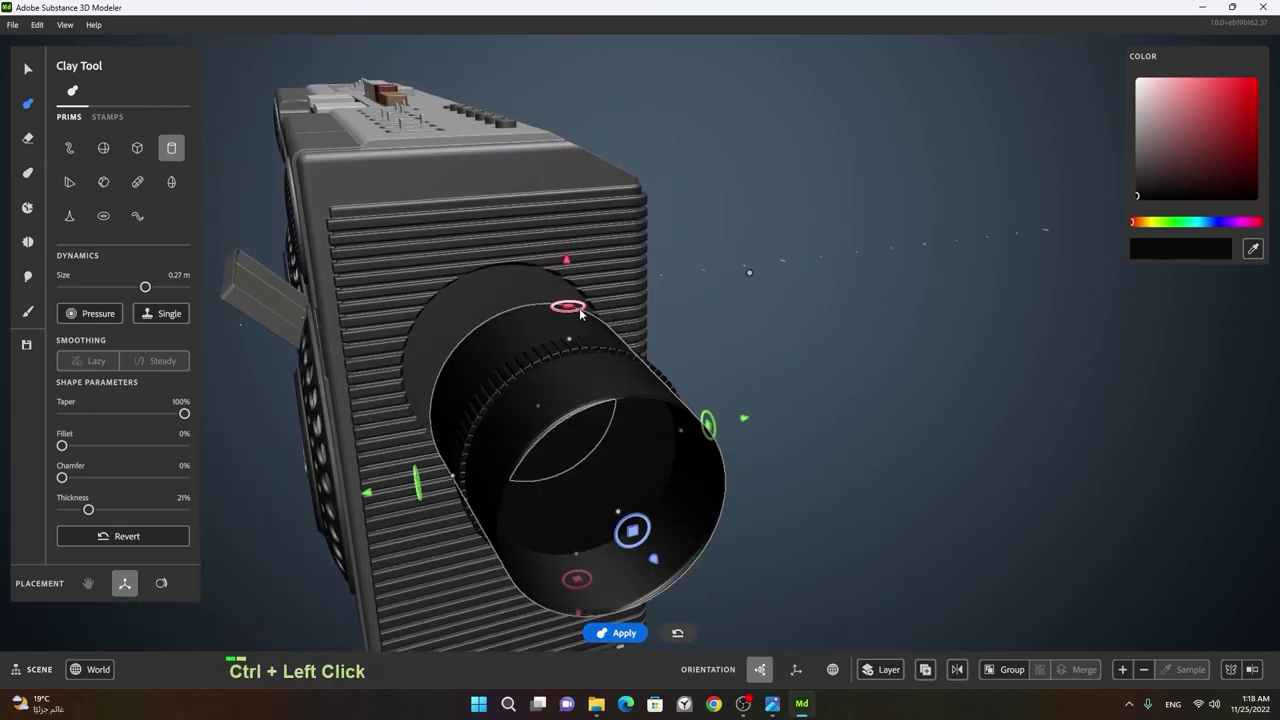
pyautogui.click(560, 465)
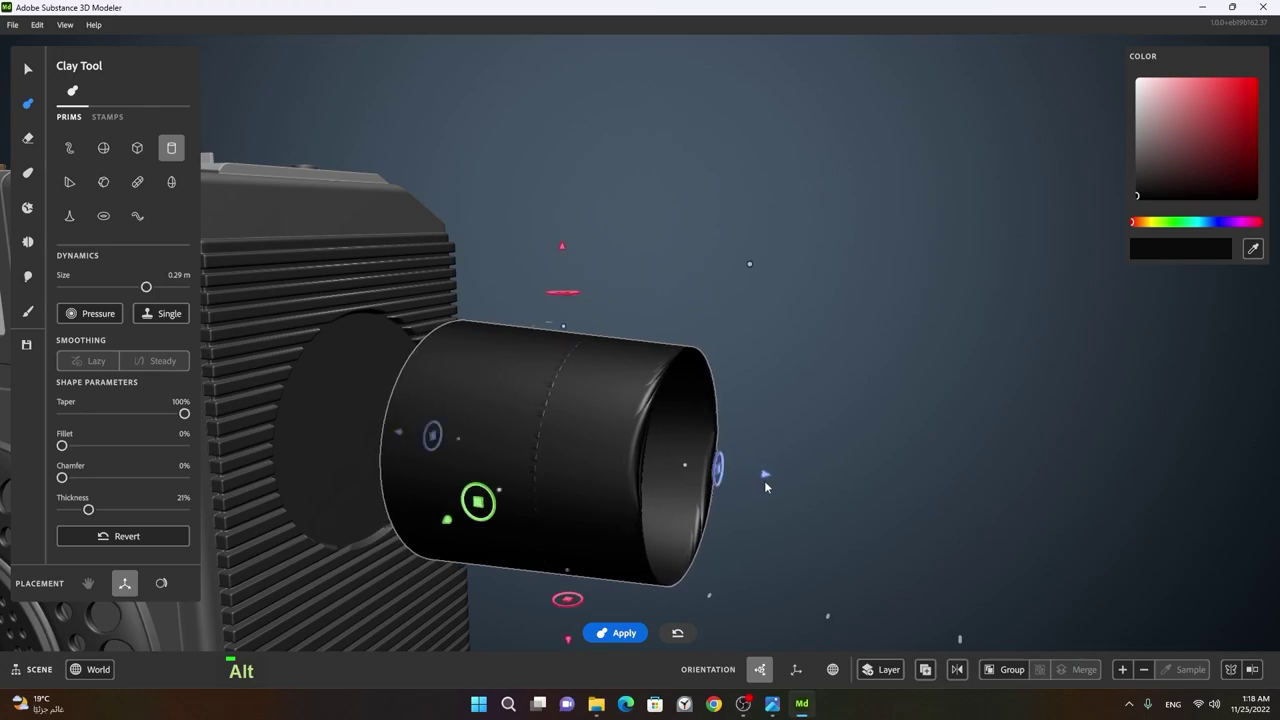
# - Turn the tube into an Erase shape and apply the cut, carving the knob to a thin ridged ring
pyautogui.click(807, 504)
pyautogui.rightClick(682, 502)
pyautogui.click(787, 483)
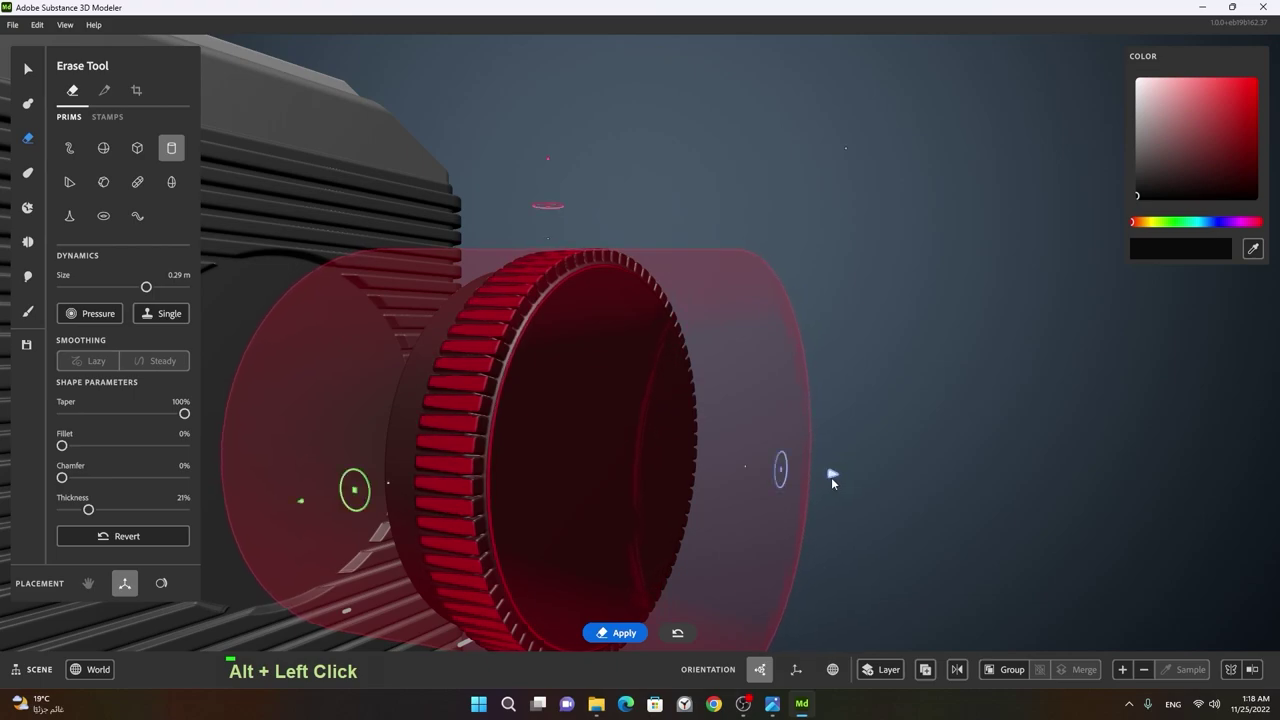
pyautogui.press('space')
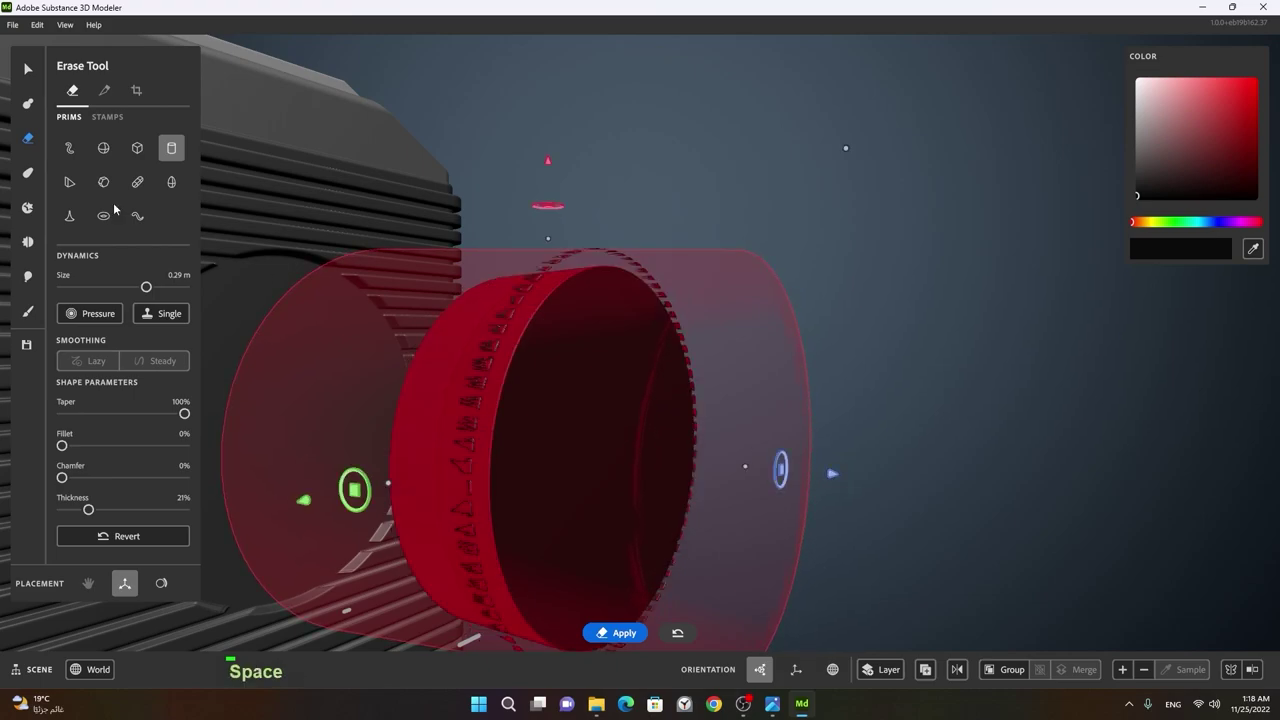
pyautogui.click(798, 454)
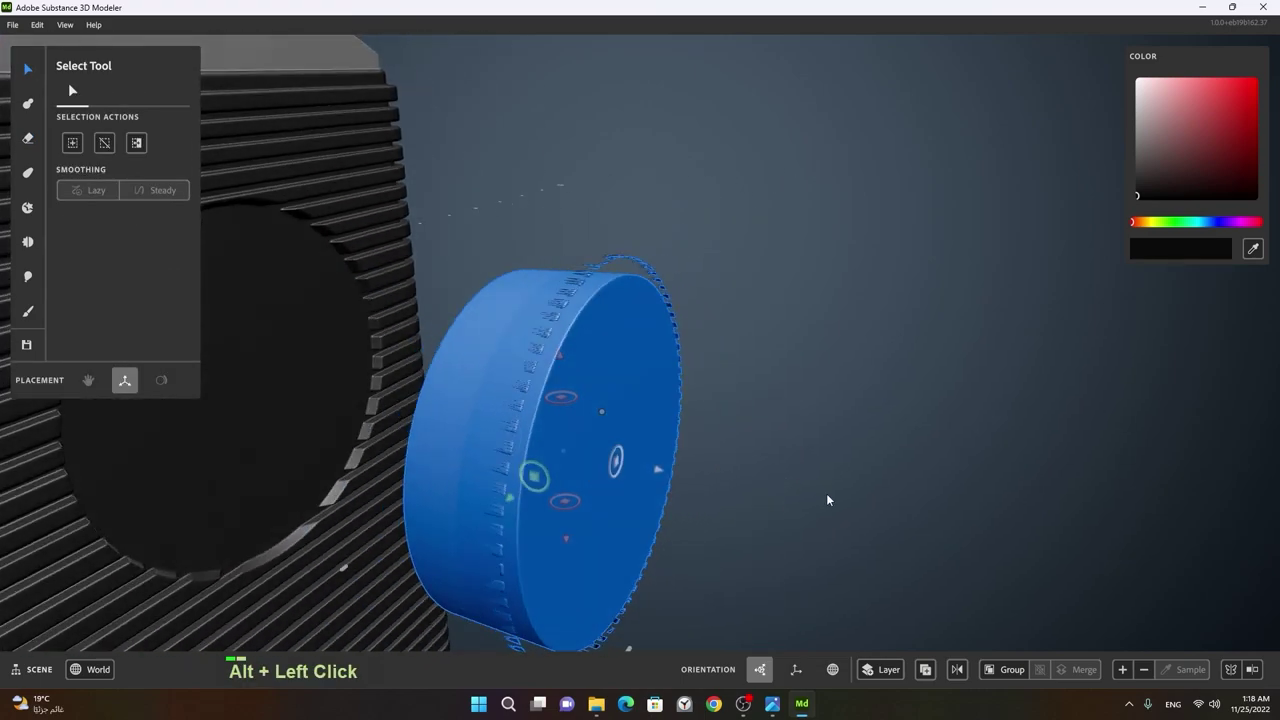
# - Undo the cut so the knob is whole, with the erasing tube enlarged to 0.32 m
pyautogui.click(858, 472)
pyautogui.press('ctrl+z')
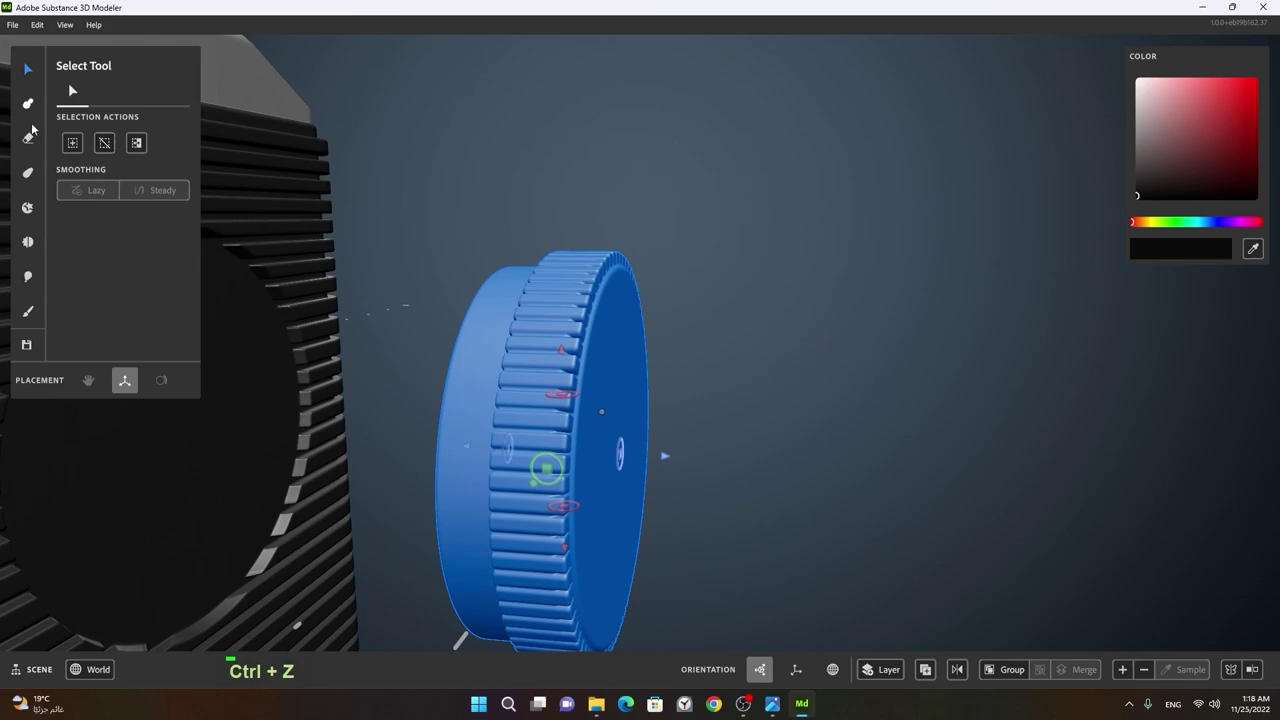
pyautogui.press('ctrl+z')
# - Shape the knob with a 62% Taper clay cylinder and reposition the erasing tube around its rim
pyautogui.click(788, 457)
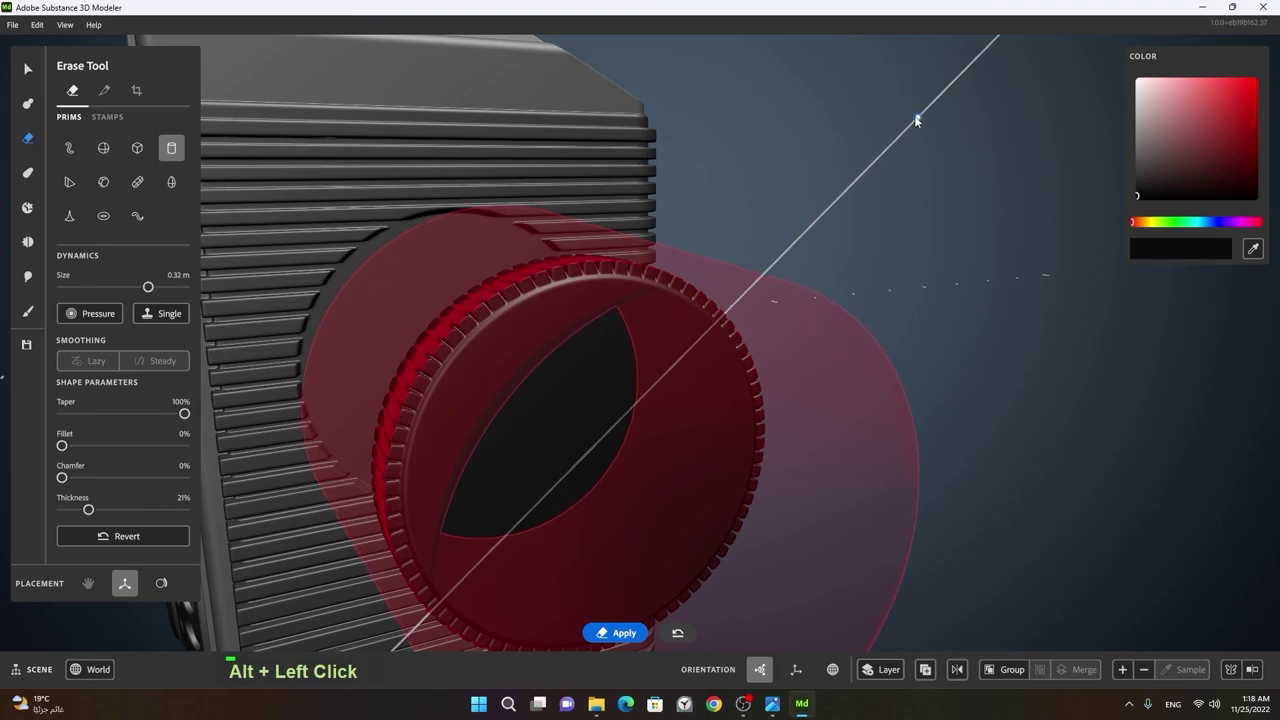
pyautogui.click(778, 325)
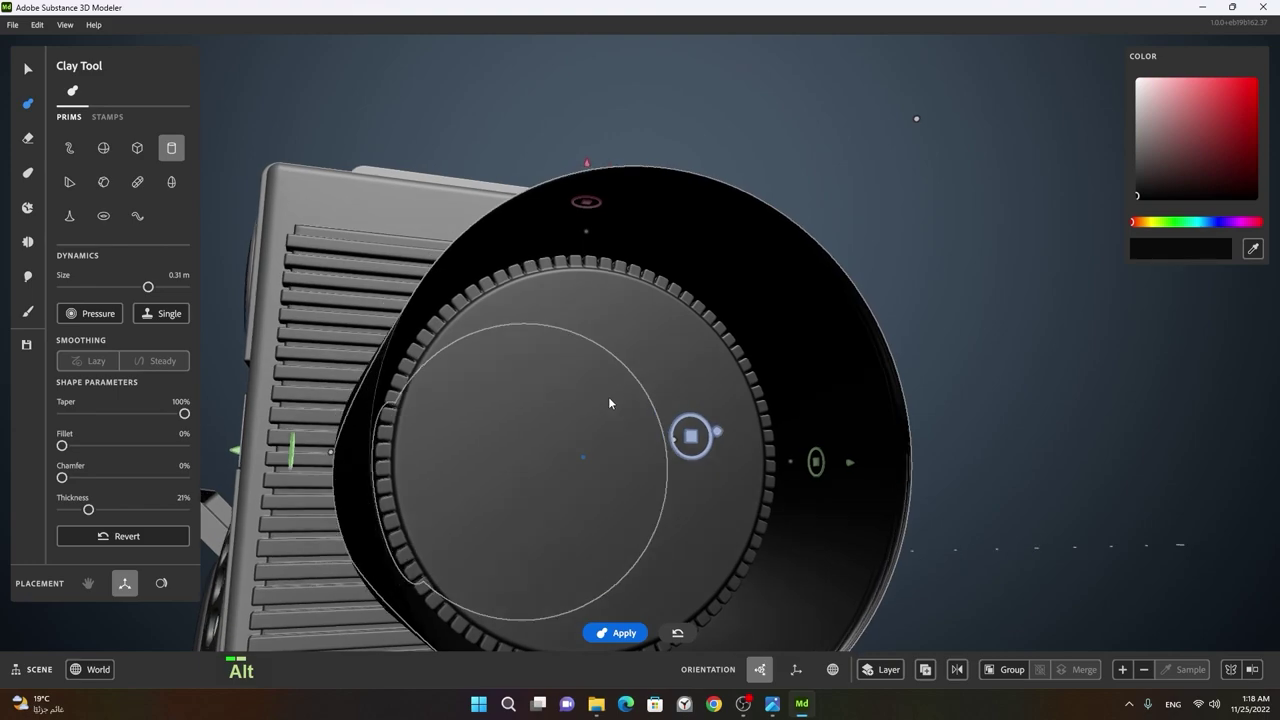
pyautogui.rightClick(438, 385)
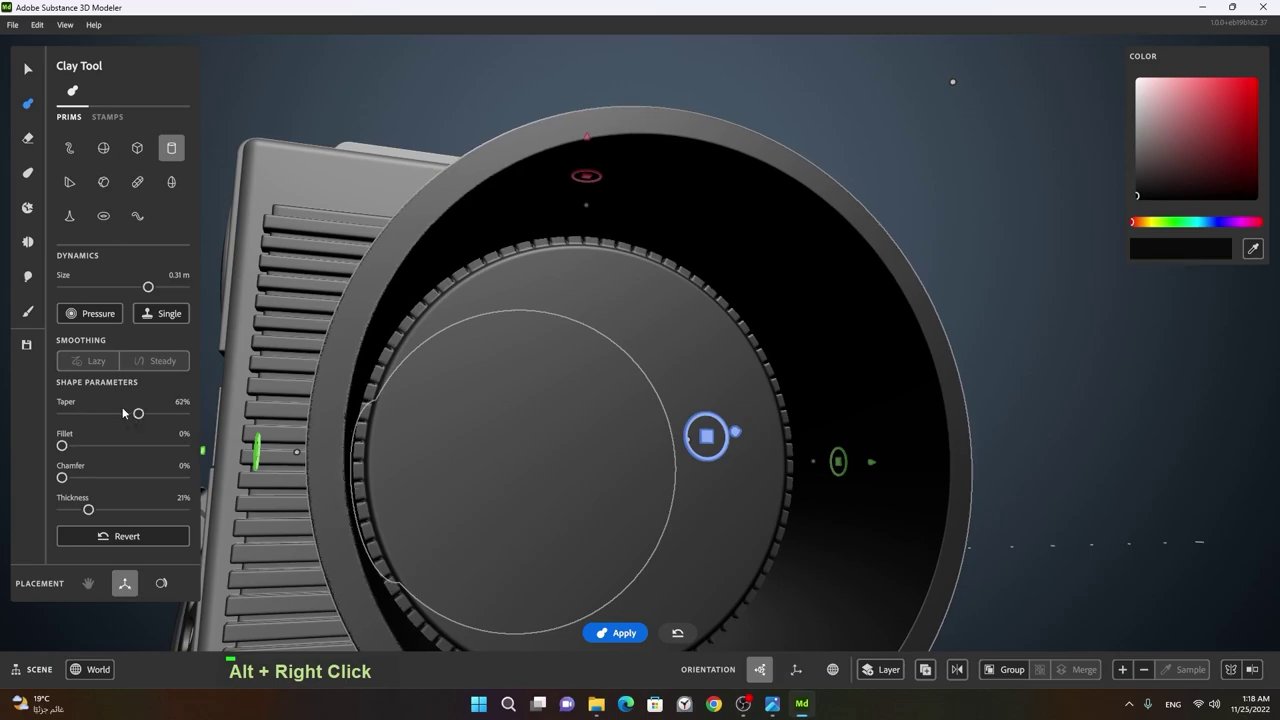
pyautogui.click(413, 400)
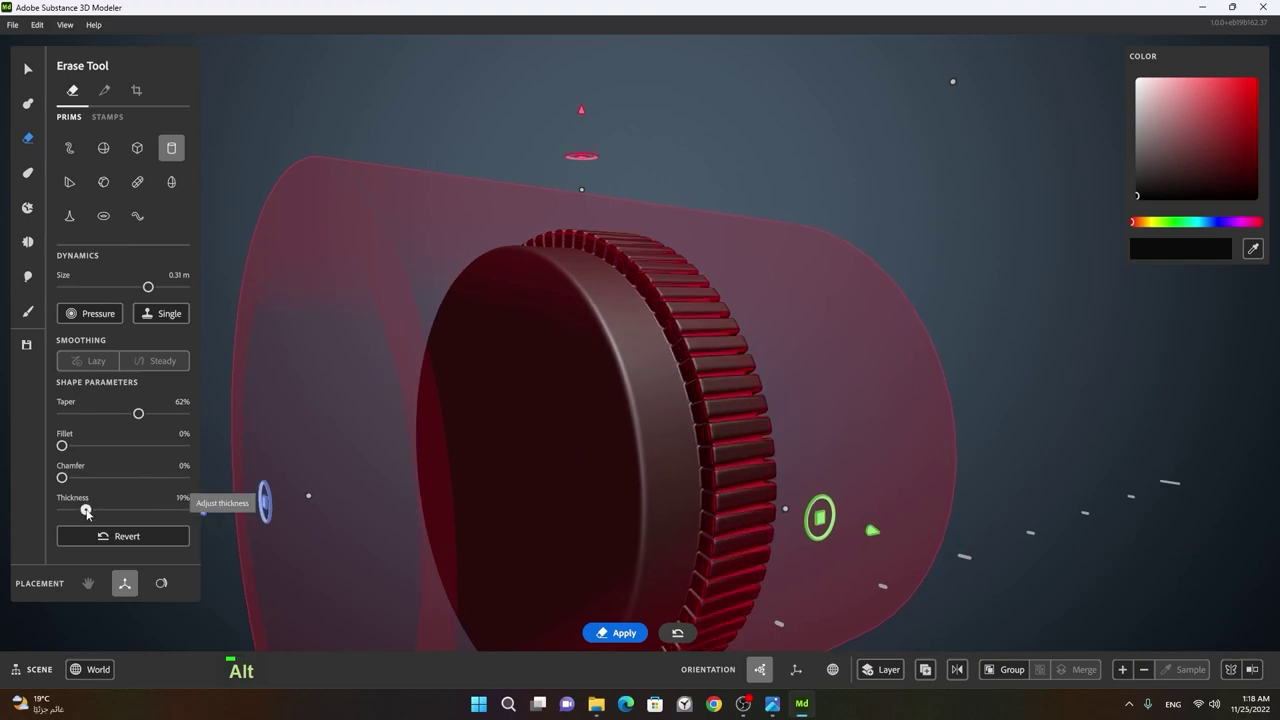
pyautogui.click(795, 414)
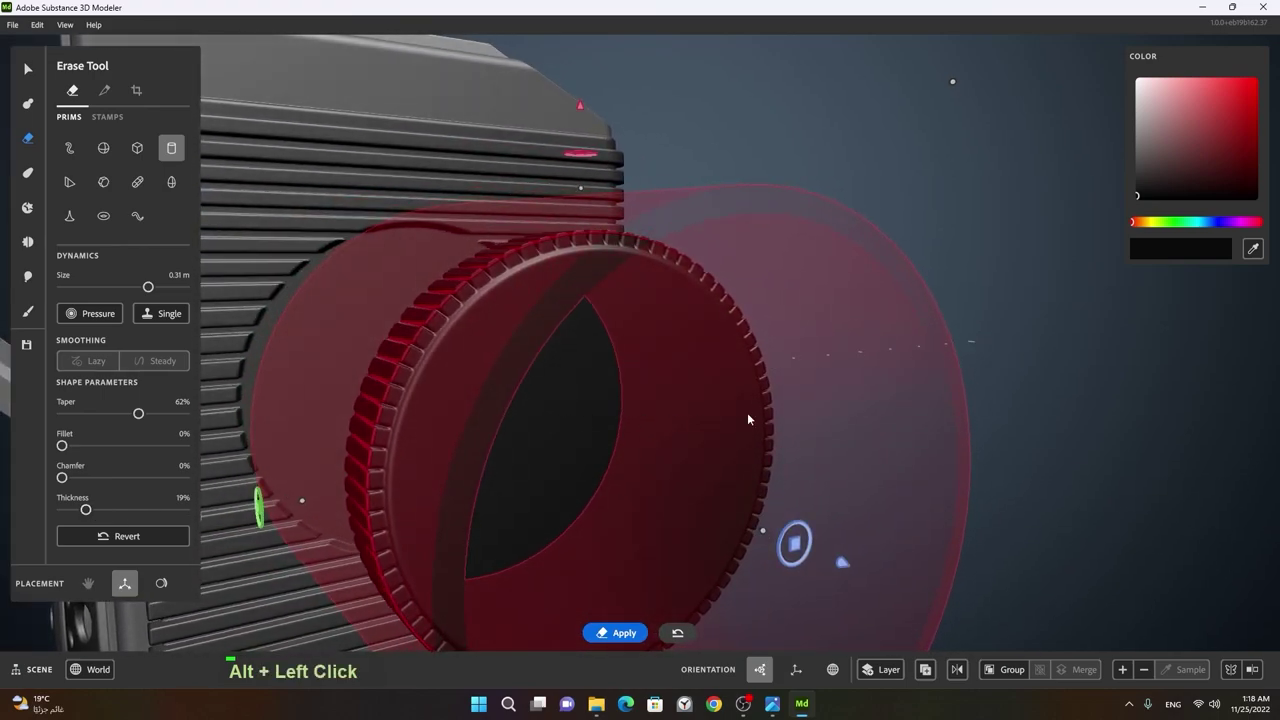
pyautogui.press('space')
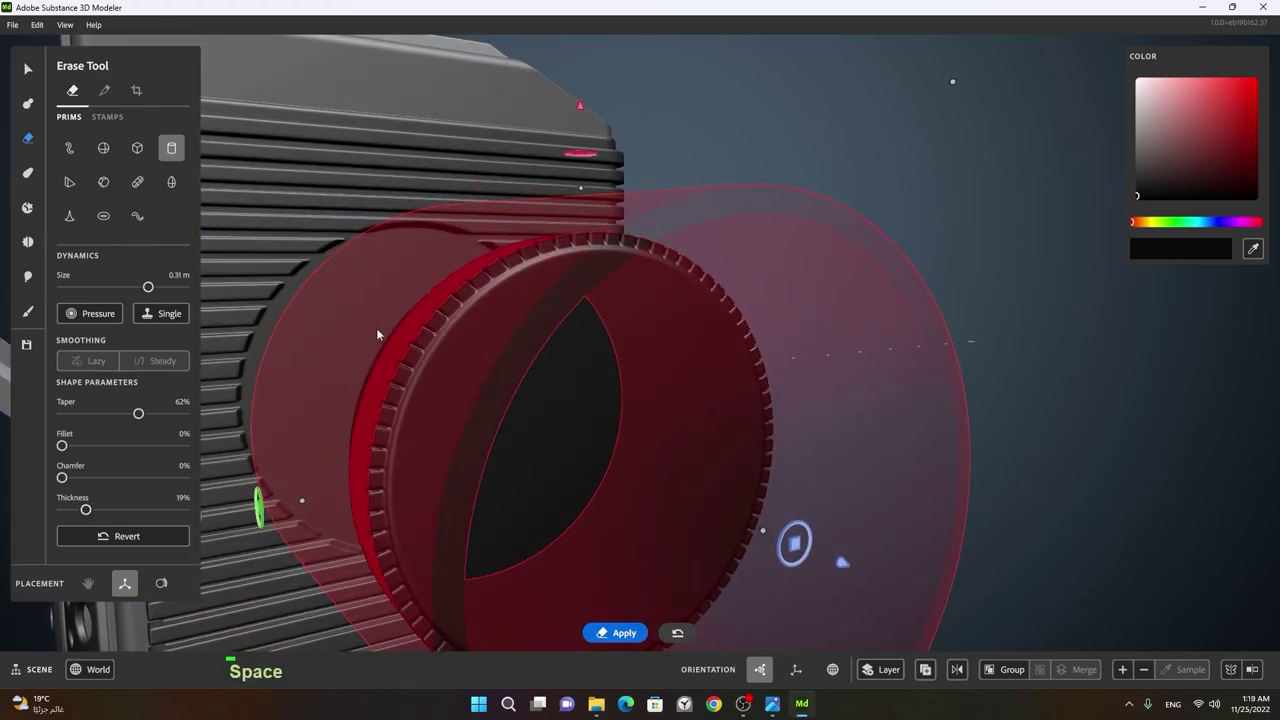
pyautogui.click(799, 388)
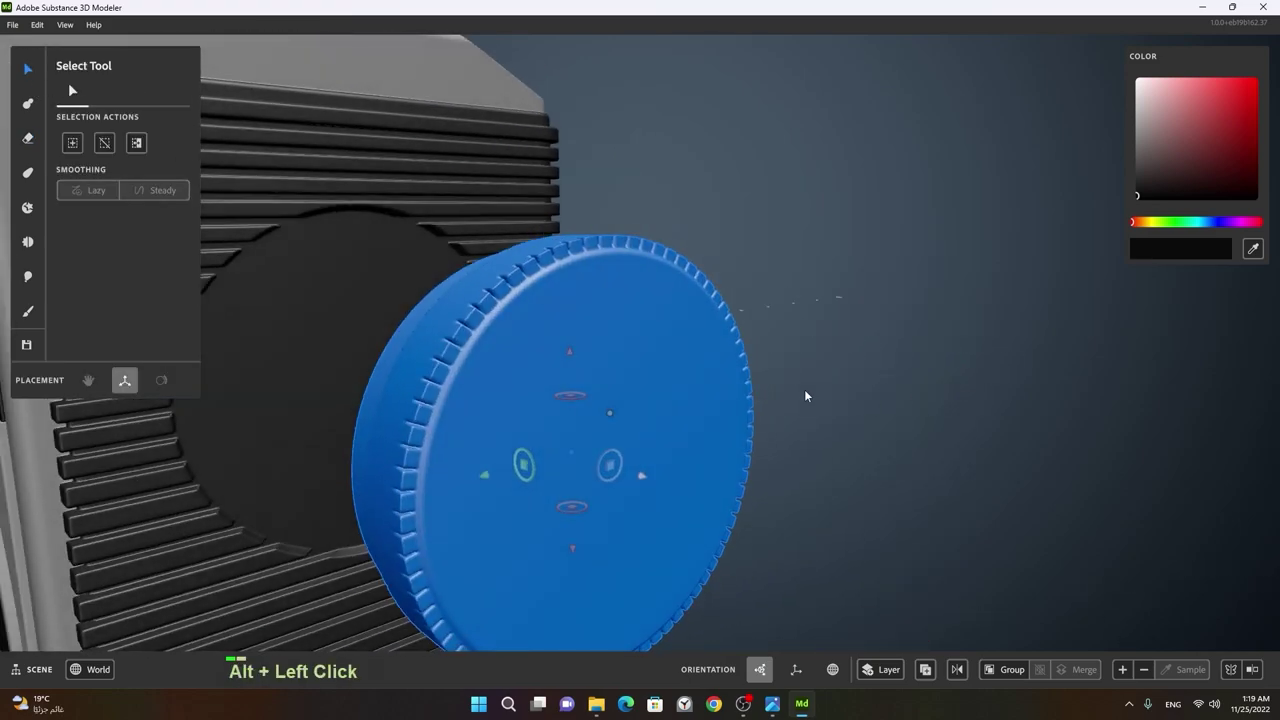
pyautogui.click(772, 473)
pyautogui.rightClick(760, 421)
pyautogui.click(903, 413)
pyautogui.rightClick(800, 382)
pyautogui.click(715, 422)
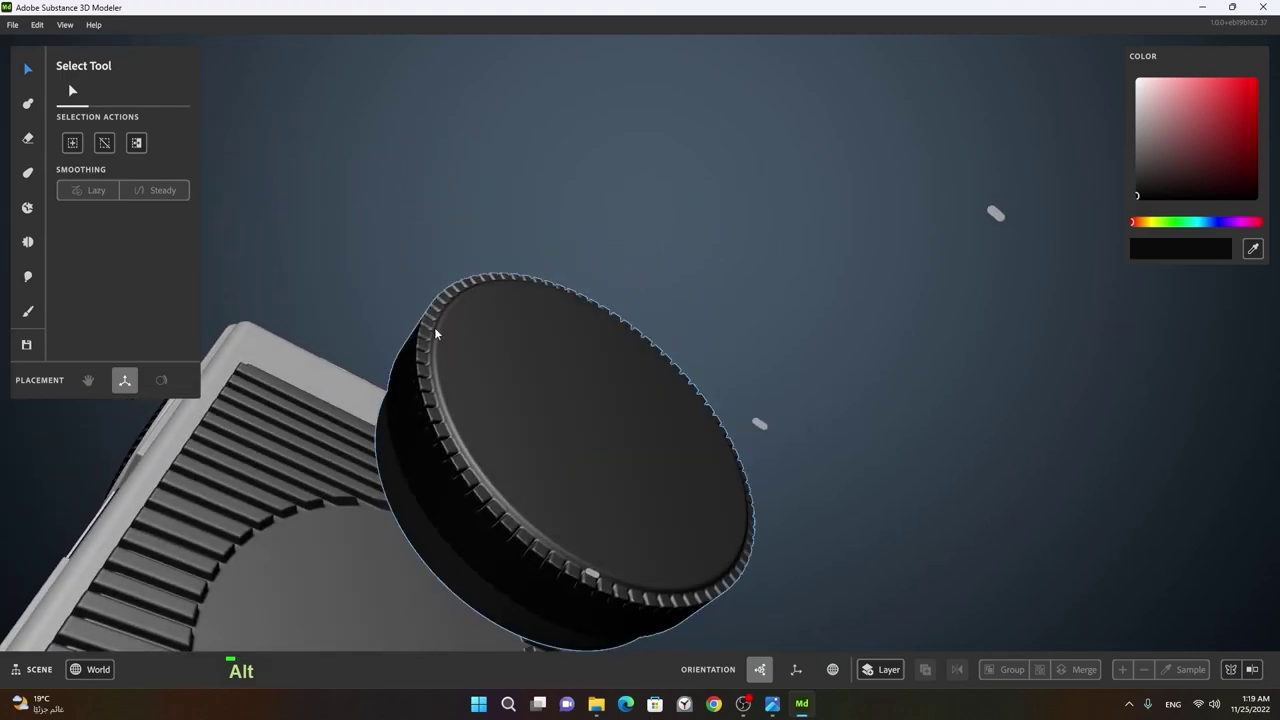
pyautogui.rightClick(433, 391)
pyautogui.click(468, 394)
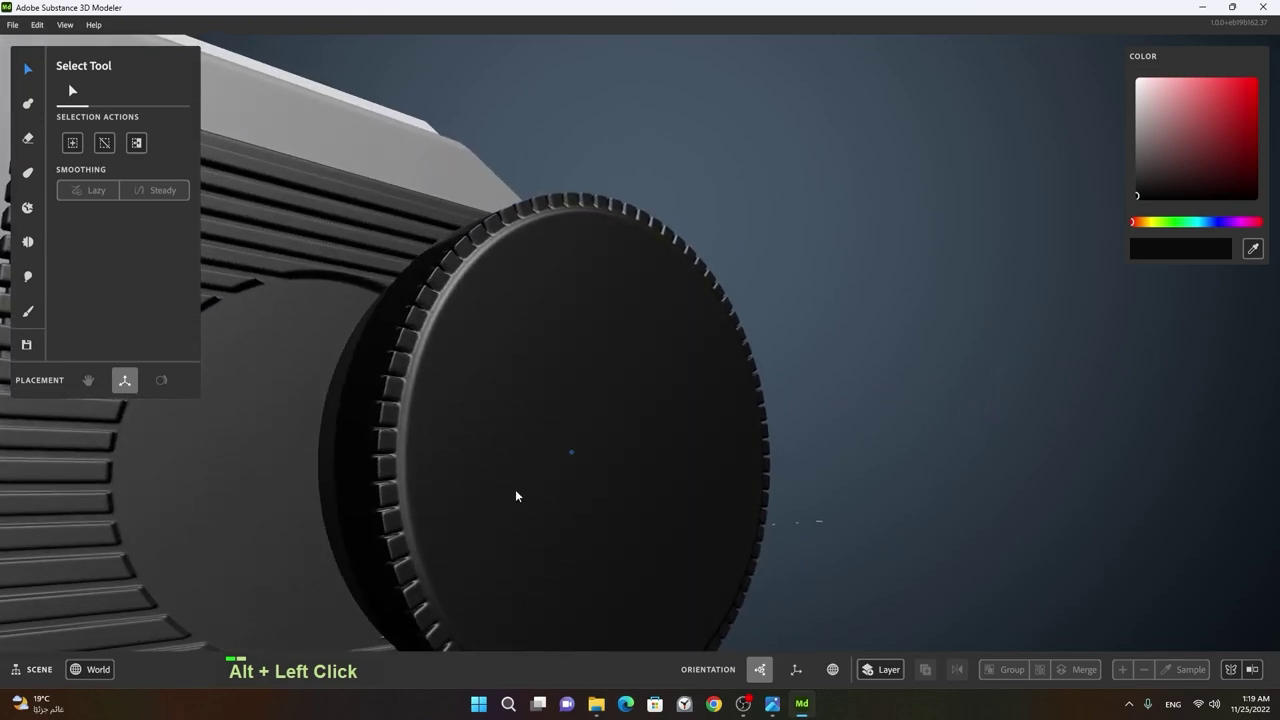
pyautogui.rightClick(578, 477)
pyautogui.click(521, 482)
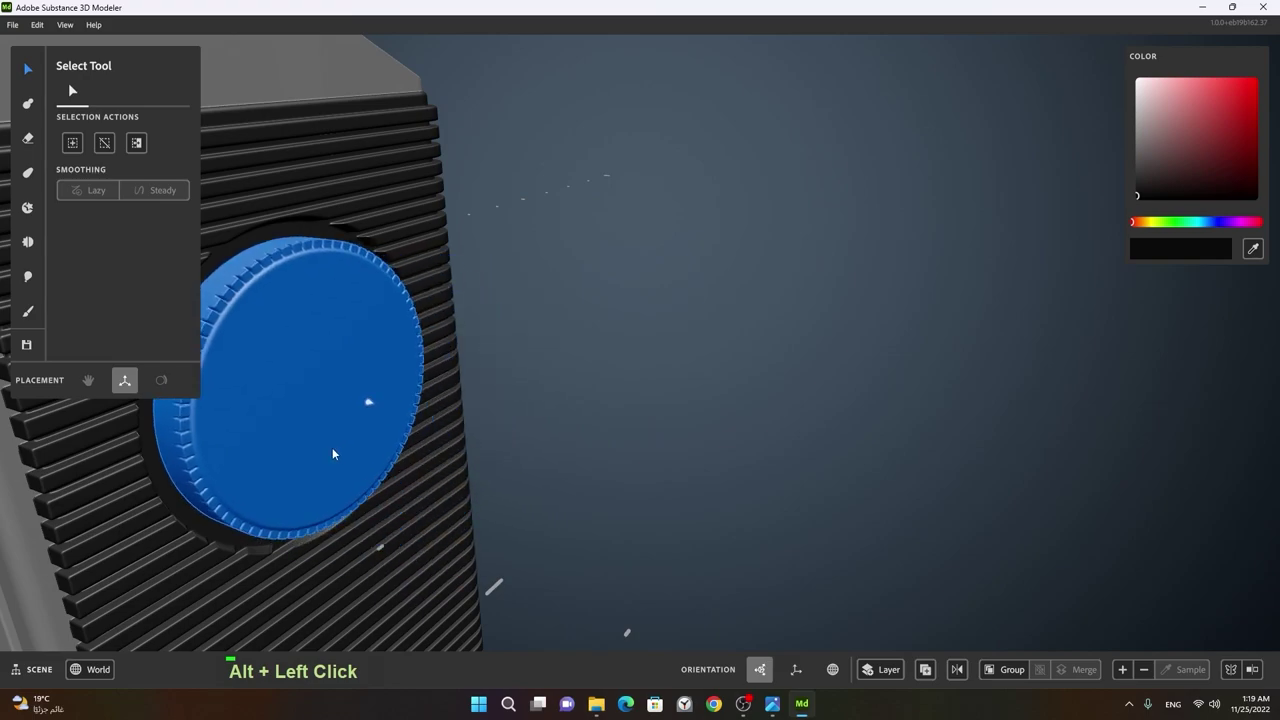
pyautogui.middleClick(338, 462)
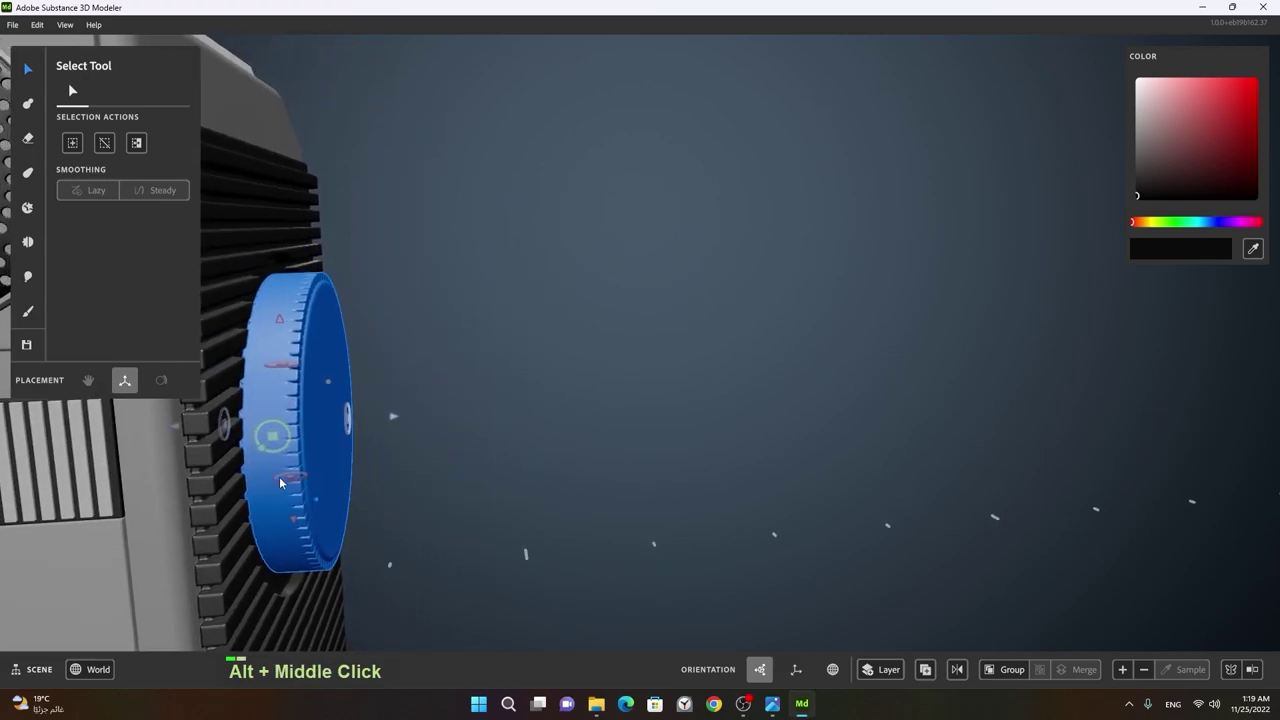
pyautogui.rightClick(308, 477)
pyautogui.click(321, 490)
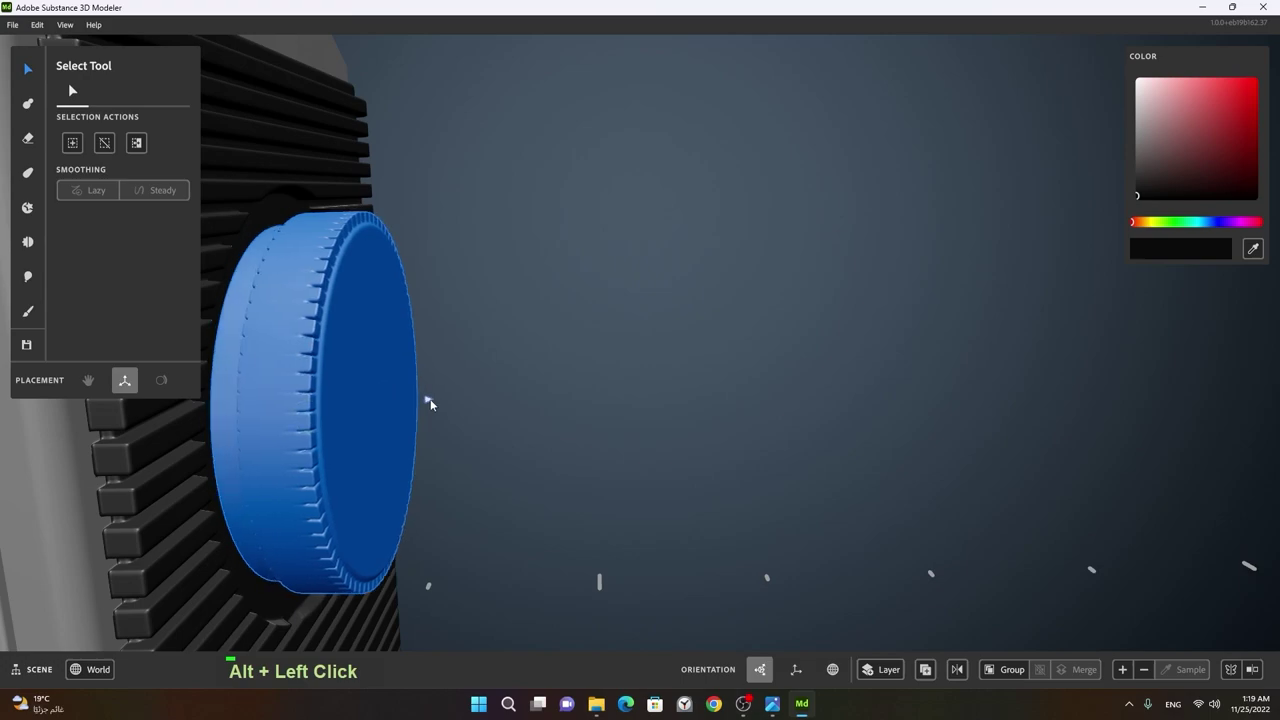
pyautogui.click(752, 431)
pyautogui.rightClick(734, 435)
pyautogui.click(577, 460)
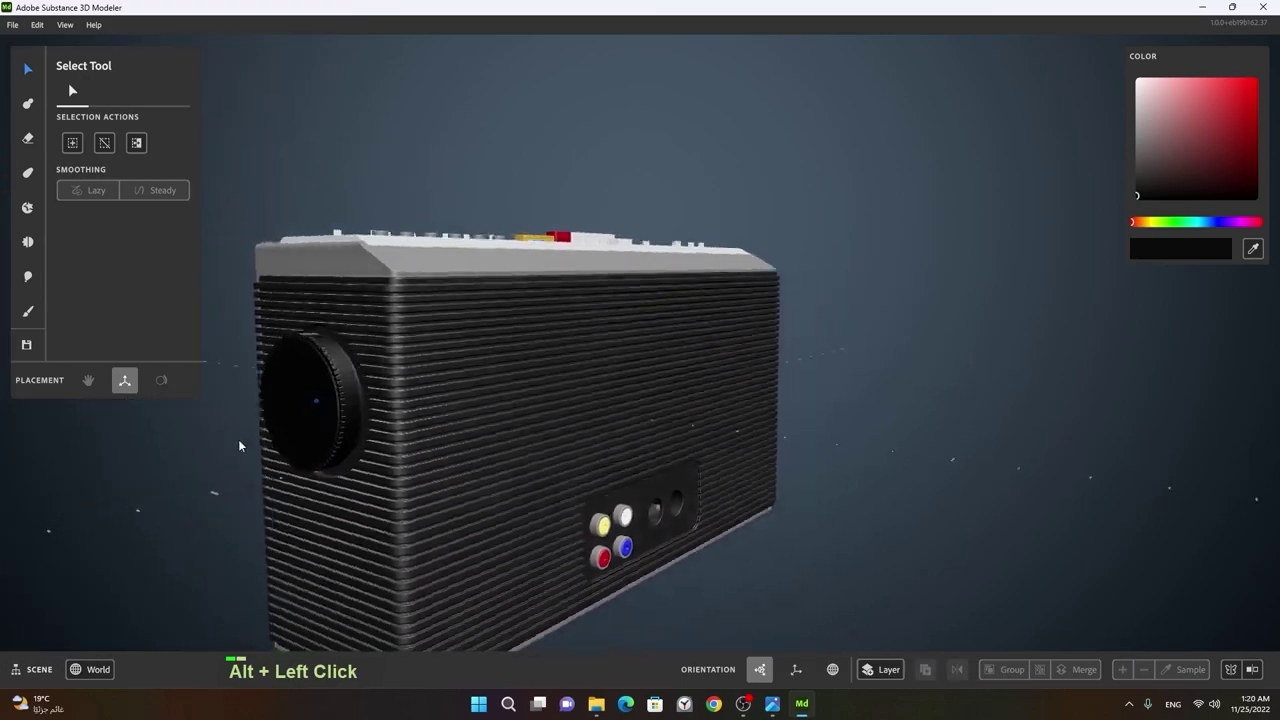
pyautogui.rightClick(370, 418)
pyautogui.middleClick(526, 402)
pyautogui.rightClick(824, 448)
pyautogui.middleClick(657, 468)
pyautogui.rightClick(844, 469)
pyautogui.click(404, 520)
pyautogui.middleClick(505, 488)
pyautogui.click(663, 469)
pyautogui.rightClick(598, 502)
pyautogui.click(427, 503)
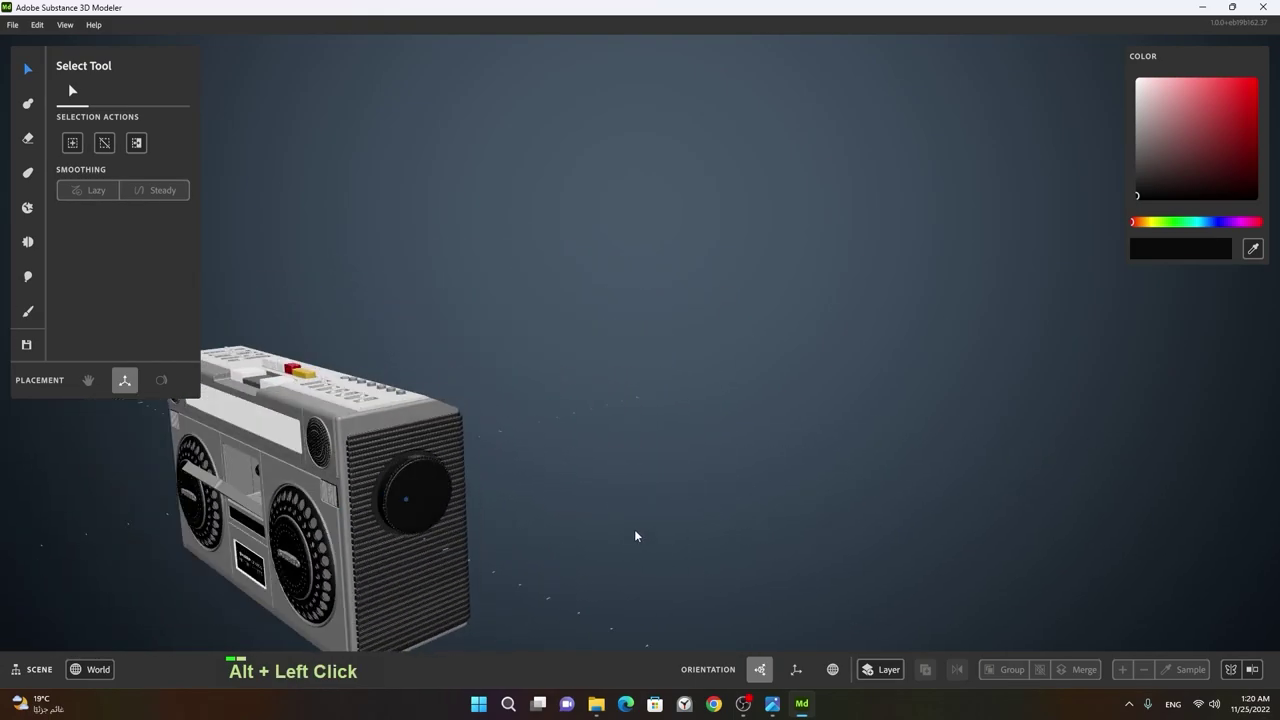
pyautogui.rightClick(395, 510)
pyautogui.rightClick(916, 429)
pyautogui.click(738, 481)
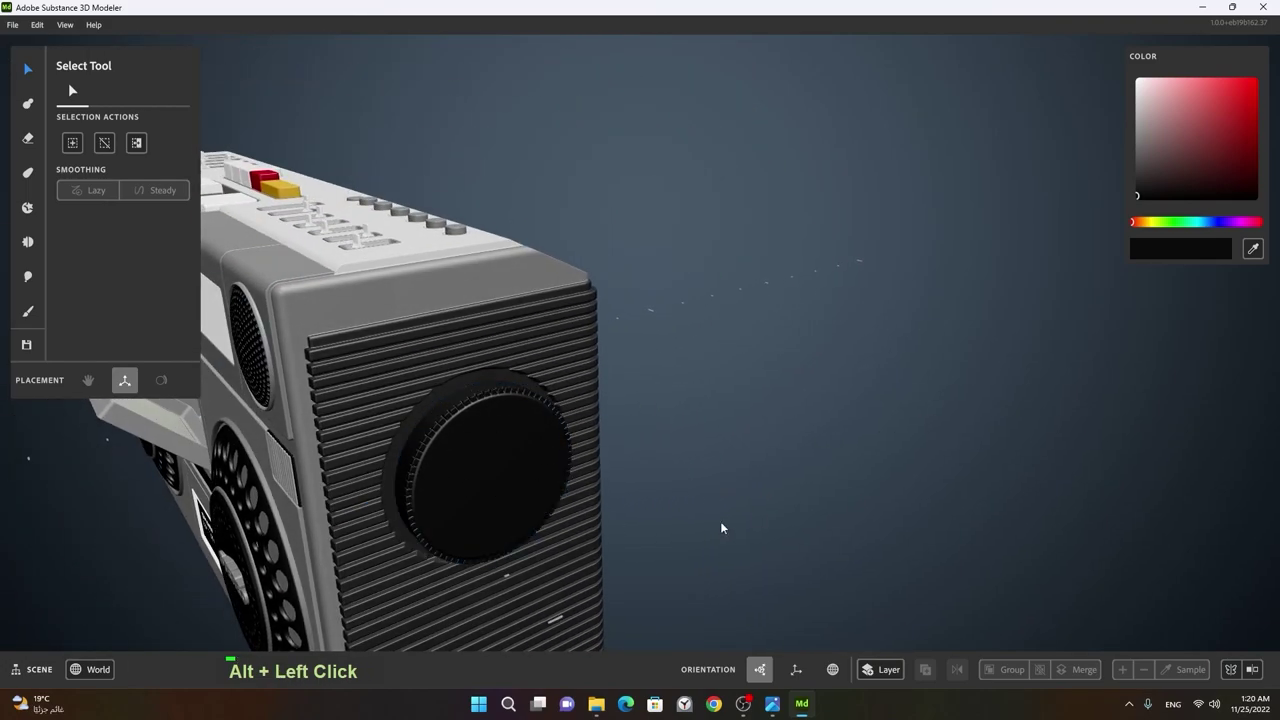
pyautogui.middleClick(692, 517)
pyautogui.rightClick(592, 394)
pyautogui.click(542, 428)
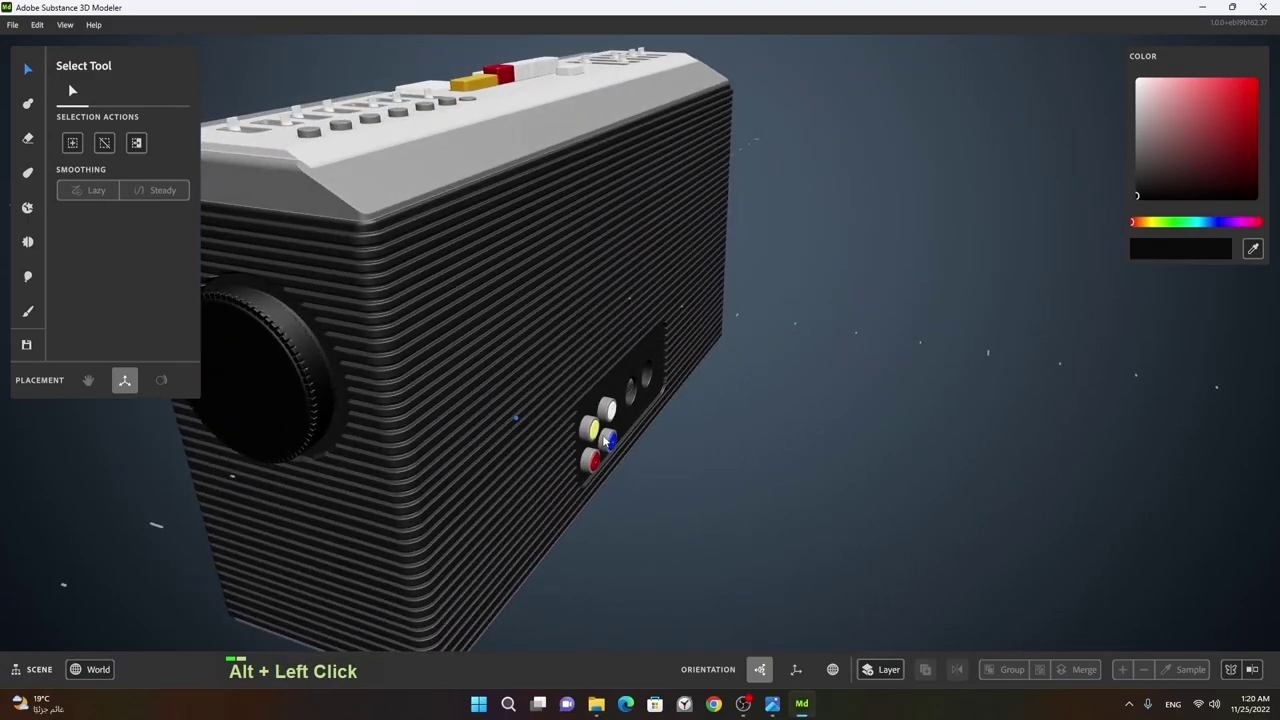
pyautogui.rightClick(753, 451)
pyautogui.click(528, 463)
pyautogui.middleClick(438, 473)
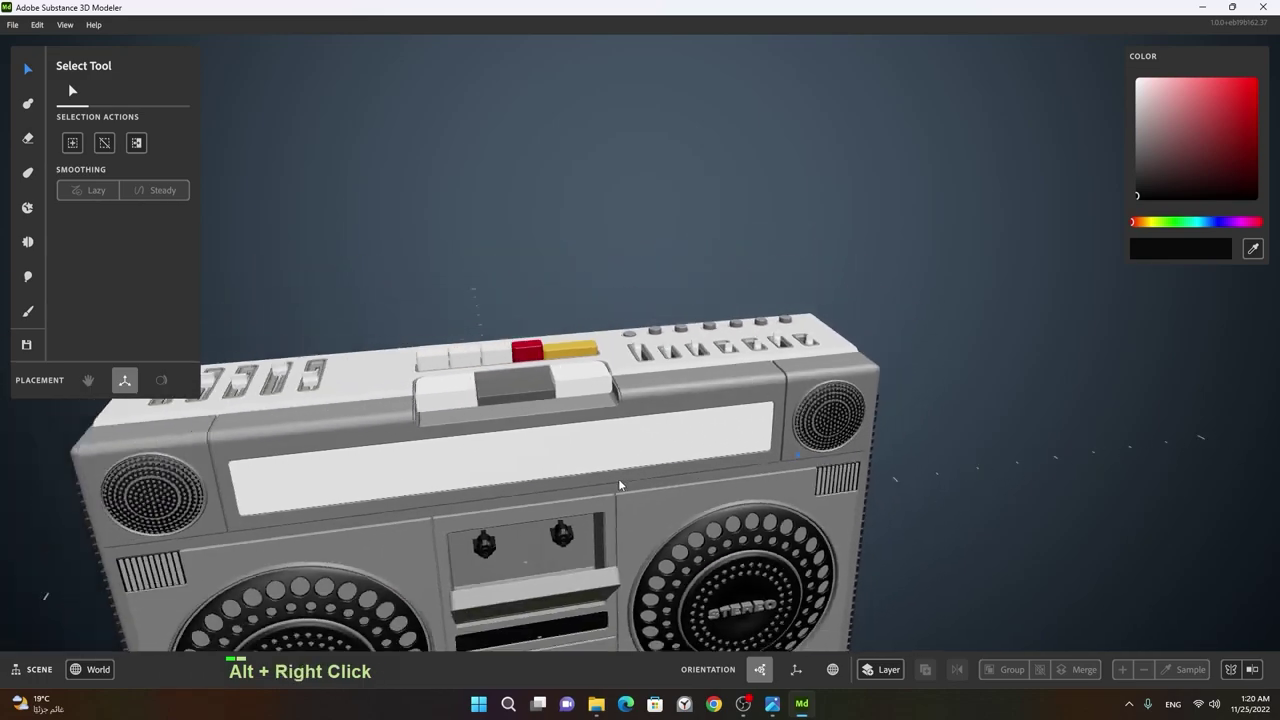
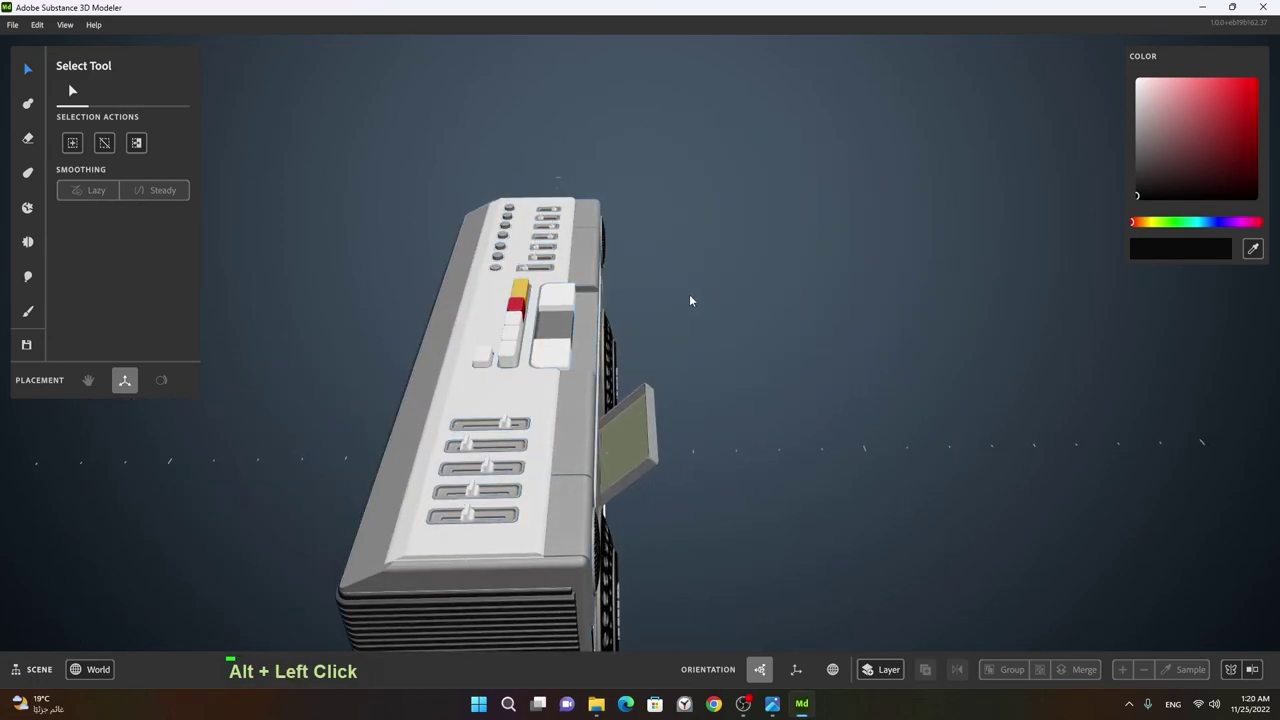
pyautogui.middleClick(759, 597)
pyautogui.click(666, 496)
pyautogui.rightClick(574, 489)
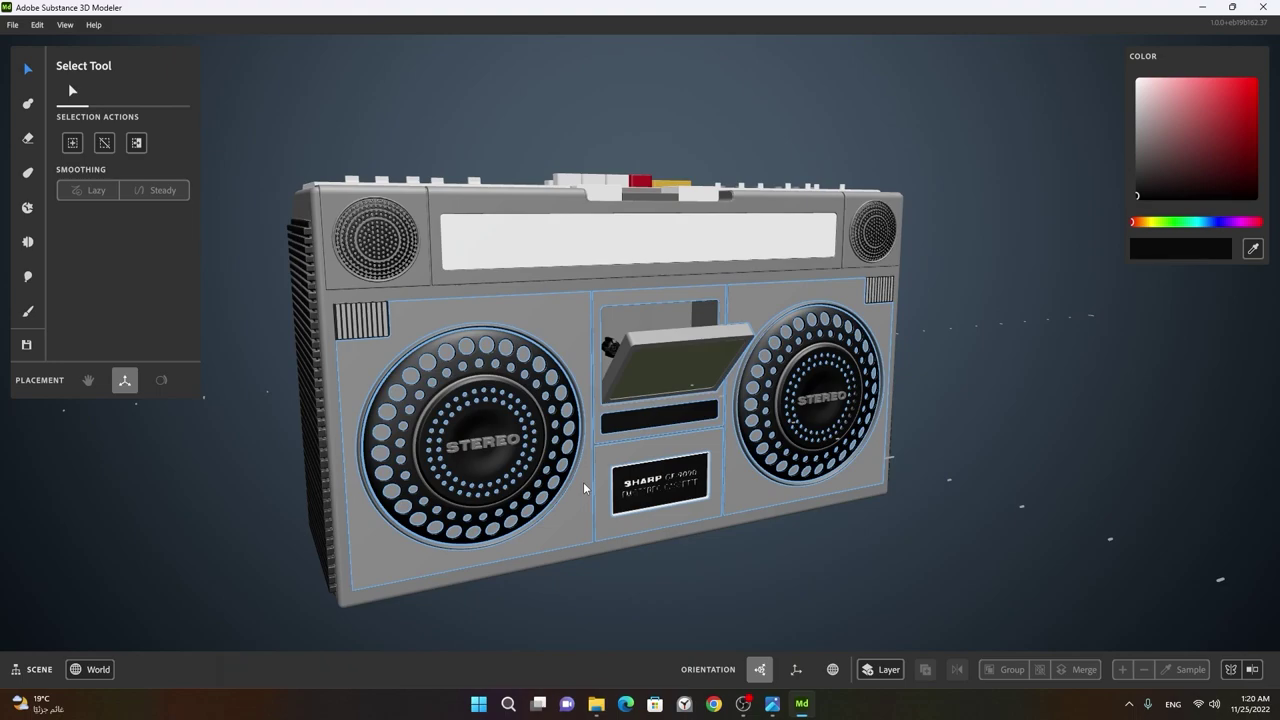
pyautogui.click(639, 479)
pyautogui.rightClick(643, 305)
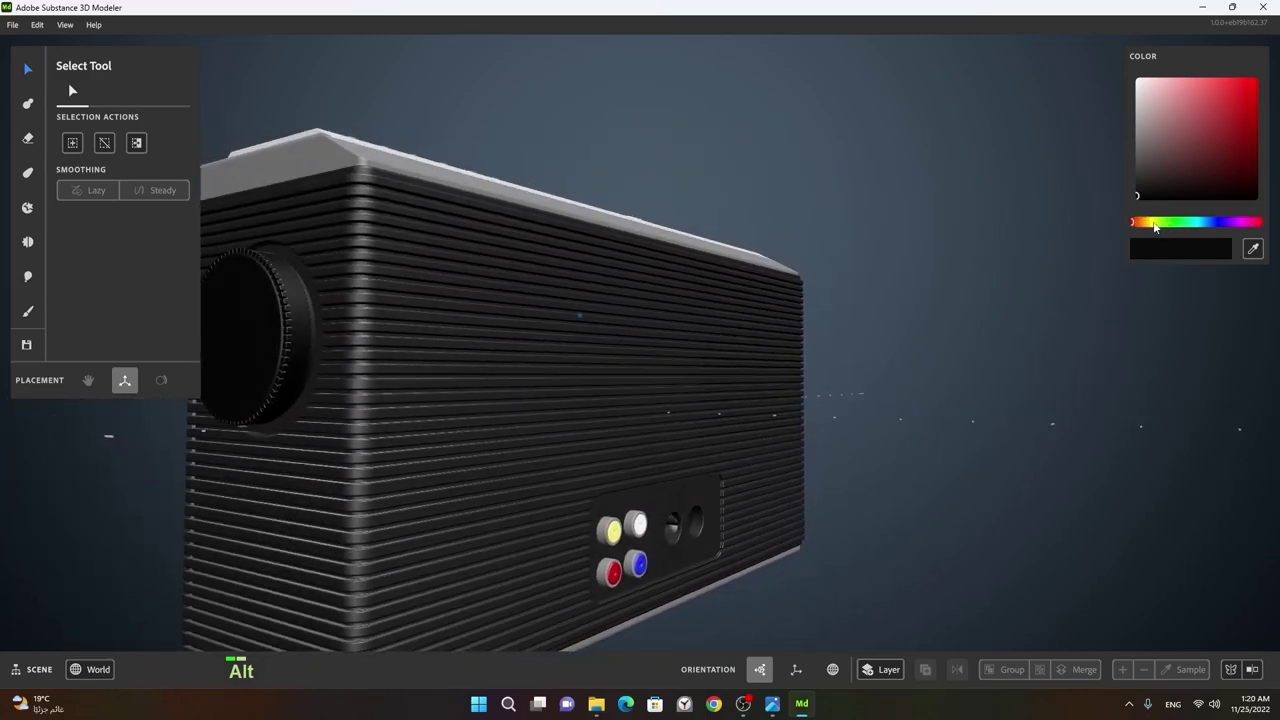
pyautogui.rightClick(851, 345)
pyautogui.click(686, 377)
pyautogui.middleClick(1004, 437)
pyautogui.click(679, 487)
pyautogui.rightClick(439, 508)
pyautogui.click(520, 501)
pyautogui.click(801, 466)
pyautogui.rightClick(599, 491)
pyautogui.middleClick(639, 484)
pyautogui.click(590, 512)
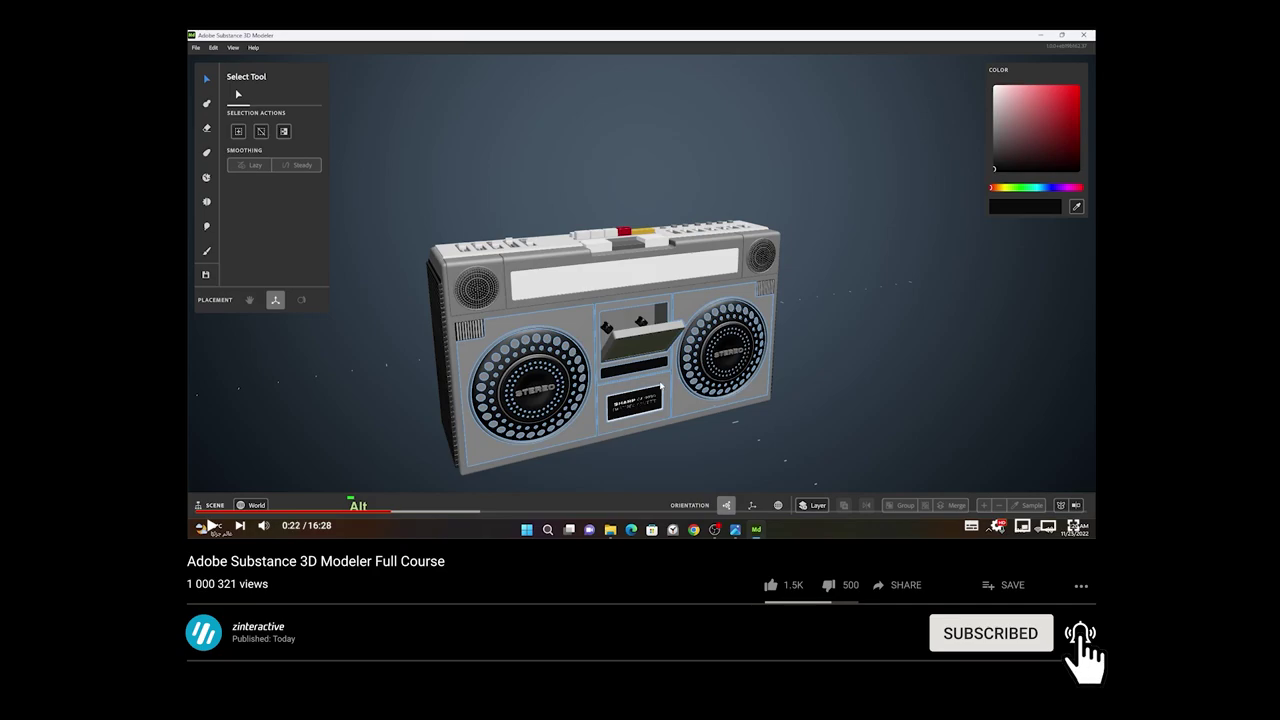
pyautogui.press('f')
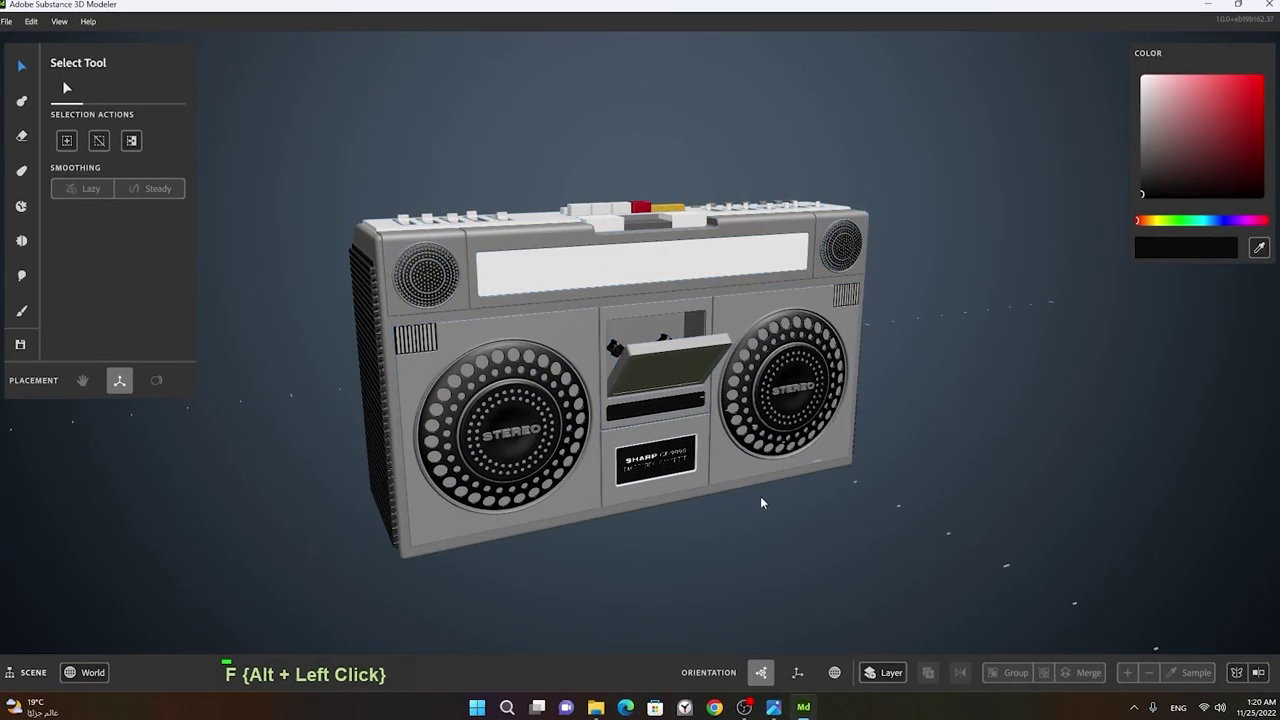
pyautogui.click(832, 448)
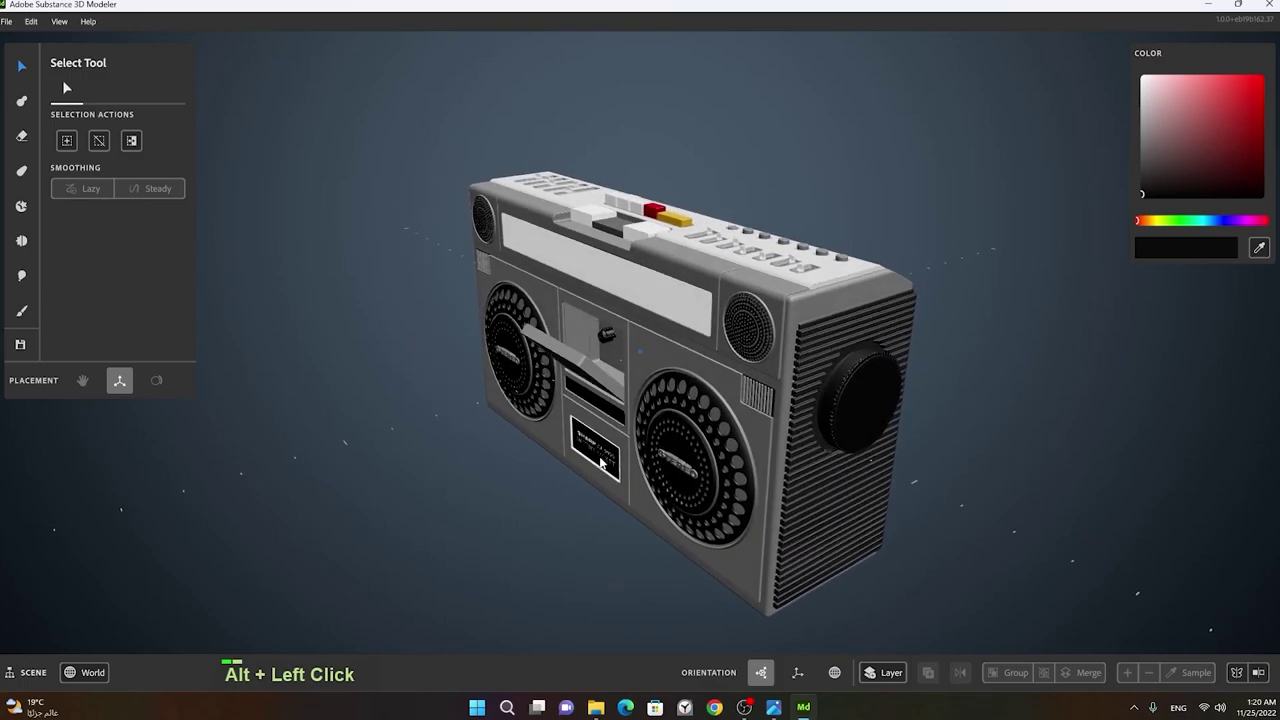
pyautogui.rightClick(735, 384)
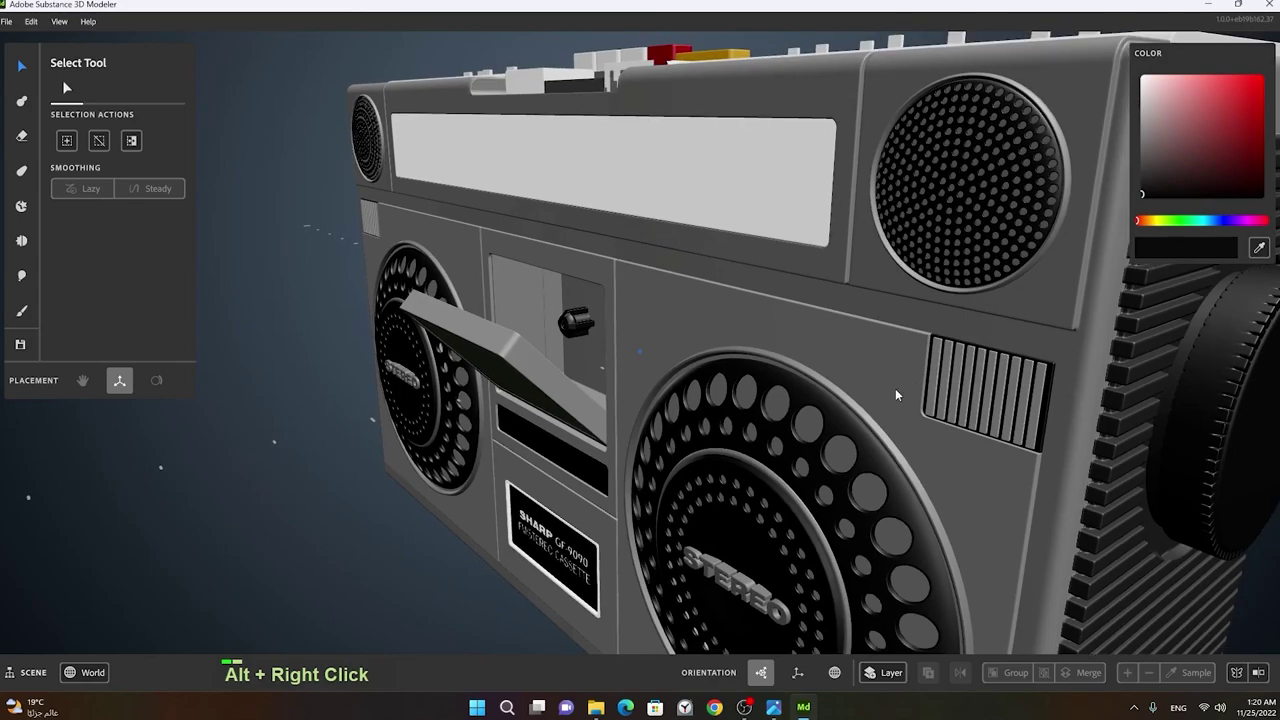
pyautogui.click(923, 413)
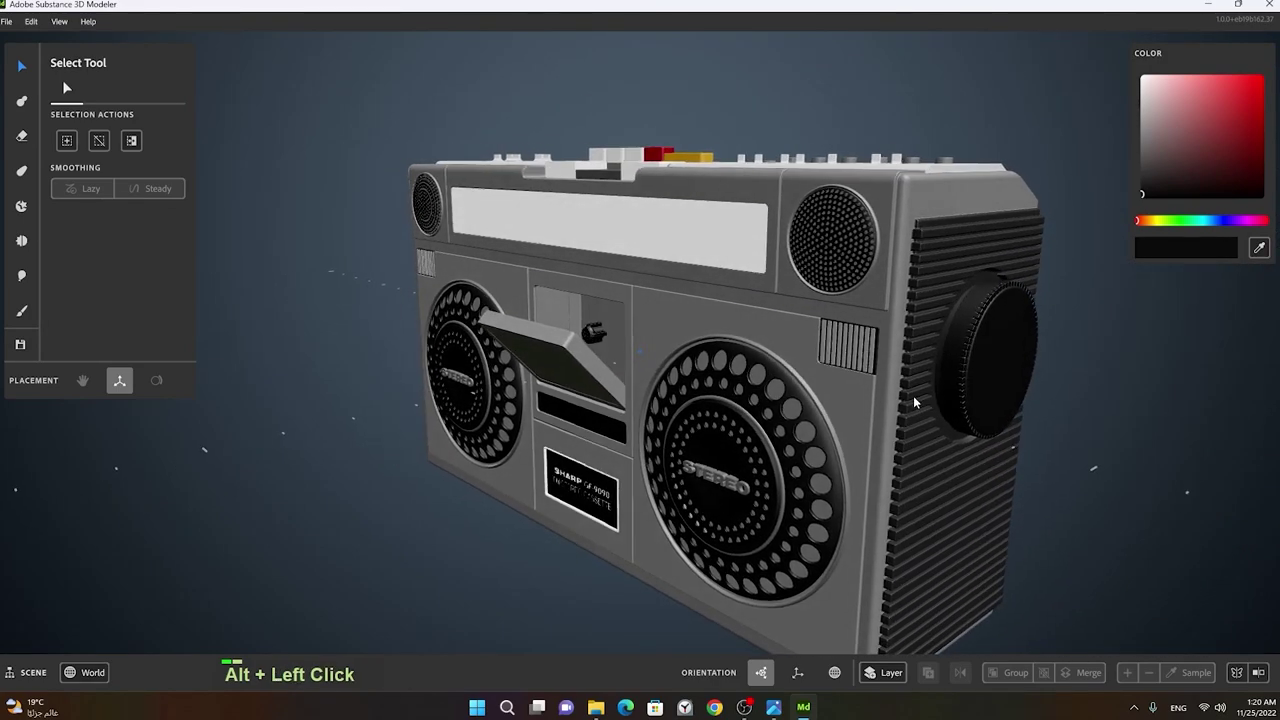
pyautogui.rightClick(925, 392)
pyautogui.middleClick(1036, 388)
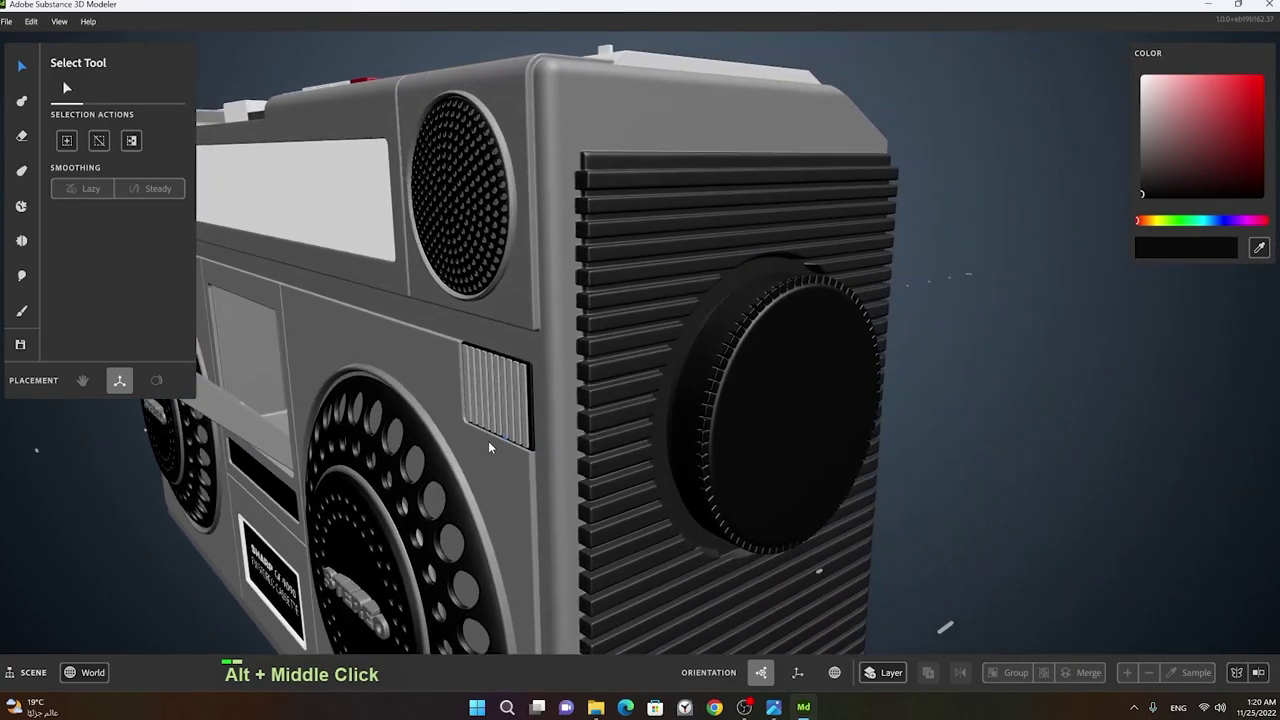
pyautogui.rightClick(569, 439)
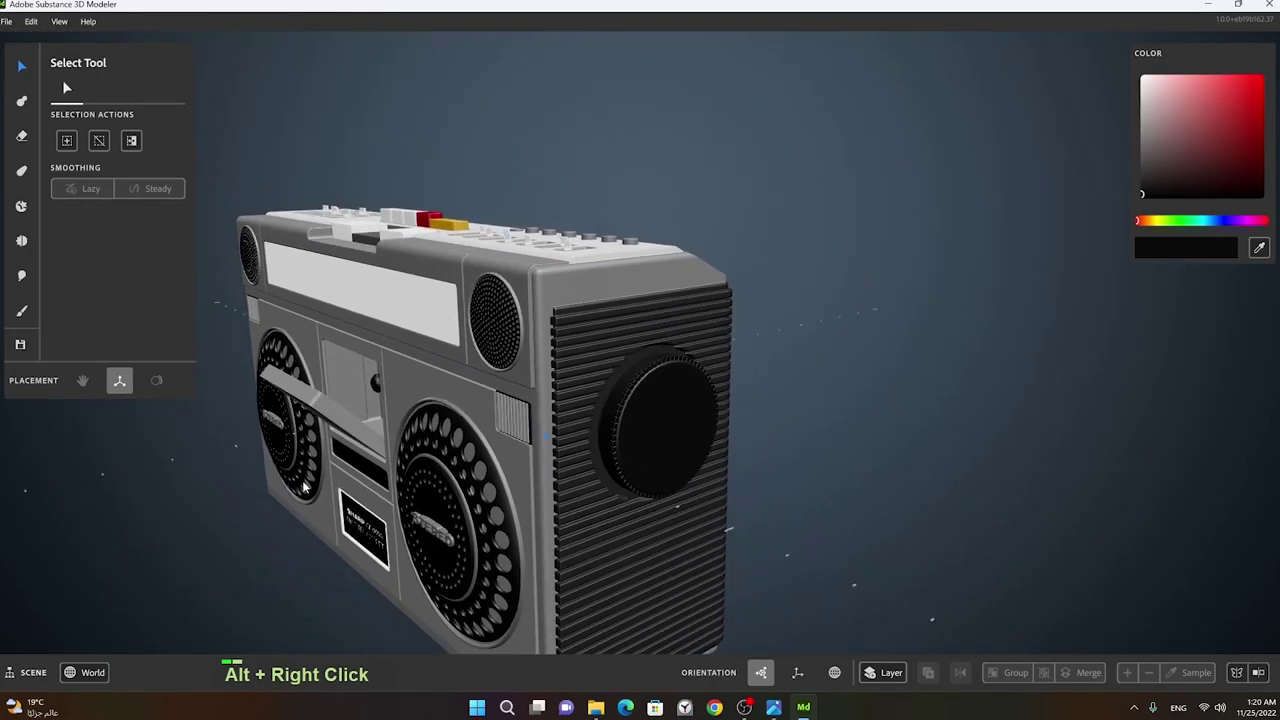
pyautogui.click(366, 477)
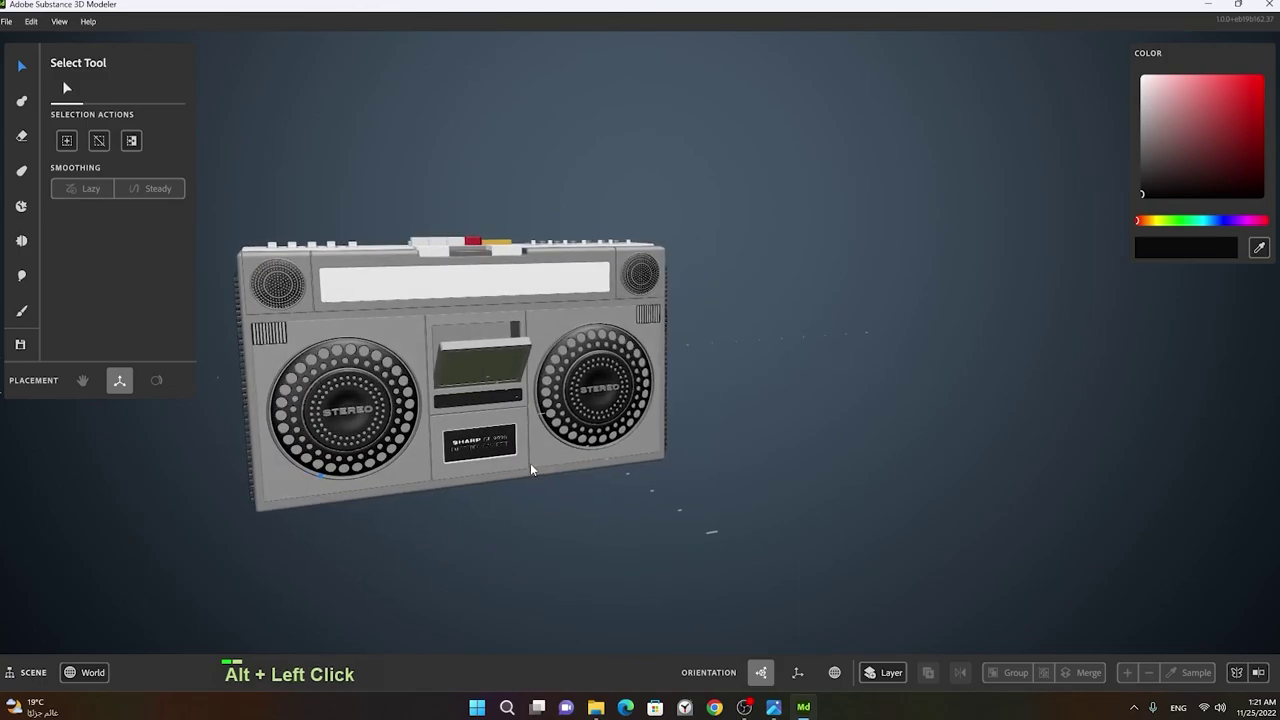
pyautogui.middleClick(485, 455)
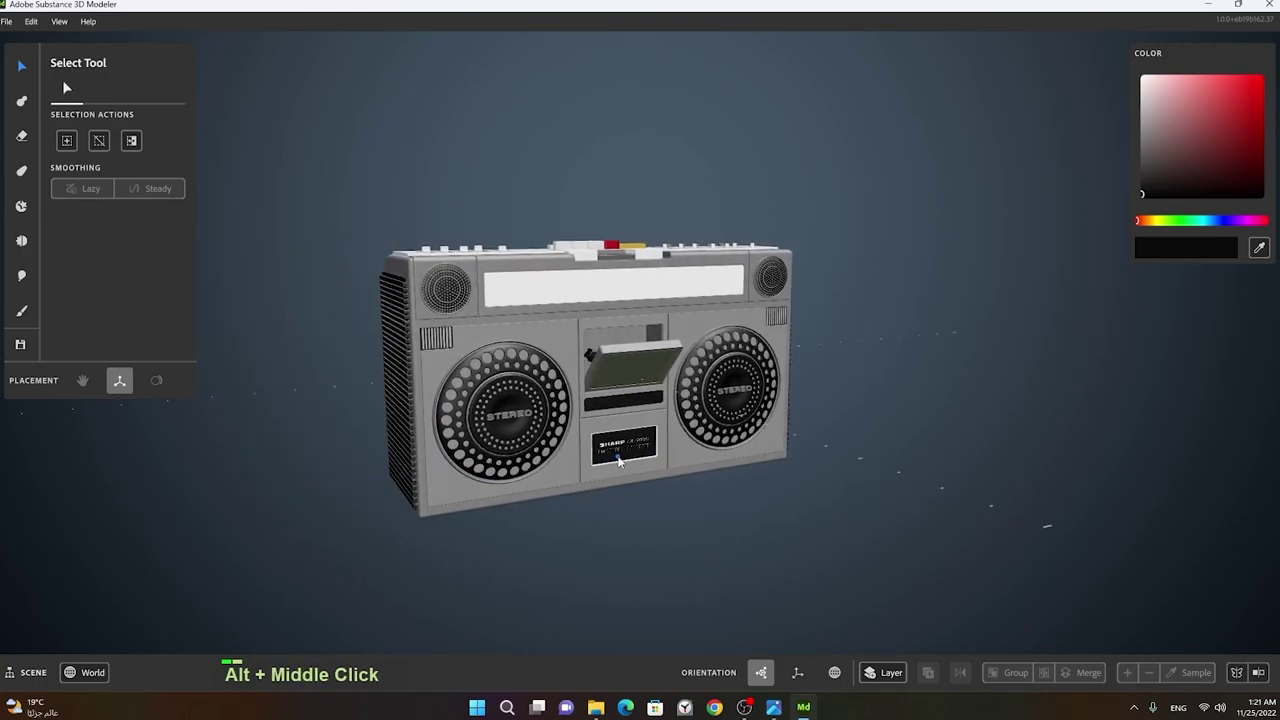
pyautogui.rightClick(541, 458)
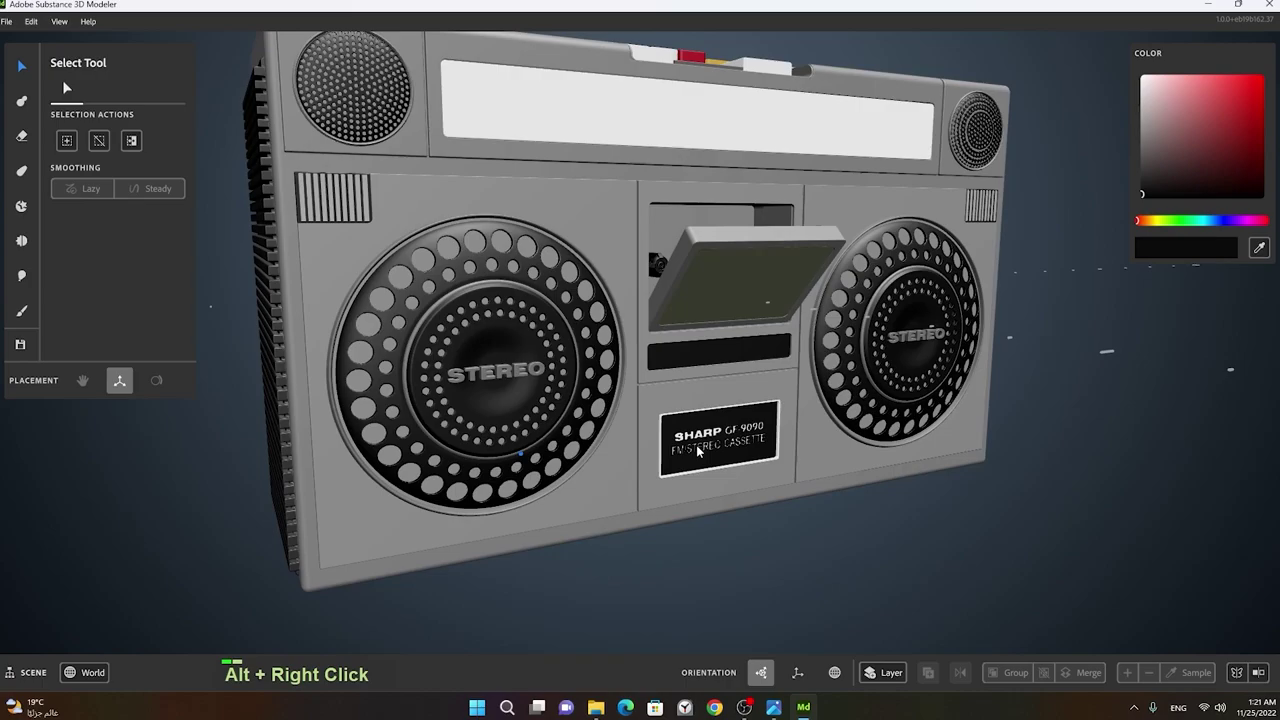
pyautogui.click(690, 451)
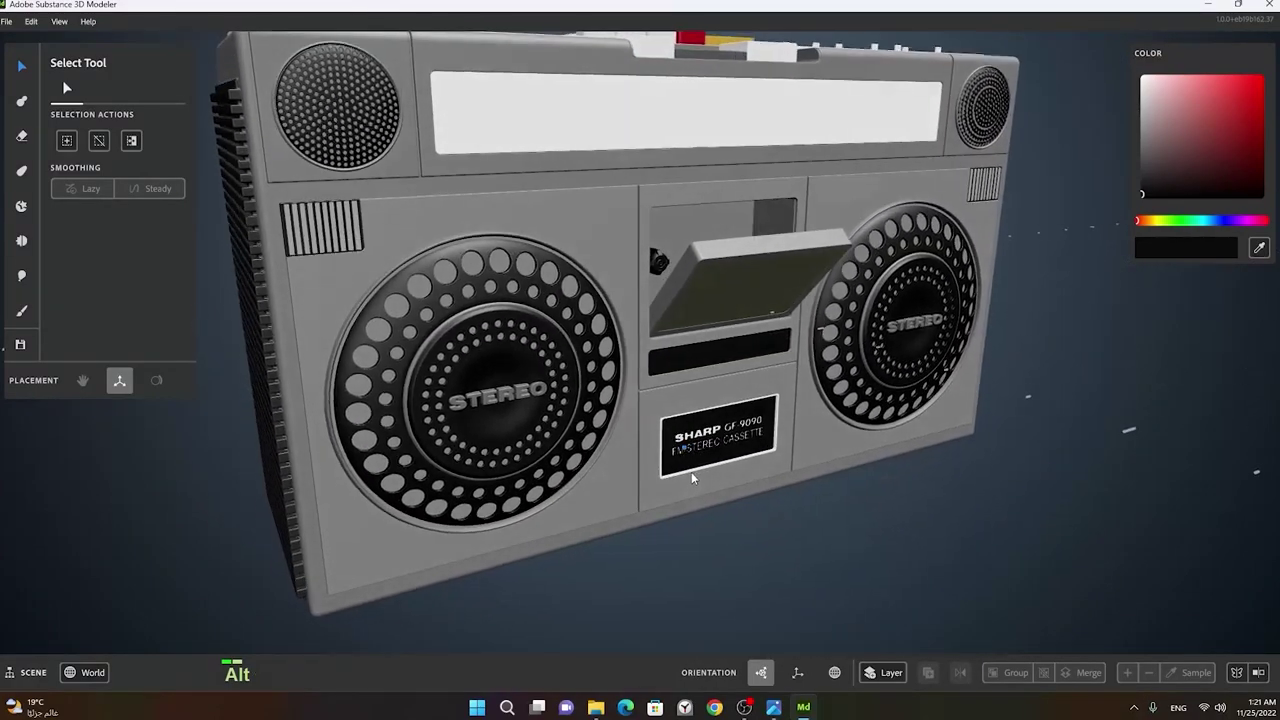
pyautogui.rightClick(773, 448)
pyautogui.middleClick(724, 445)
pyautogui.click(649, 483)
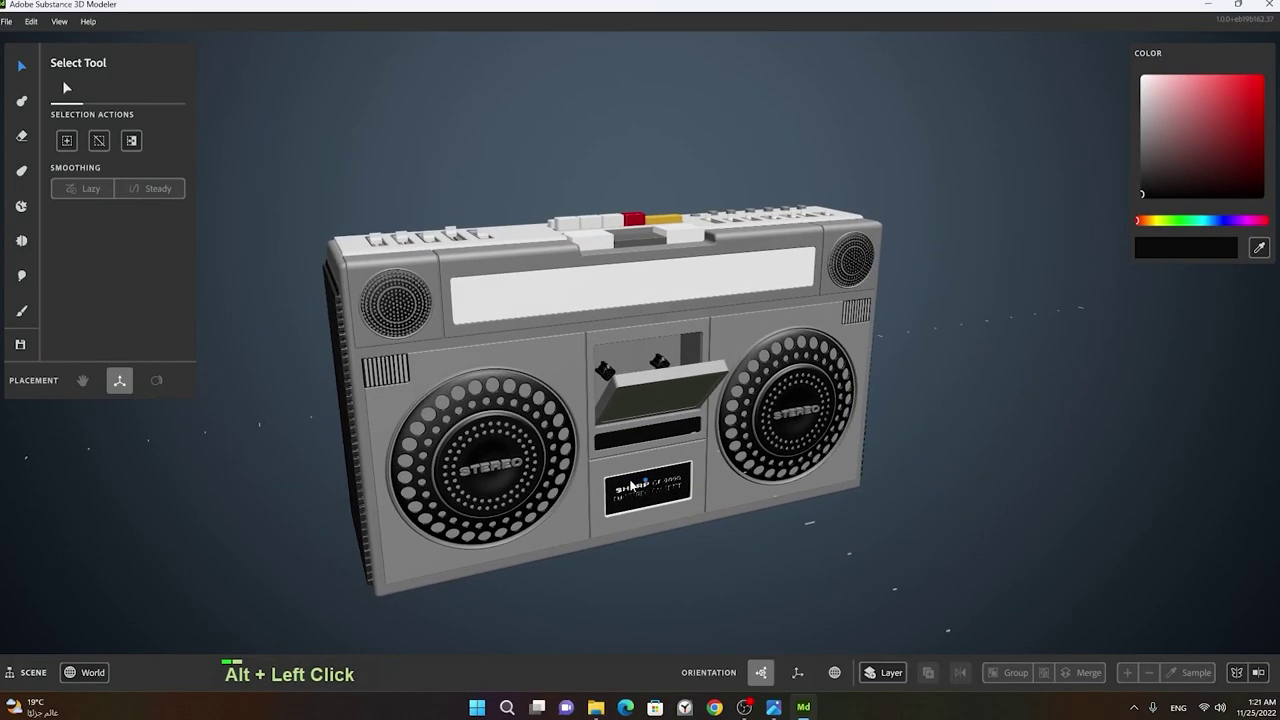